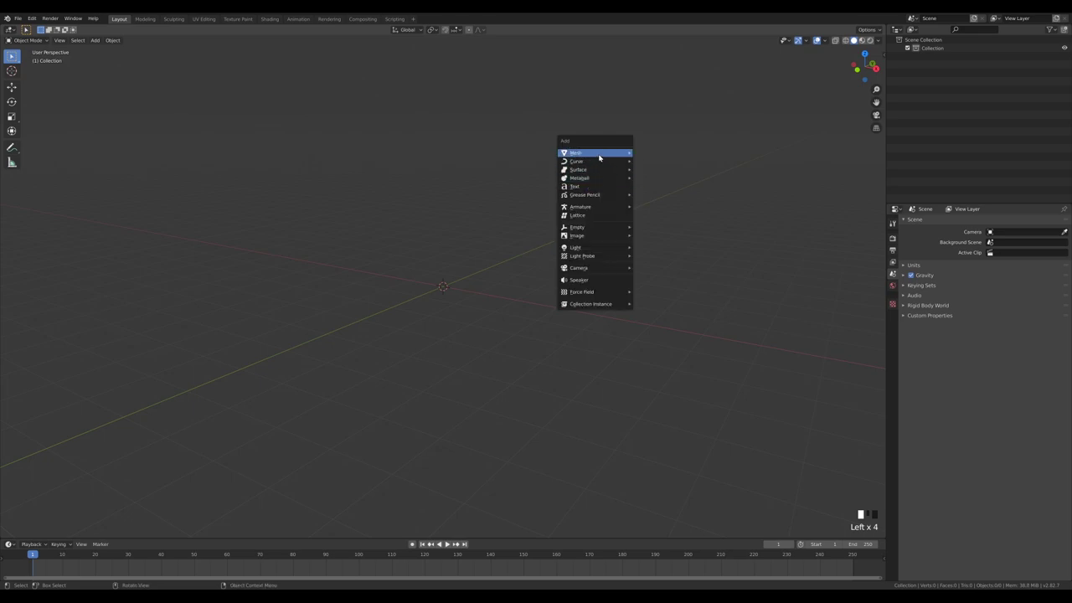
Step: Add a plane, extrude its back edges up into two walls and thicken all faces along their normals
key("shift+a")
key("Tab")
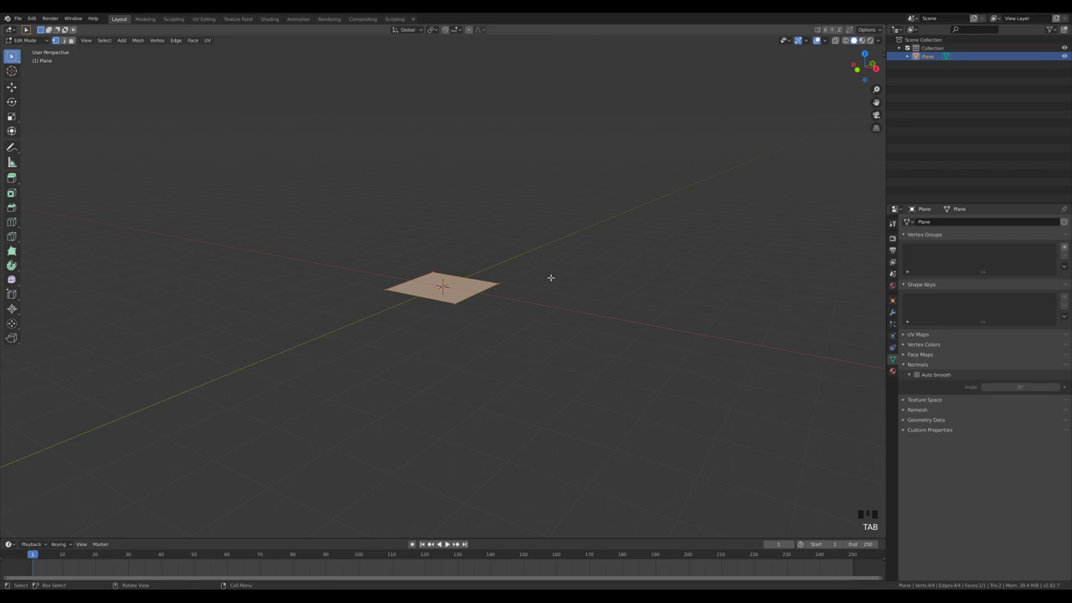
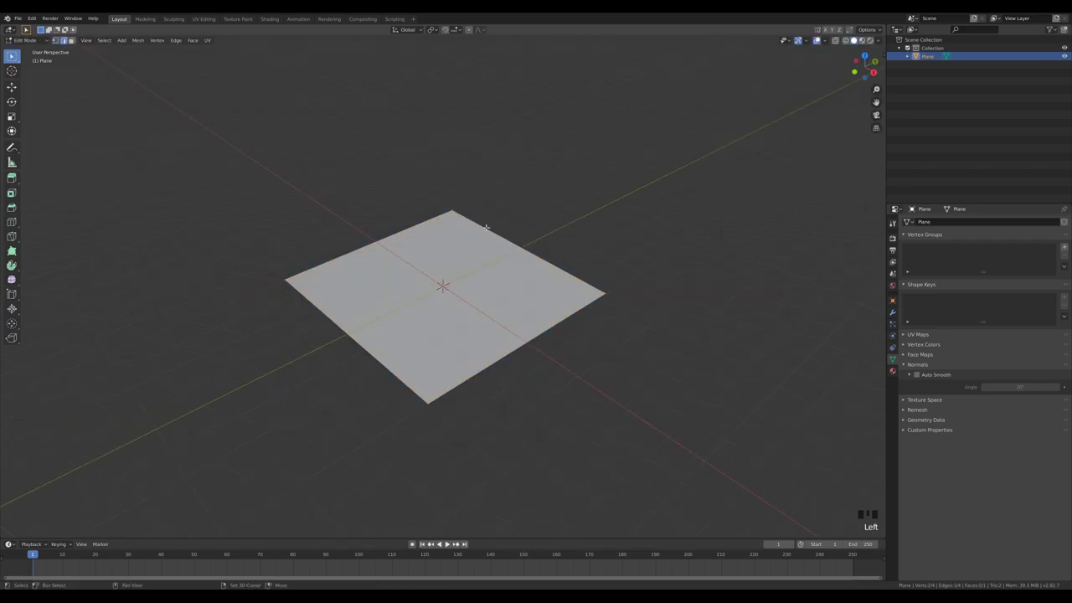
key("e")
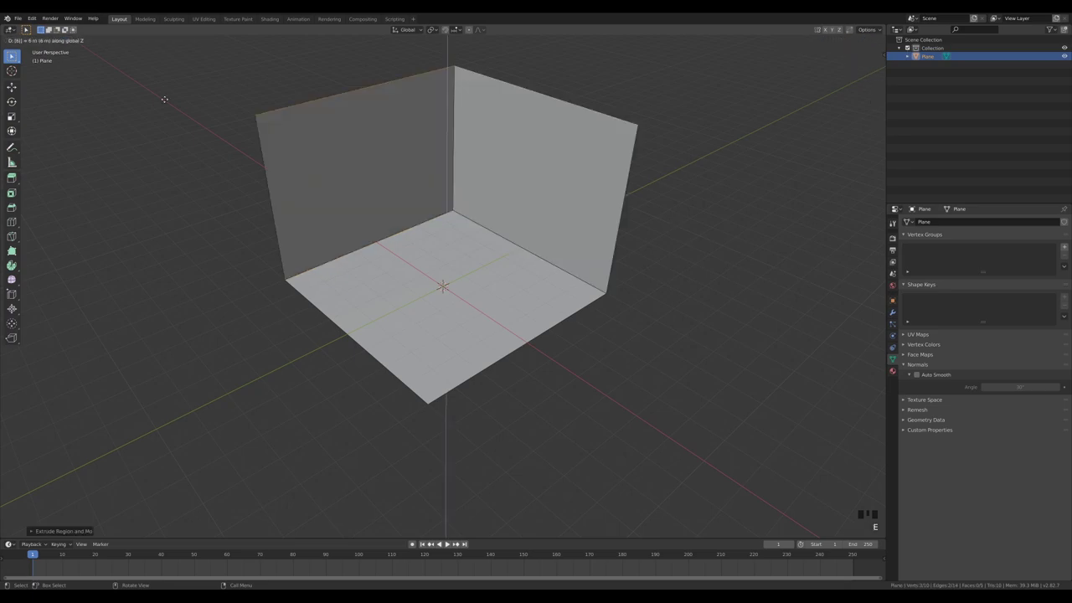
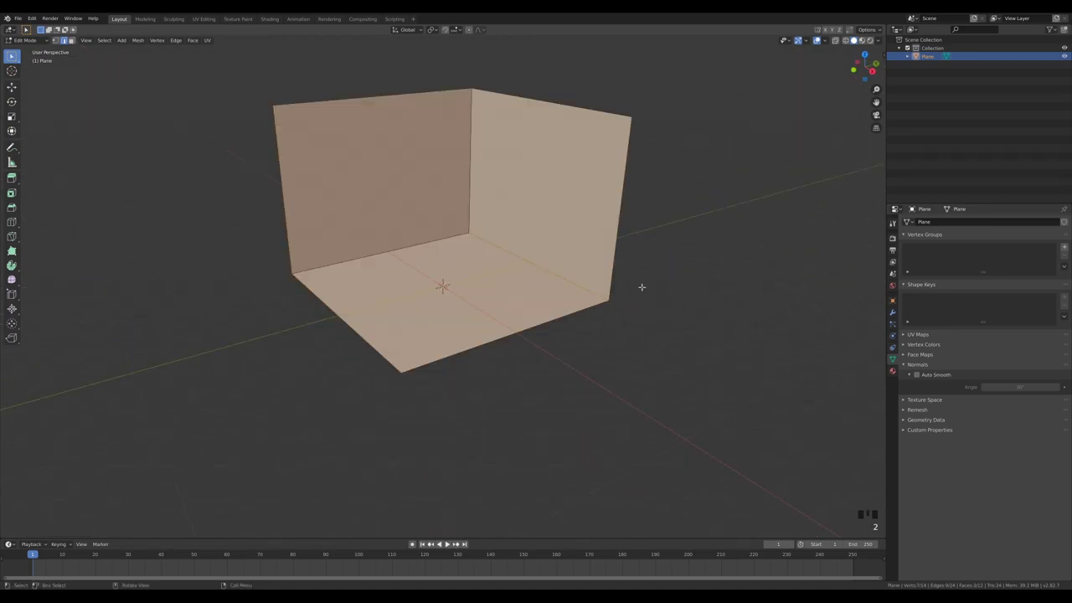
key("3")
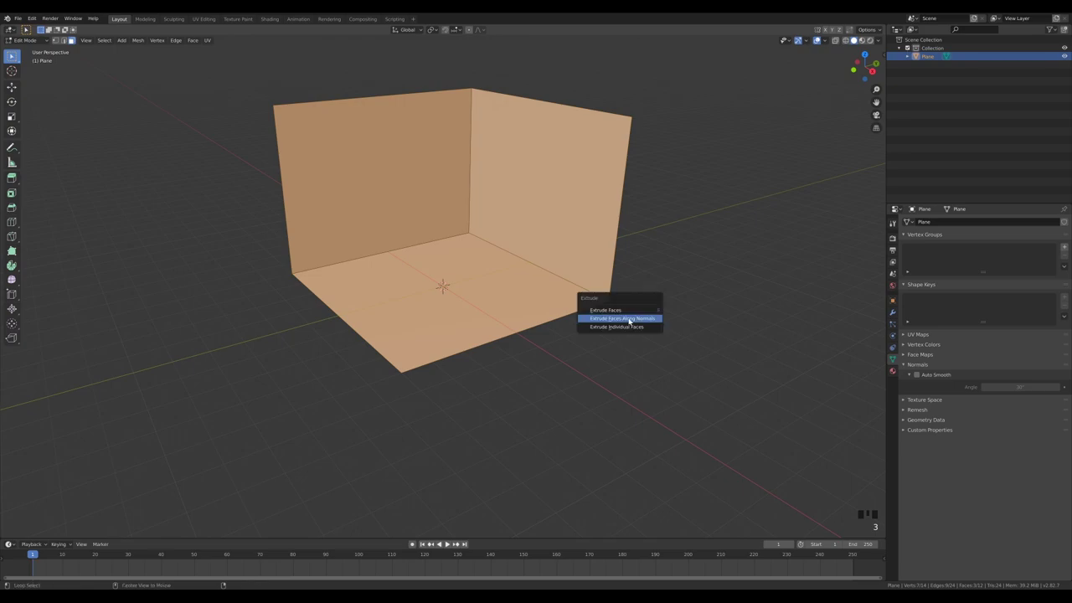
key("alt+e")
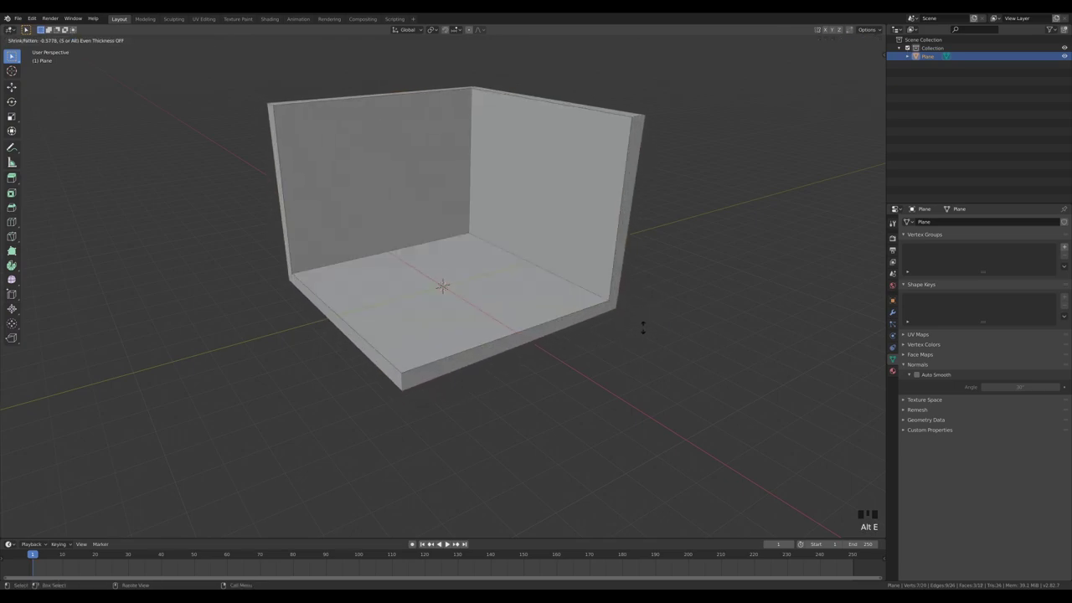
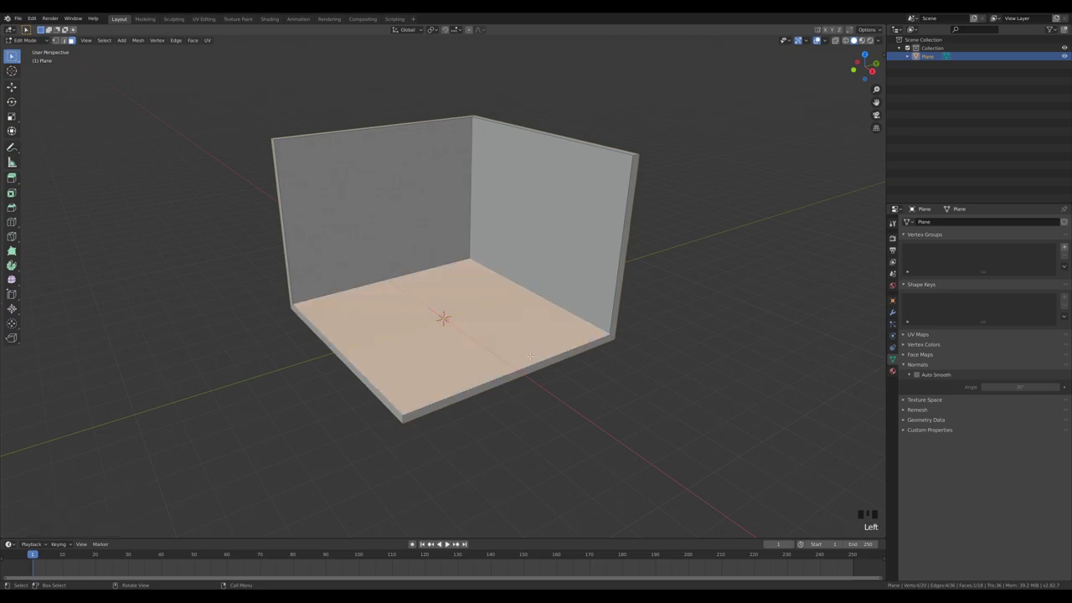
Step: Duplicate the floor face and separate it into its own floor object
key("shift+d")
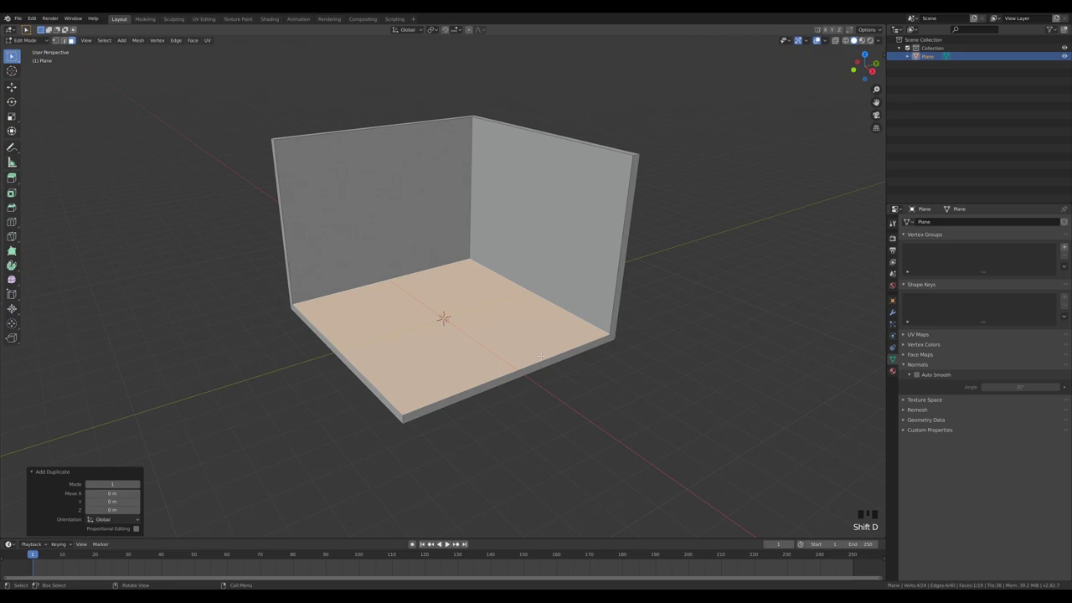
key("p")
key("Tab")
left_click(553, 354)
double_click(551, 358)
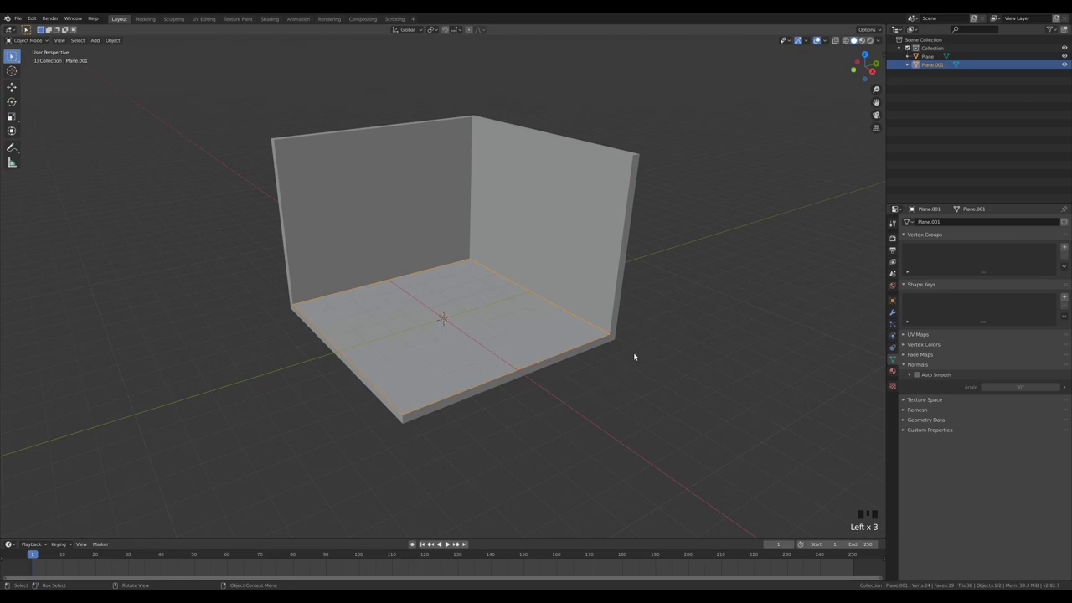
left_click_drag(695, 342, 601, 381)
key("Tab")
Step: Loop-cut the floor into planks with 7 cuts and chamfer the front plank's corner and edge
key("ctrl+r")
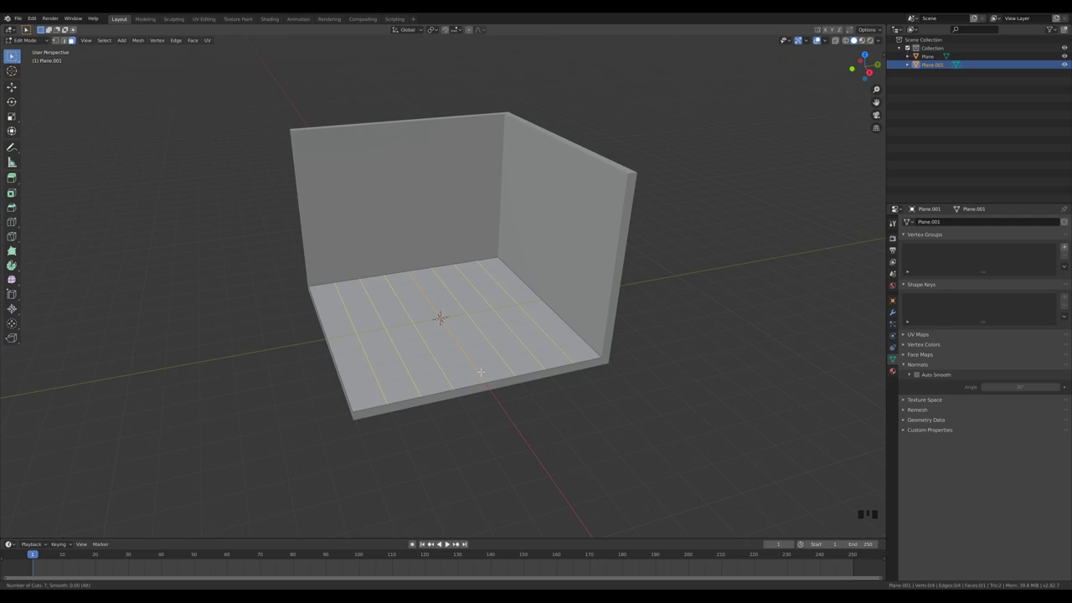
key("ctrl+r")
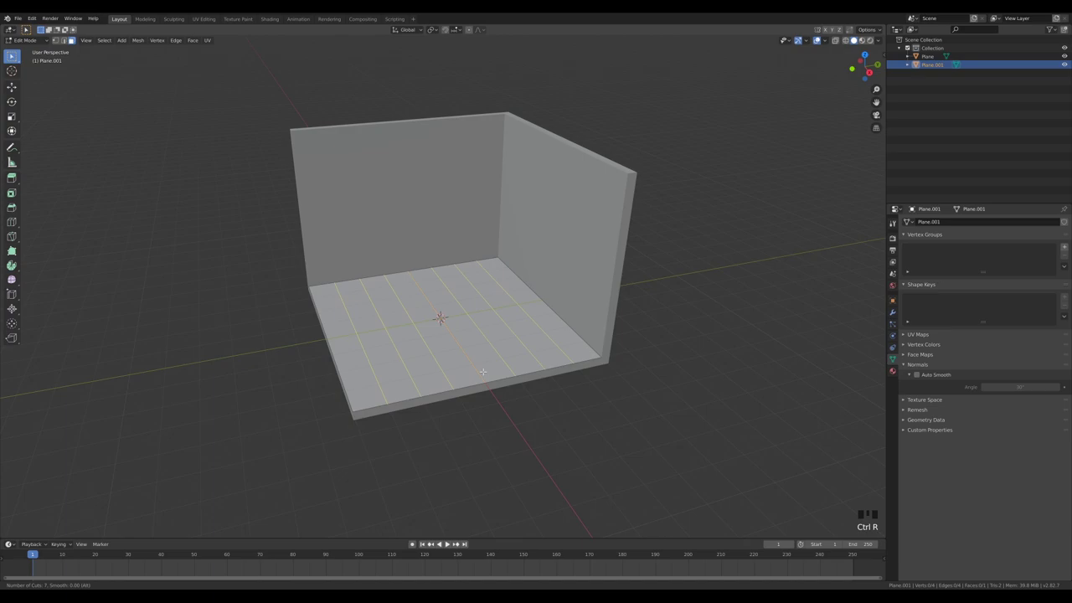
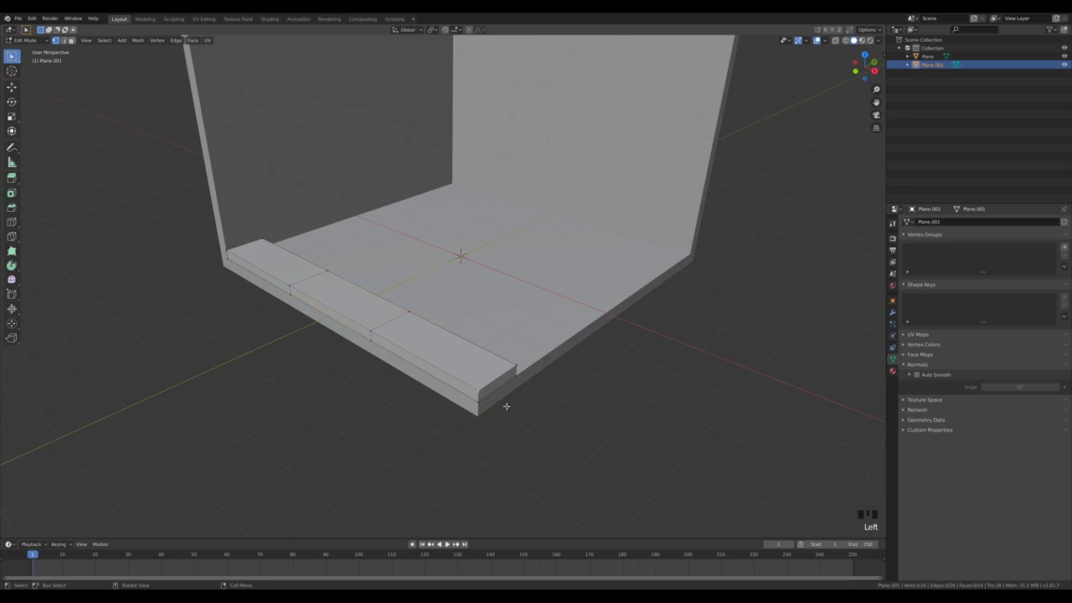
key("ctrl+b")
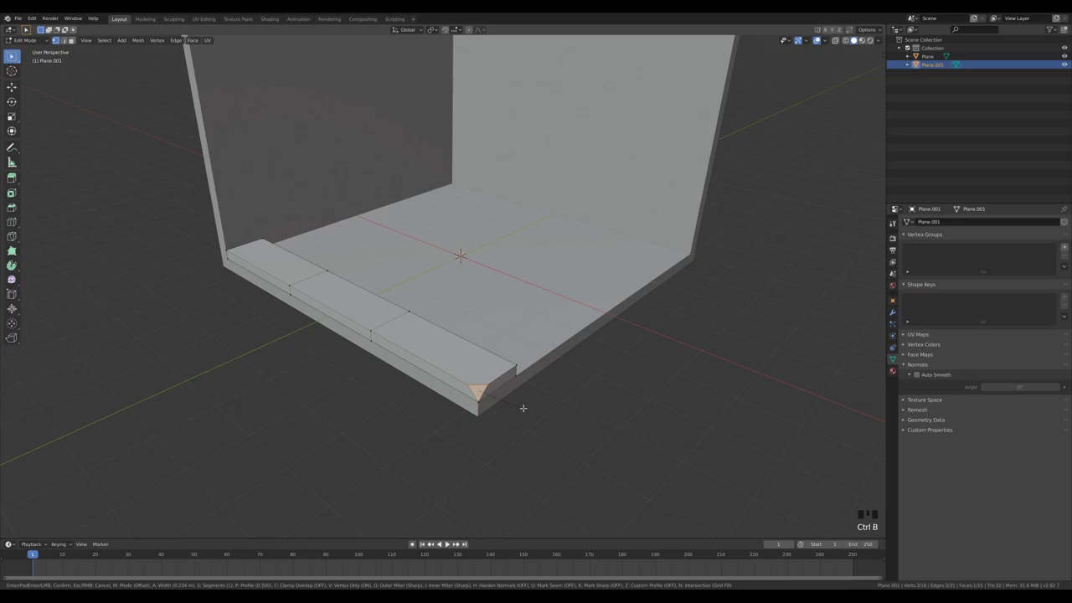
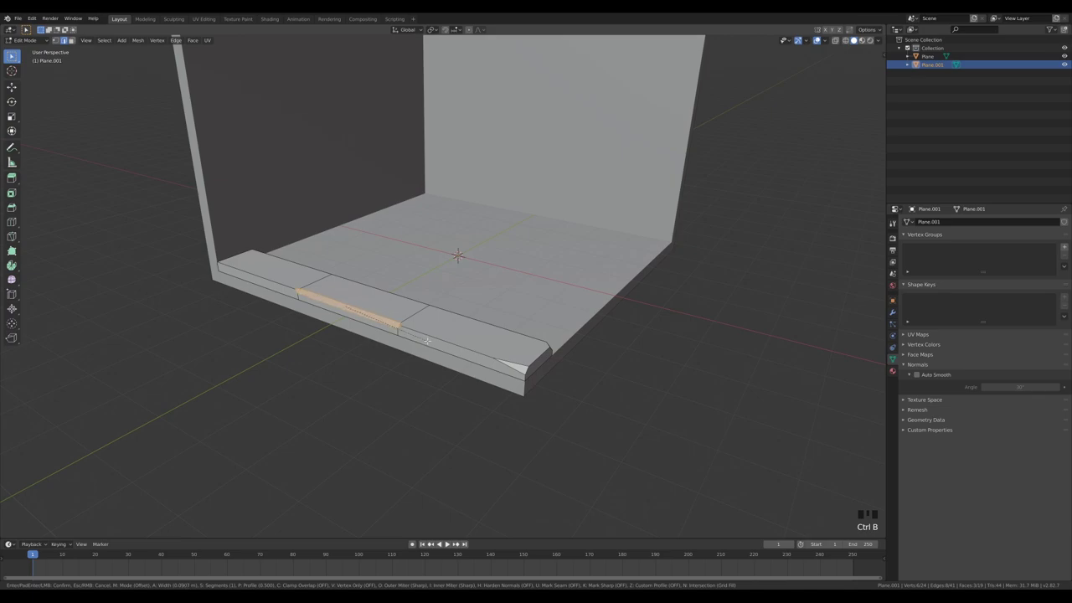
key("1")
key("ctrl+z")
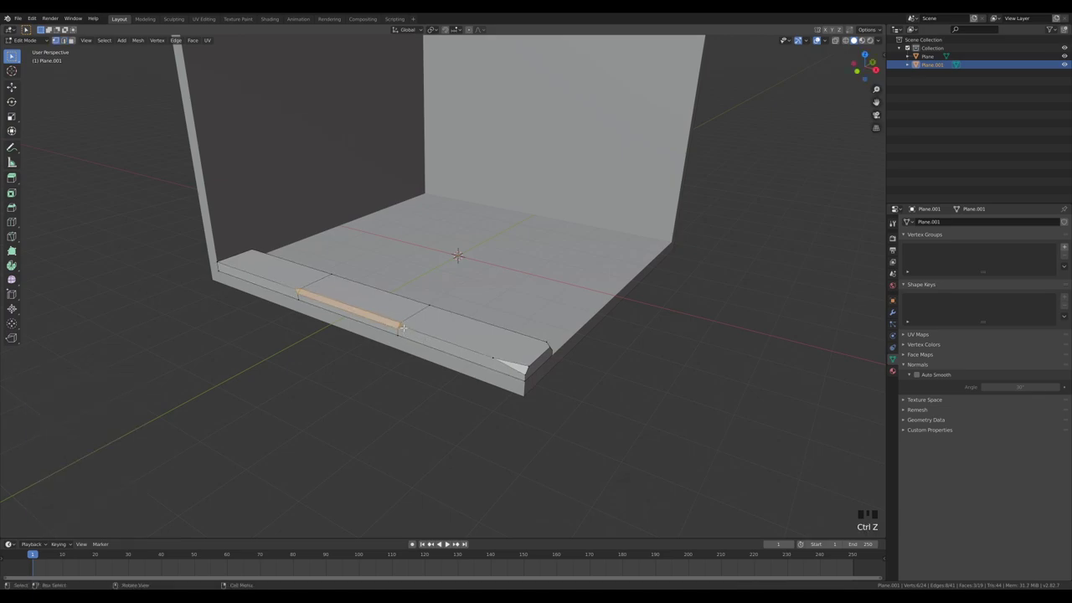
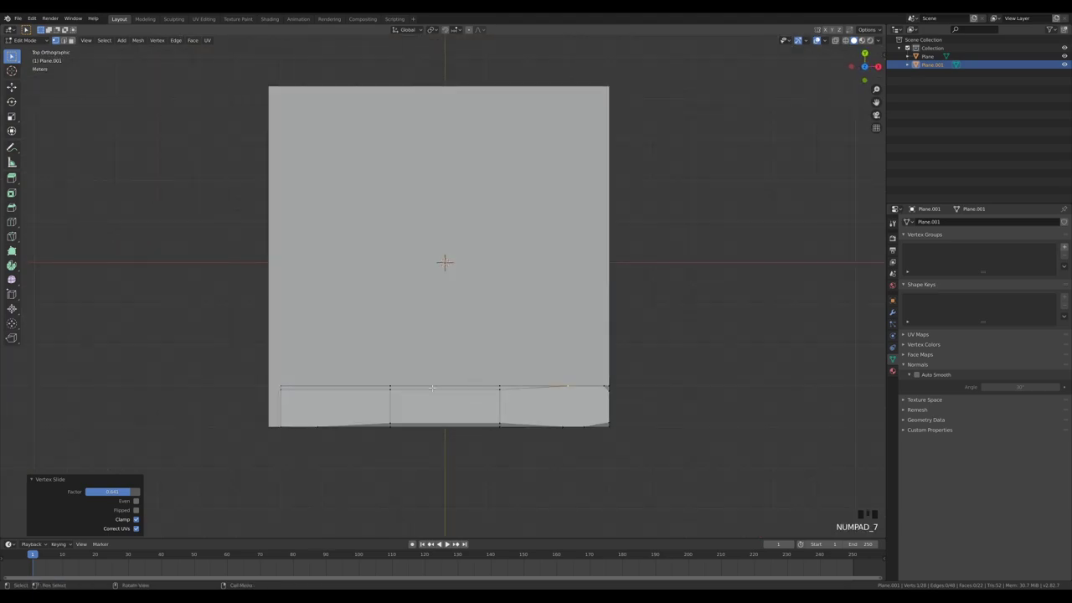
Step: Knife-cut cracks into the plank in top view
key("k")
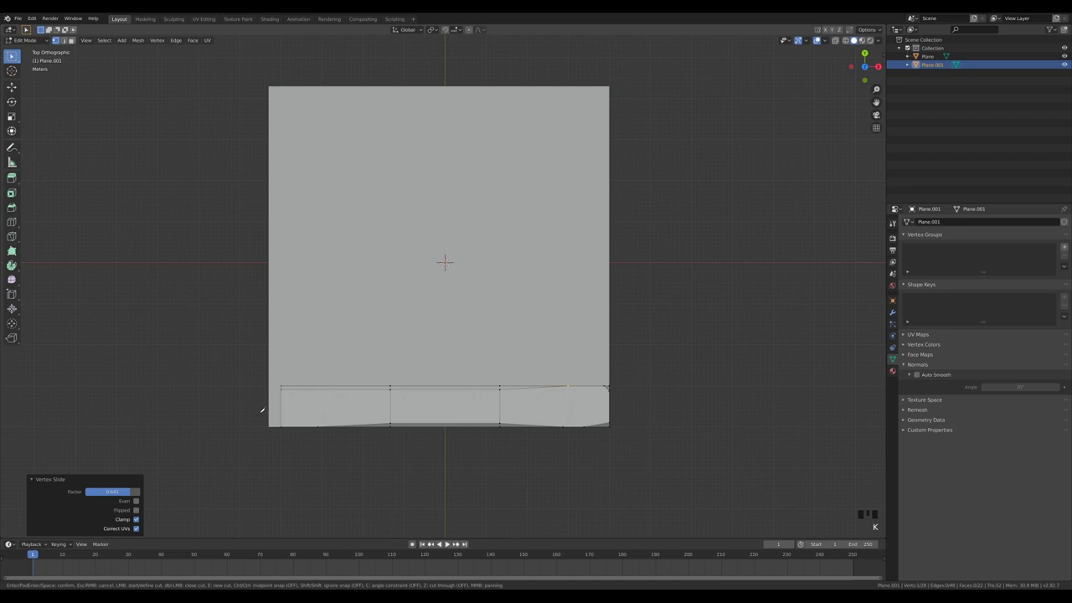
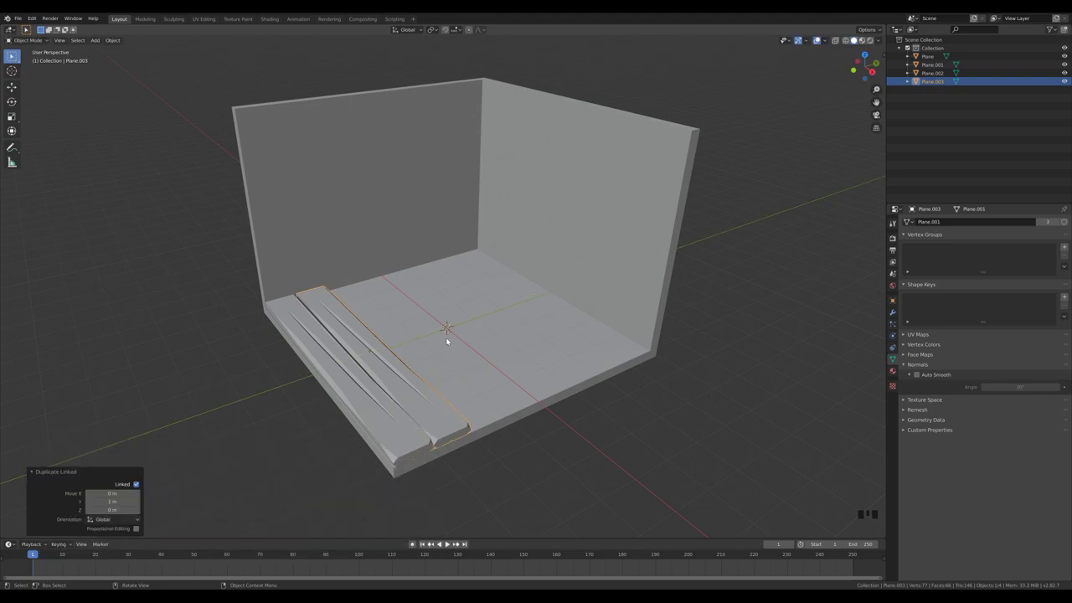
Step: Make linked copies of the cracked plank laid side by side across the floor
key("shift+r")
key("shift+r")
key("shift+r")
key("shift+r")
key("shift+r")
key("shift+r")
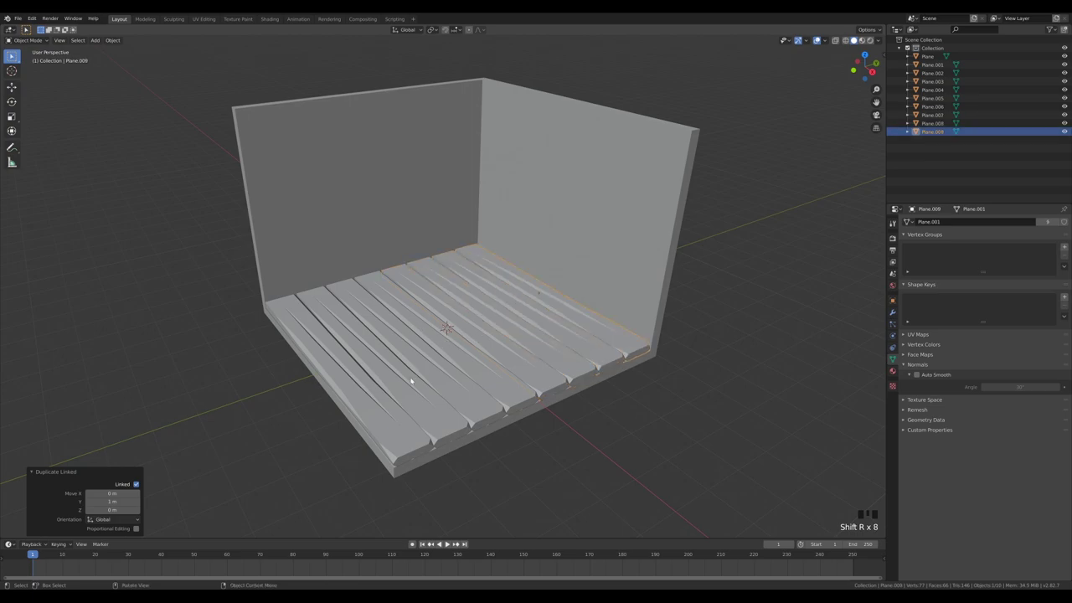
Step: Rotate selected planks 180° on Y and mirror some with S X -1 to vary the crack pattern
left_click(391, 364)
left_click_drag(579, 338, 489, 308)
left_click(489, 308)
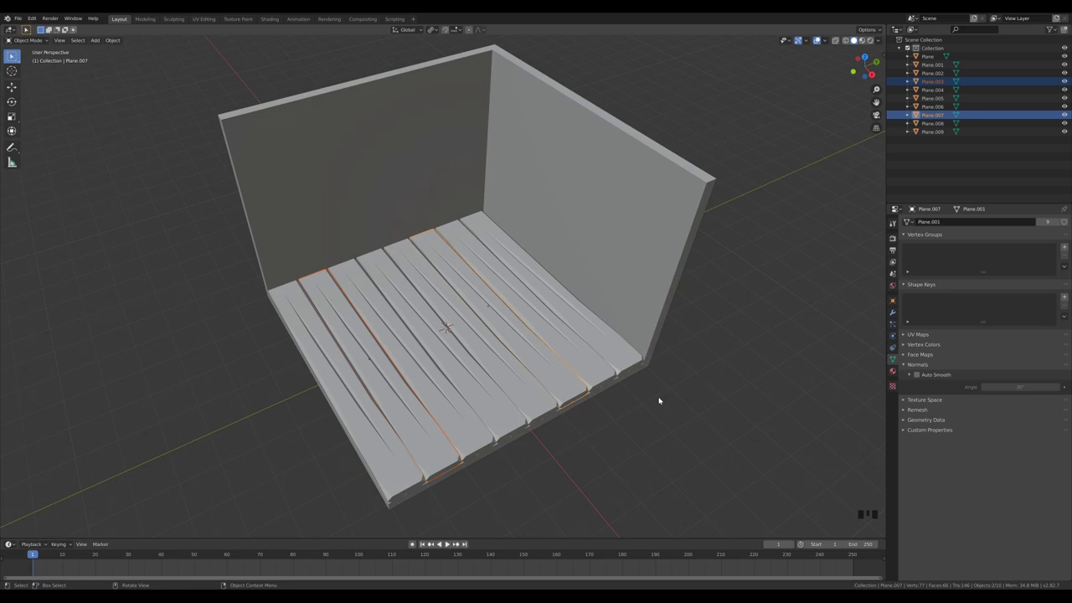
key("r")
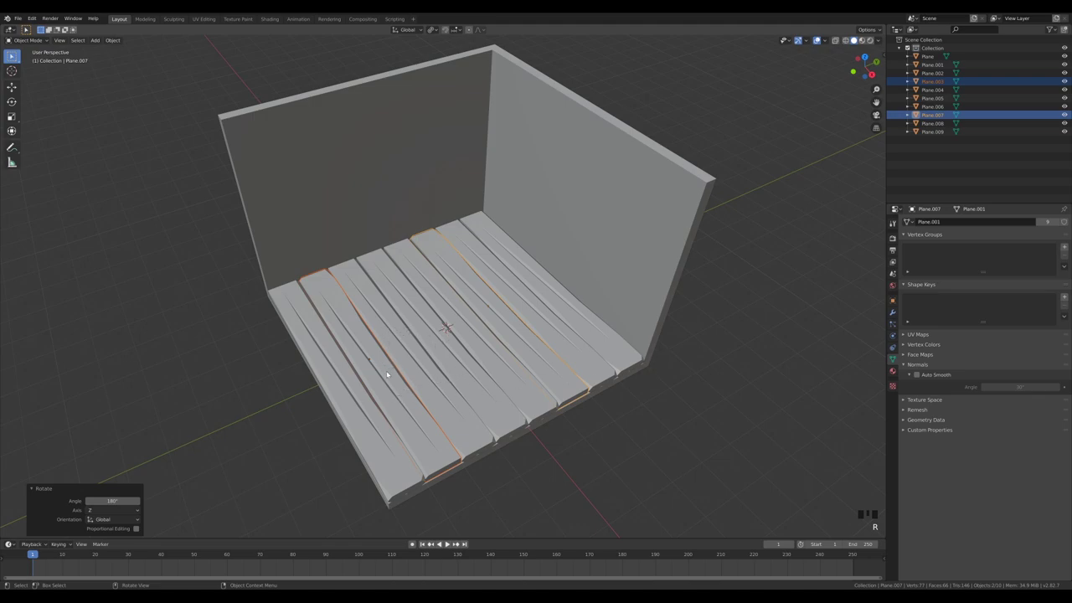
left_click(392, 383)
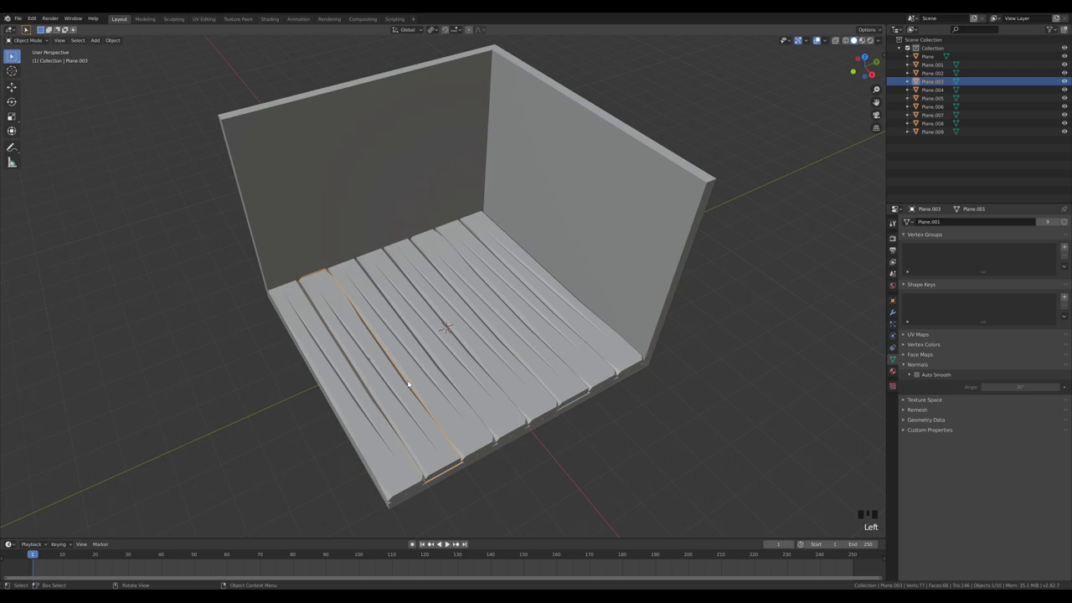
key("s")
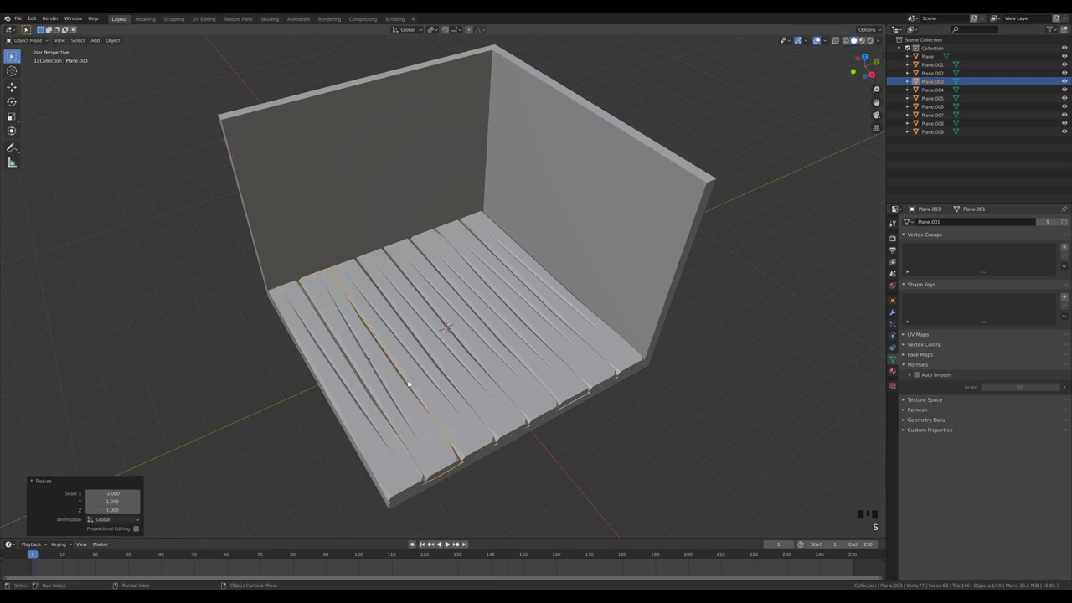
left_click(458, 382)
left_click(529, 298)
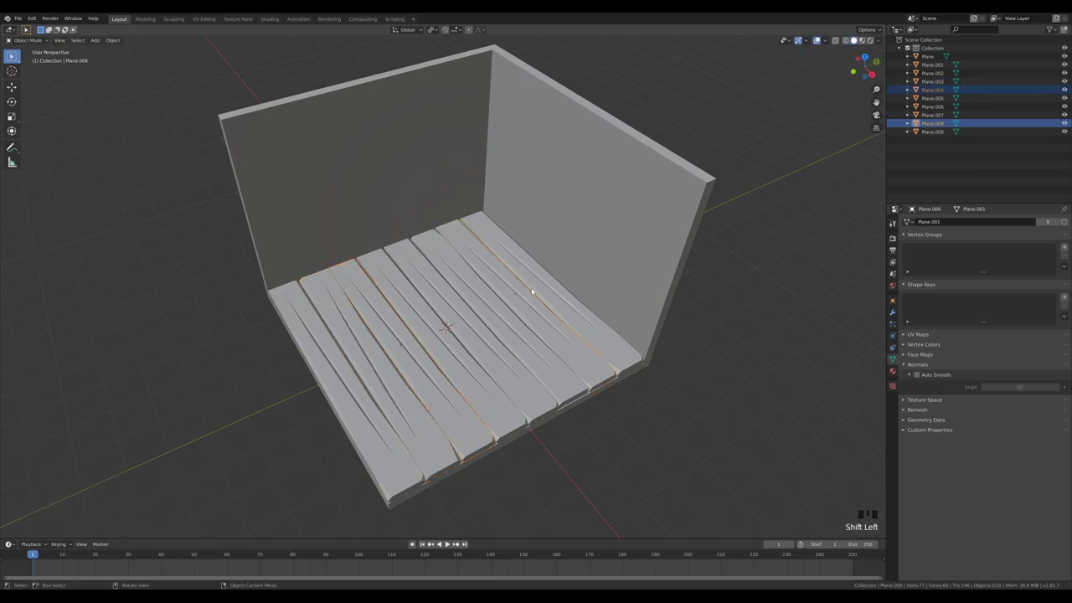
key("r")
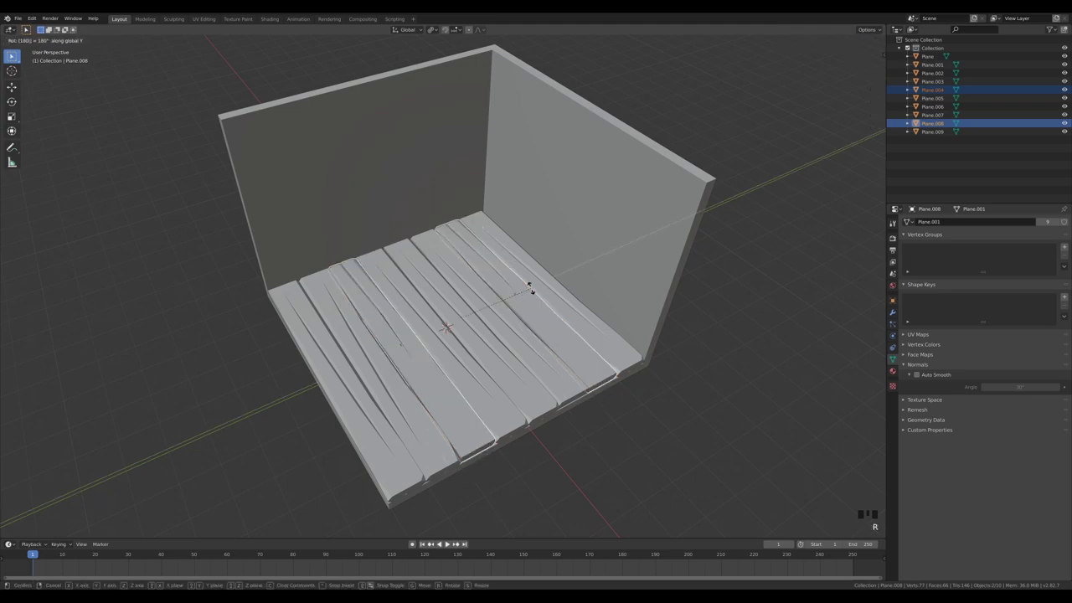
double_click(530, 304)
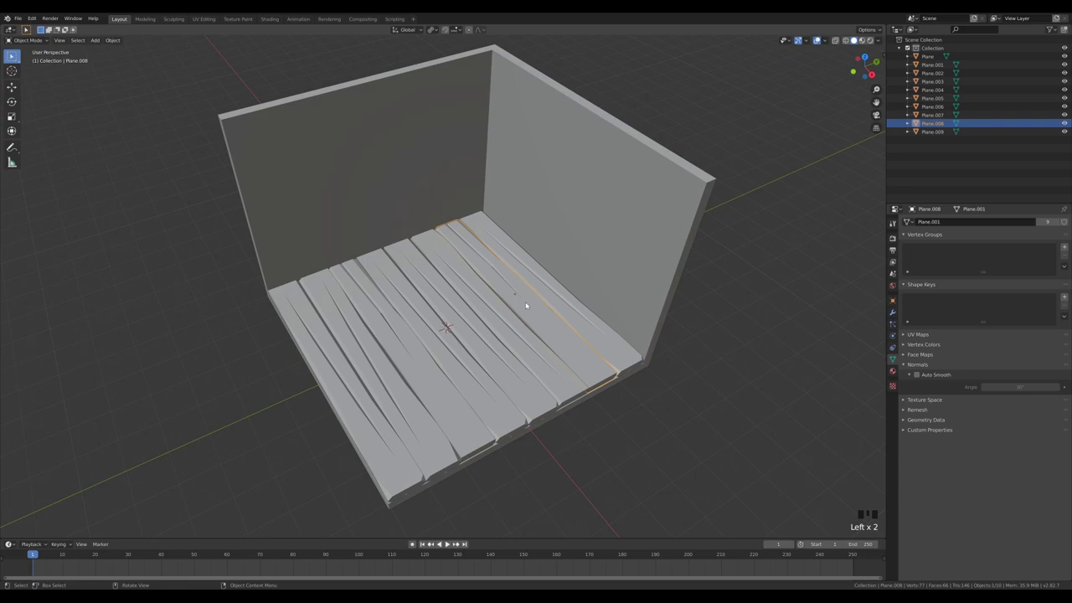
key("s")
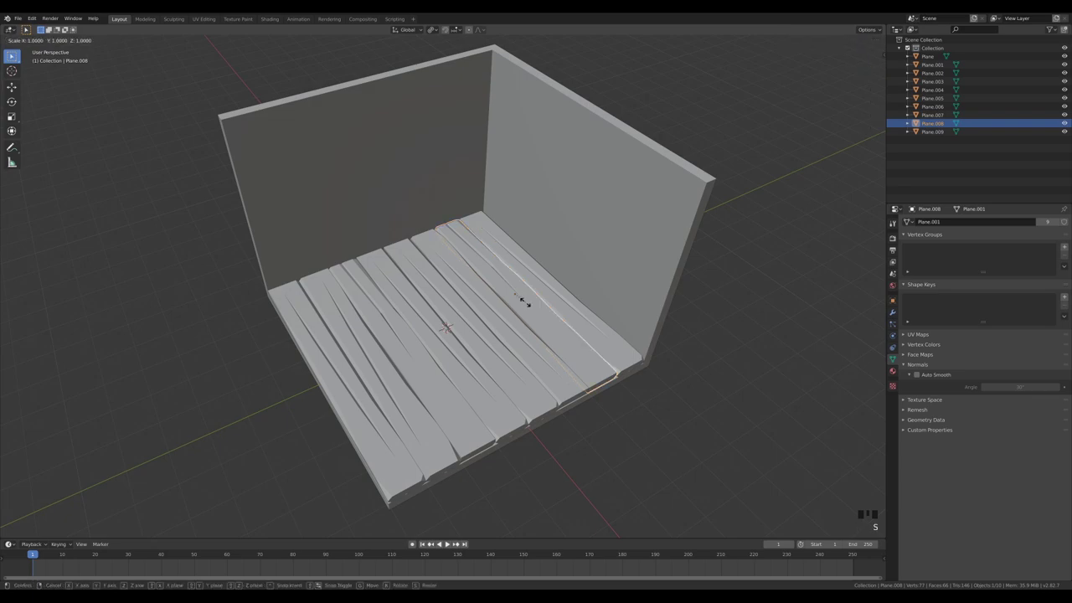
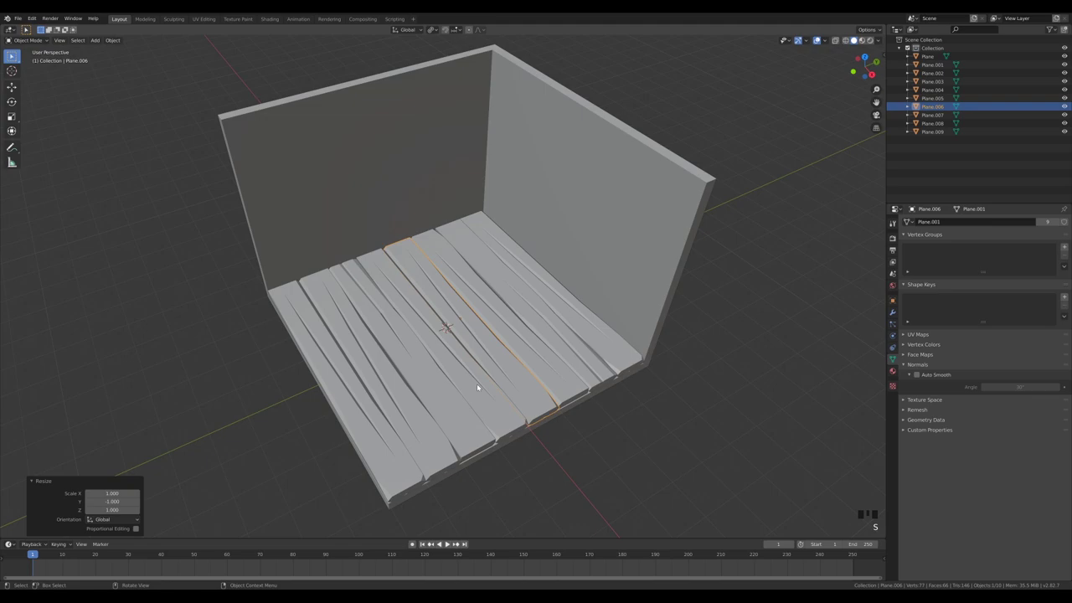
Step: Flip and mirror the remaining planks and delete the extra one so the floor is fully covered
left_click(730, 427)
left_click_drag(737, 408, 725, 400)
scroll("down", 3)
left_click(466, 331)
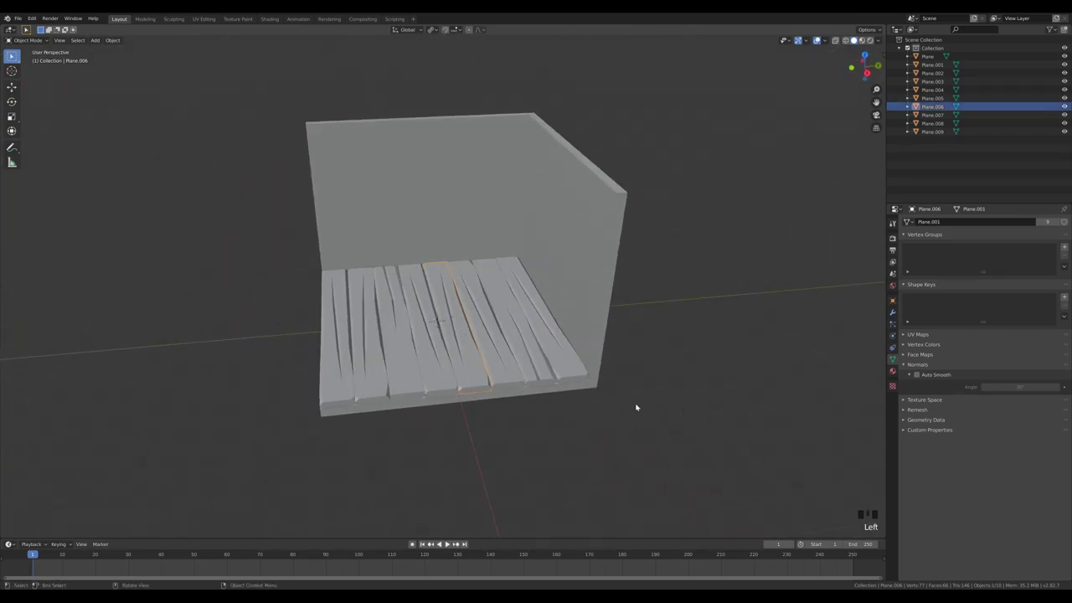
key("r")
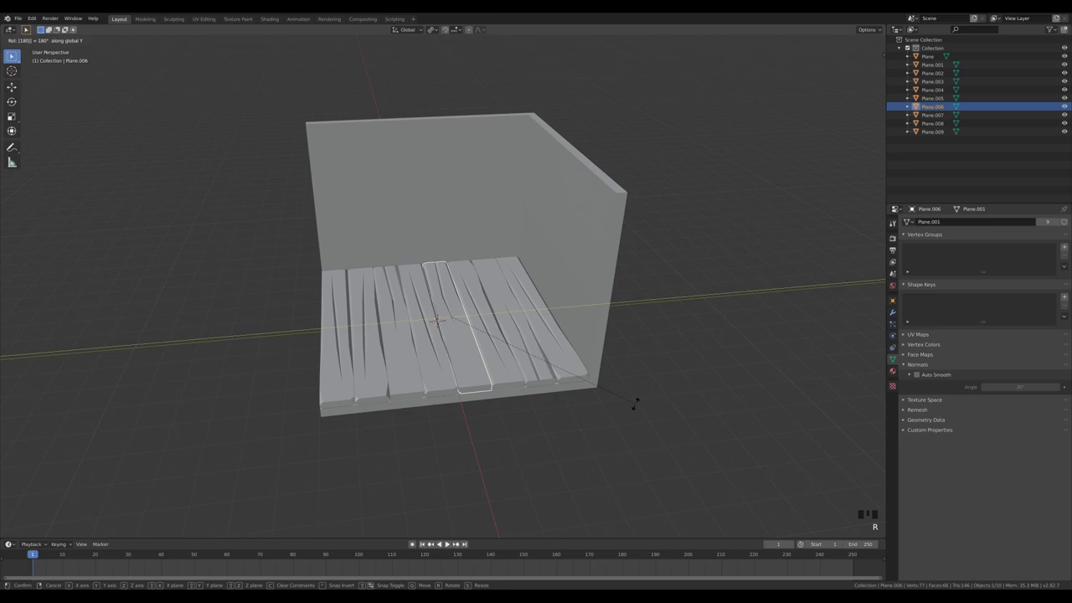
left_click(534, 536)
left_click_drag(482, 473, 338, 318)
left_click(338, 317)
key("r")
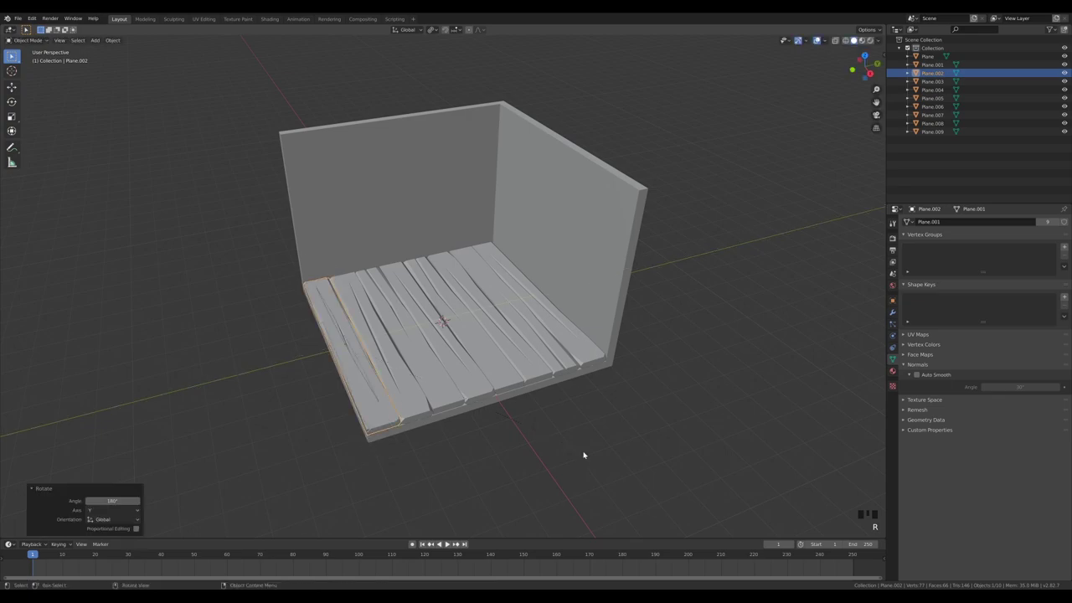
key("x")
left_click(367, 395)
key("r")
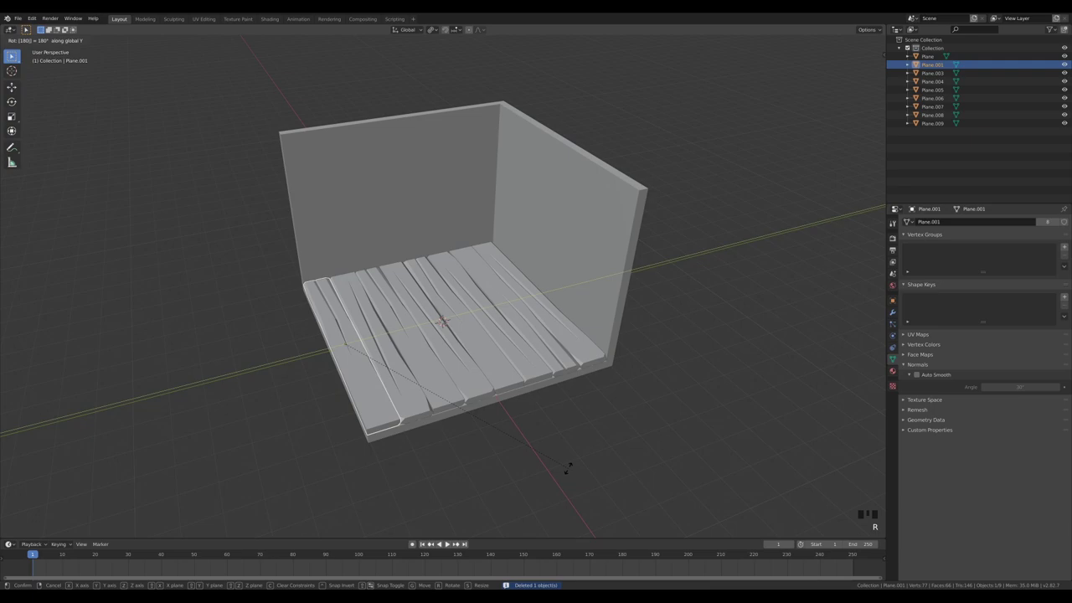
key("s")
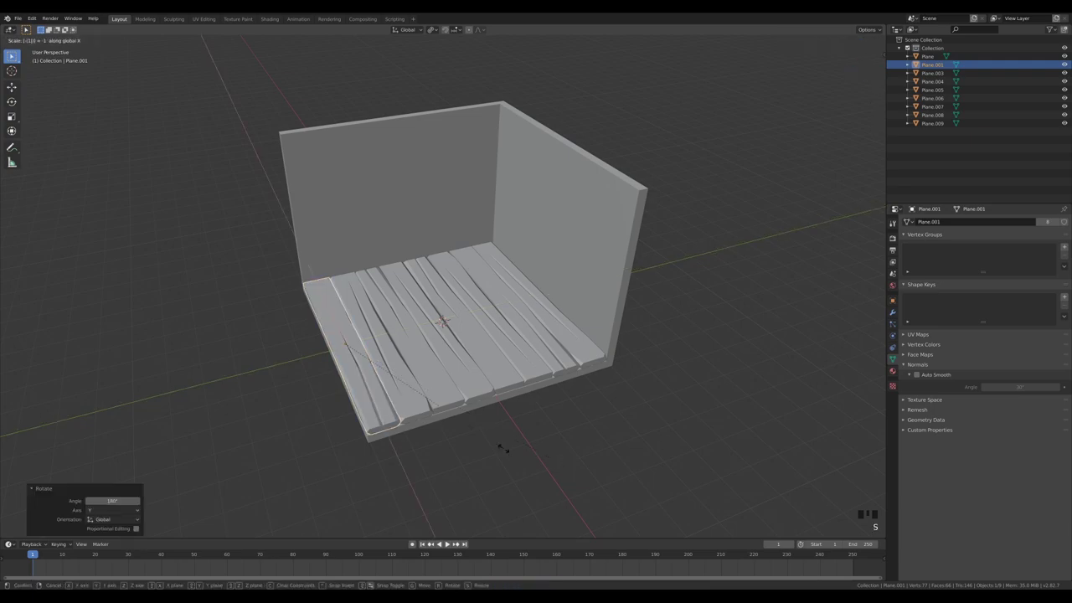
left_click(666, 381)
Step: Select the room walls and enter edit mode with face selection
left_click_drag(570, 383, 591, 235)
left_click(591, 236)
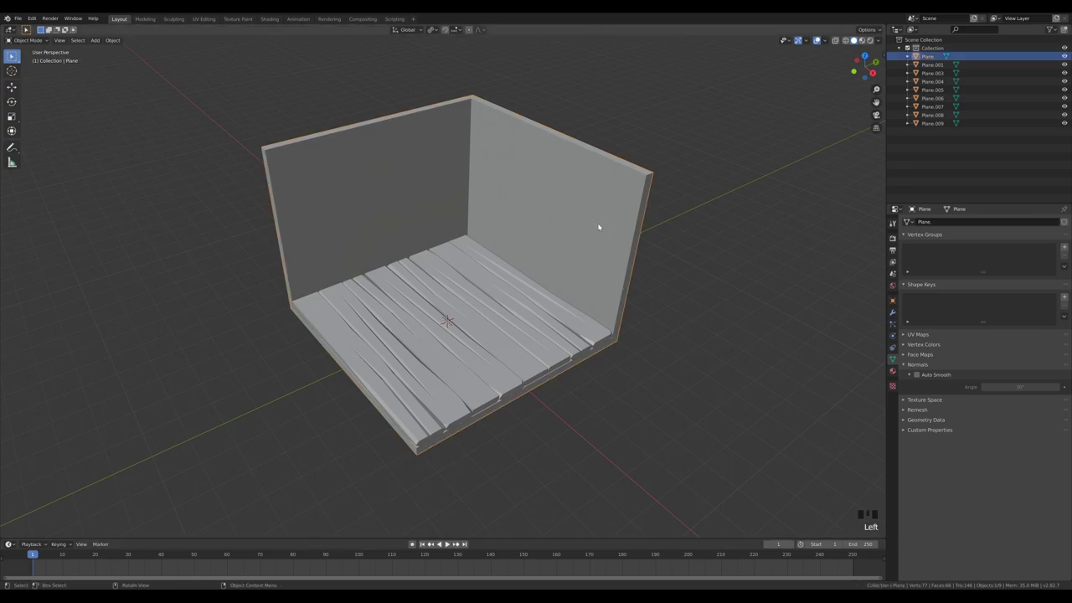
key("Tab")
key("3")
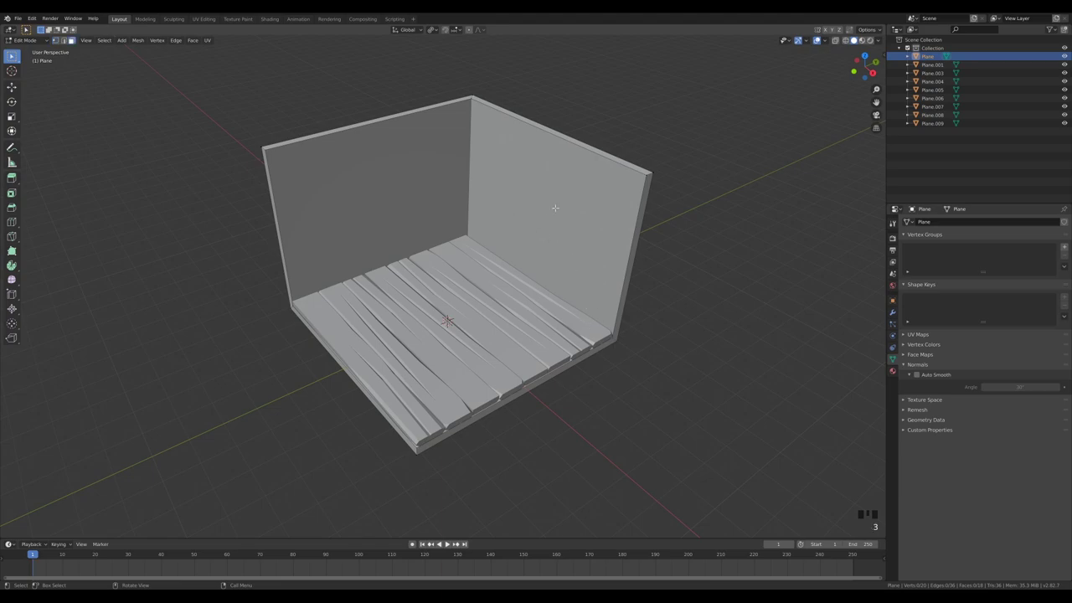
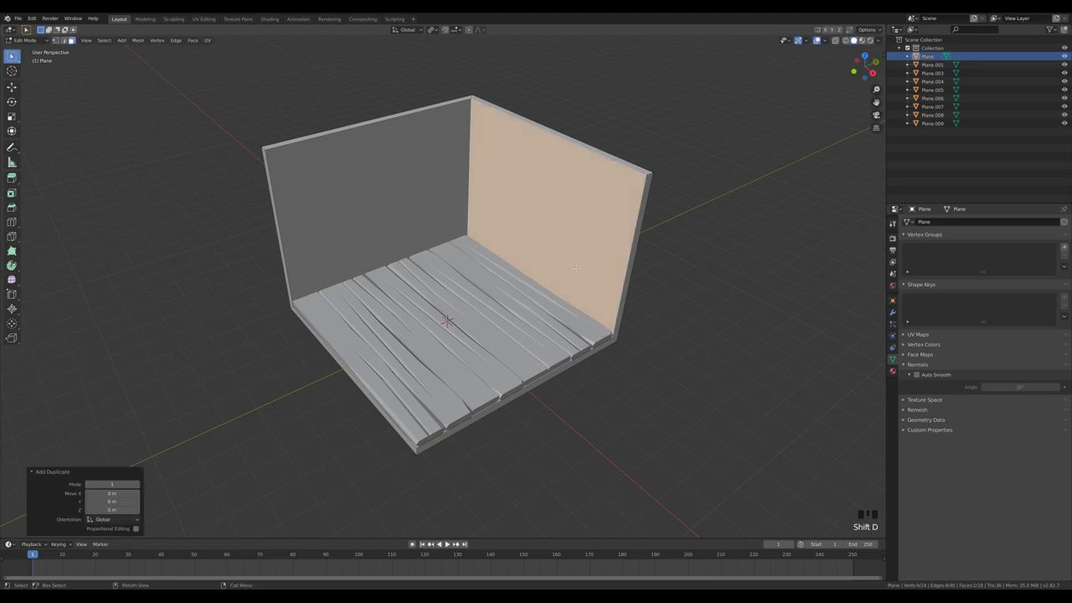
Step: Separate a copy of the back wall face and loop-cut it into horizontal brick strips
key("p")
key("Tab")
left_click(587, 243)
left_click(610, 252)
left_click(625, 243)
key("Tab")
key("ctrl+r")
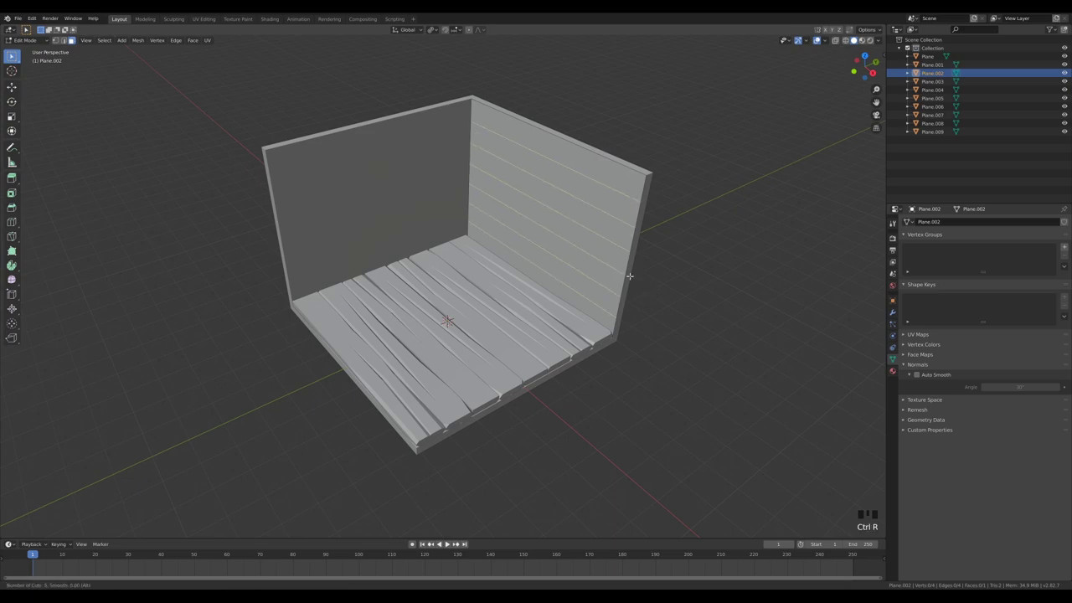
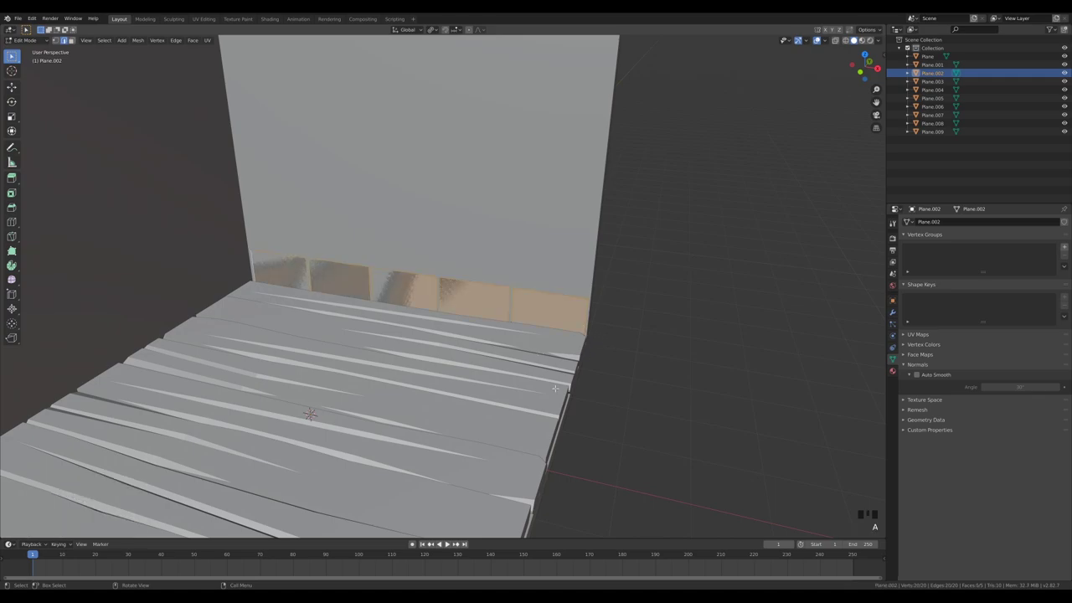
Step: Extrude the five brick faces outward along their normals to give them thickness
key("e")
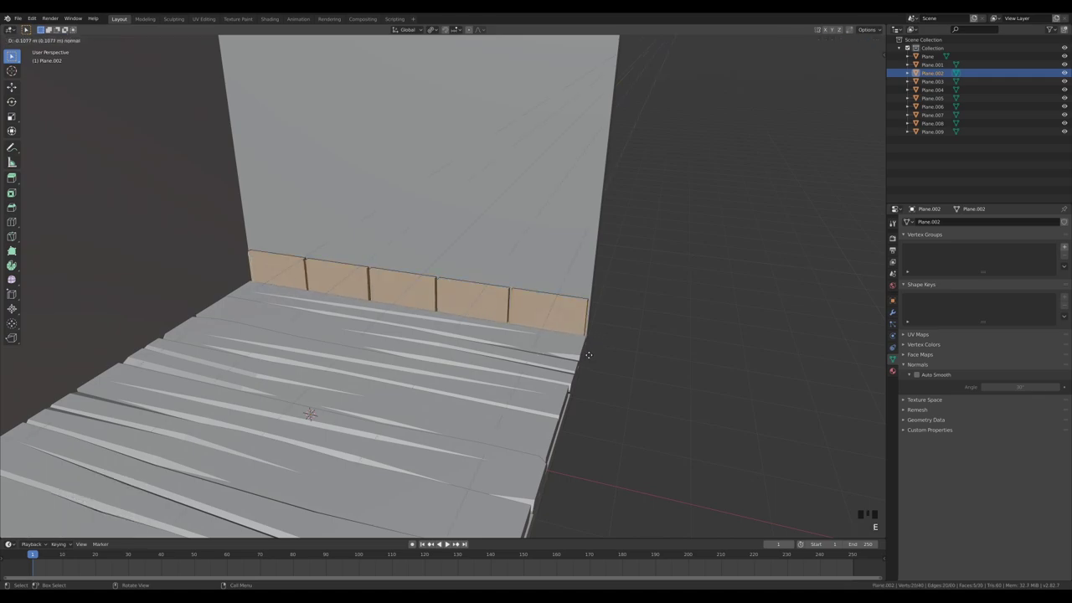
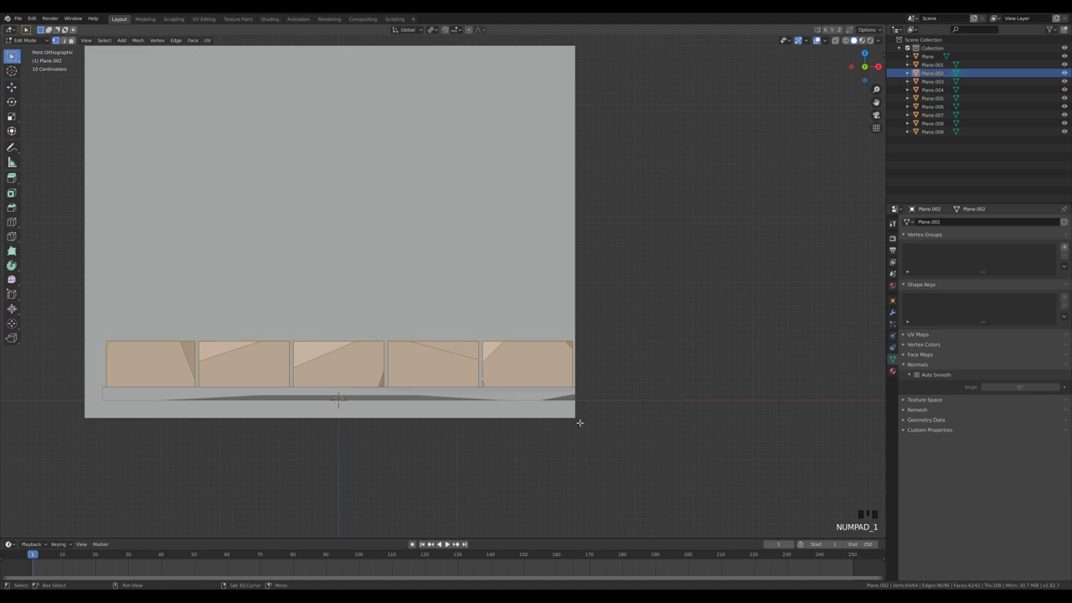
Step: Duplicate the brick row upward, stagger it sideways and knife-cut the overhanging end brick
key("shift+d")
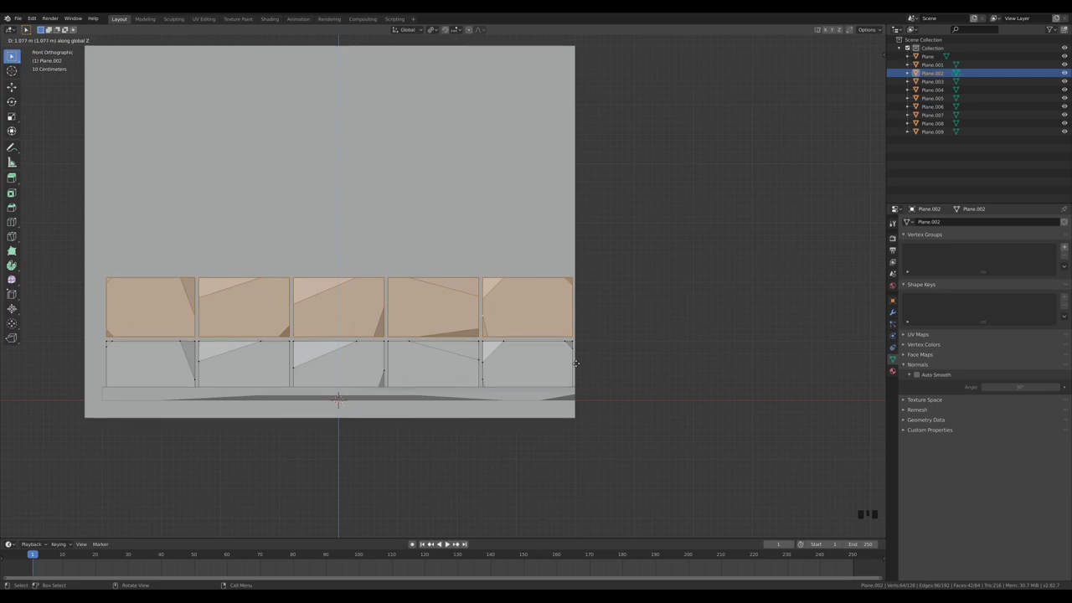
key("g")
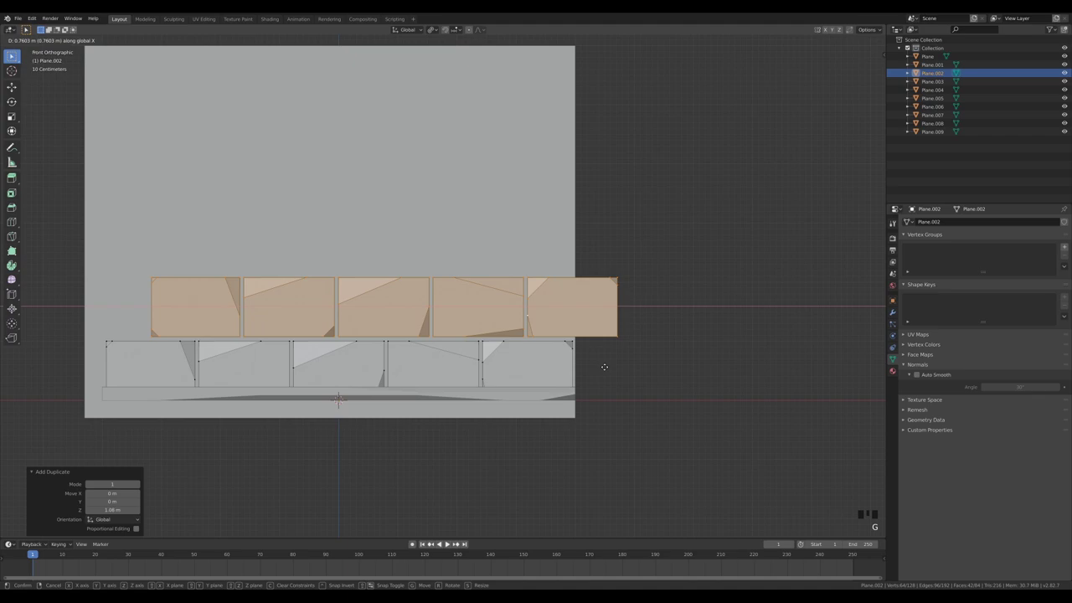
key("g")
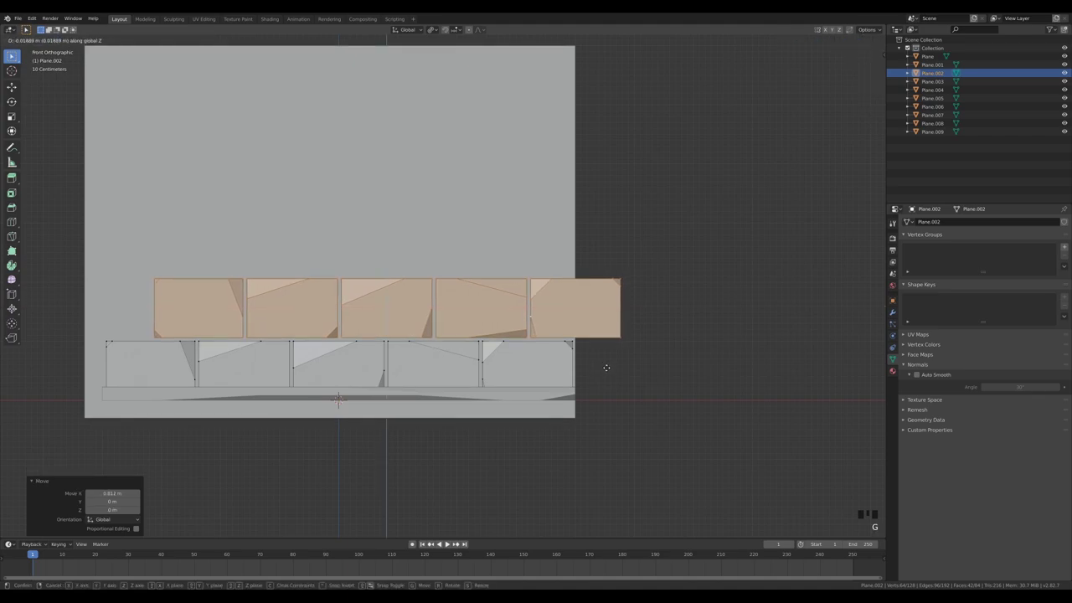
key("k")
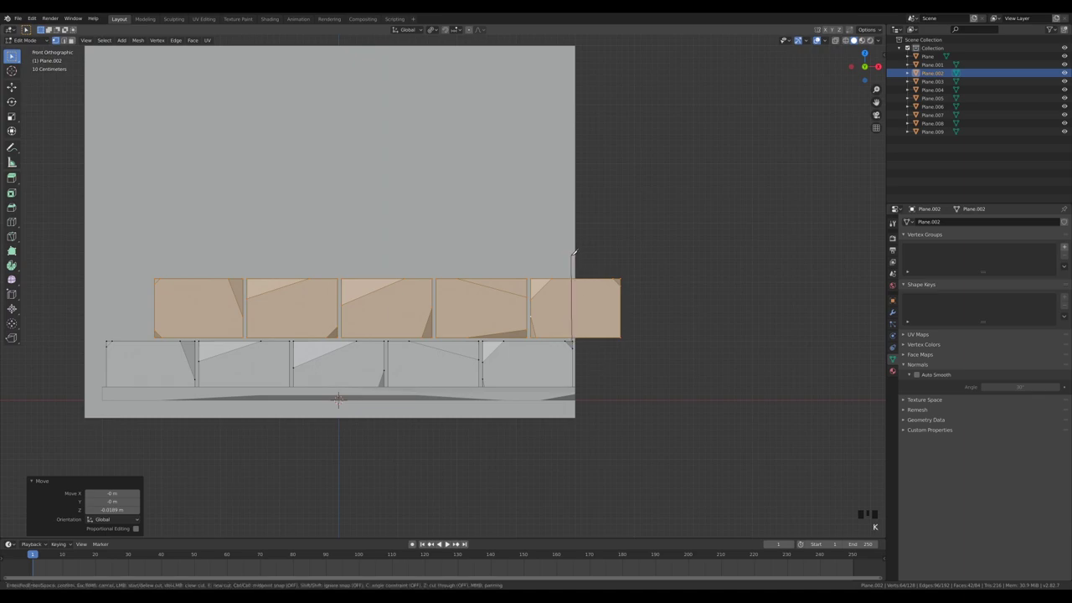
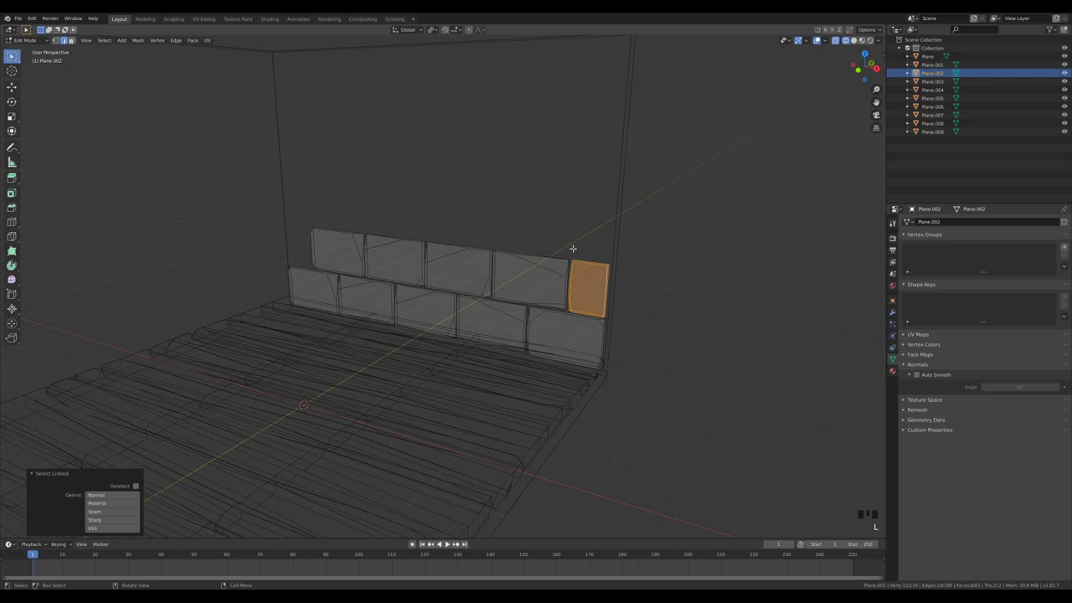
Step: Move the cut-off brick piece to the row start and rotate the upper row 180° on Y
key("KP_1")
key("shift+d")
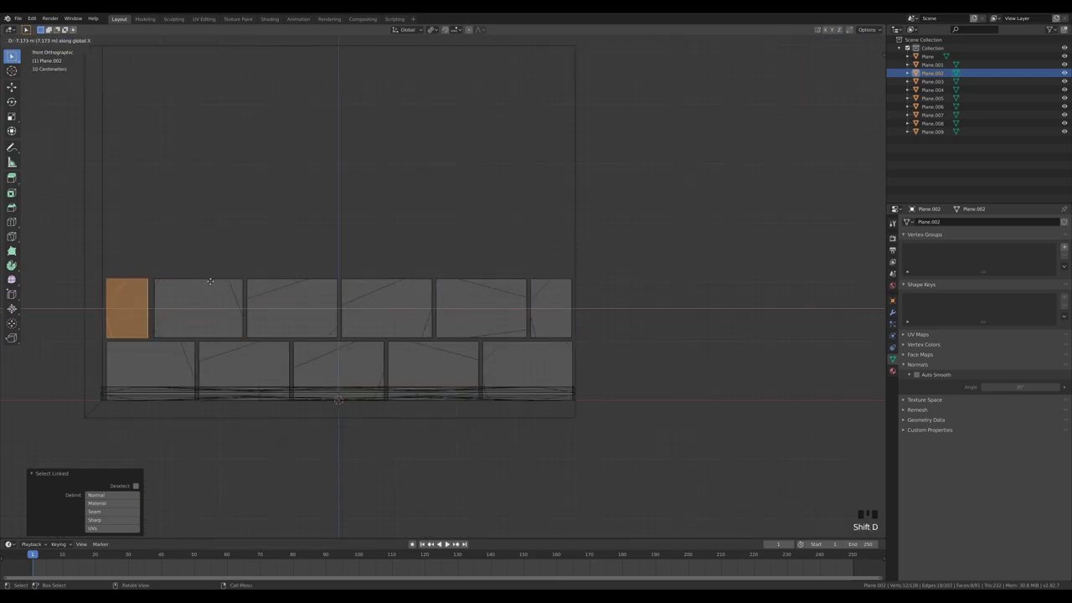
key("1")
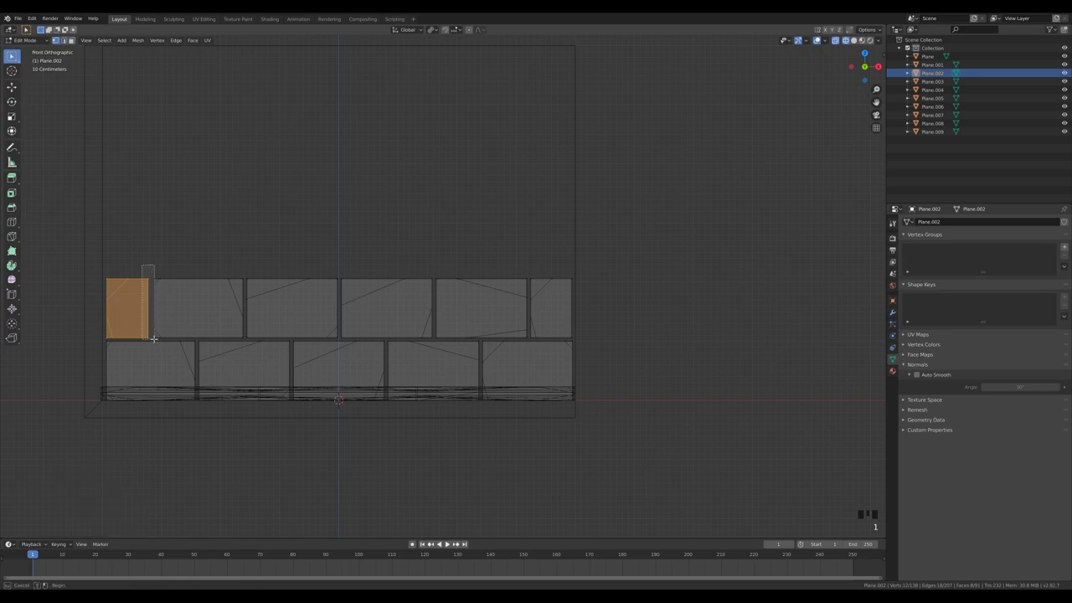
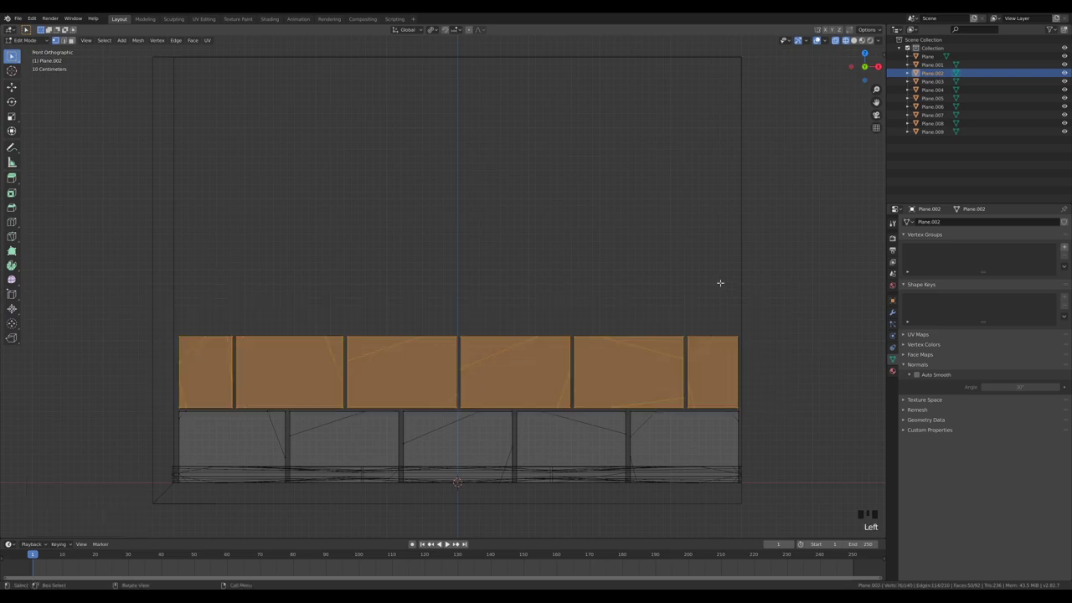
key("r")
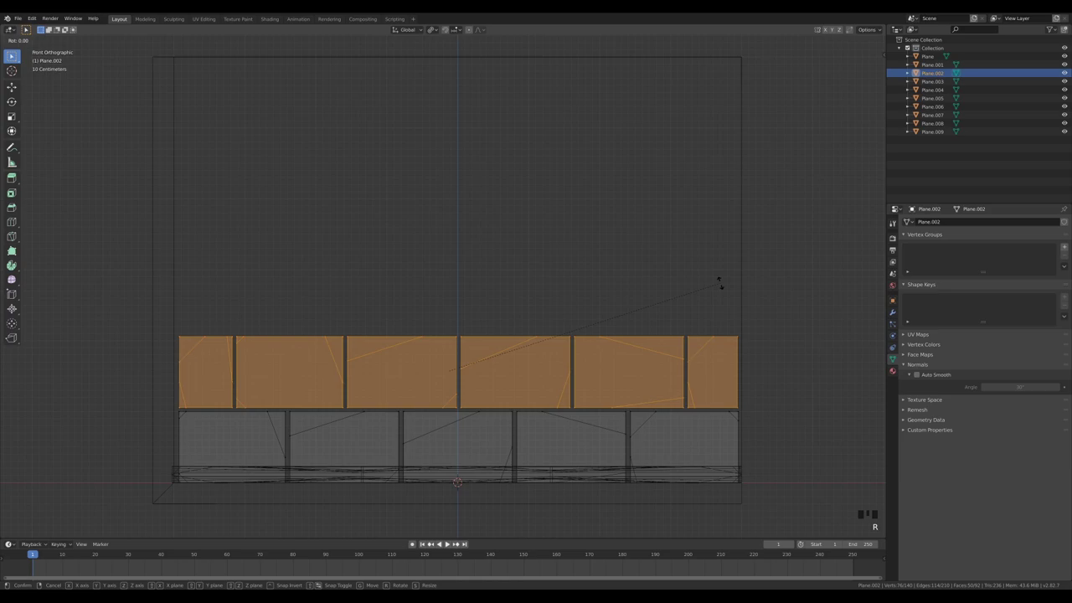
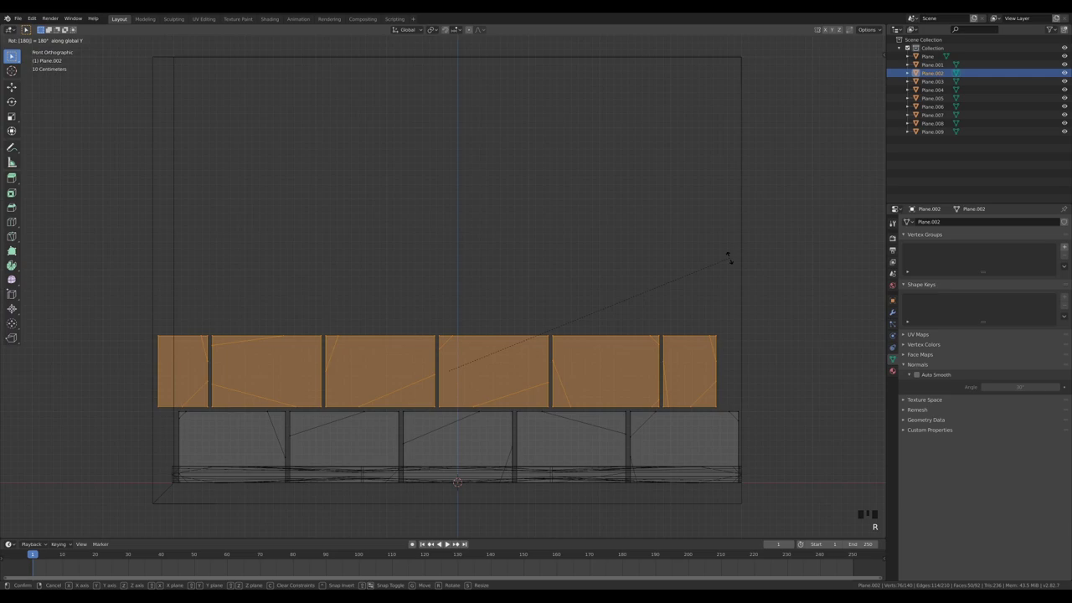
key("g")
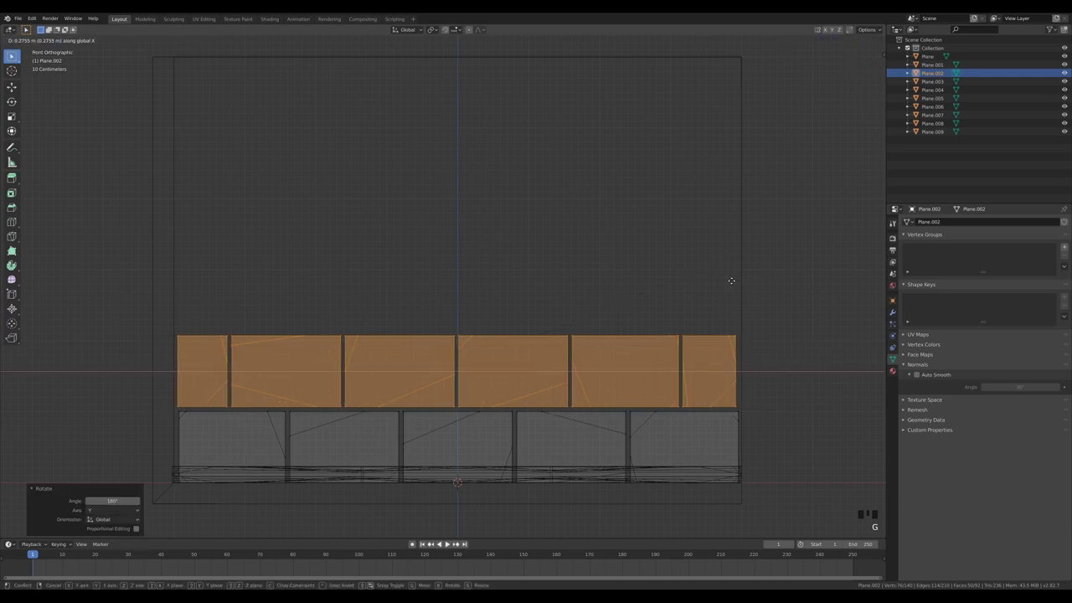
Step: Shift the upper row along X and Z to line up over the lower row
key("g")
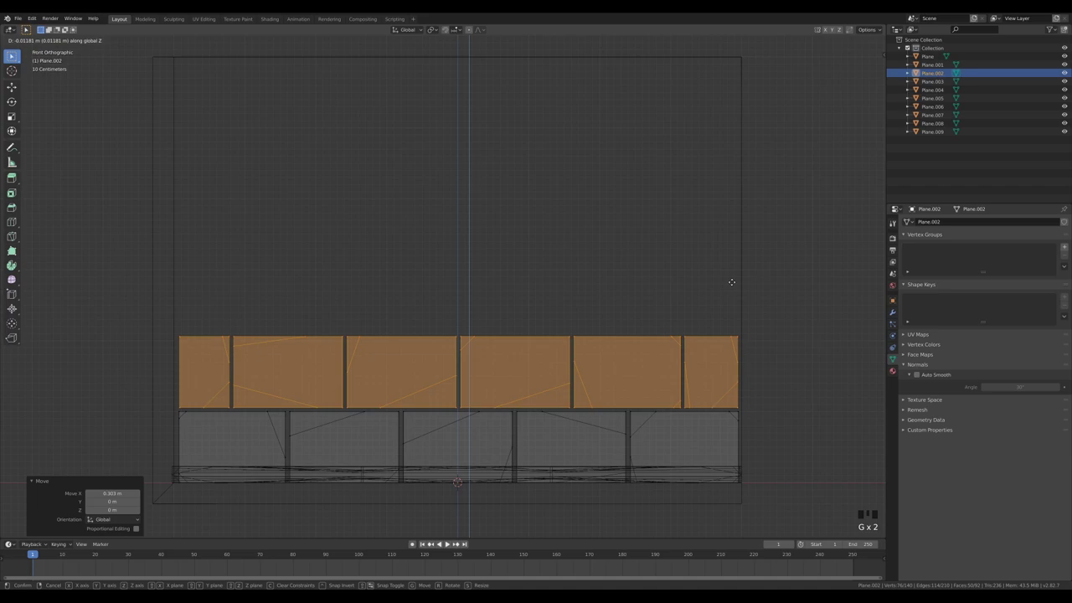
scroll("down", 3)
key("Tab")
left_click_drag(731, 311, 717, 326)
scroll("down", 3)
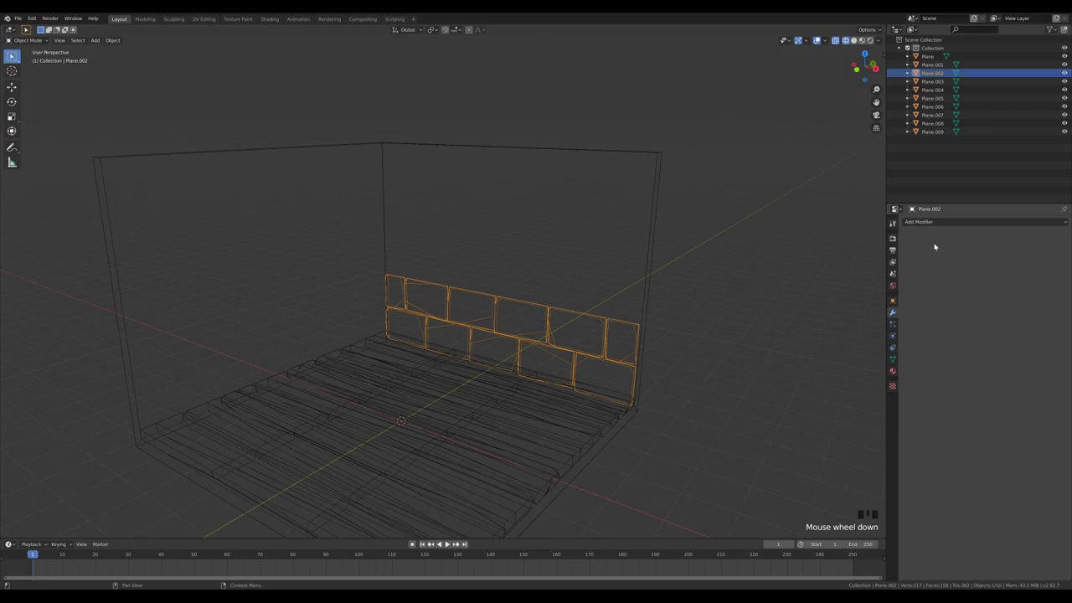
Step: Add an Array modifier with count 3 and Z offset 2.1 m to stack the brick rows
left_click_drag(920, 241, 642, 231)
left_click_drag(642, 231, 681, 377)
key("Tab")
key("Tab")
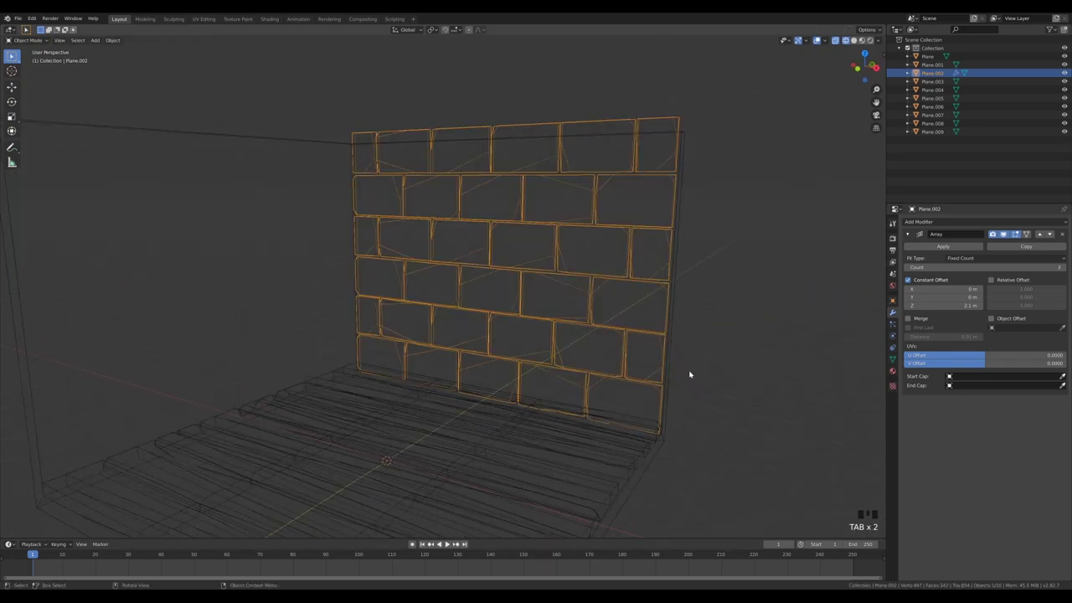
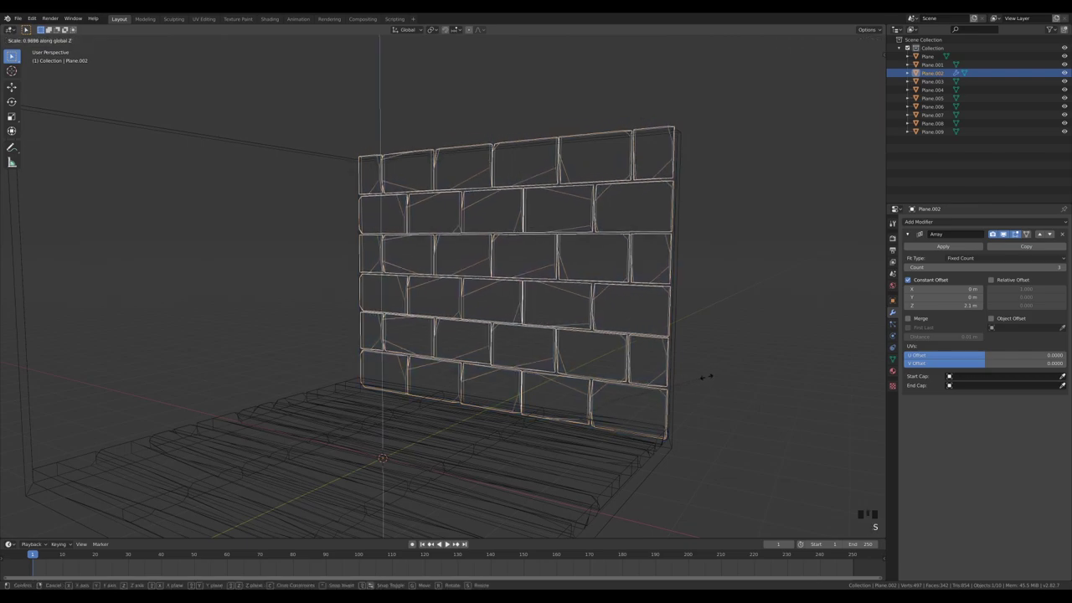
Step: Scale the brick wall along Z to fit the wall height and duplicate it in place
key("KP_3")
key("KP_1")
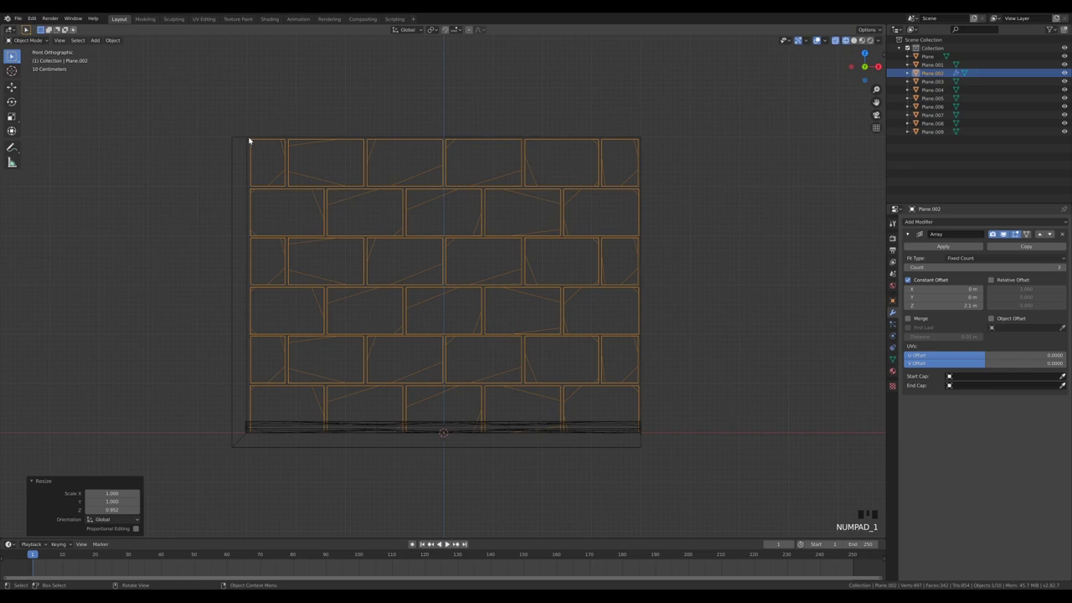
key("s")
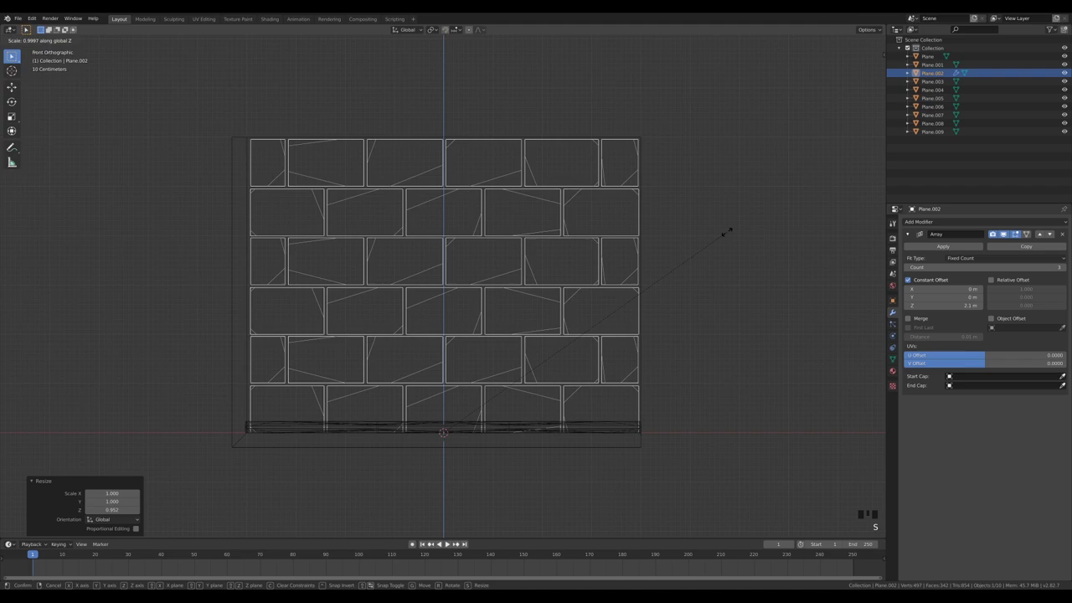
left_click_drag(742, 226, 708, 256)
scroll("down", 3)
left_click_drag(686, 248, 706, 271)
key("z")
key("alt+d")
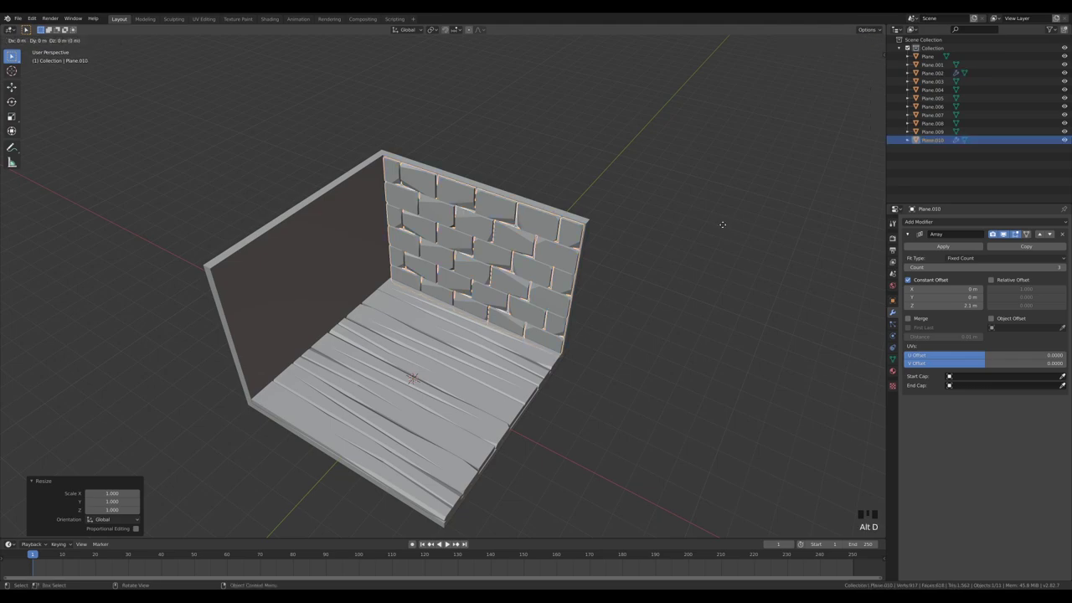
key("r")
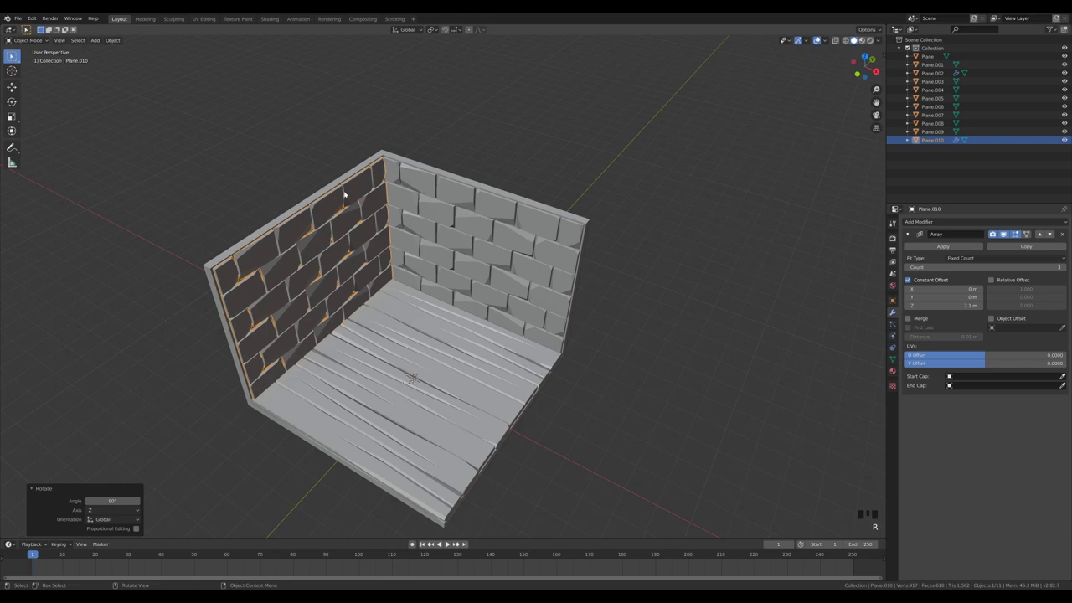
left_click(354, 202)
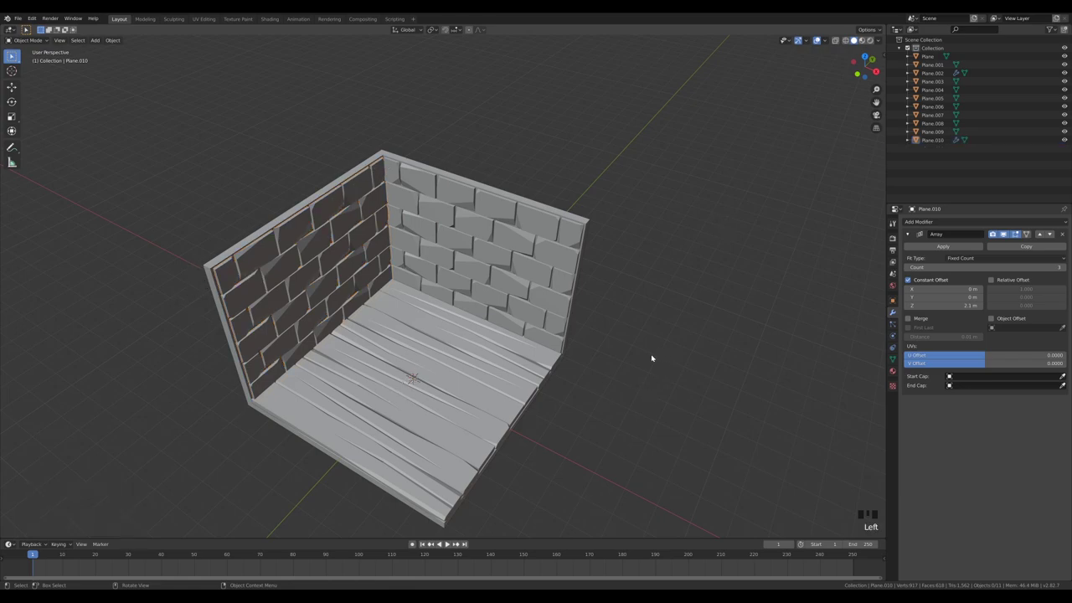
left_click_drag(591, 382, 631, 358)
scroll("up", 3)
middle_click(633, 357)
scroll("down", 3)
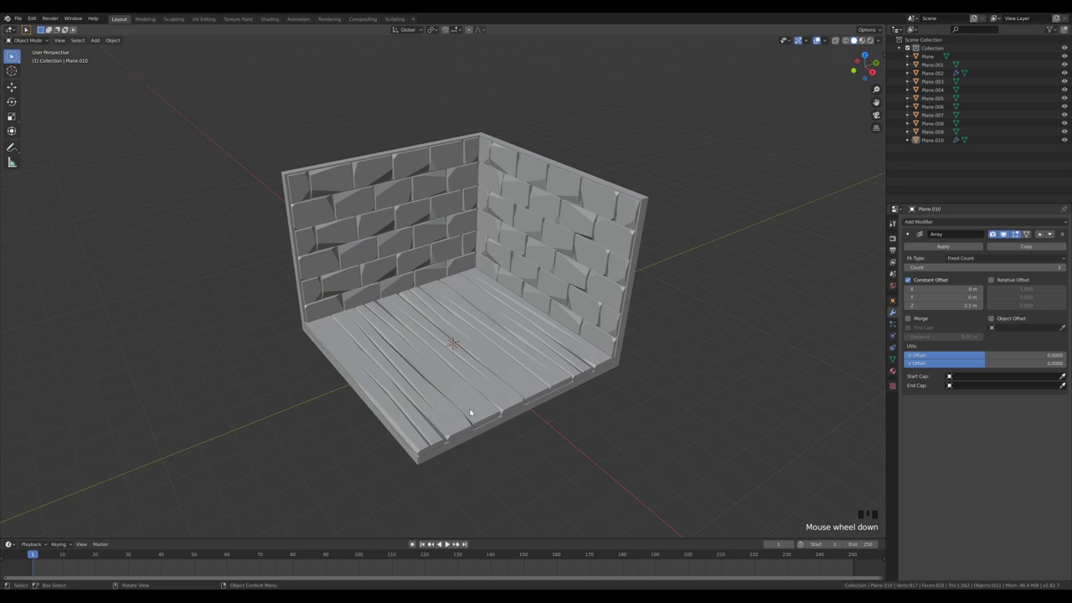
Step: Duplicate planks Plane.001–.009 into a new hidden collection named 'backup'
left_click(448, 540)
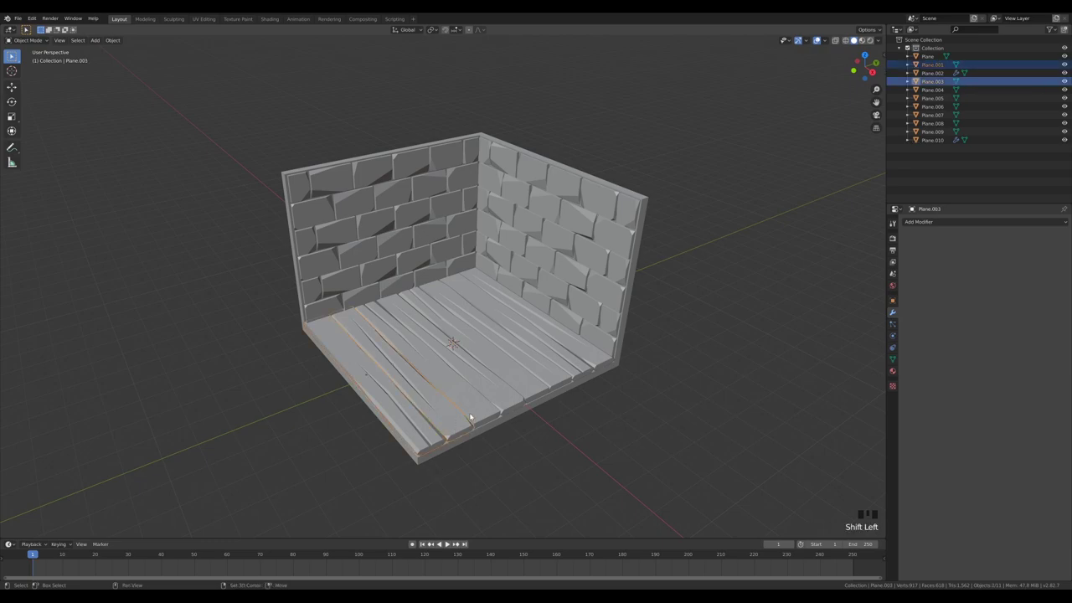
left_click(448, 540)
key("shift+Left")
key("shift+Left")
key("shift+Left")
key("shift+Left")
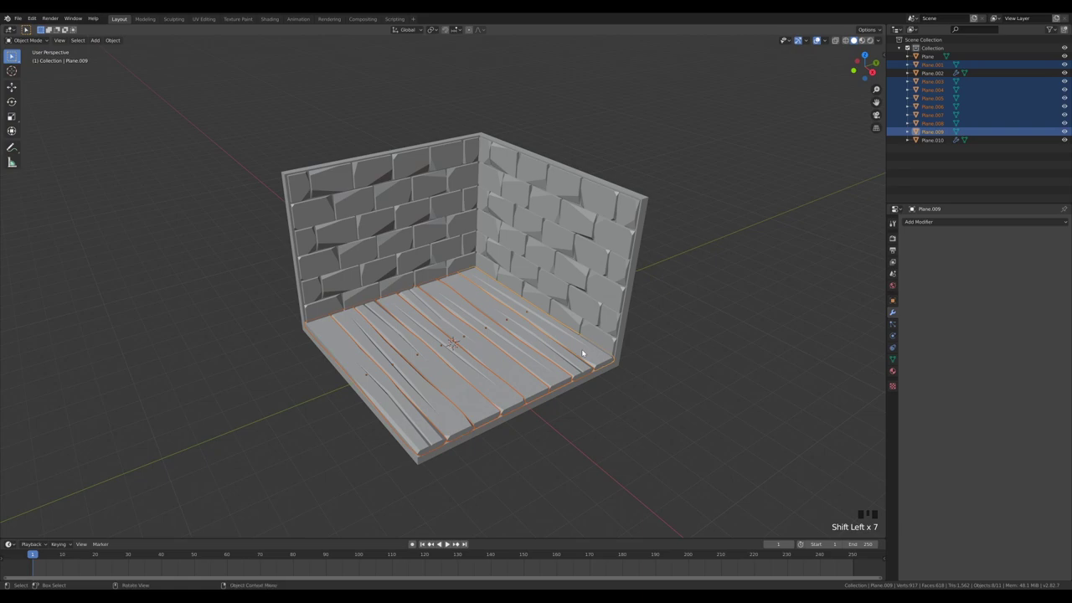
key("shift+d")
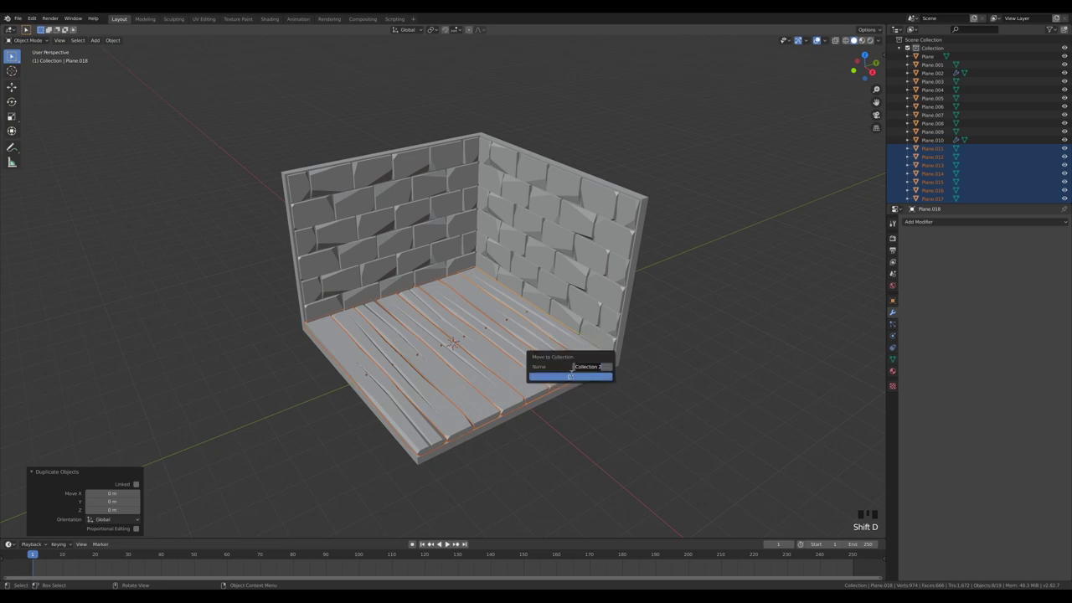
key("Return")
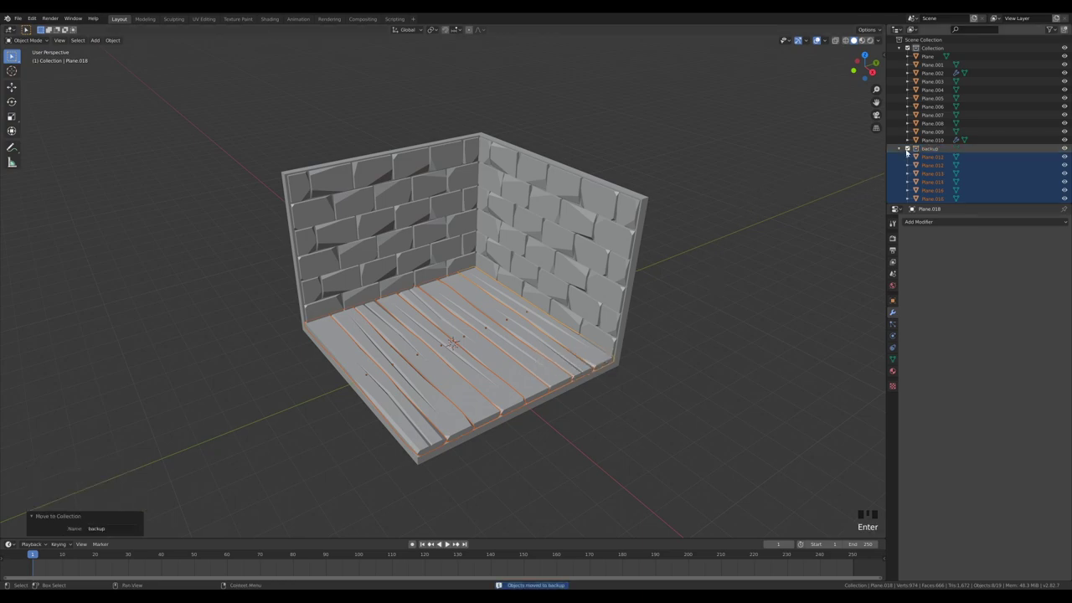
left_click(448, 540)
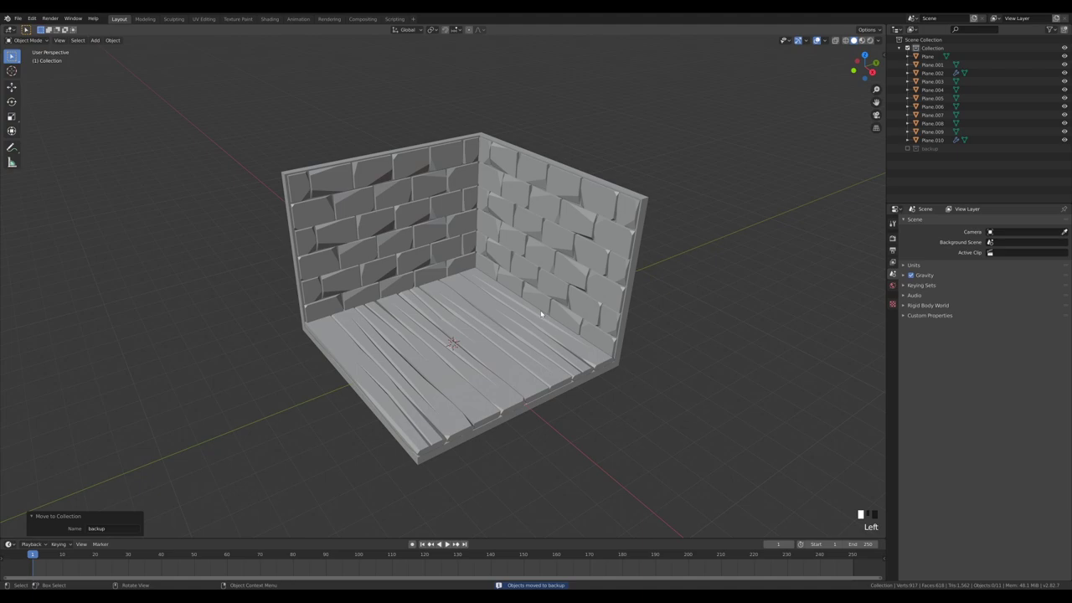
Step: Reselect the original floor planks from first to last
key("shift+Left")
key("shift+Left")
key("shift+Left")
key("shift+Left")
left_click(448, 540)
left_click(447, 540)
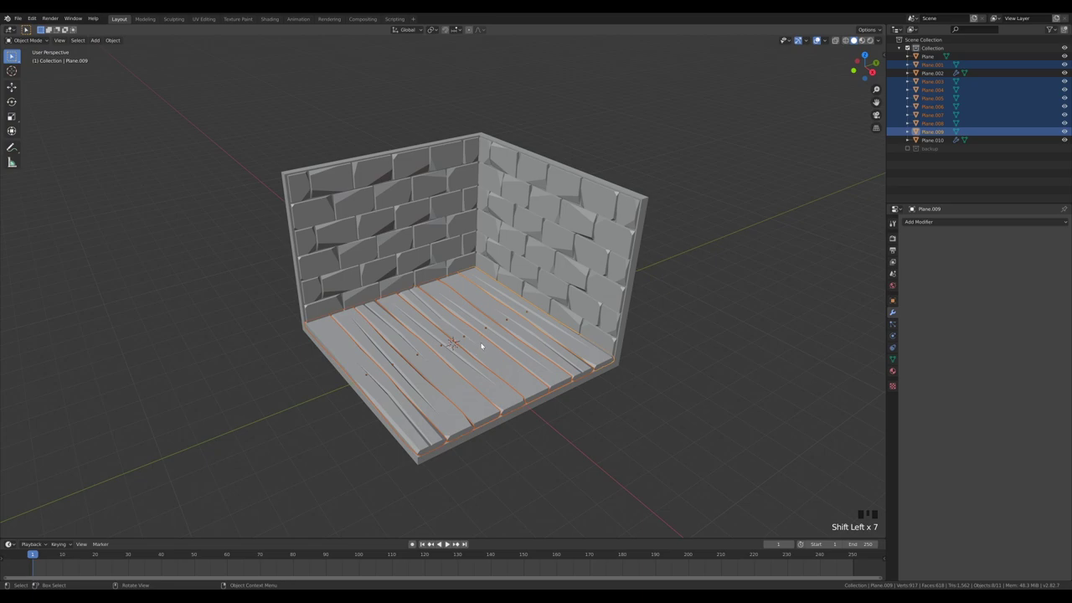
Step: Join the floor planks into one object with Ctrl+J and add a cylinder raised through the floor
key("ctrl+j")
key("Tab")
key("Tab")
left_click_drag(442, 393, 533, 232)
key("shift+a")
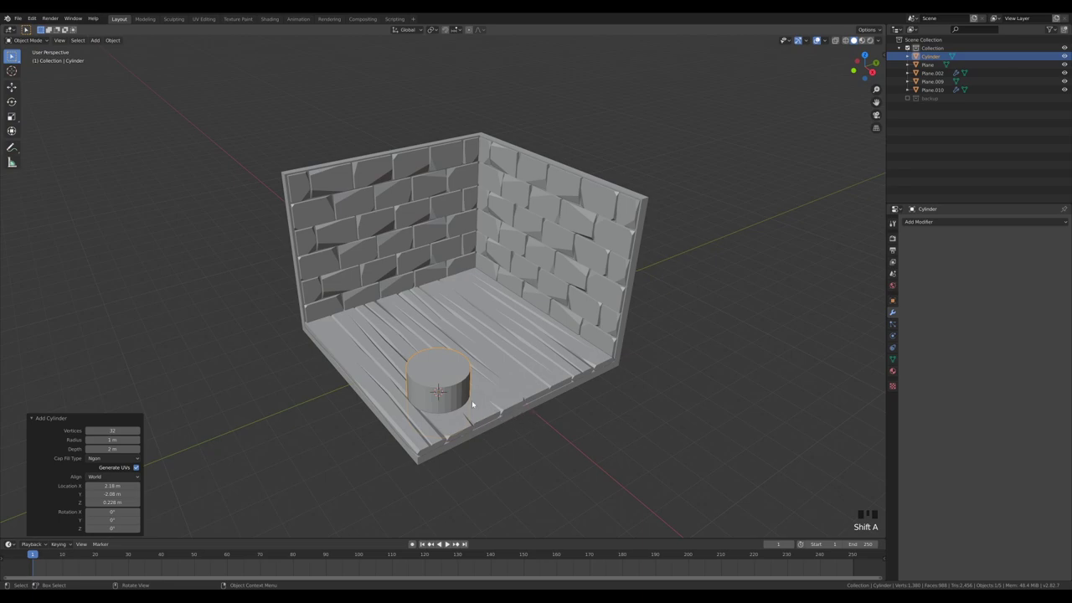
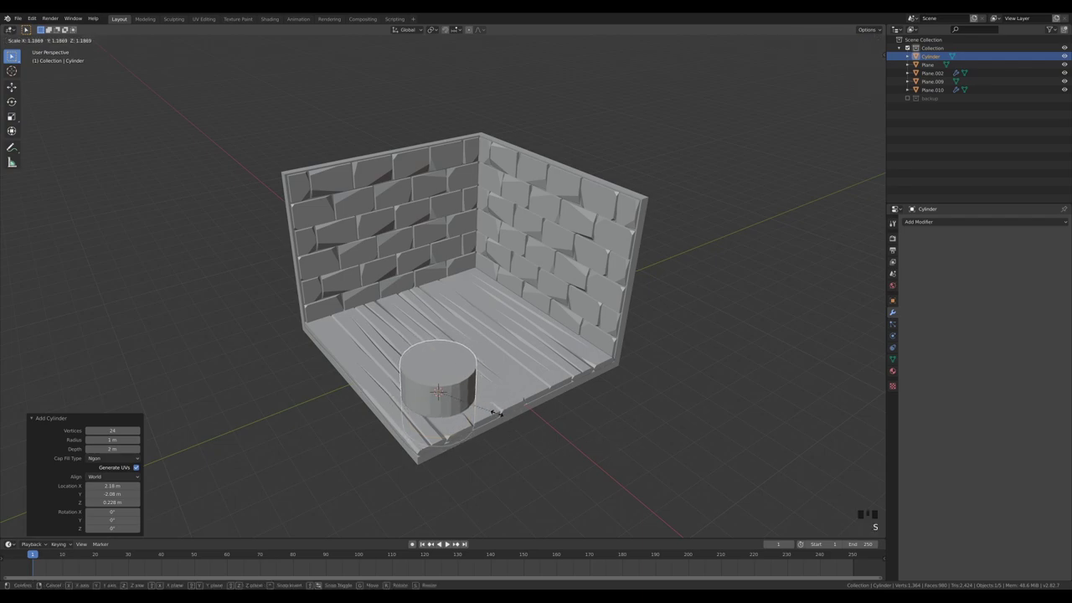
key("KP_1")
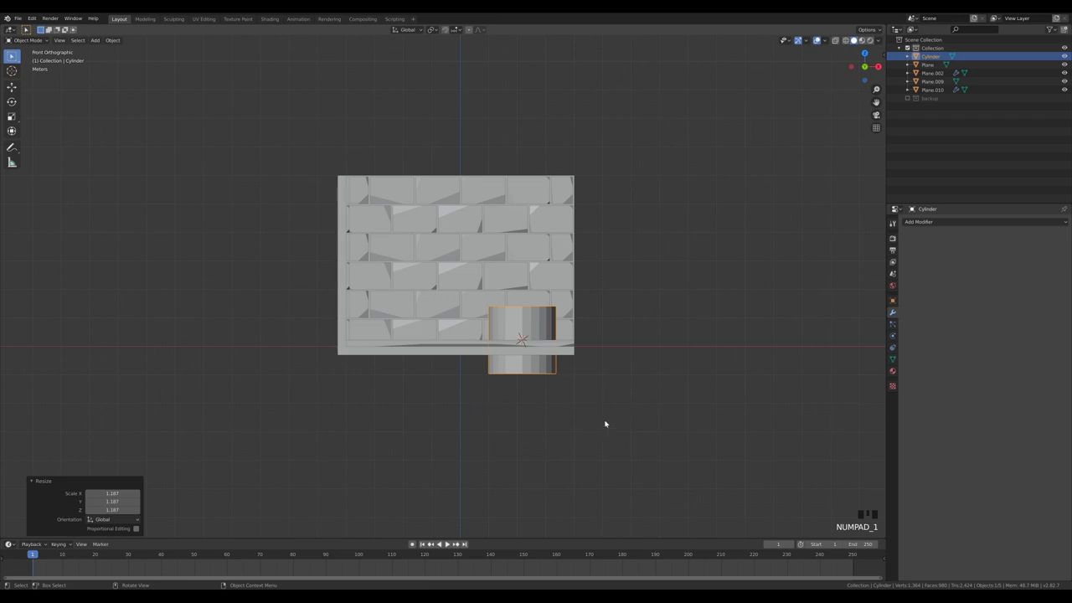
key("g")
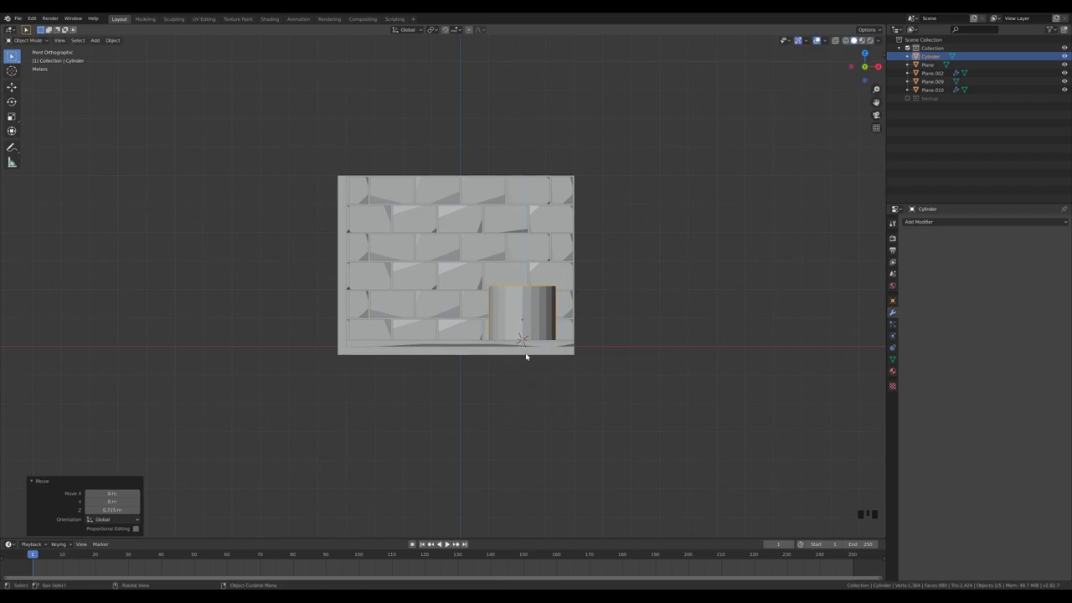
Step: Cut the cylinder out of the floor with a Boolean difference and nudge the cutter into place
left_click_drag(653, 342, 523, 390)
left_click(522, 390)
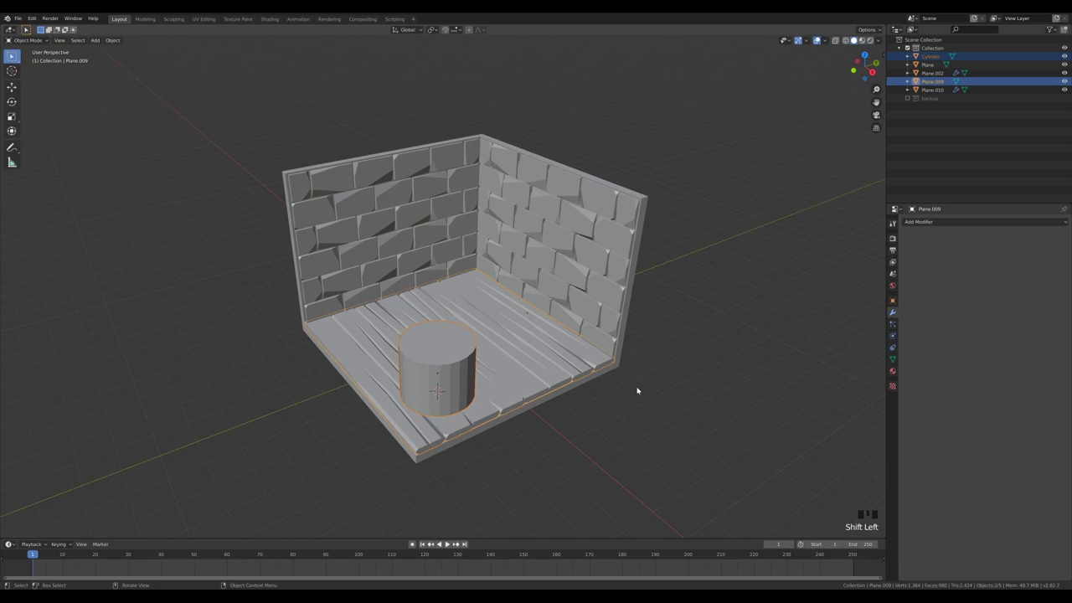
key("ctrl+KP_Subtract")
scroll("up", 3)
left_click_drag(566, 424, 547, 321)
left_click(547, 321)
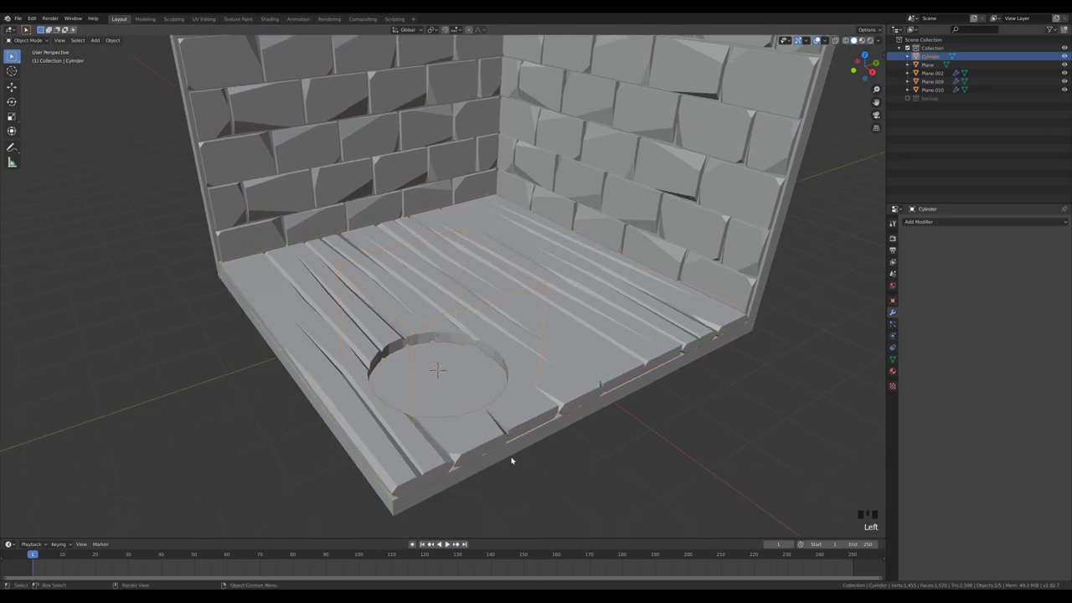
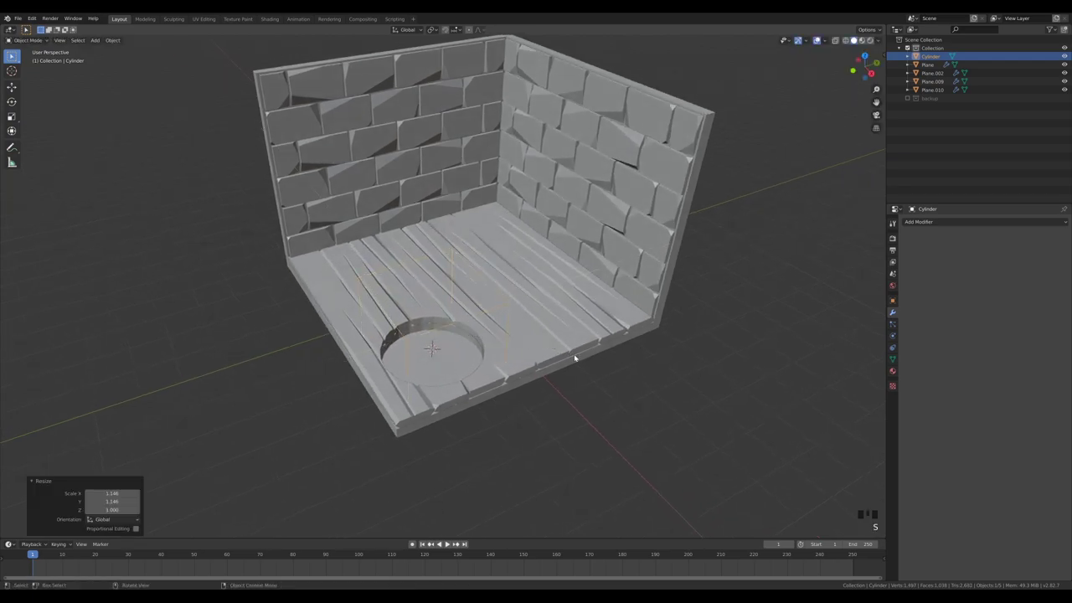
key("g")
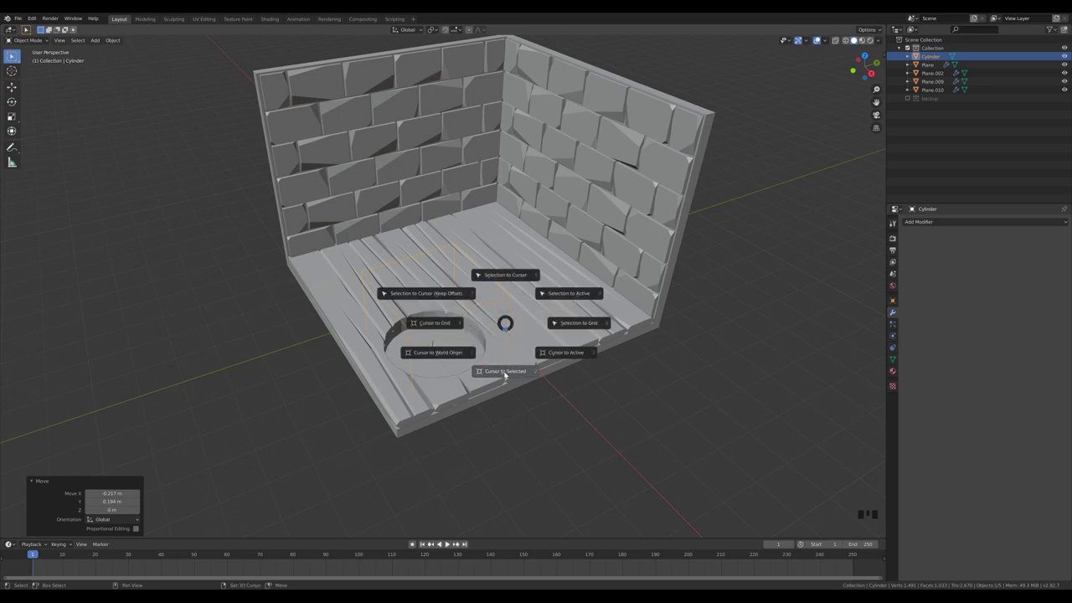
Step: Snap the 3D cursor to the cutter cylinder and bring up the Add menu at the hole
left_click_drag(477, 355, 638, 337)
key("KP_7")
left_click_drag(648, 380, 663, 342)
key("shift+a")
key("Tab")
Step: Add a cube at the hole's centre, shrink it to a small block, stretch its width and slide it to the hole's front edge
key("s")
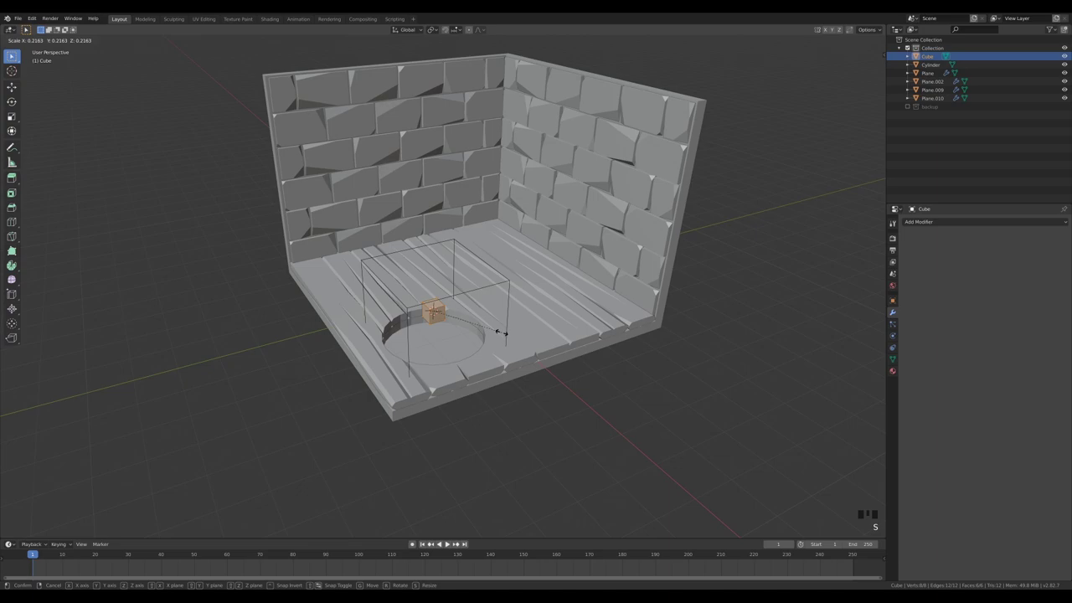
key("s")
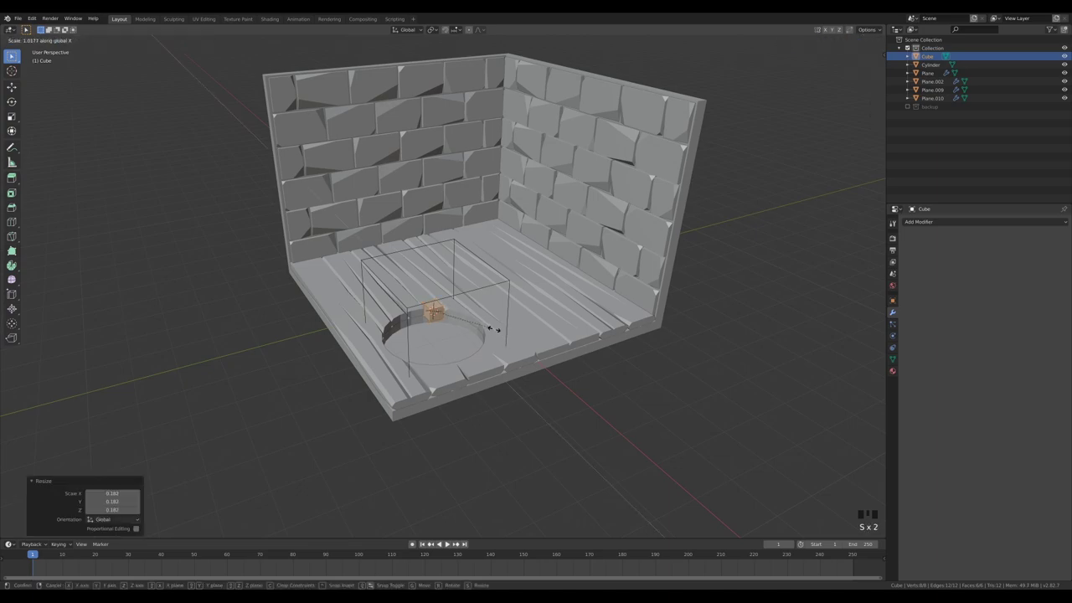
key("KP_7")
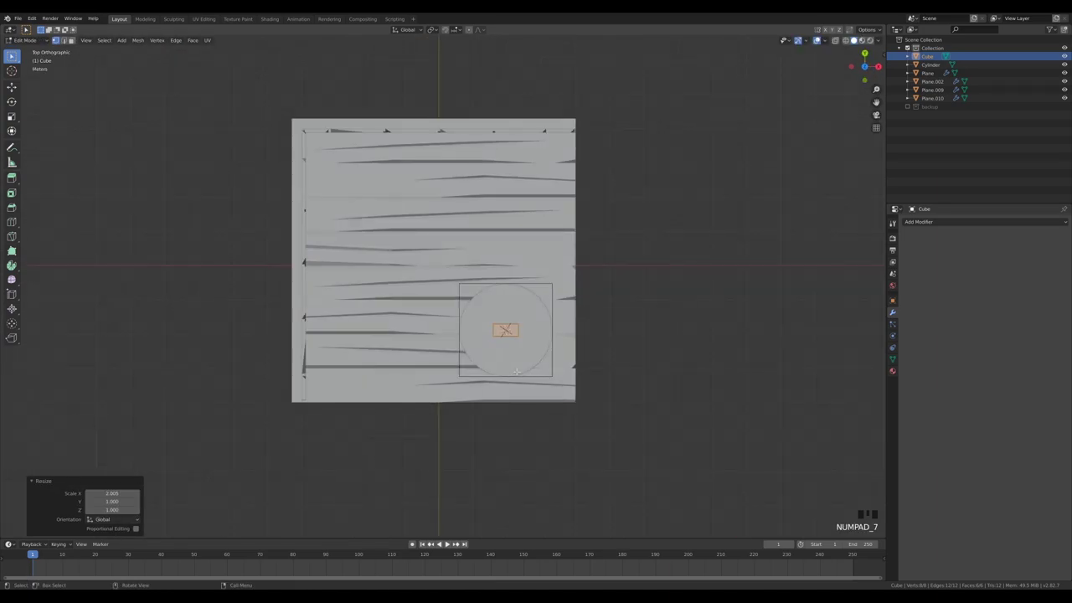
key("Tab")
key("g")
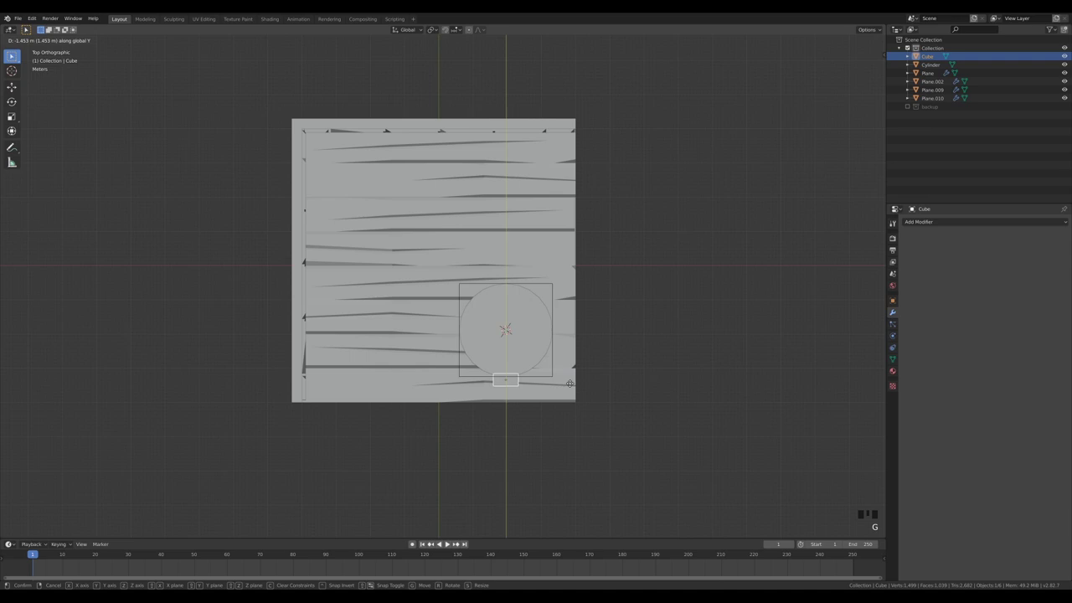
Step: Lower the block down onto the floor, delete a leftover extra object and reselect the block
key("KP_1")
scroll("up", 3)
left_click_drag(719, 301, 628, 328)
scroll("down", 3)
key("g")
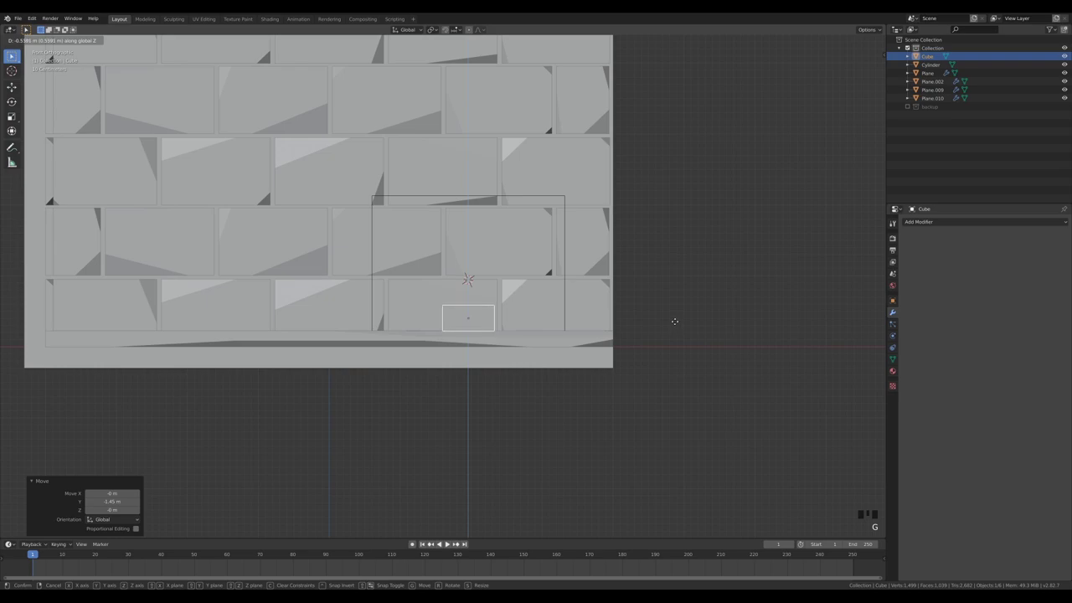
left_click_drag(665, 277, 663, 308)
key(".")
scroll("down", 3)
left_click(613, 340)
Step: Make a linked copy of the block rotated 30° around the hole and repeat it with Shift+R into a ring of twelve
key("alt+d")
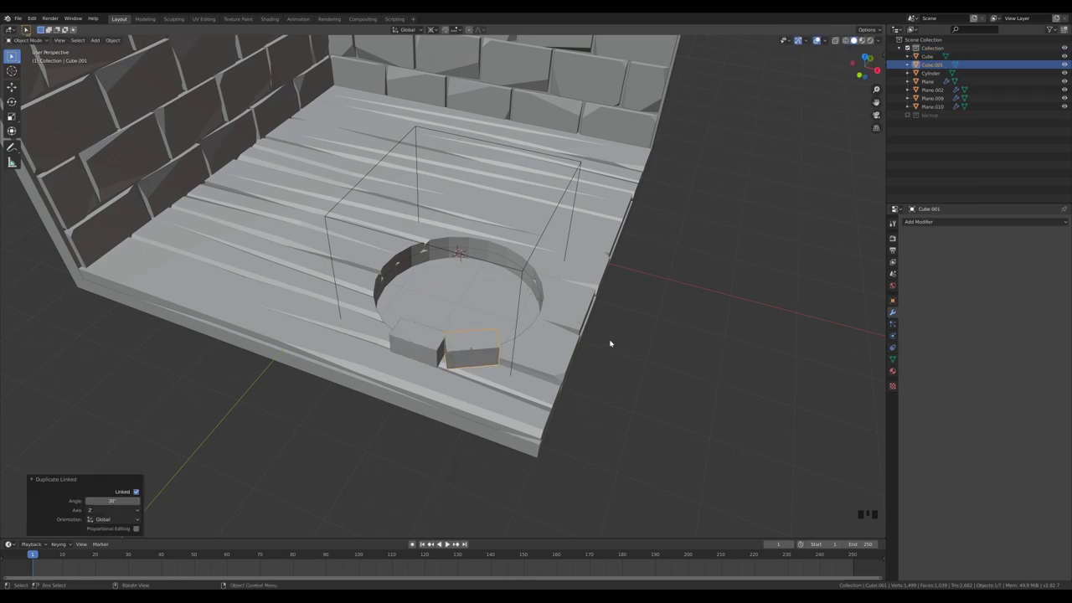
key("shift+r")
key("shift+r")
key("shift+r")
key("shift+r")
key("shift+r")
key("shift+r")
key("shift+r")
key("shift+r")
key("shift+r")
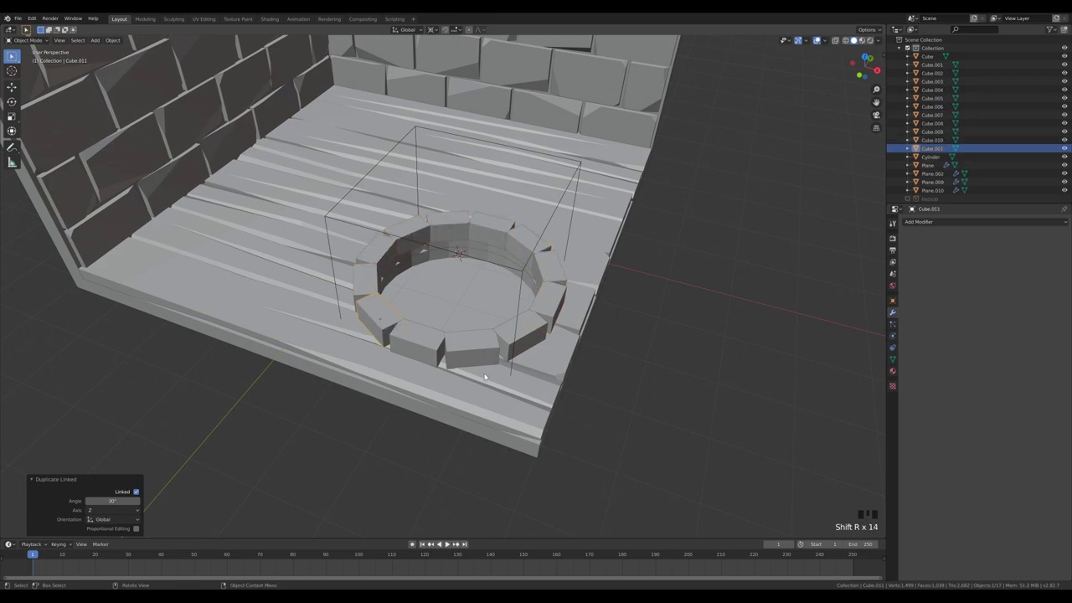
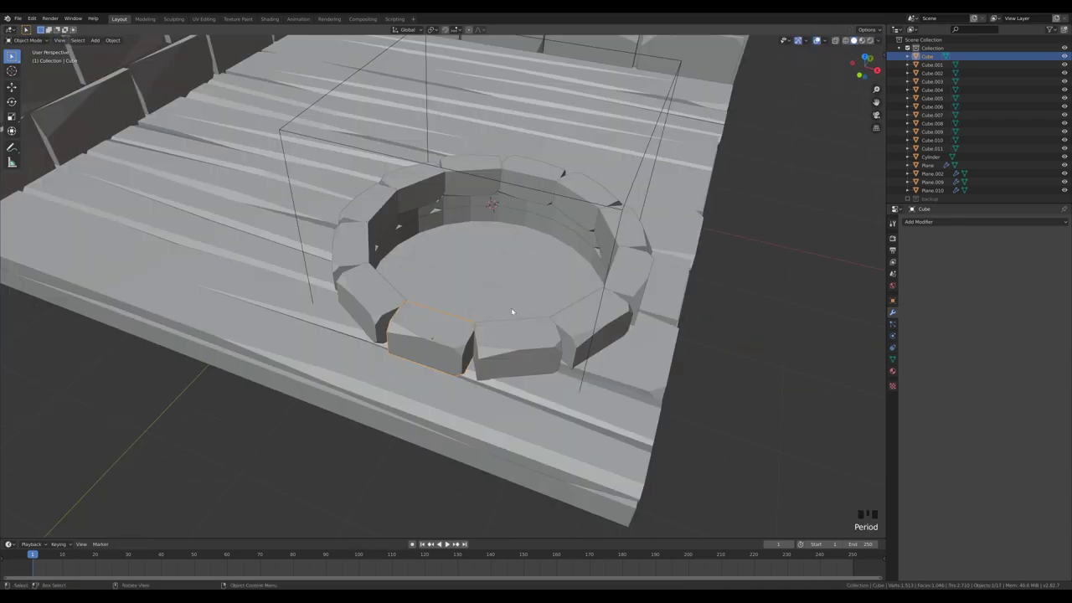
Step: Mirror selected pairs and groups of ring blocks upside down, along depth and sideways to vary the stones
key(".")
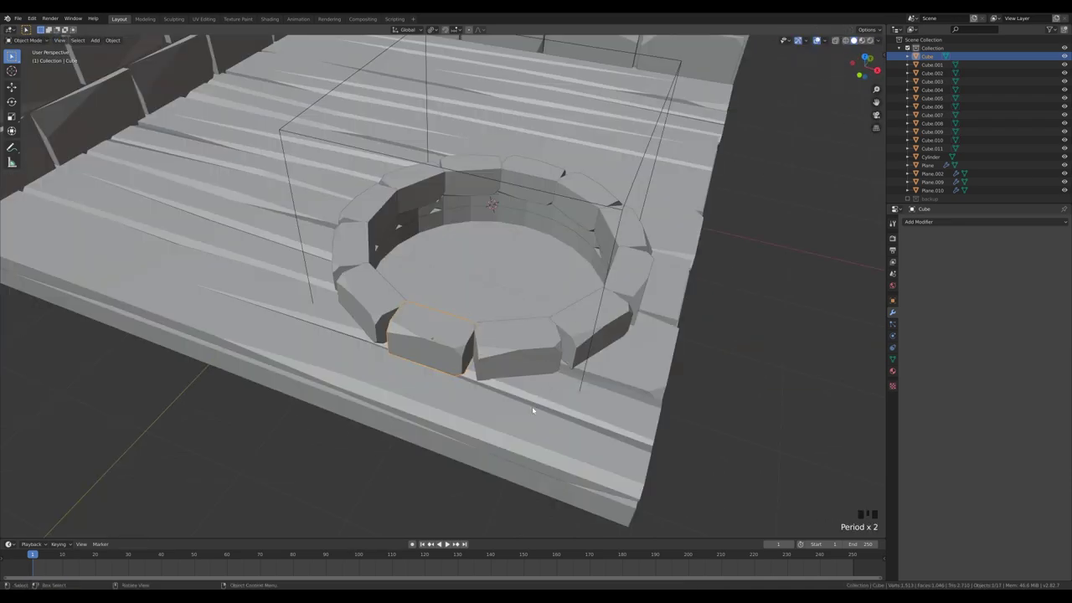
left_click(618, 219)
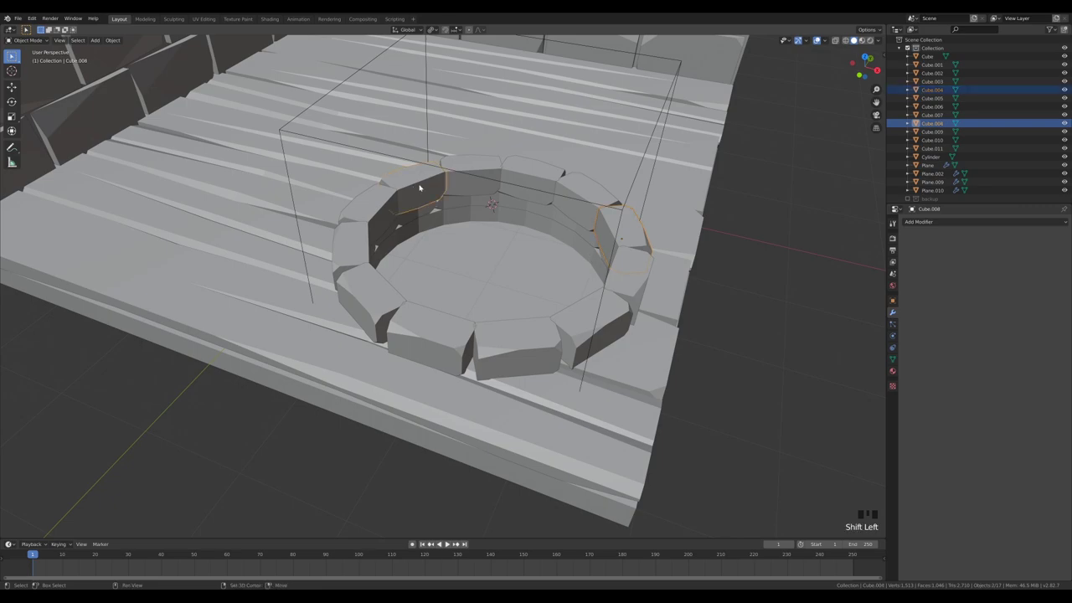
key("s")
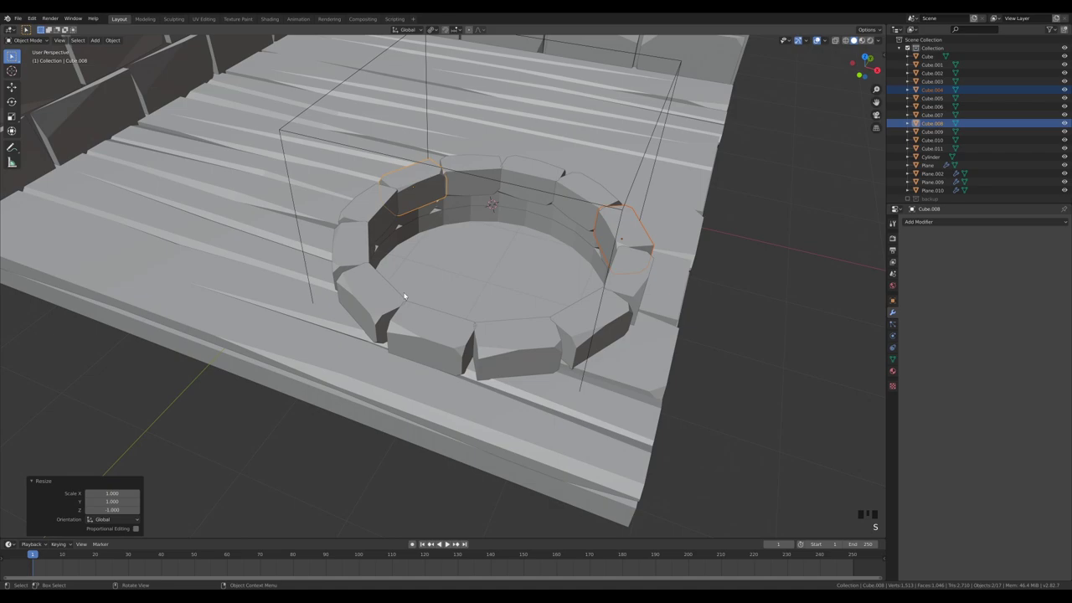
left_click(362, 251)
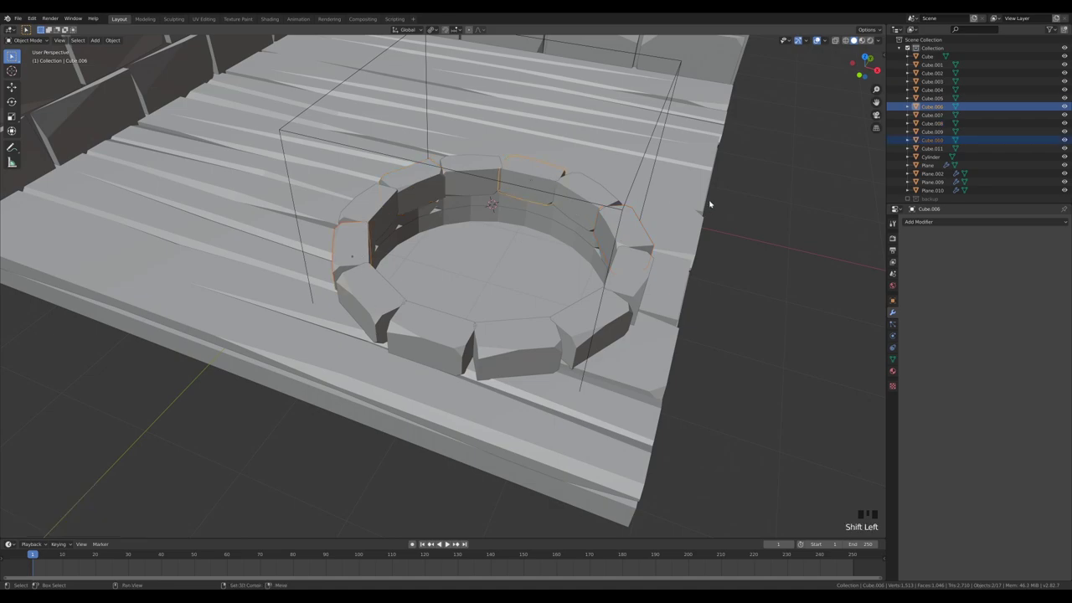
key("s")
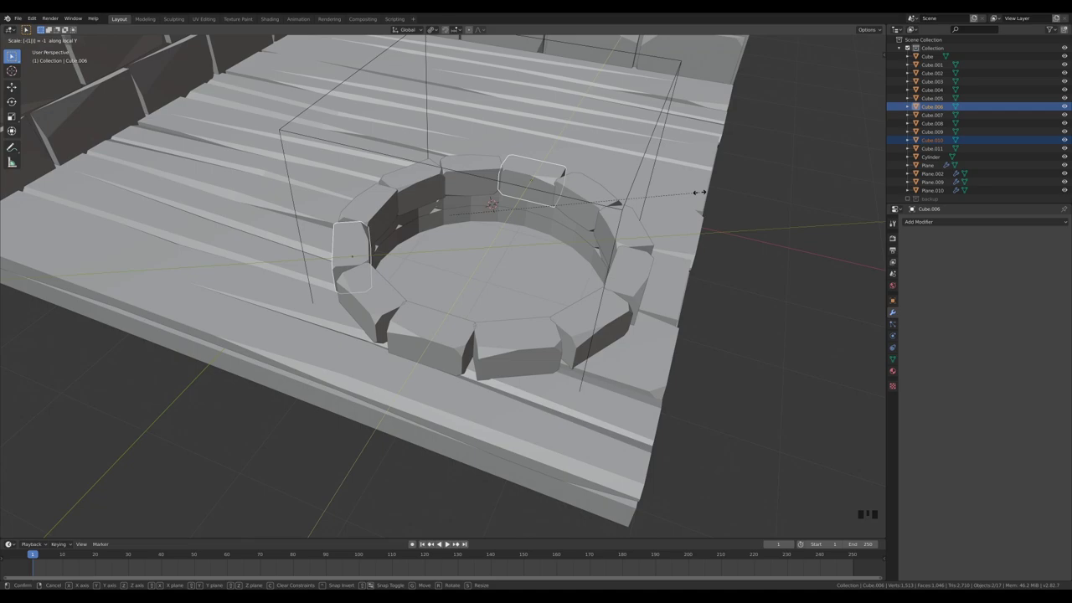
scroll("down", 3)
left_click(436, 323)
left_click(595, 234)
left_click(417, 196)
key("s")
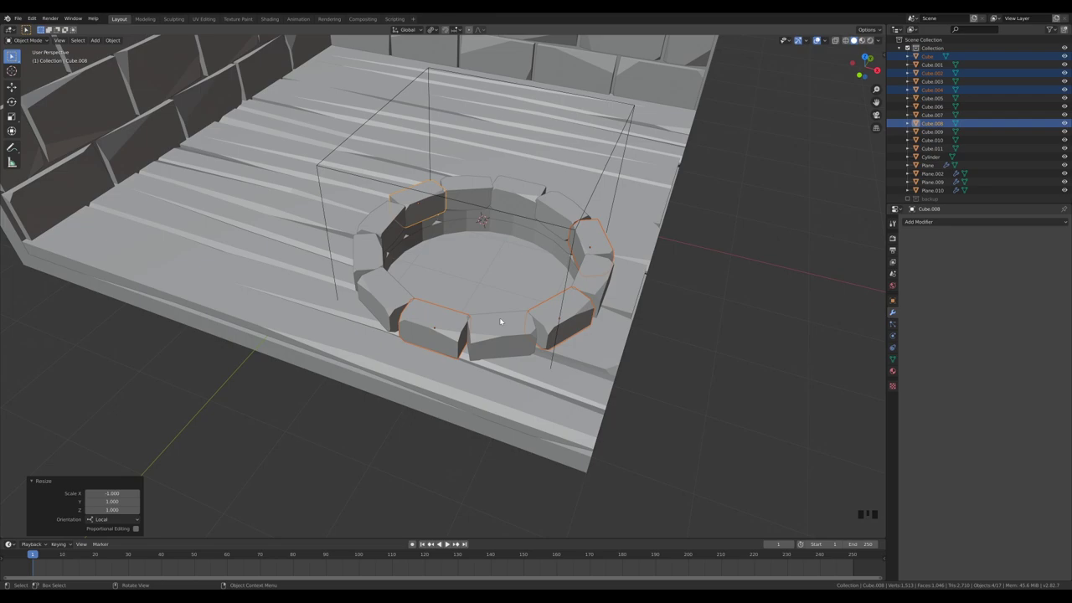
Step: Orbit and zoom the view around the stone fire pit
left_click_drag(639, 257, 603, 269)
scroll("down", 3)
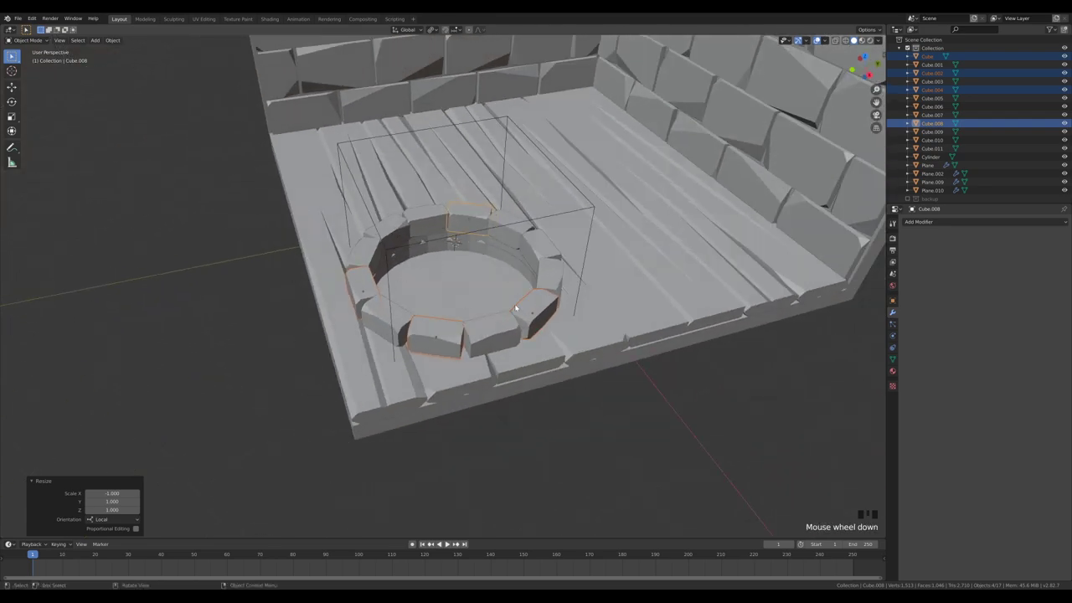
left_click_drag(571, 329, 586, 333)
scroll("down", 3)
left_click_drag(568, 284, 531, 303)
Step: Add a cylinder in the pit, scale it thin, add edge loops and pinch its middle into a bone, changing the scale pivot
key("shift+a")
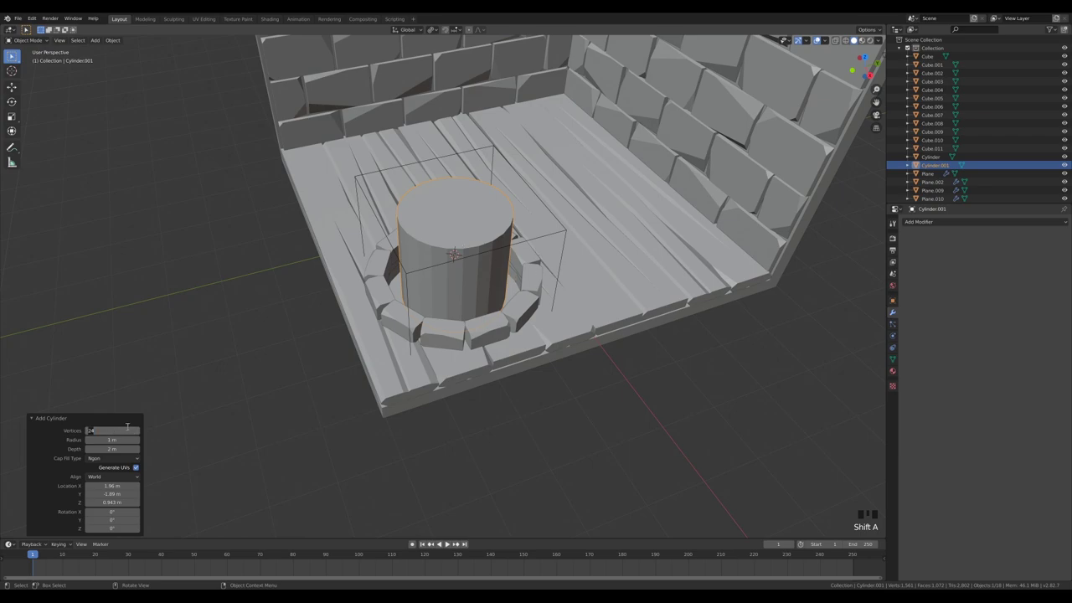
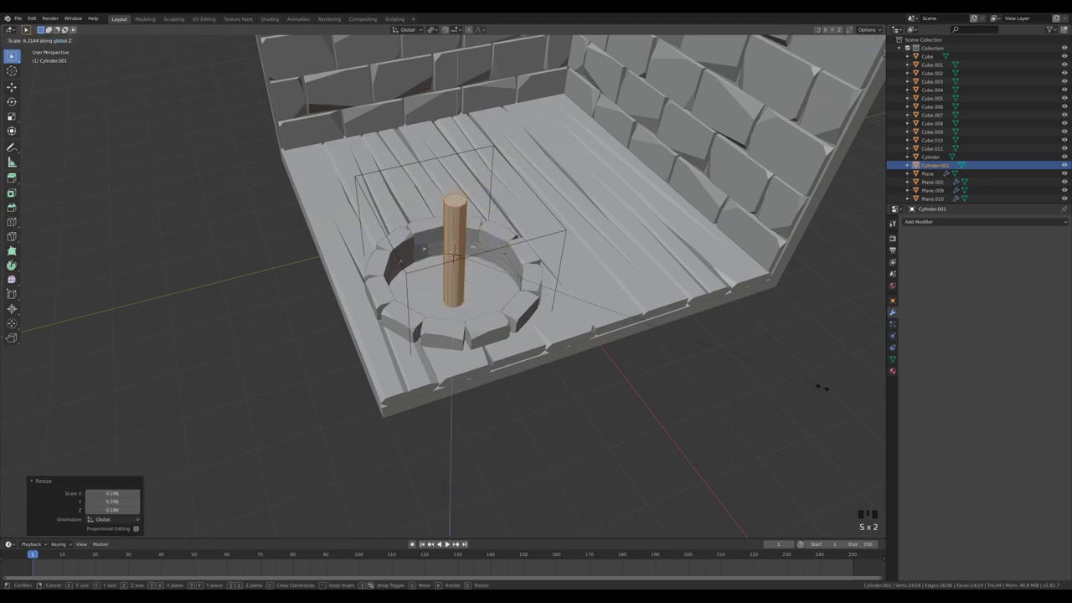
key("ctrl+r")
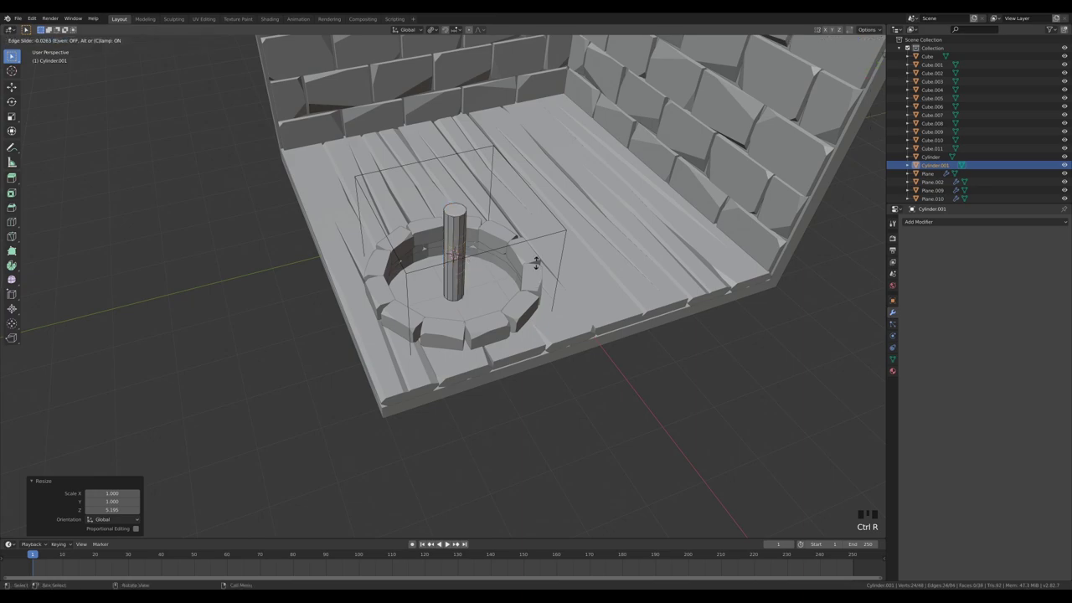
key("s")
key("s")
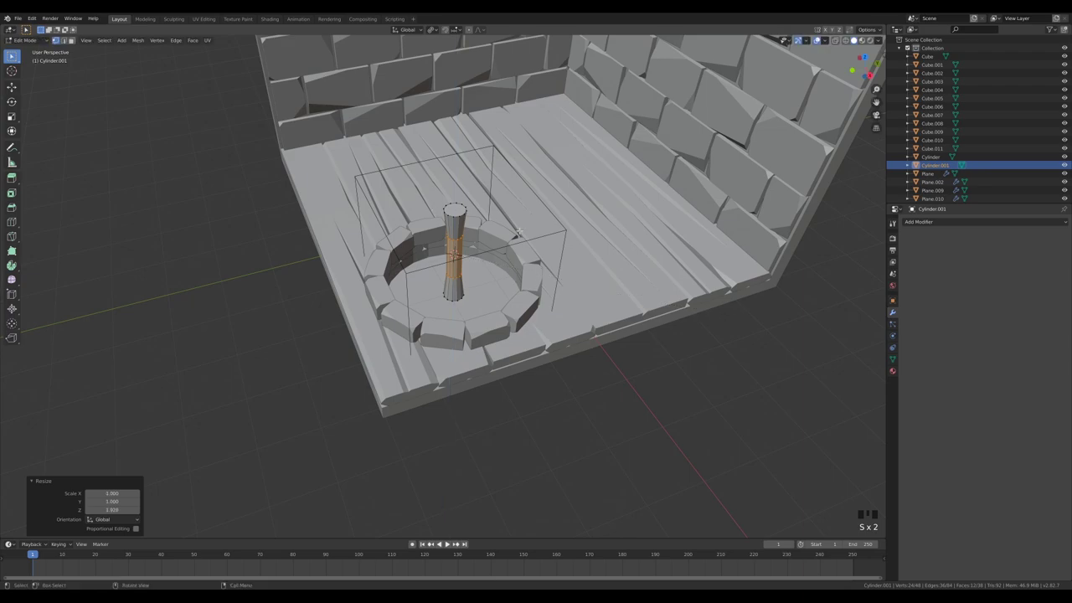
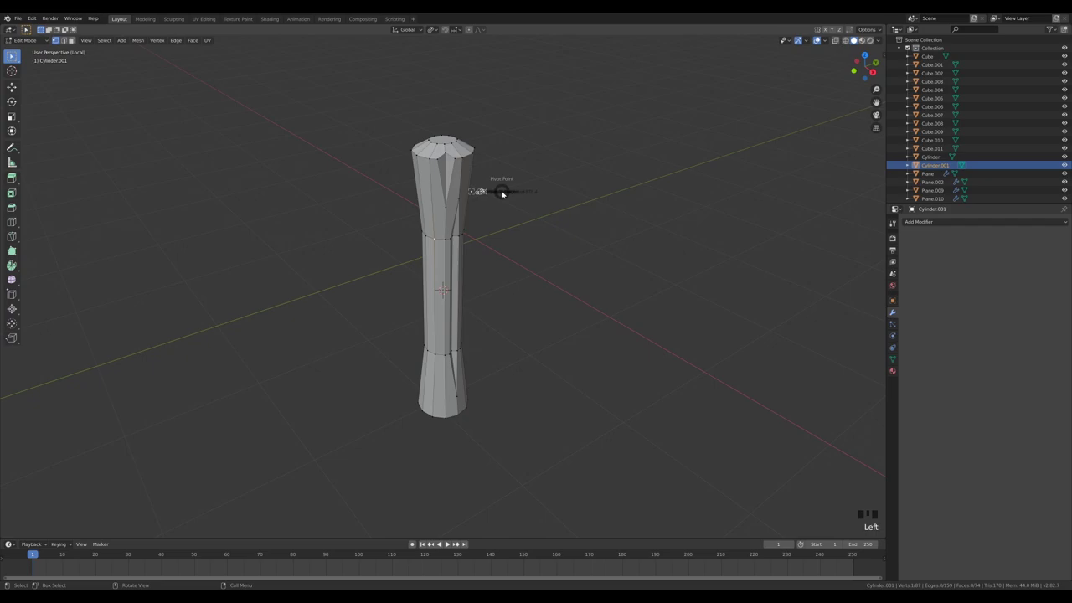
key(".")
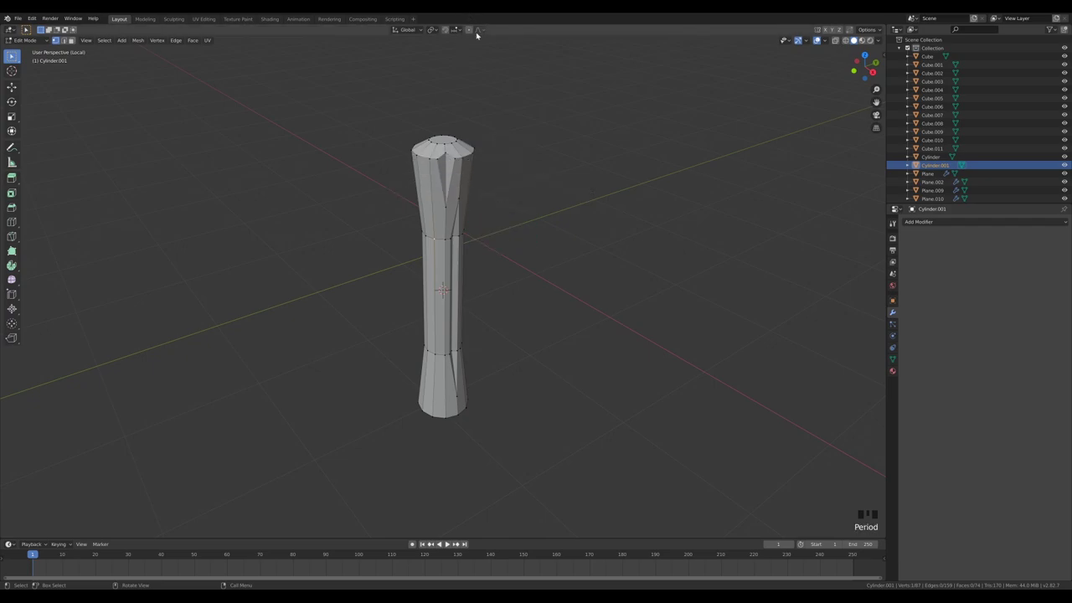
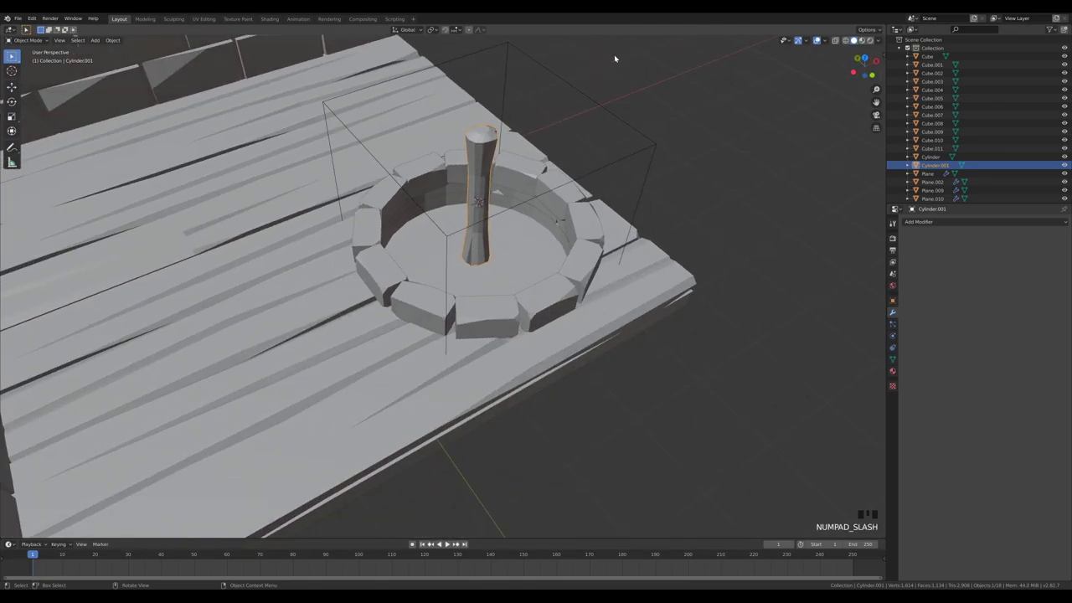
Step: Tip the bone flat and lower it into the fire pit, then make a linked copy rotated across it
left_click_drag(645, 180, 600, 178)
key("r")
key("g")
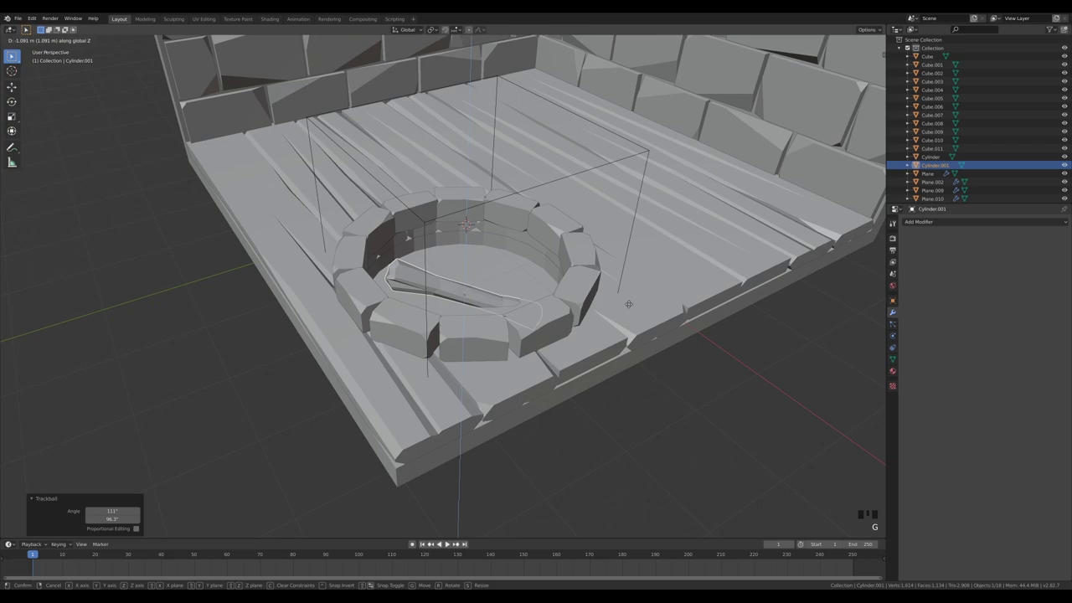
key("r")
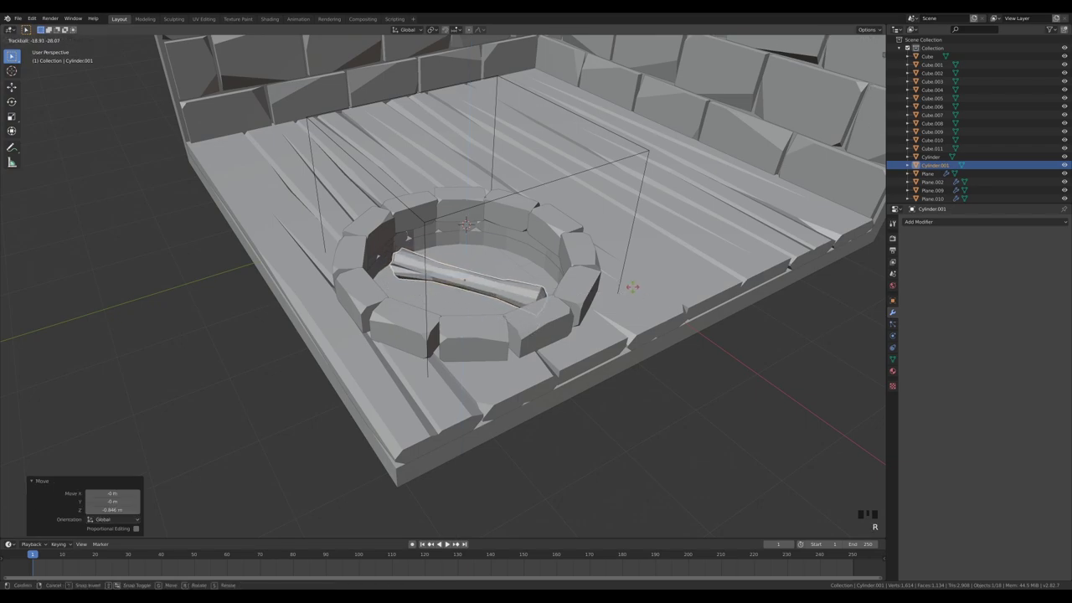
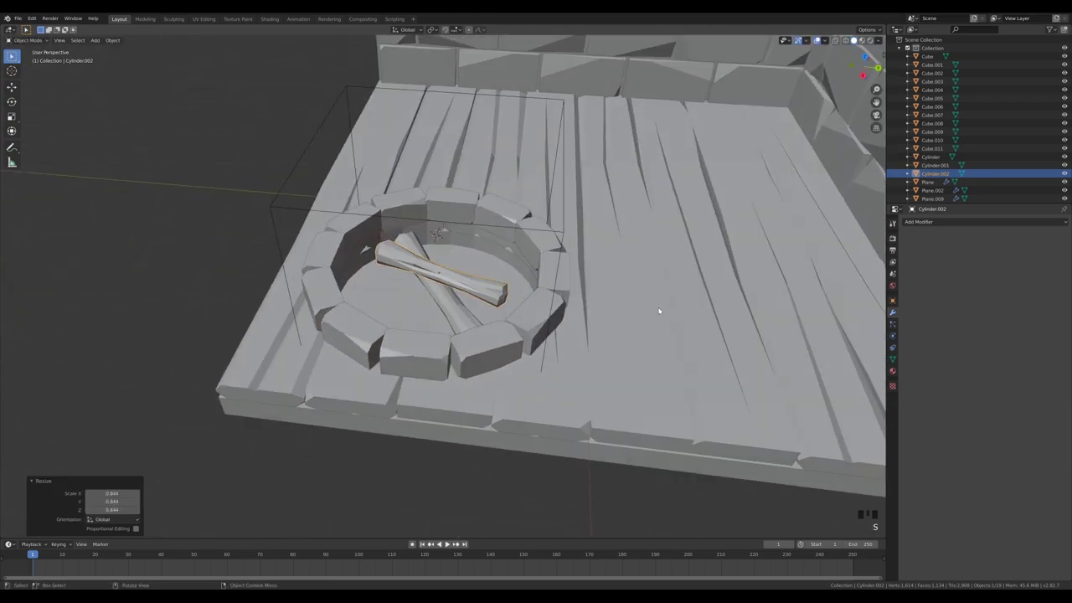
key("alt+d")
key("r")
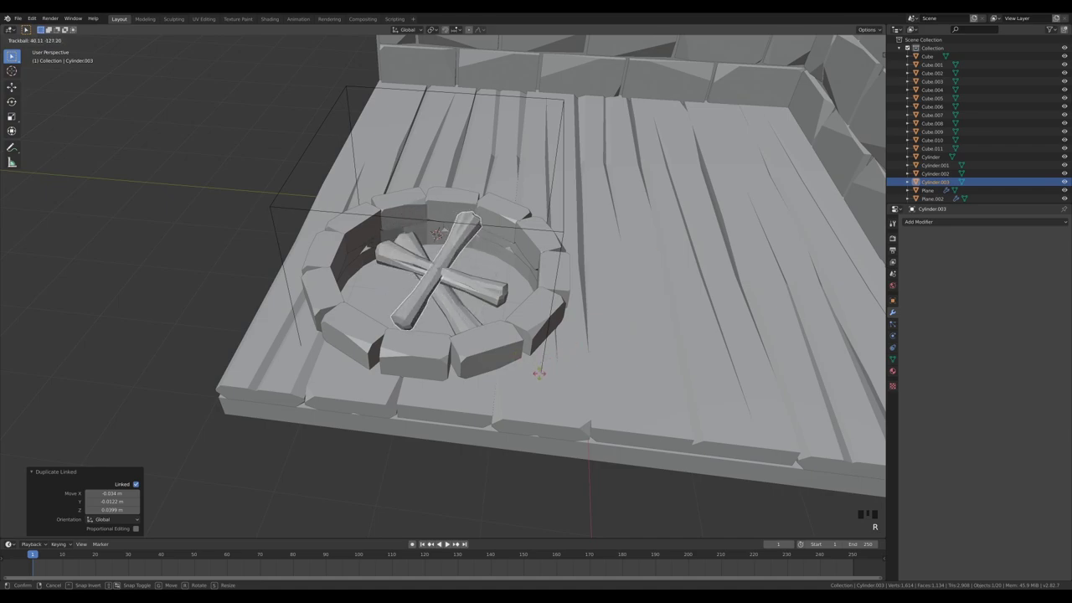
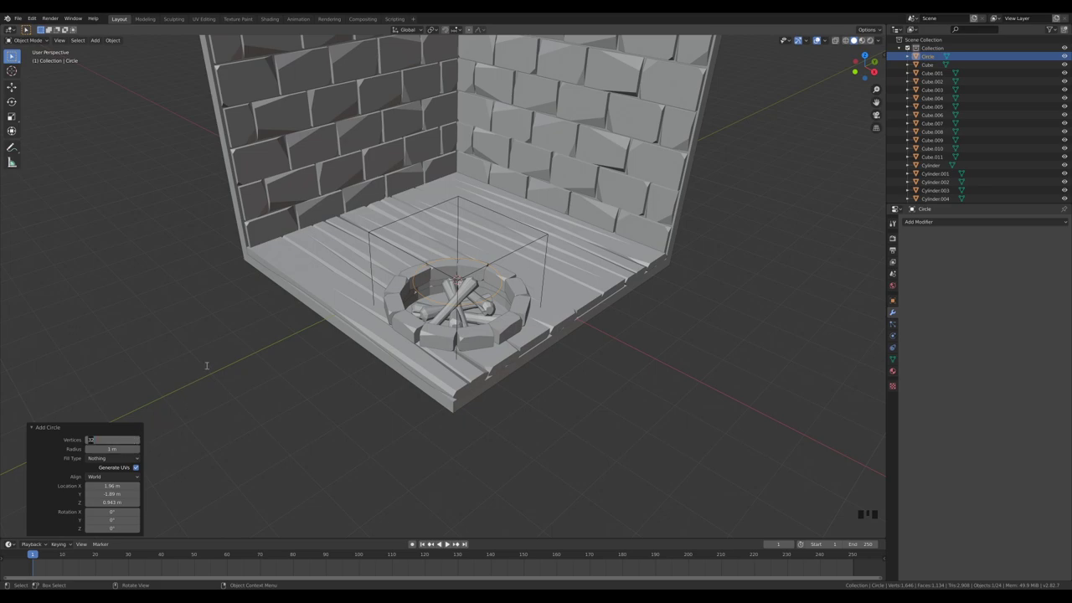
Step: Set the circle's vertex count, fill it with a face and add an edge loop around the cauldron wall
left_click(210, 368)
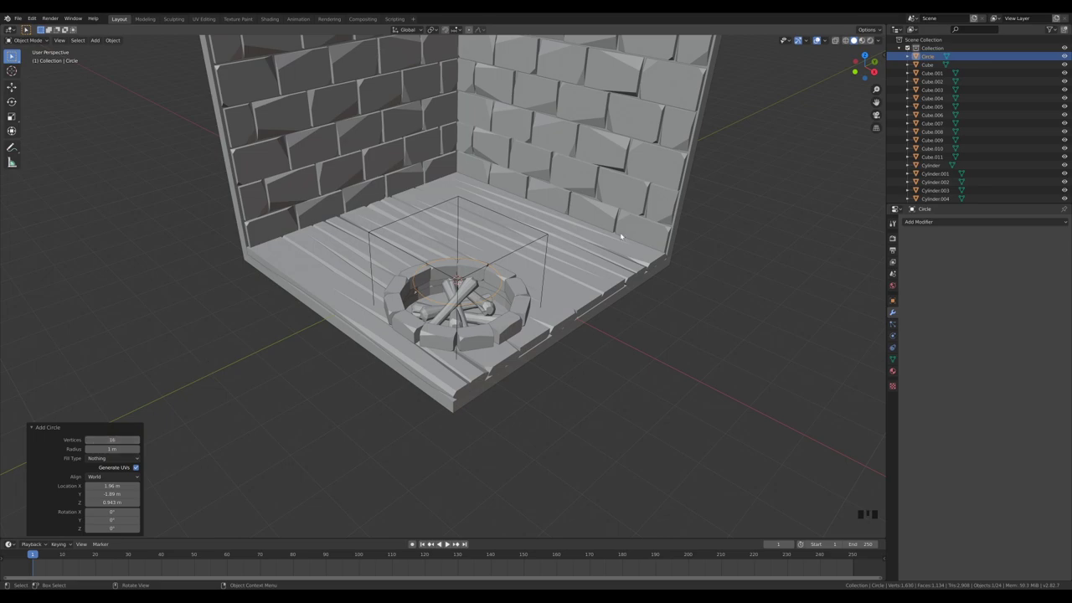
key("Tab")
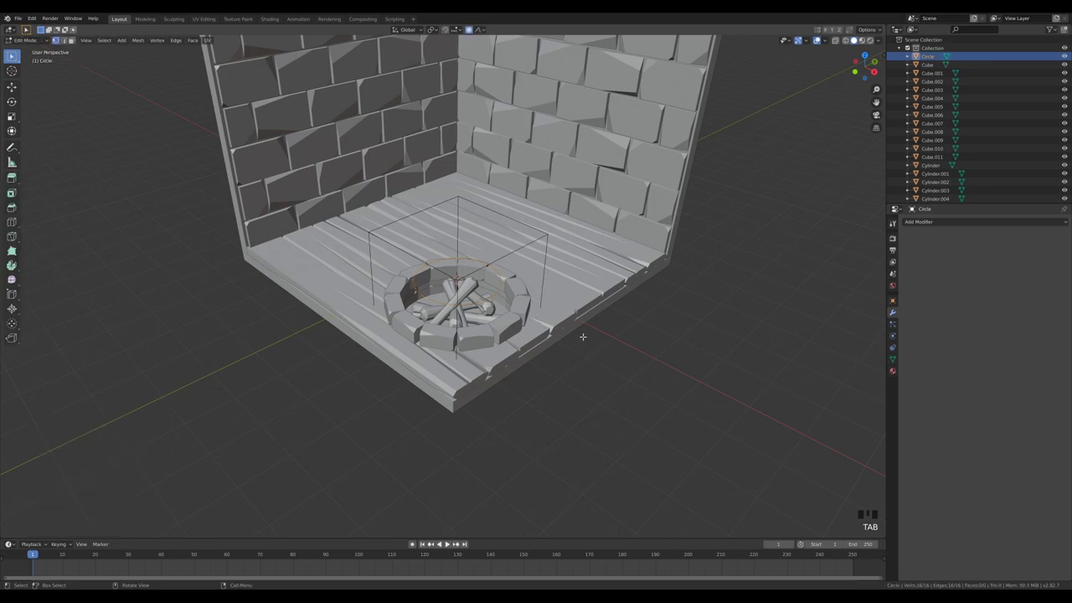
key("f")
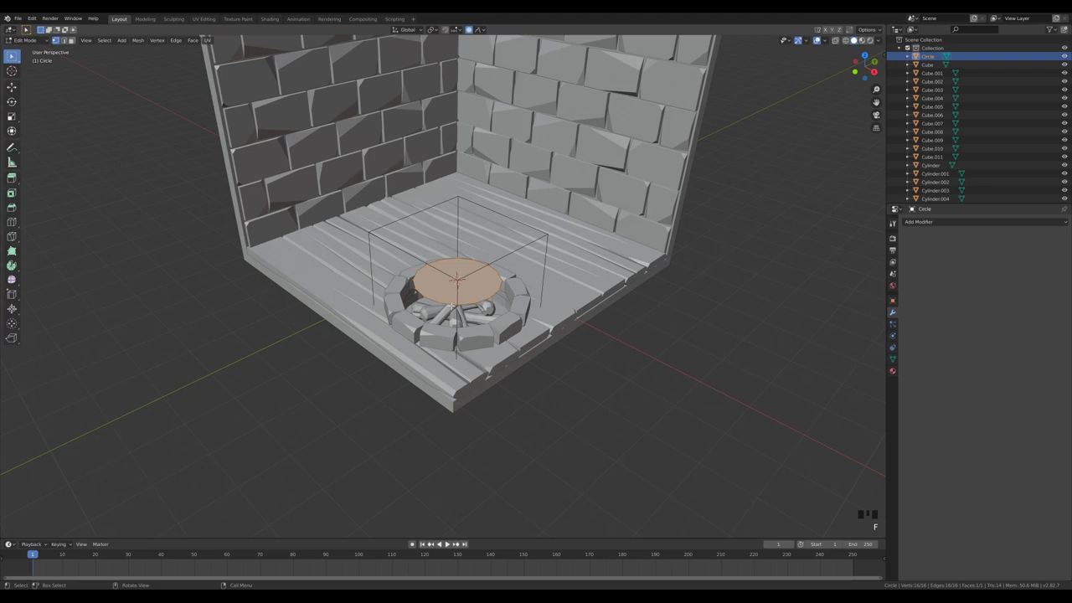
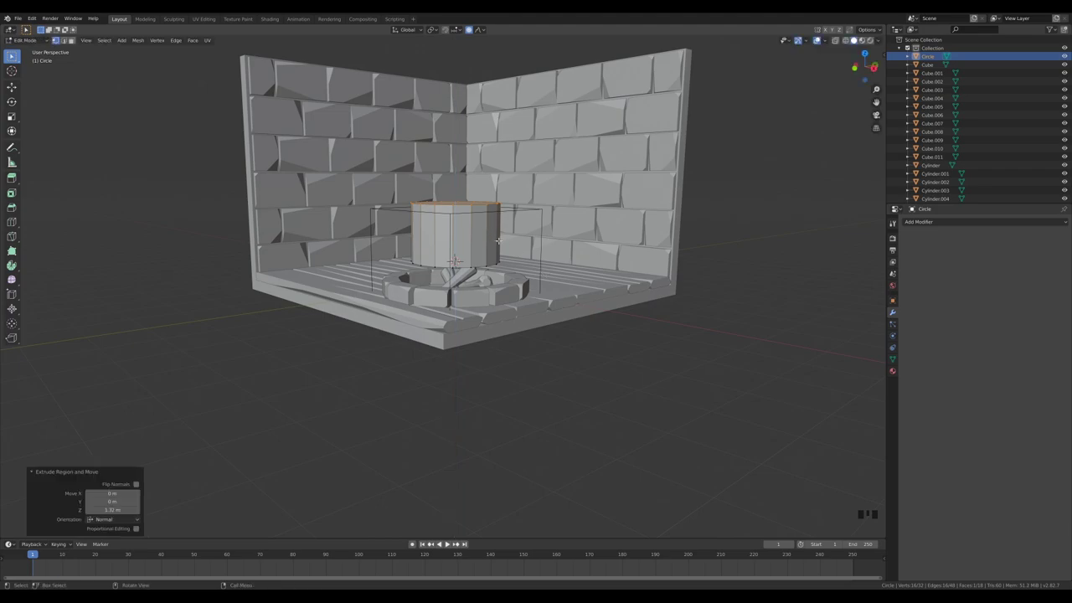
key("ctrl+r")
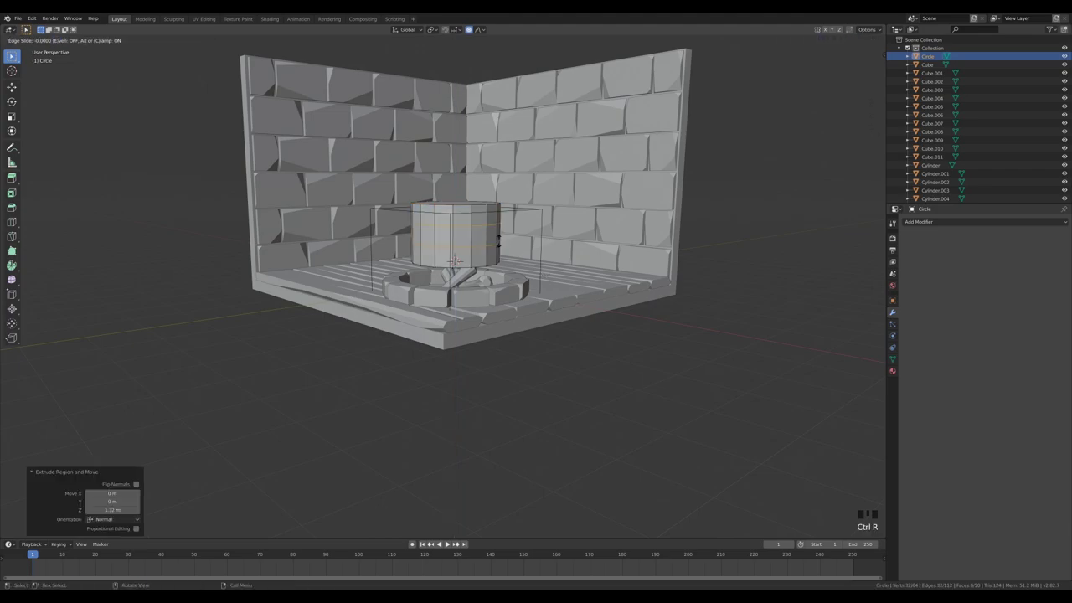
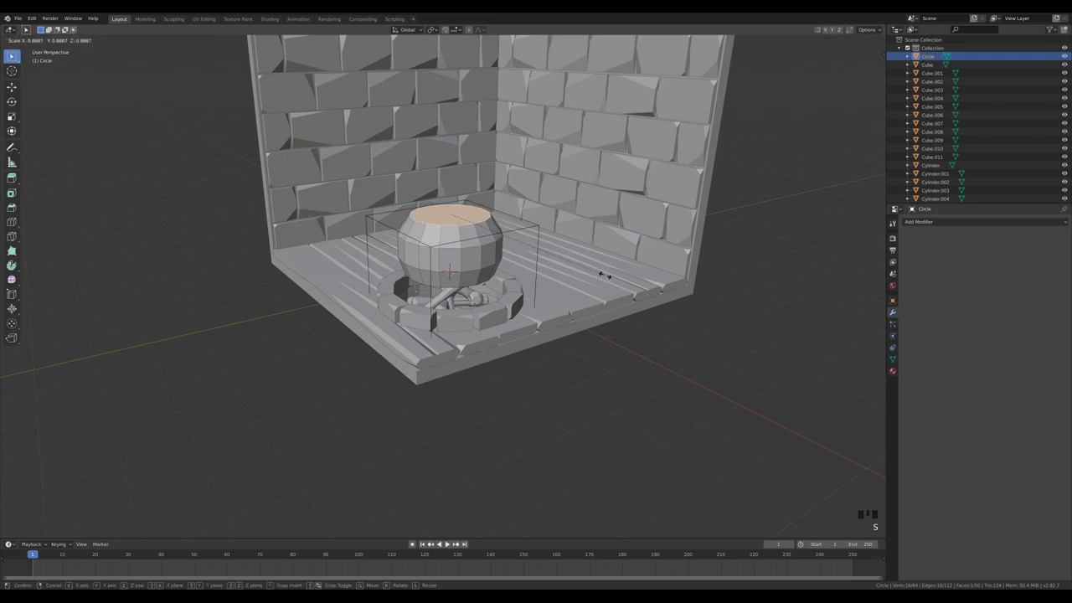
Step: Raise the widened ring and extrude the top edge twice, scaling it out into a flared rim
key("g")
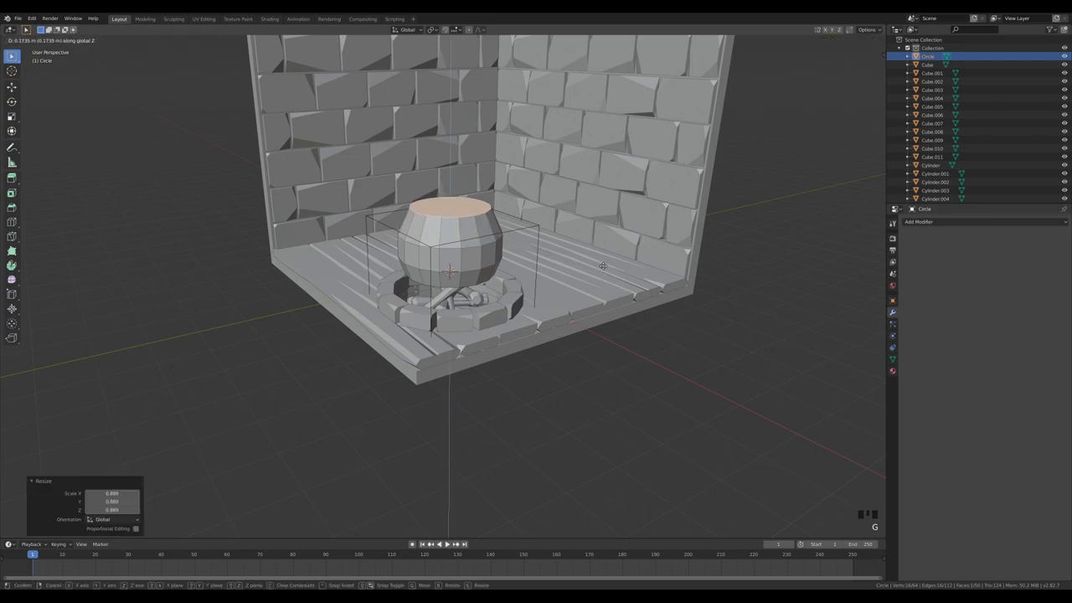
key("g")
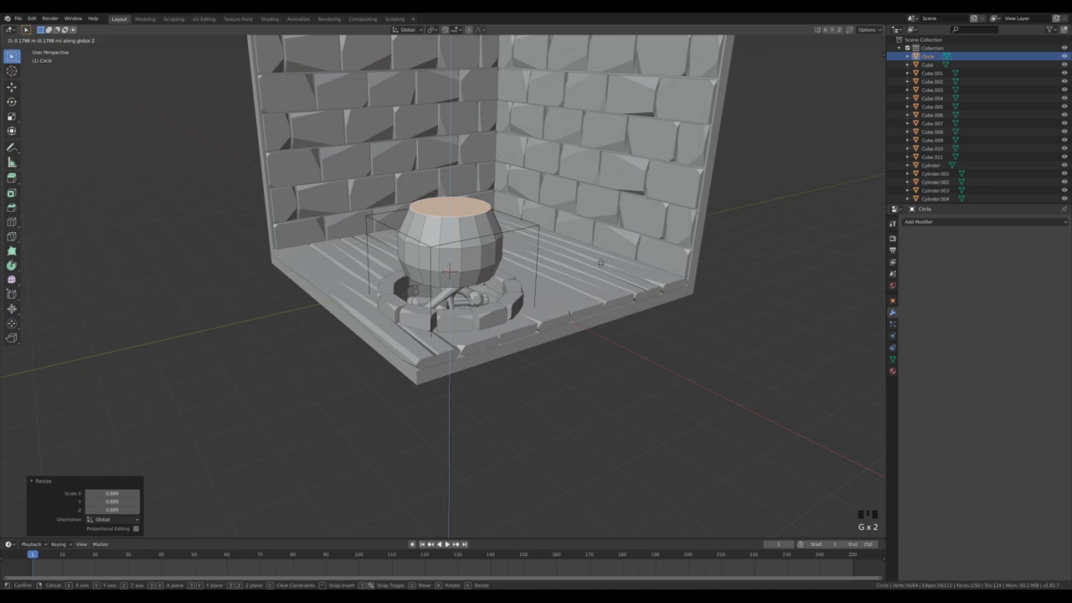
key("e")
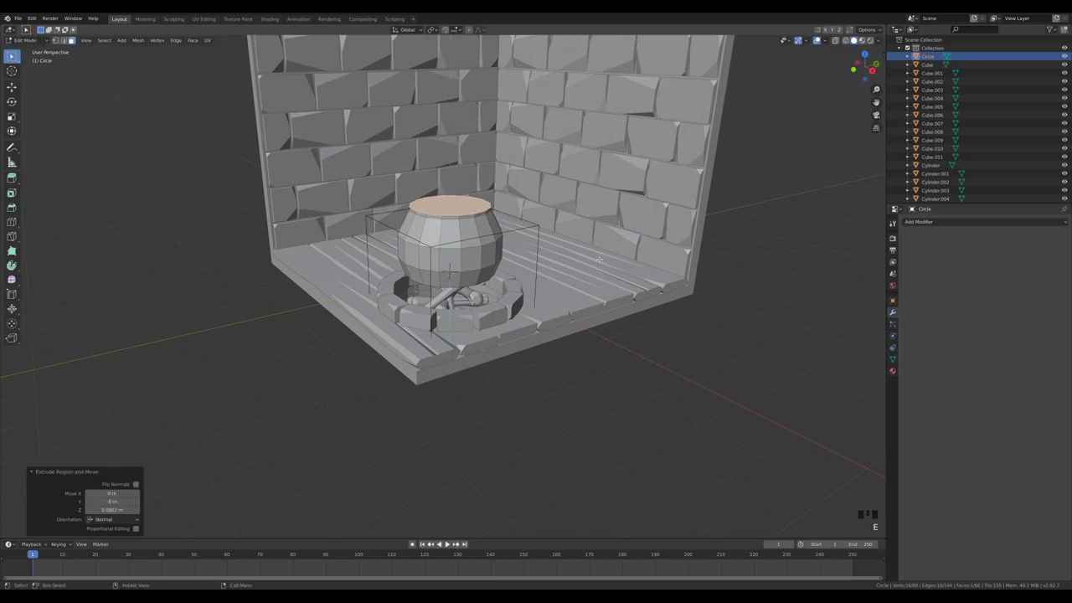
key("e")
key("s")
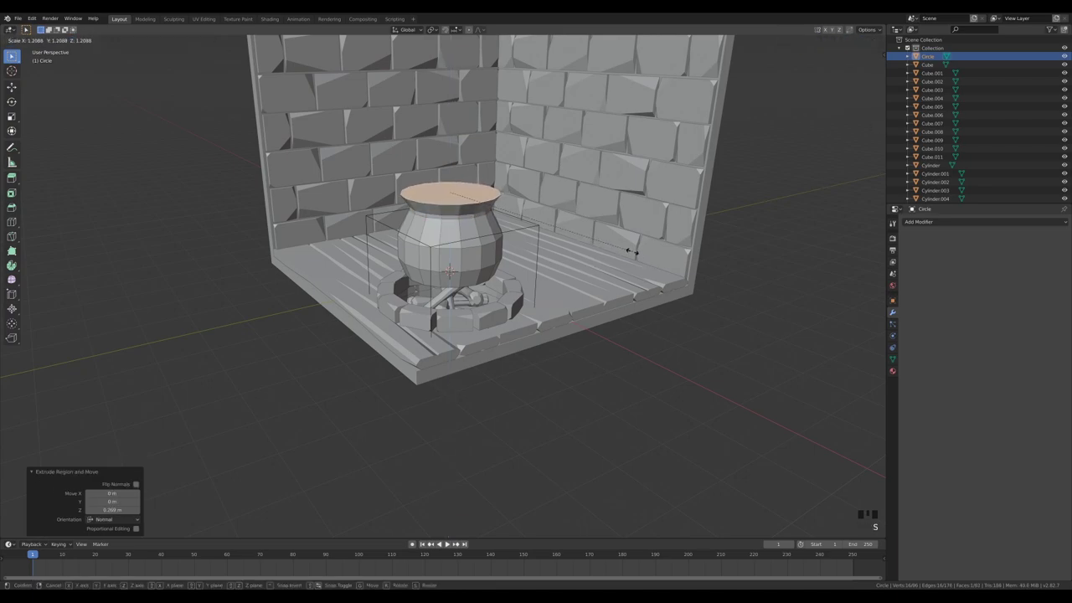
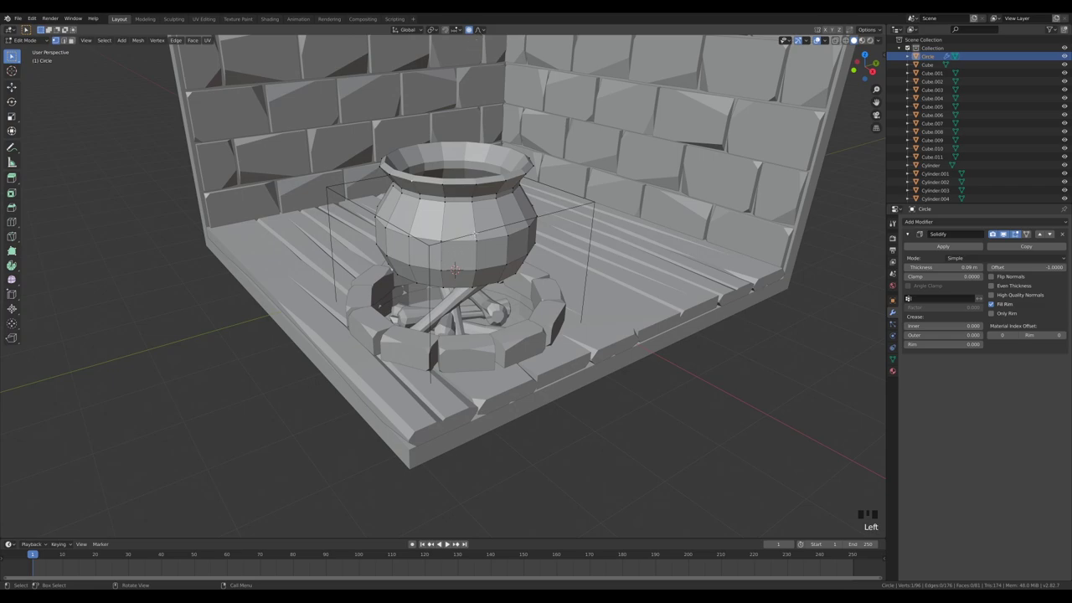
Step: Softly lift part of the cauldron shape with proportional editing and duplicate its ring outline into Circle.001
key("g")
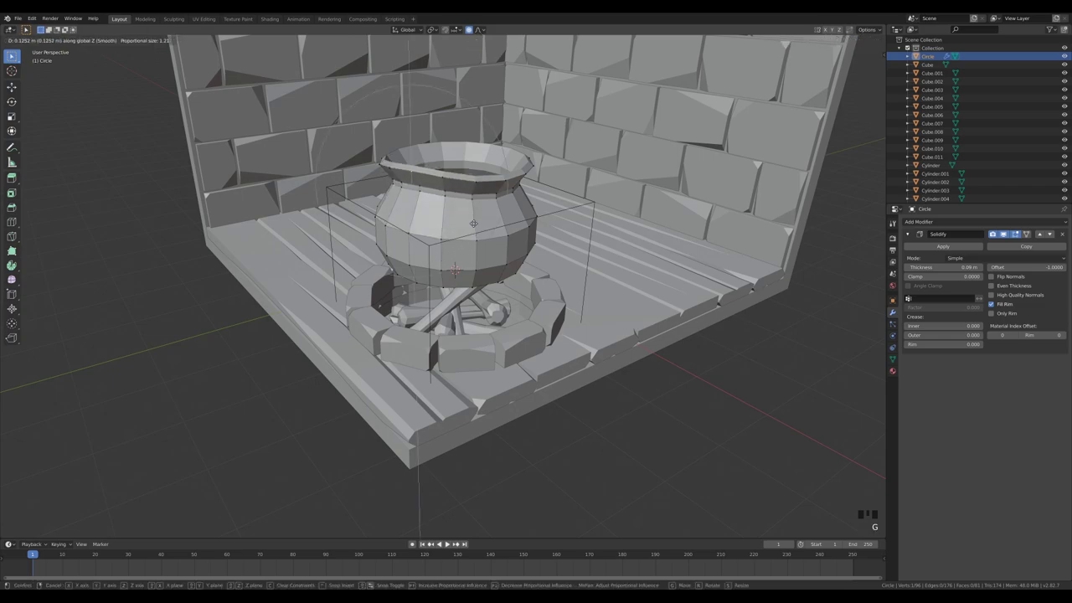
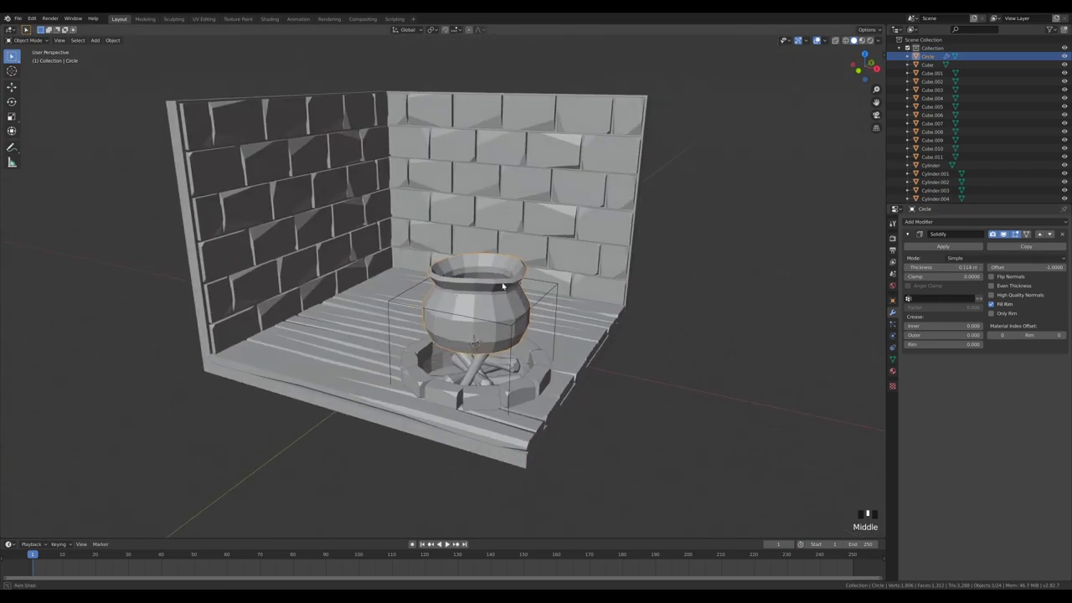
scroll("up", 3)
scroll("down", 3)
key("Tab")
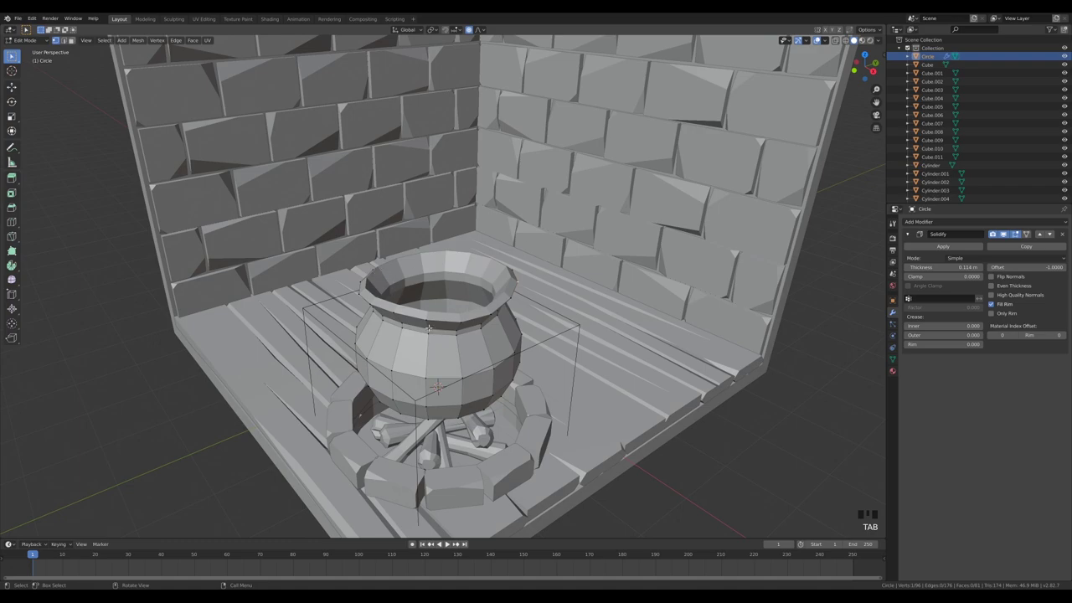
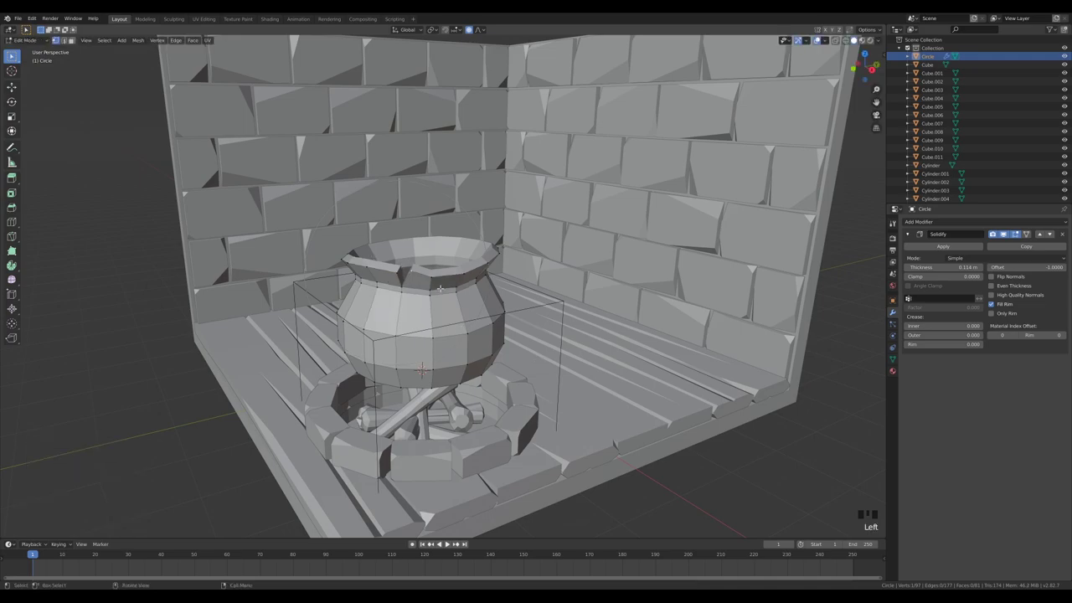
key("o")
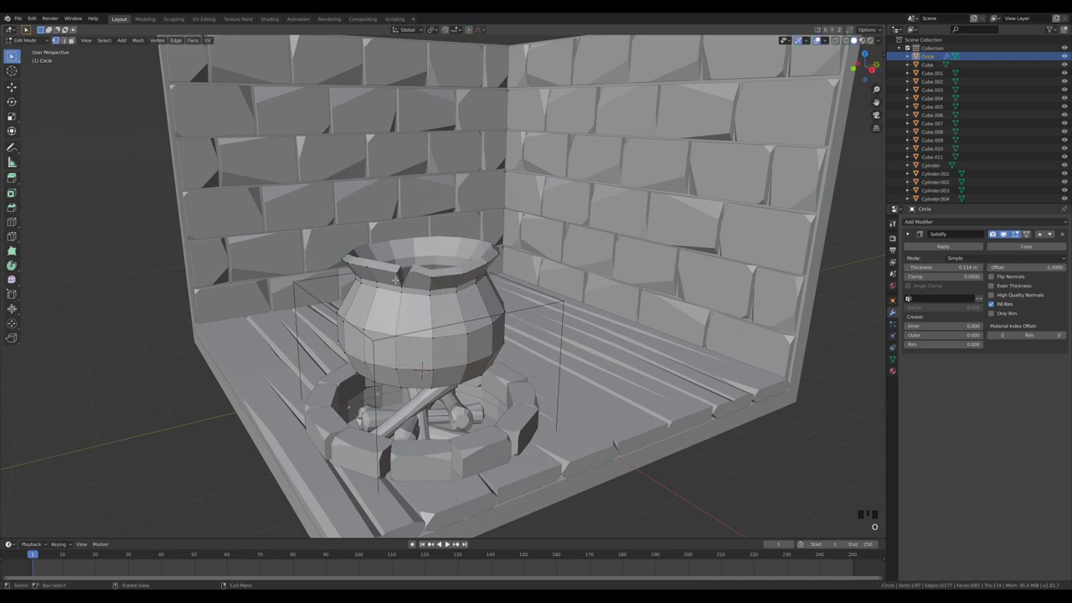
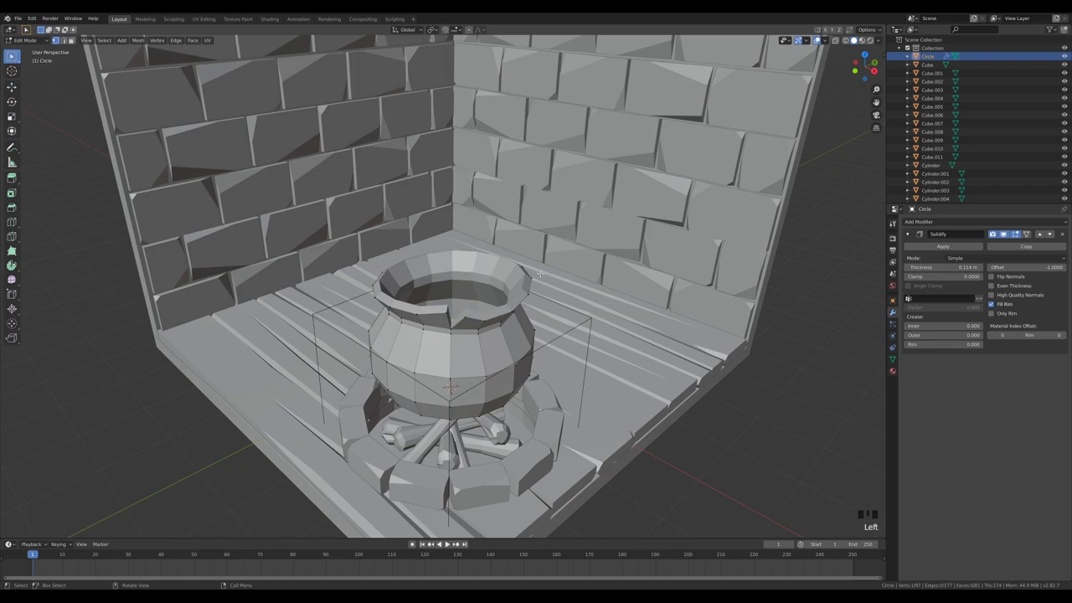
key("v")
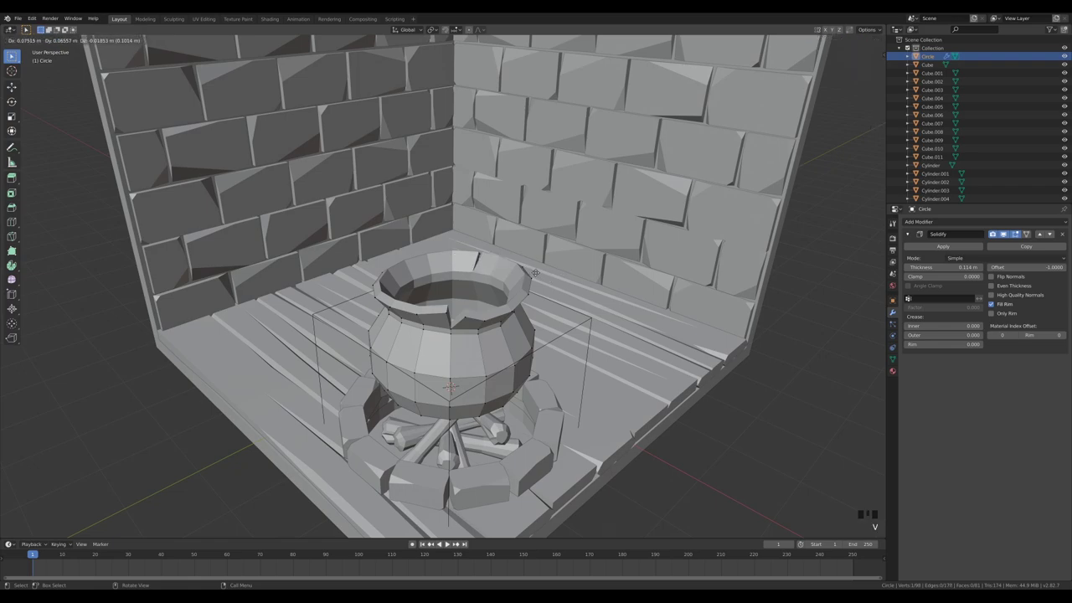
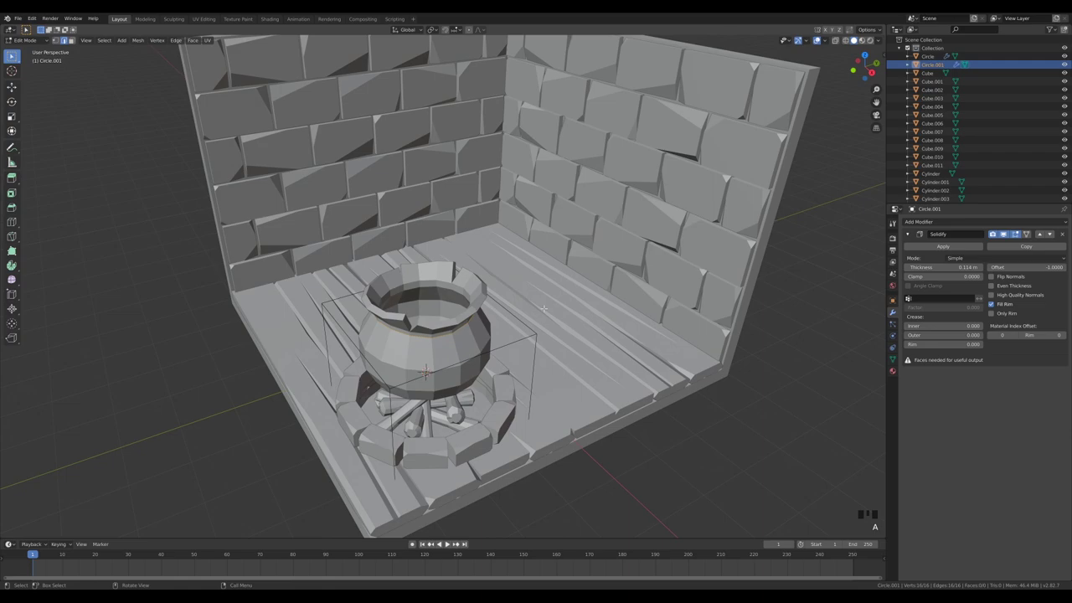
Step: Undo, then resize the copied ring and settle it at its current size
key("ctrl+z")
key("s")
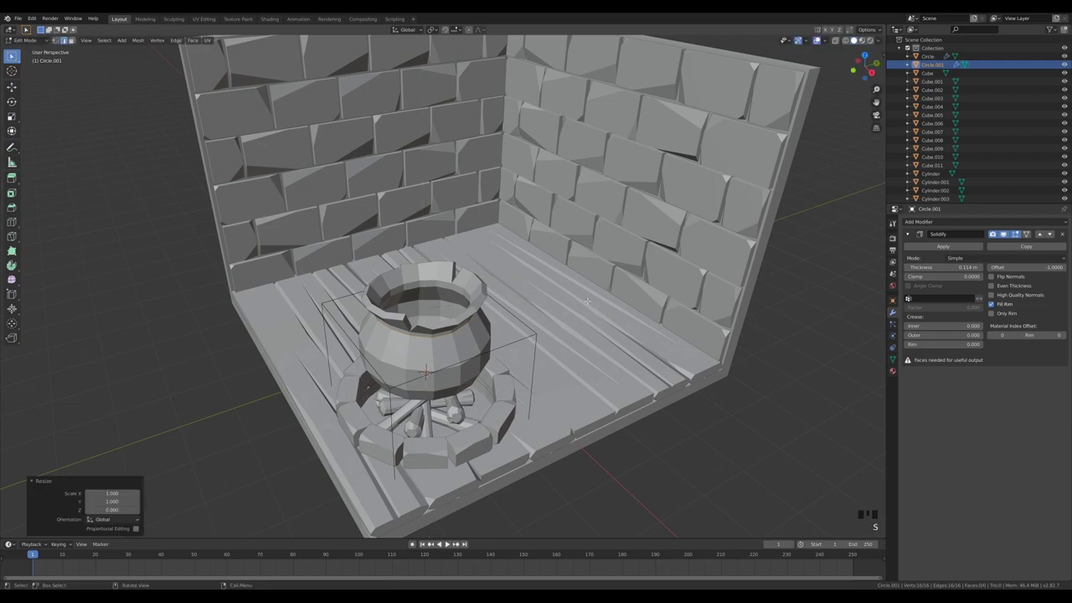
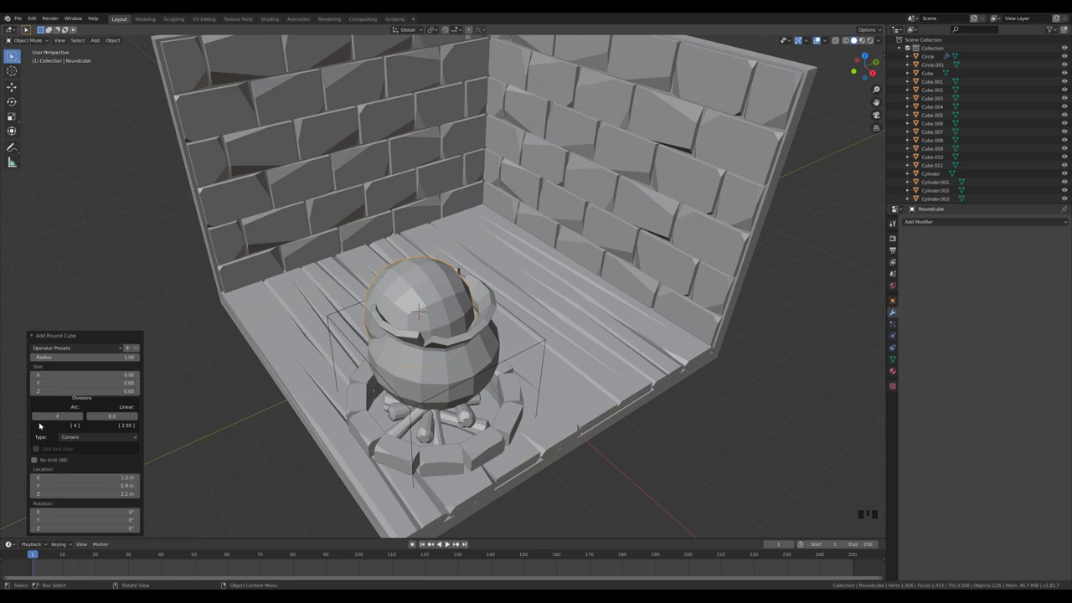
Step: Shrink the round cube into a bubble and make two linked copies of different smaller sizes in the cauldron
left_click_drag(39, 417, 65, 408)
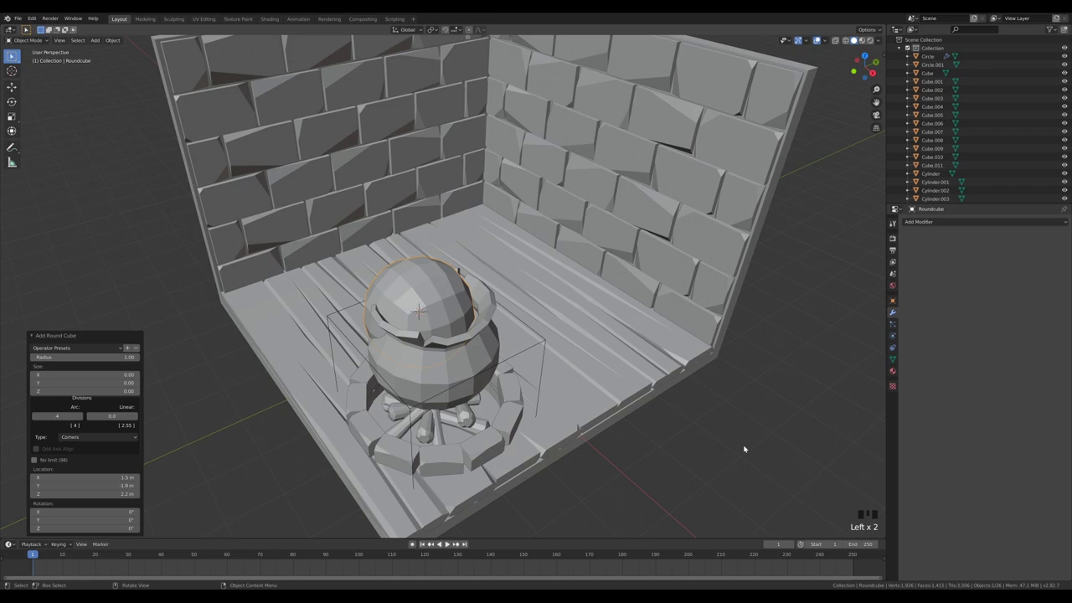
key("Tab")
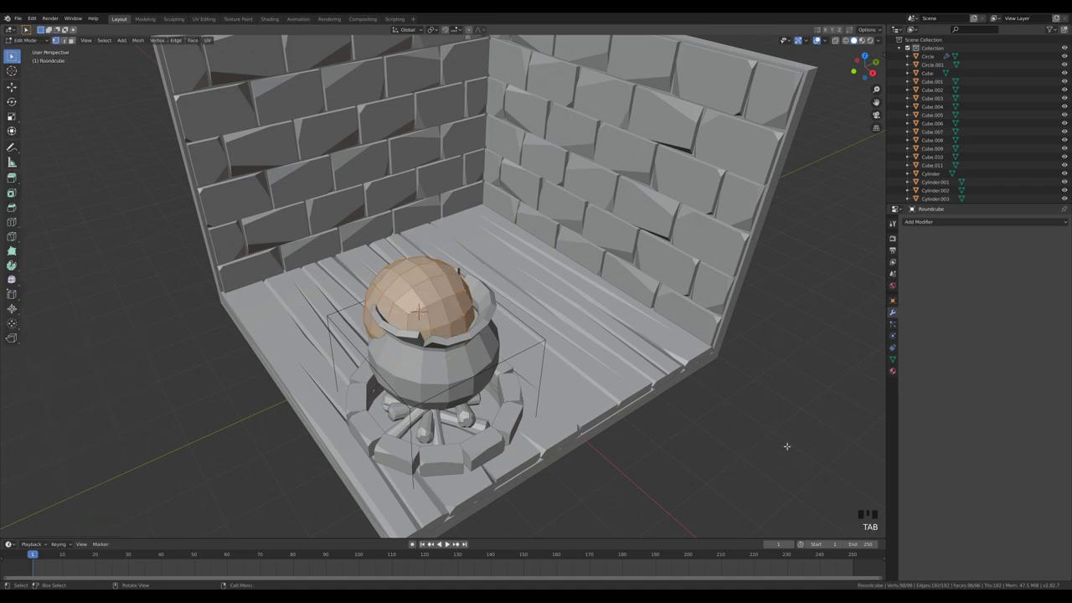
key("s")
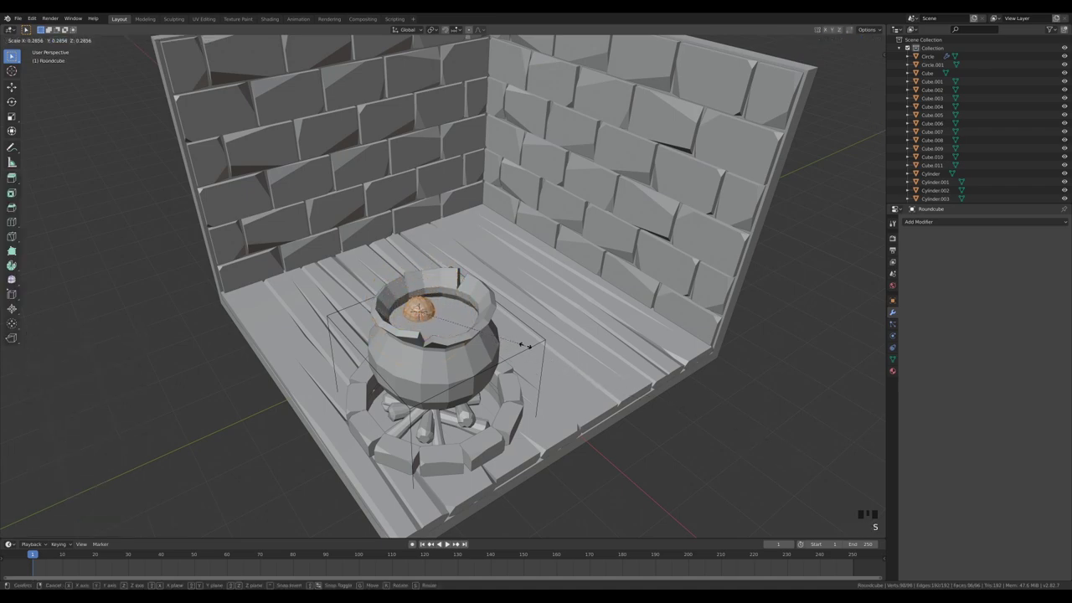
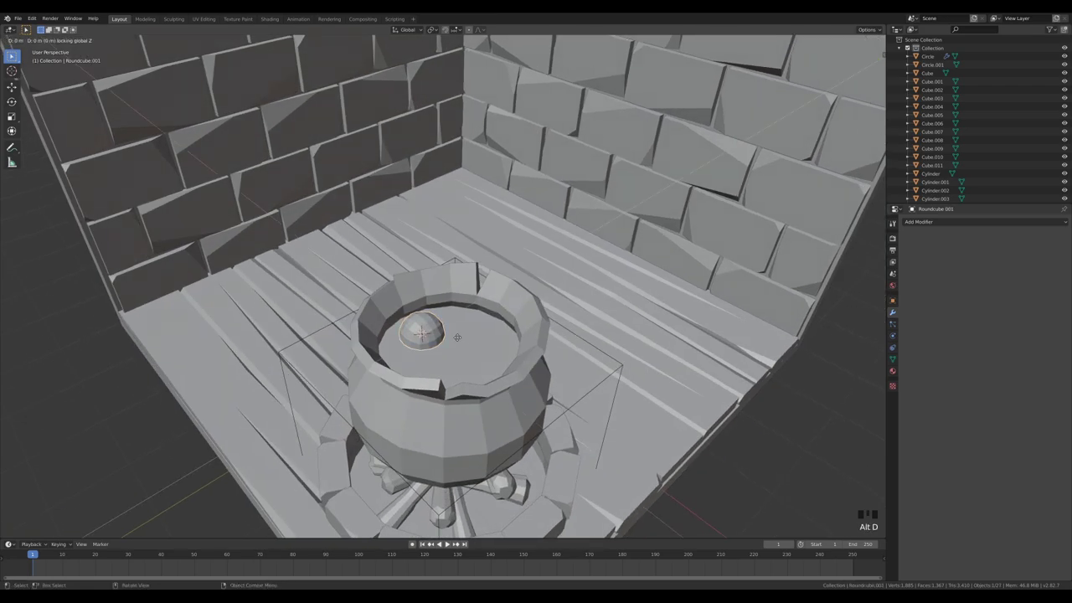
key("s")
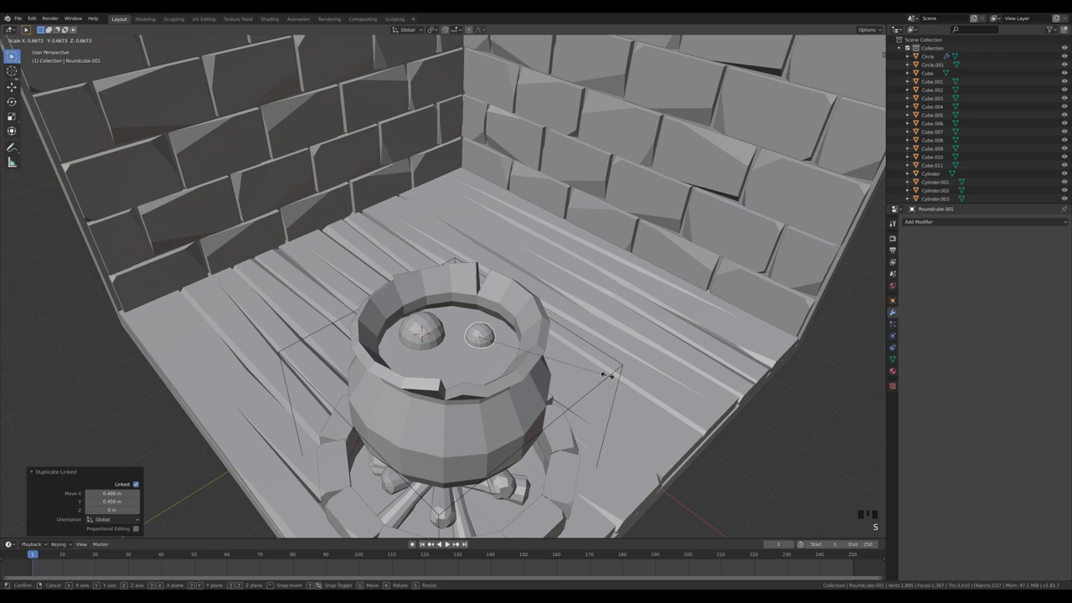
key("g")
key("alt+d")
key("s")
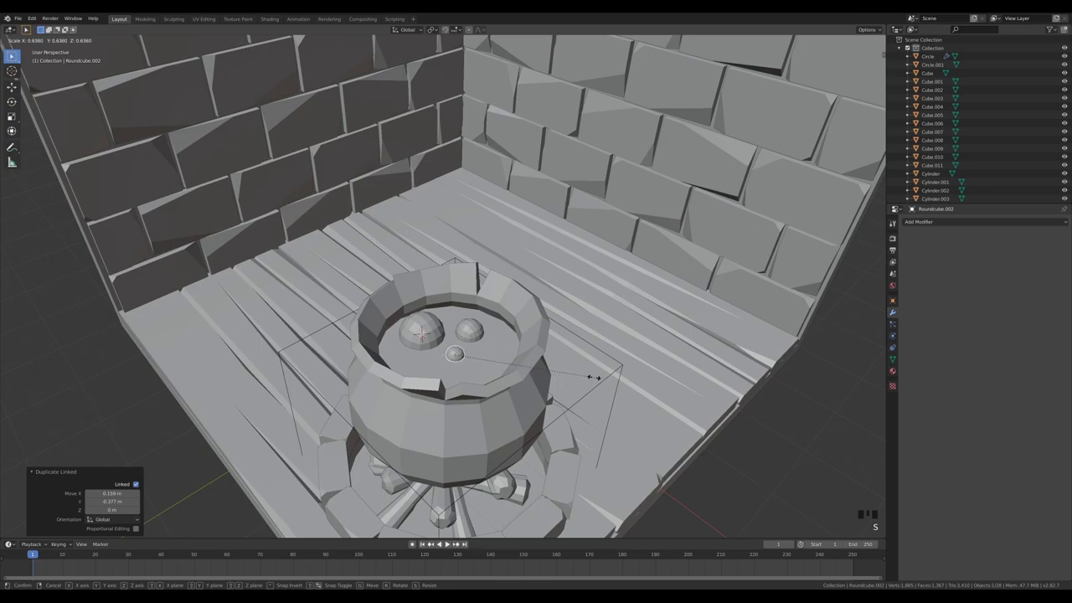
scroll("down", 3)
left_click(771, 344)
Step: Orbit out to see the whole room and bring up the Add menu for the next object
left_click_drag(762, 299, 556, 334)
scroll("down", 3)
left_click_drag(592, 281, 458, 367)
left_click_drag(458, 368, 667, 274)
key("shift+a")
Step: Stretch the plane into a long box along the wall and add loop cuts forming a raised lid seam
key("Tab")
key("s")
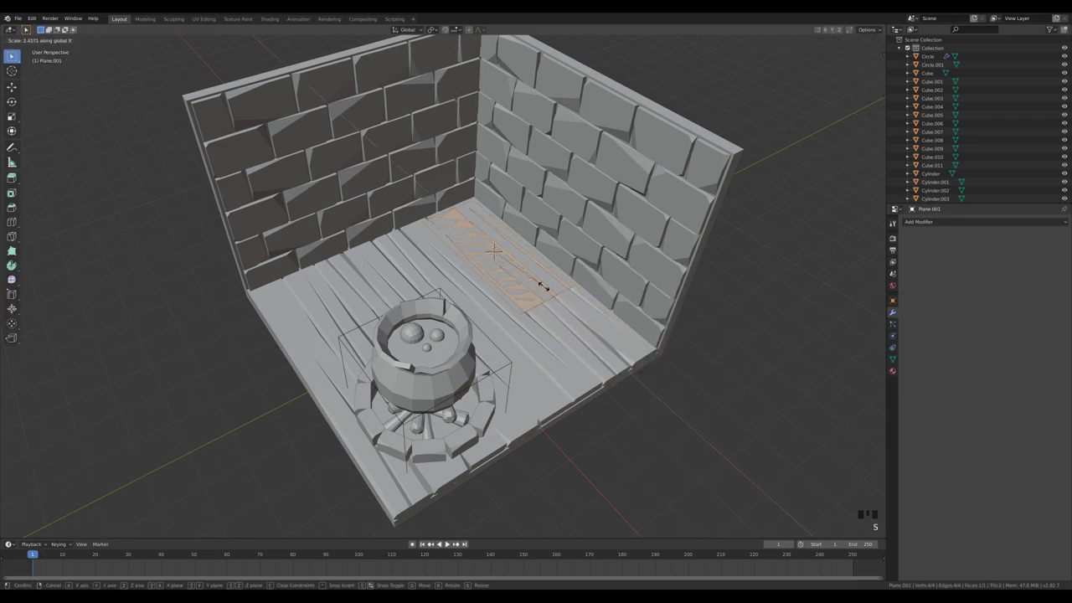
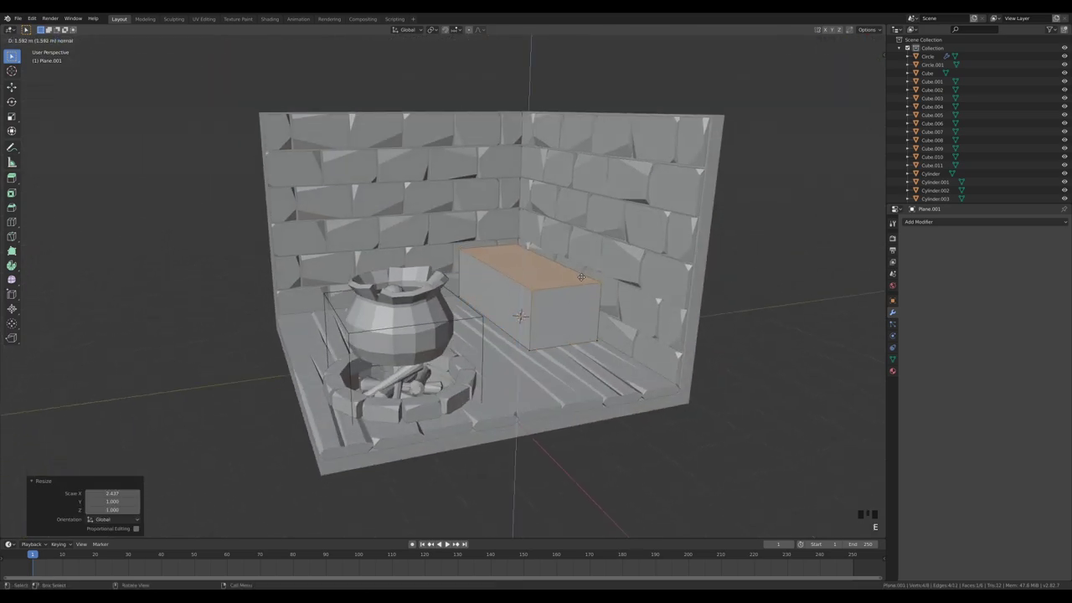
key("ctrl+r")
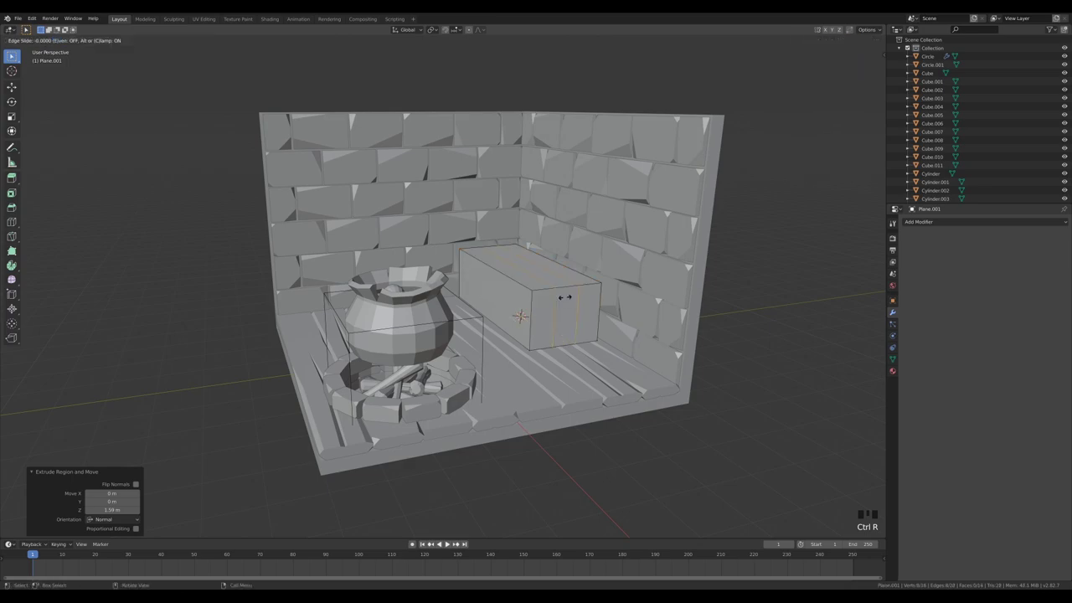
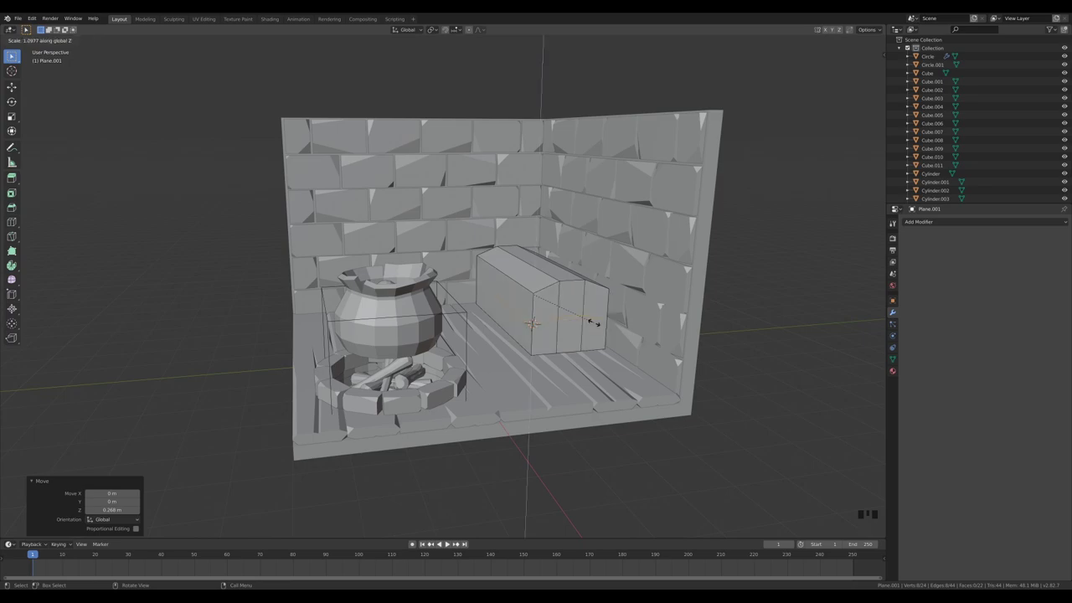
key("g")
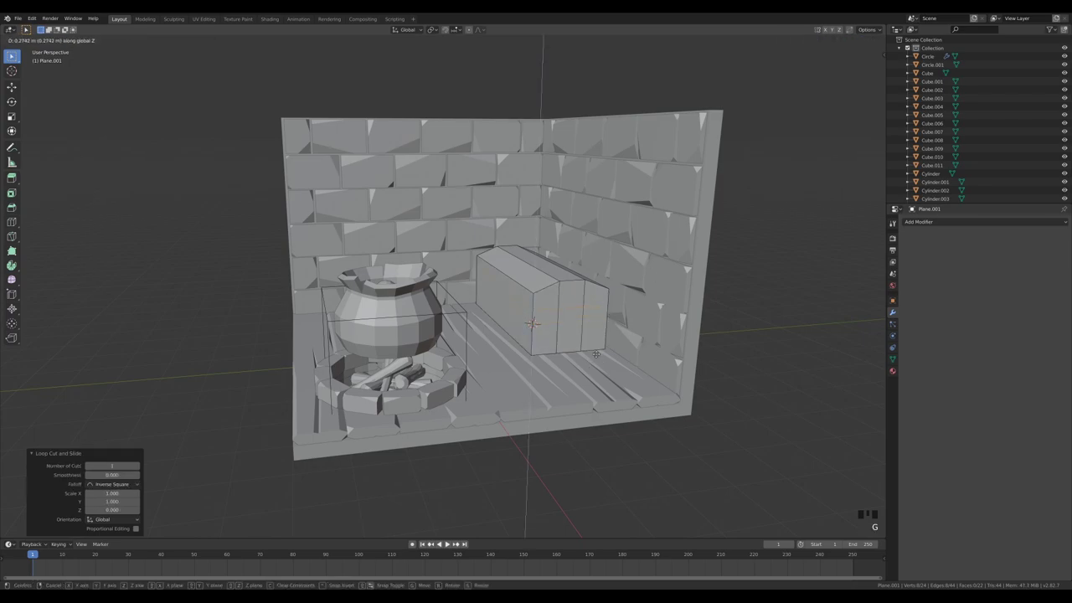
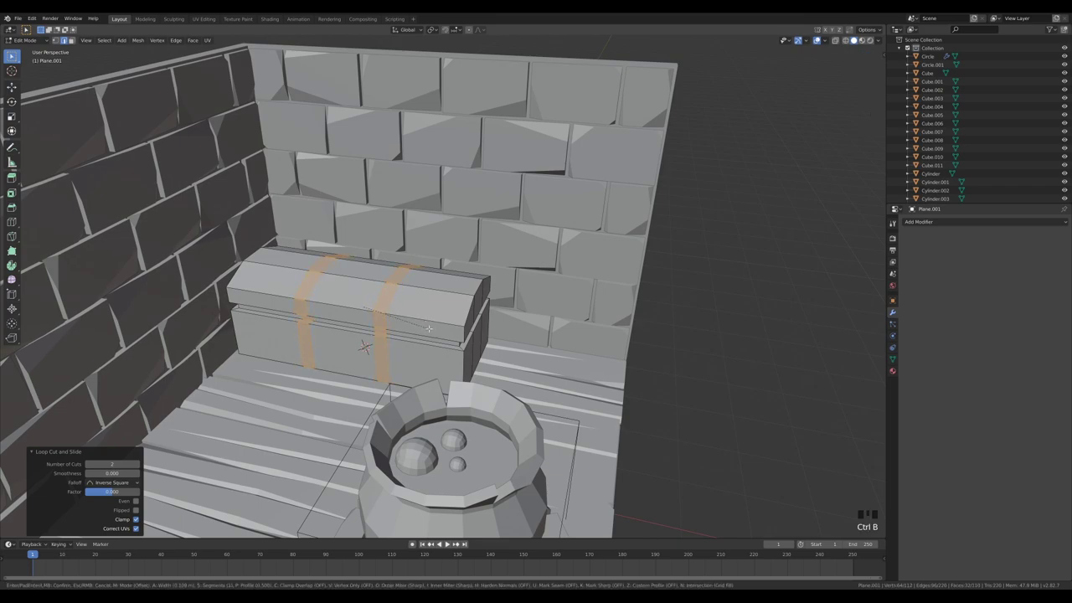
Step: Add two strap loops on the chest, duplicate their faces and separate them as Plane.003
key("s")
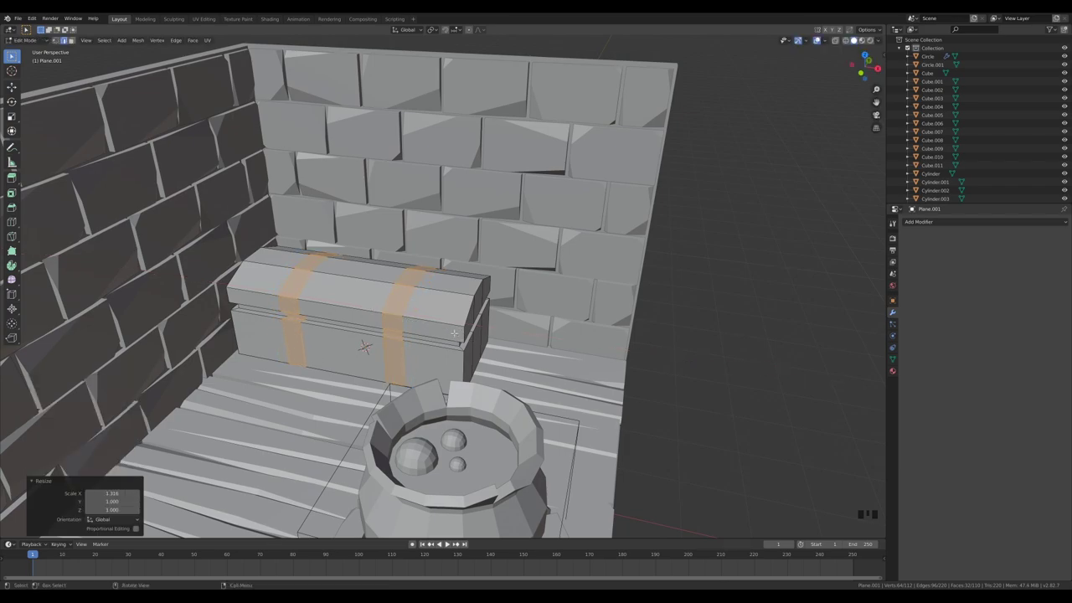
key("shift+d")
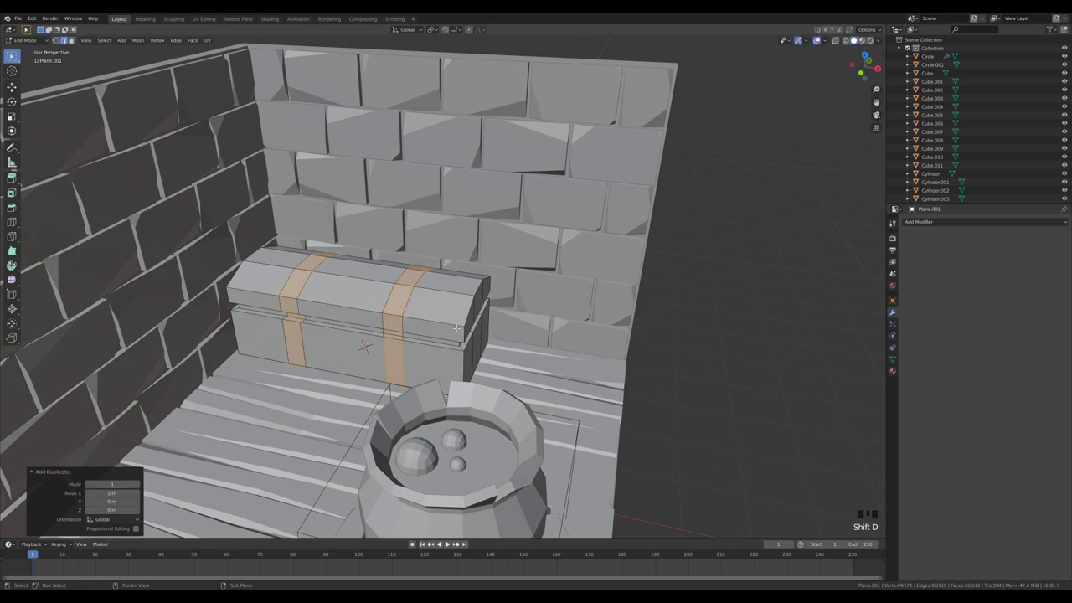
key("p")
key("Tab")
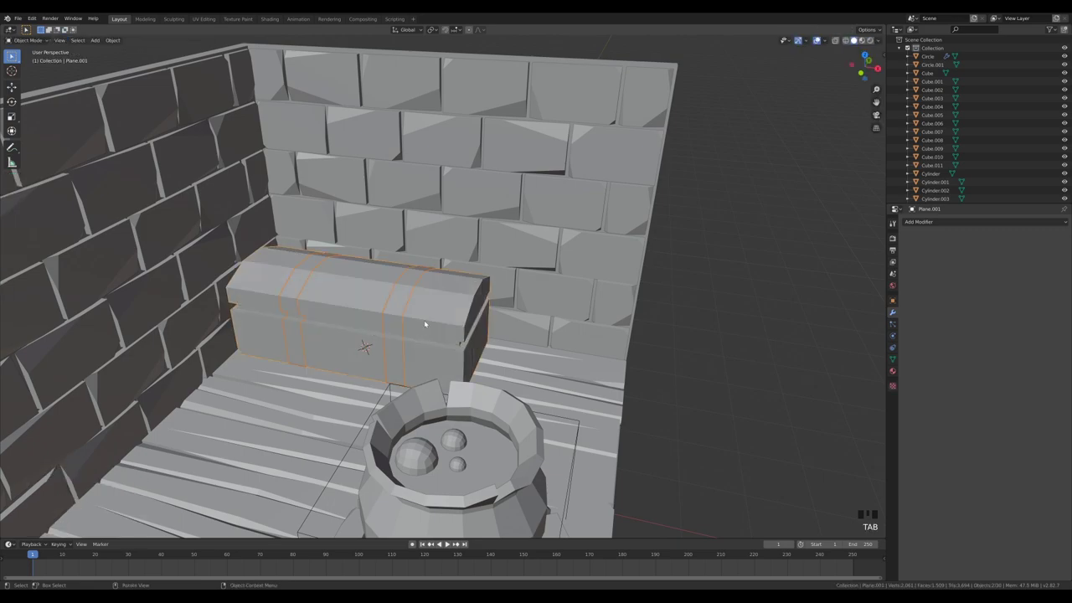
Step: Clean up the chest body's leftover loop edges, then select the strap band object for editing
left_click(428, 320)
key("Tab")
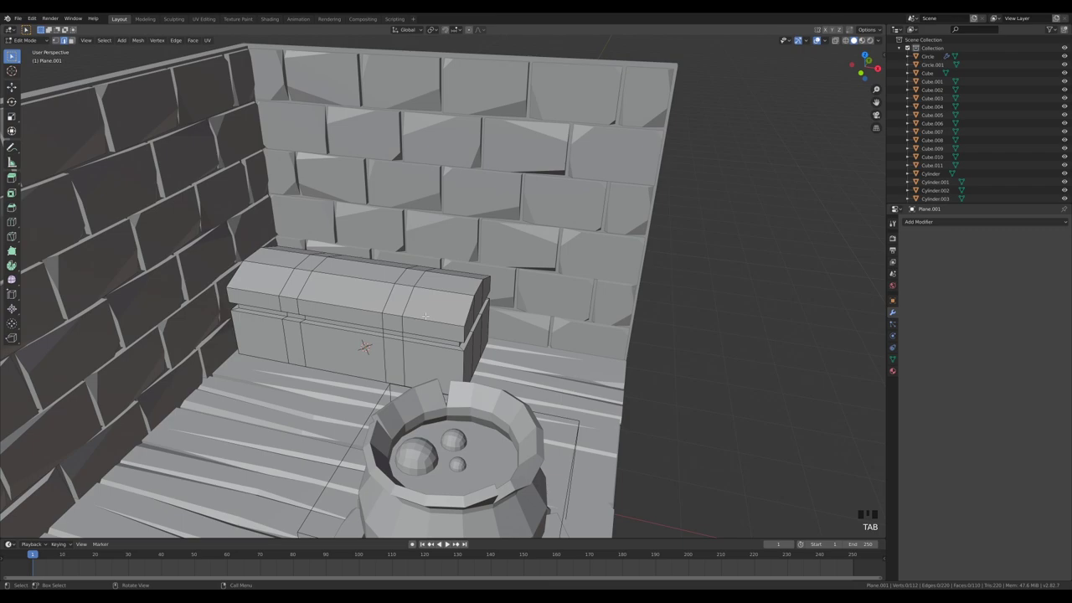
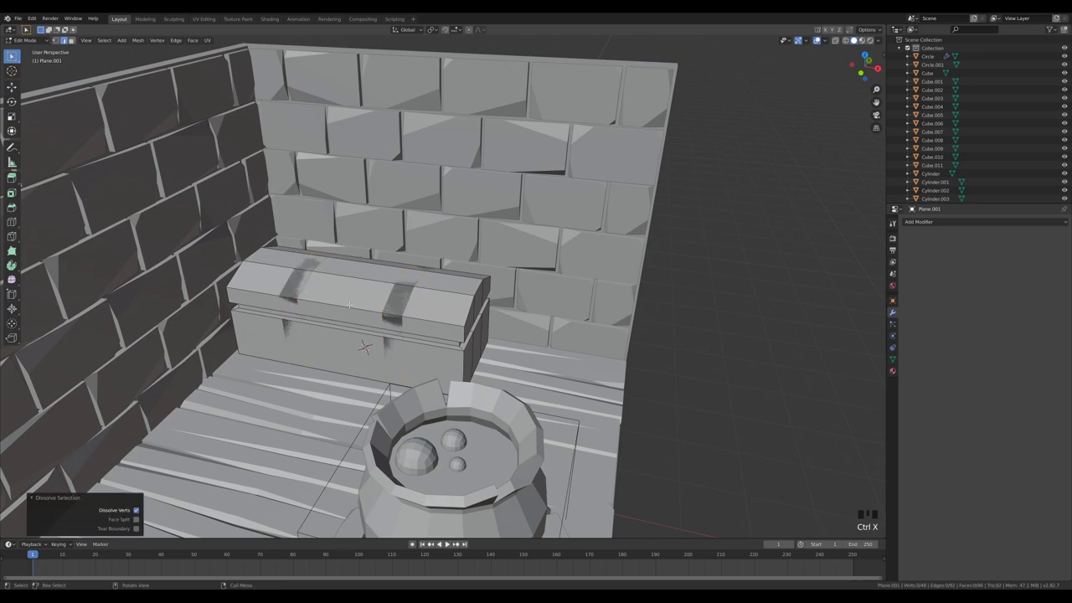
key("ctrl+r")
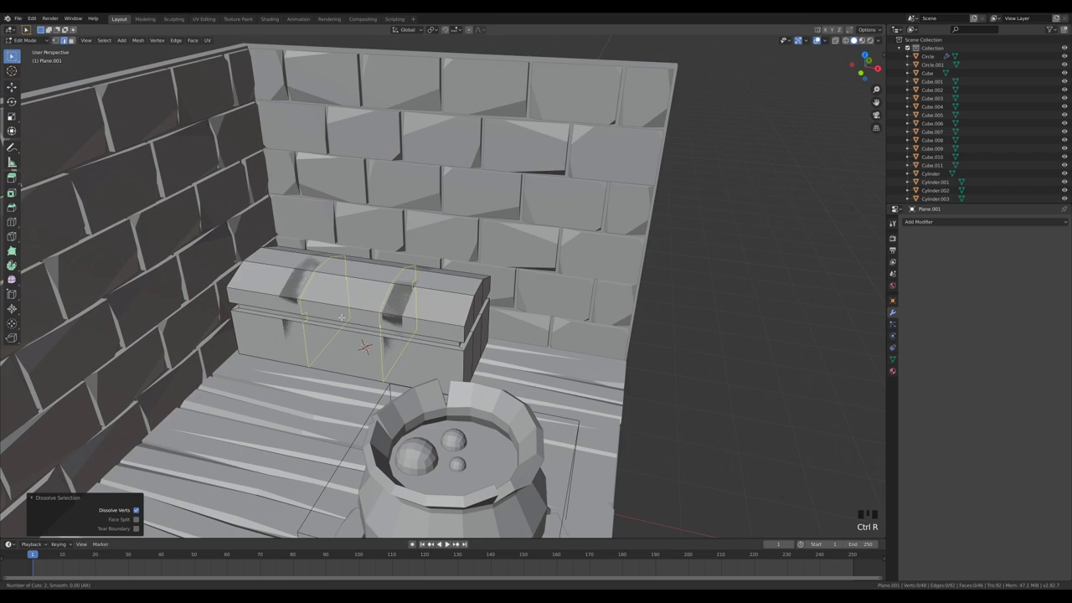
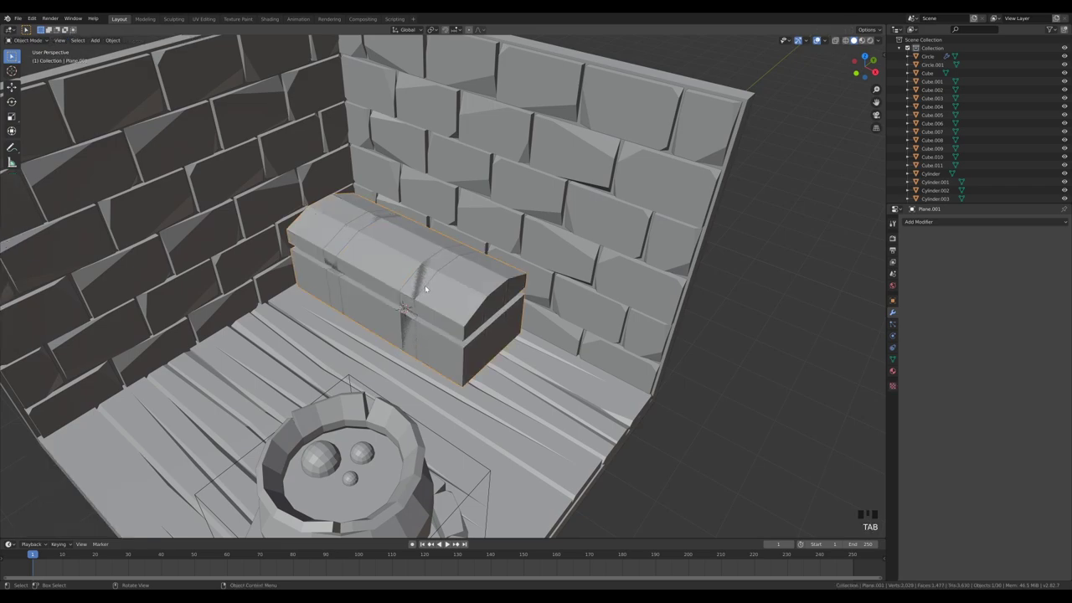
left_click(428, 287)
left_click(440, 281)
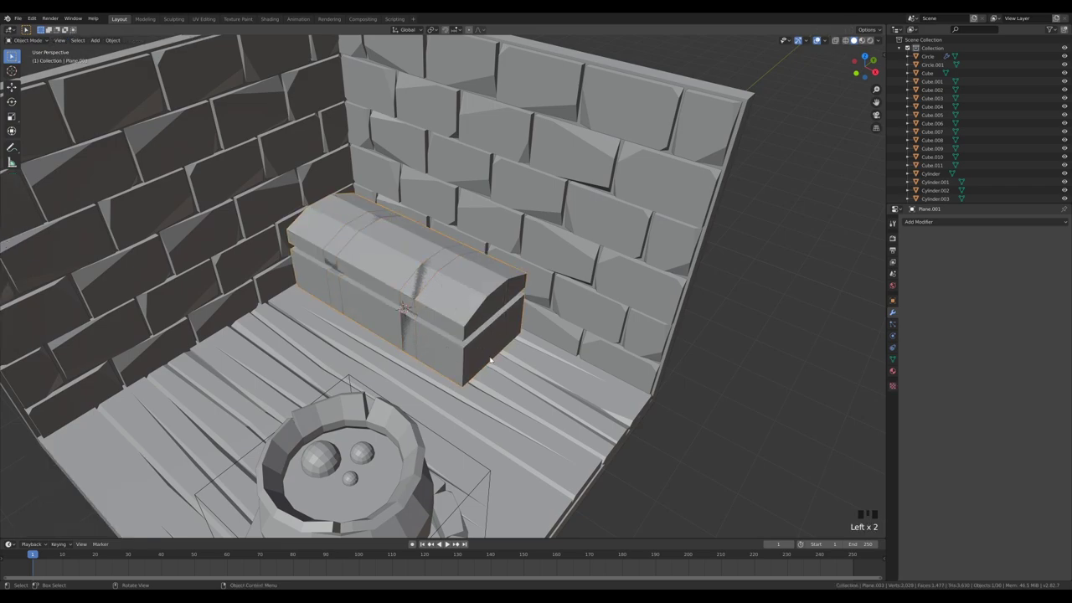
key("Tab")
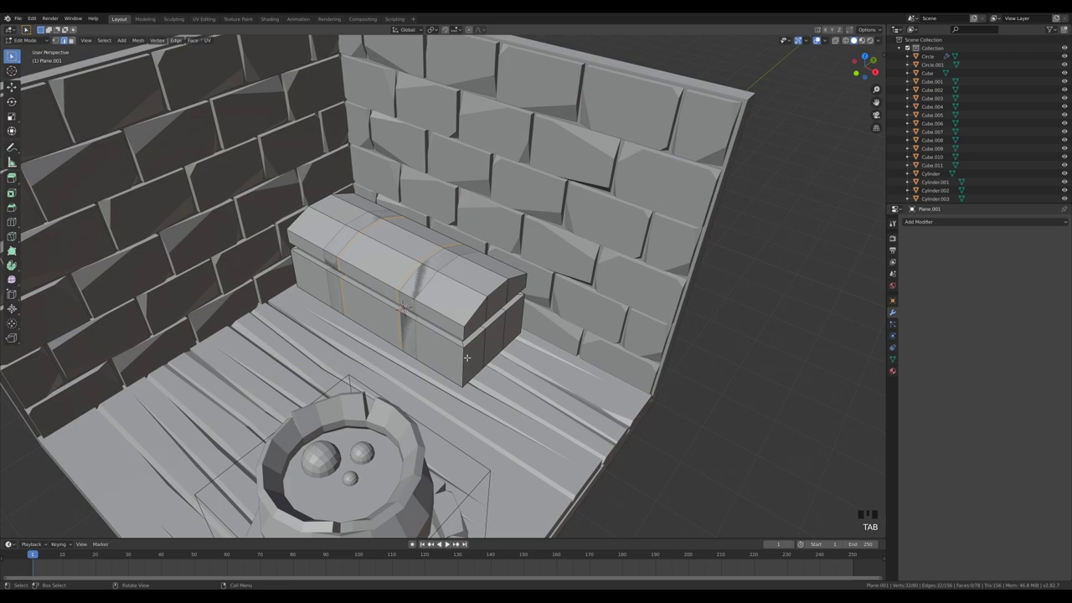
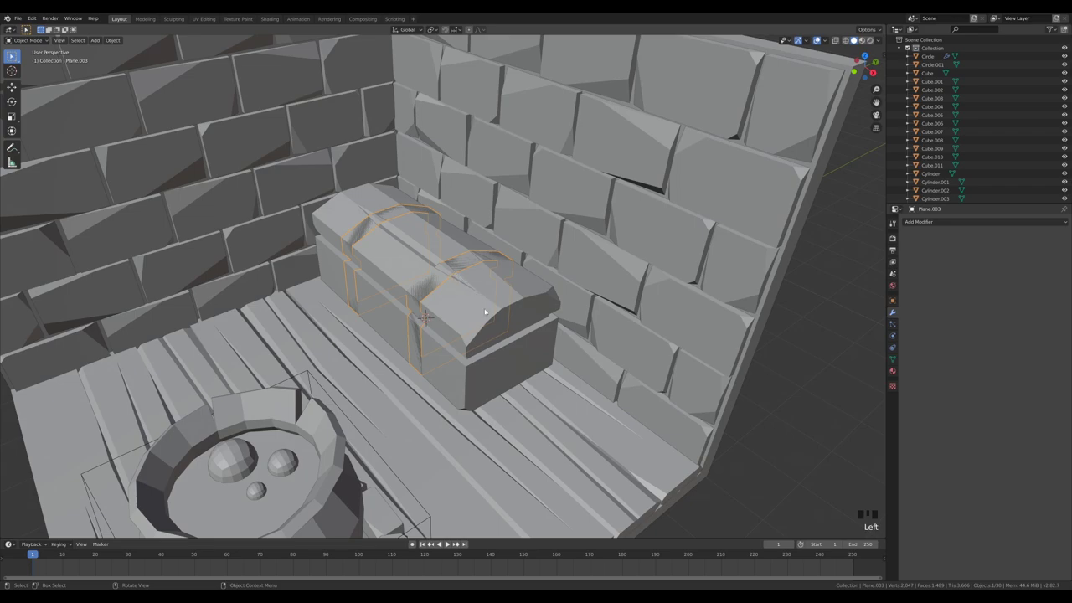
Step: Isolate the strap bands, remove unwanted faces and extrude them outward with Shrink/Fatten for thickness
key("Tab")
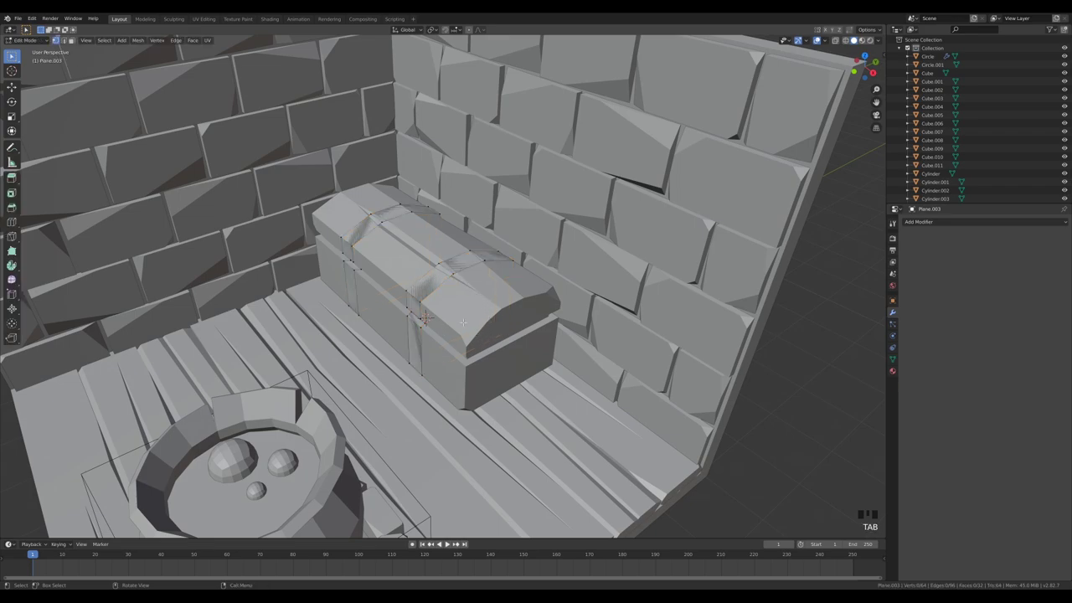
key("KP_Divide")
scroll("down", 3)
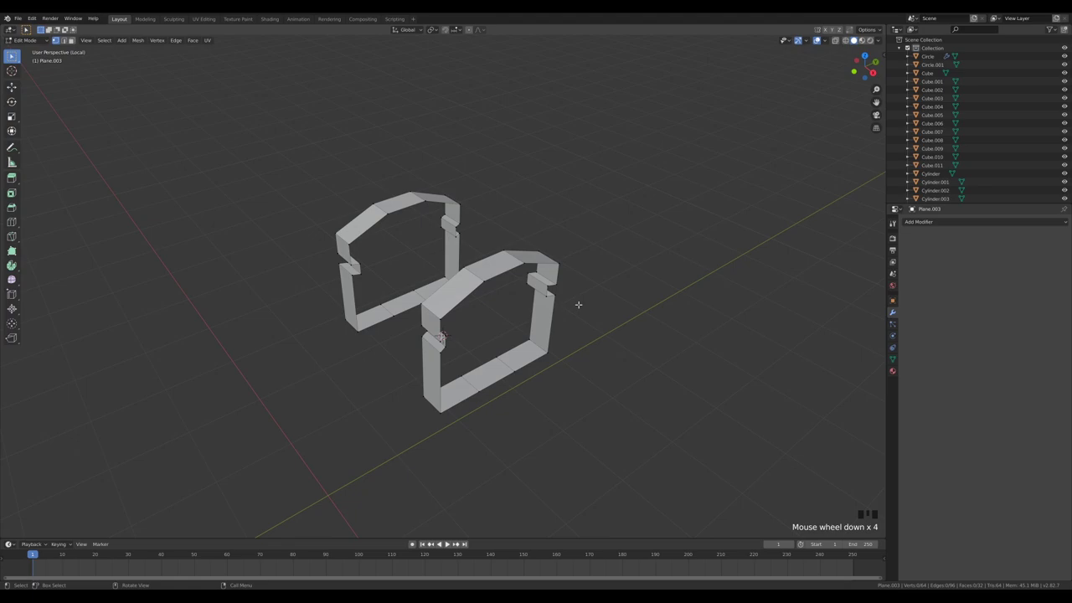
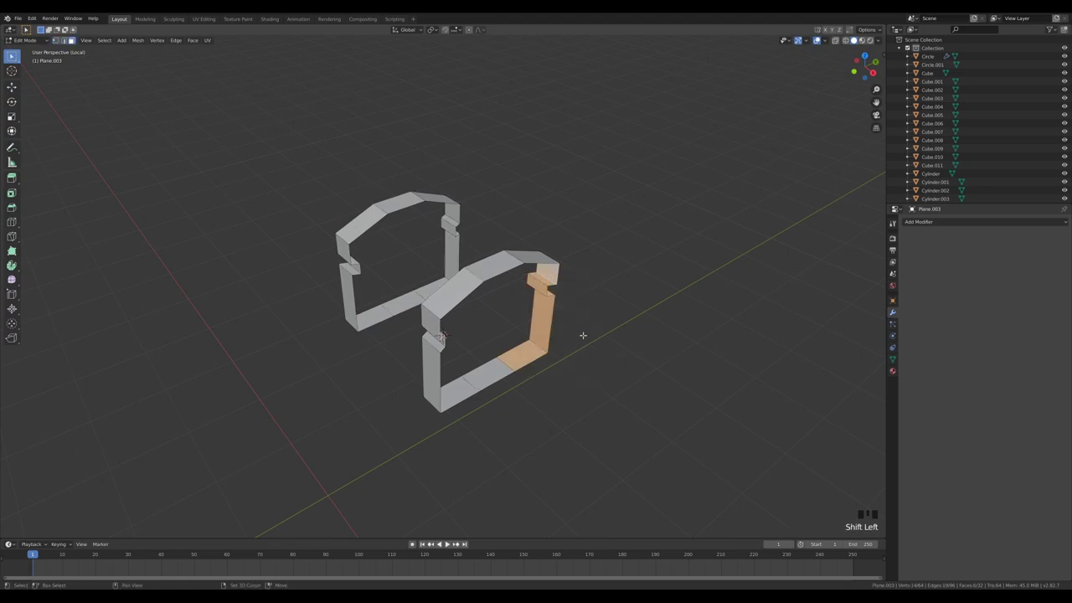
key("x")
key("ctrl+z")
key("x")
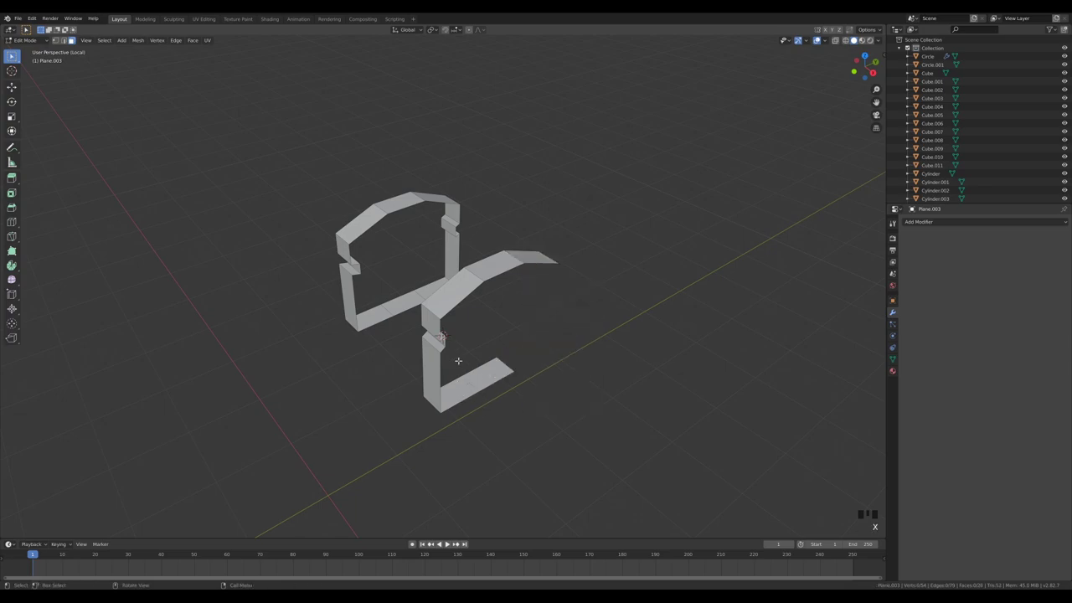
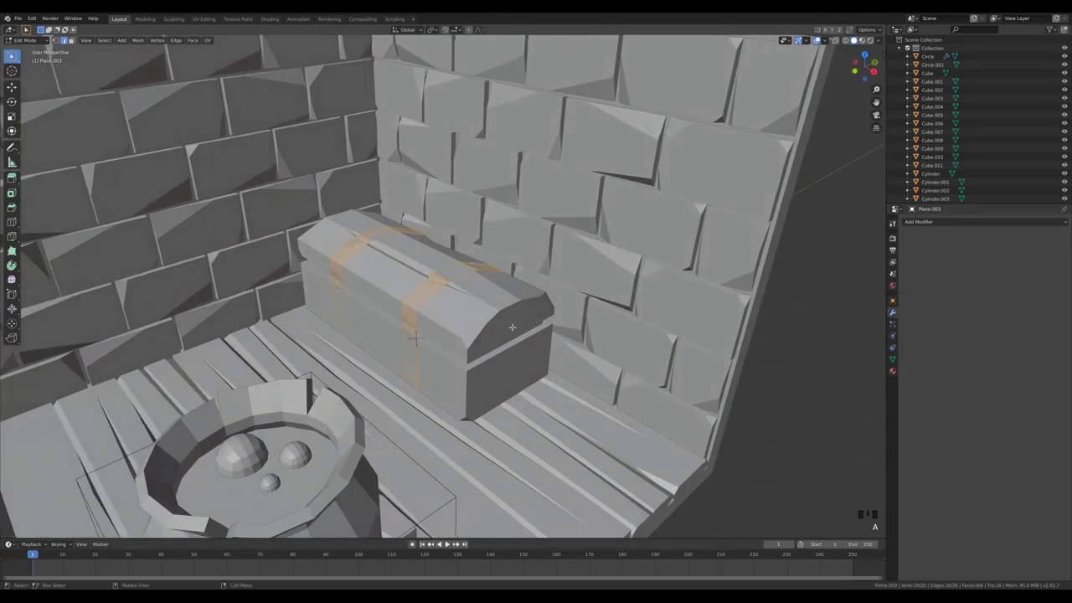
key("alt+e")
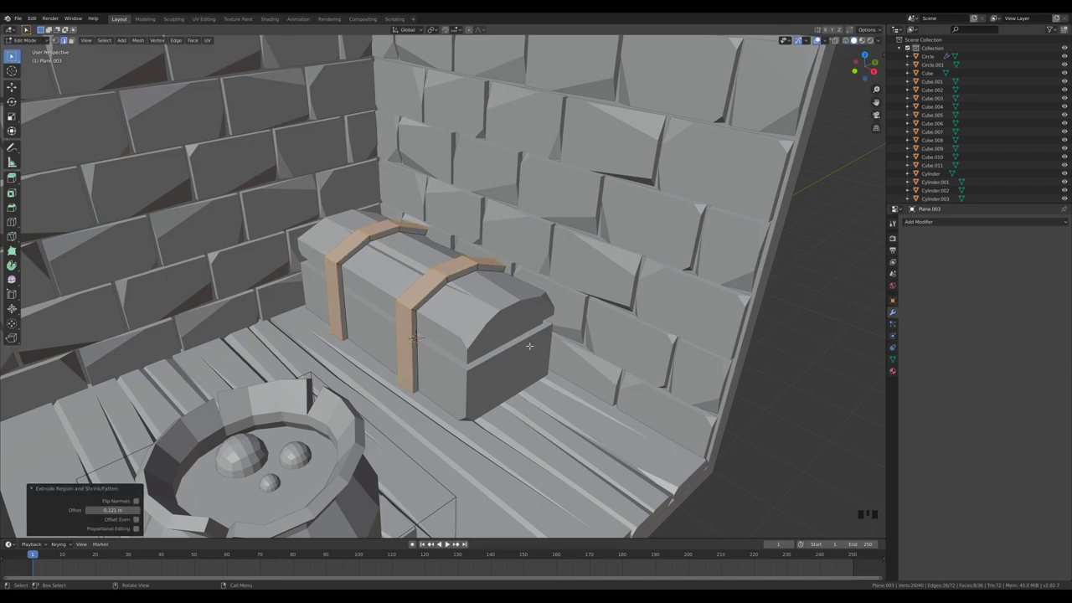
Step: Leave Edit Mode, view the whole room and add a single-vertex mesh object
key("Tab")
scroll("down", 3)
scroll("down", 3)
left_click_drag(180, 215, 355, 249)
left_click_drag(355, 250, 575, 343)
key("shift+a")
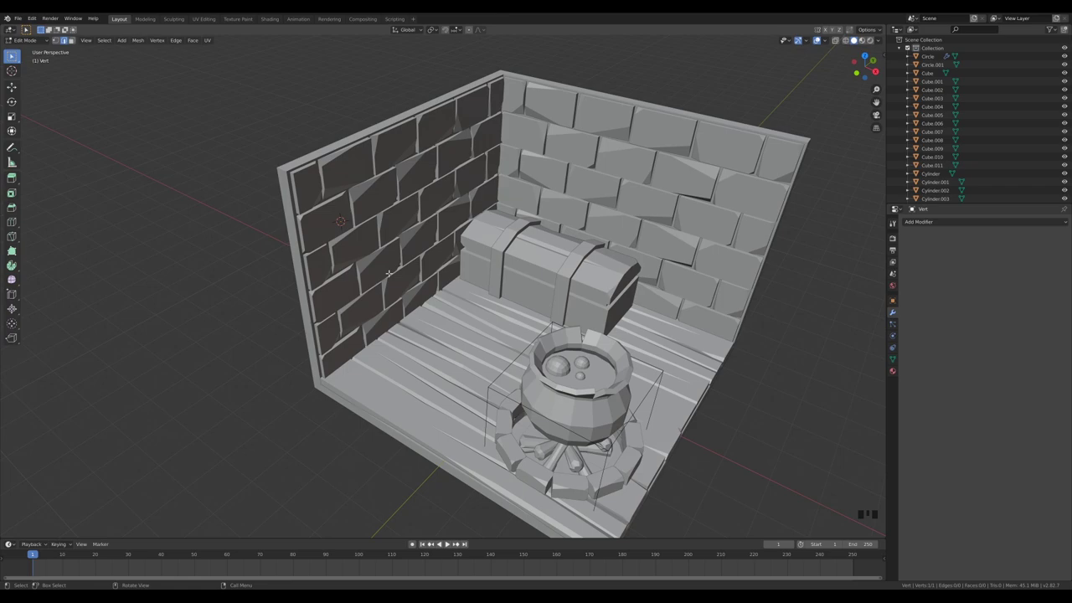
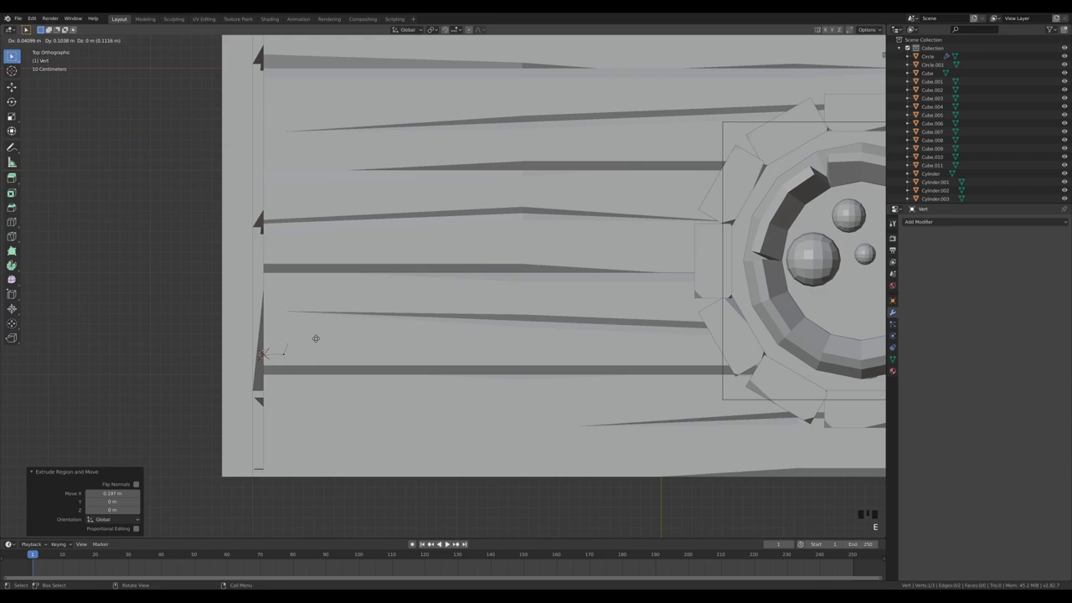
Step: Extrude the single vertex four times into a curved bracket path off the left wall
key("e")
key("e")
key("e")
key("e")
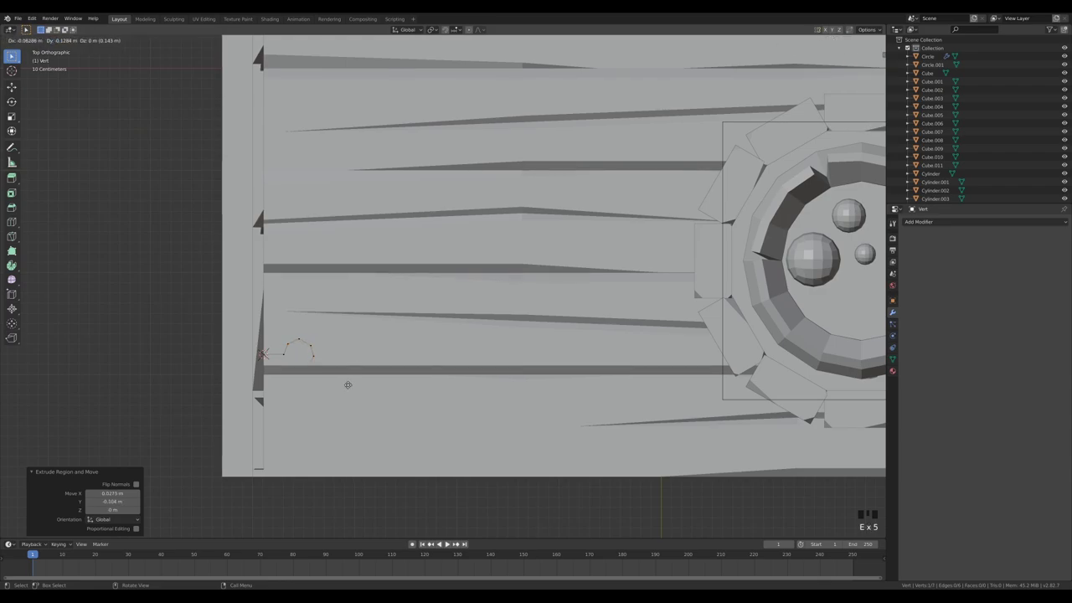
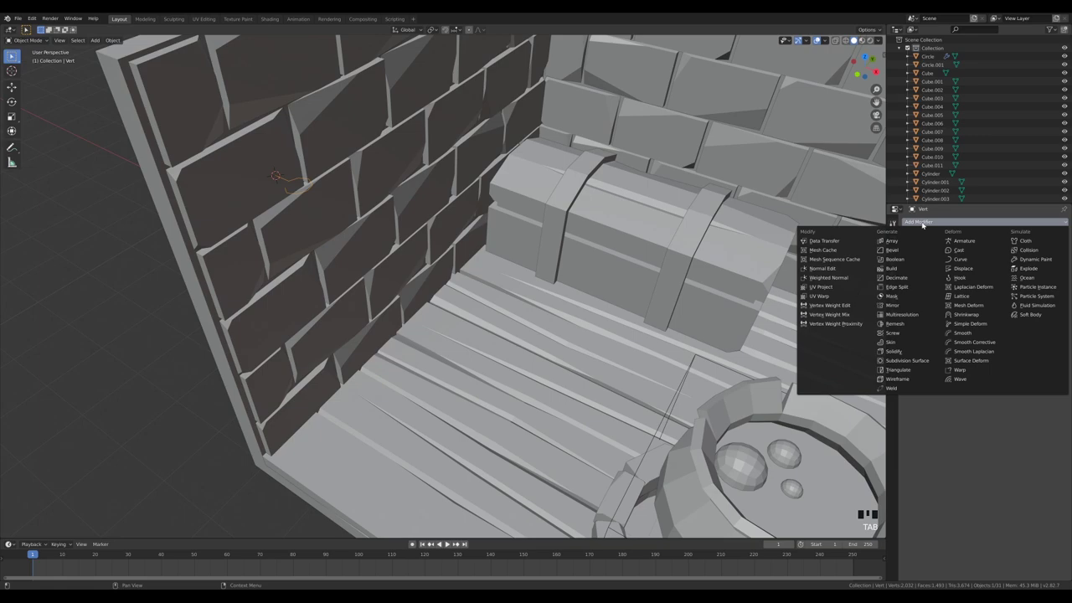
Step: Give the path a Skin modifier, shrink its radius thin, and place the 3D cursor at the bracket end
left_click(910, 344)
key("Tab")
key("a")
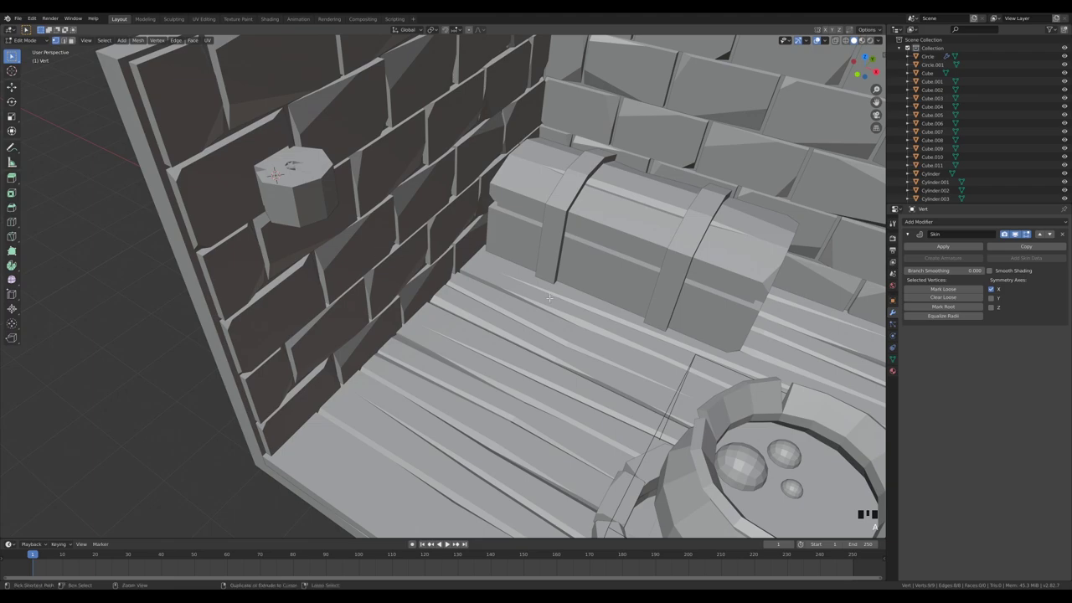
key("ctrl+a")
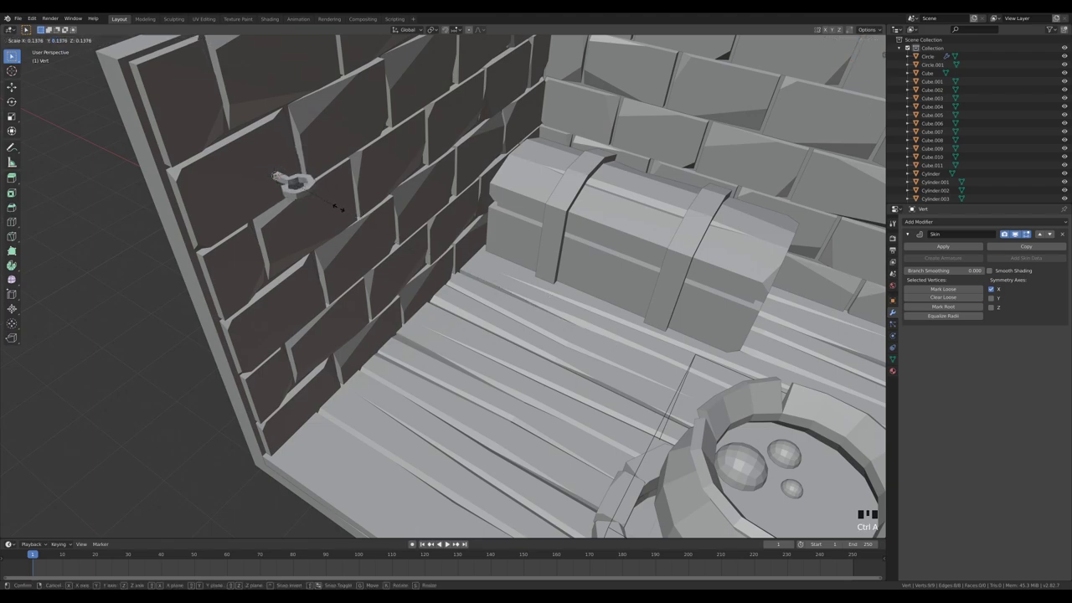
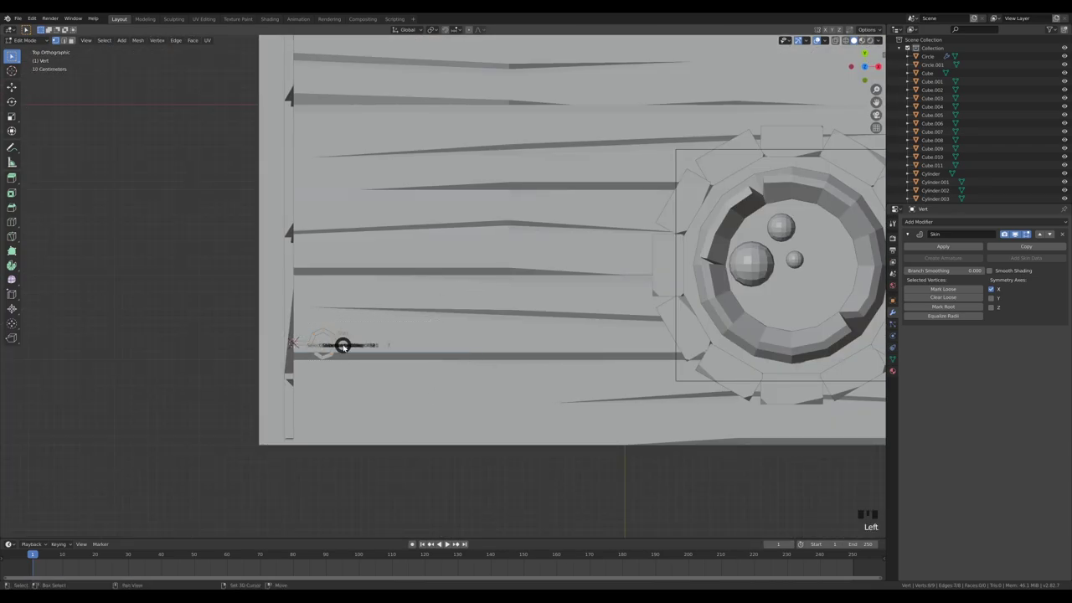
key("shift+s")
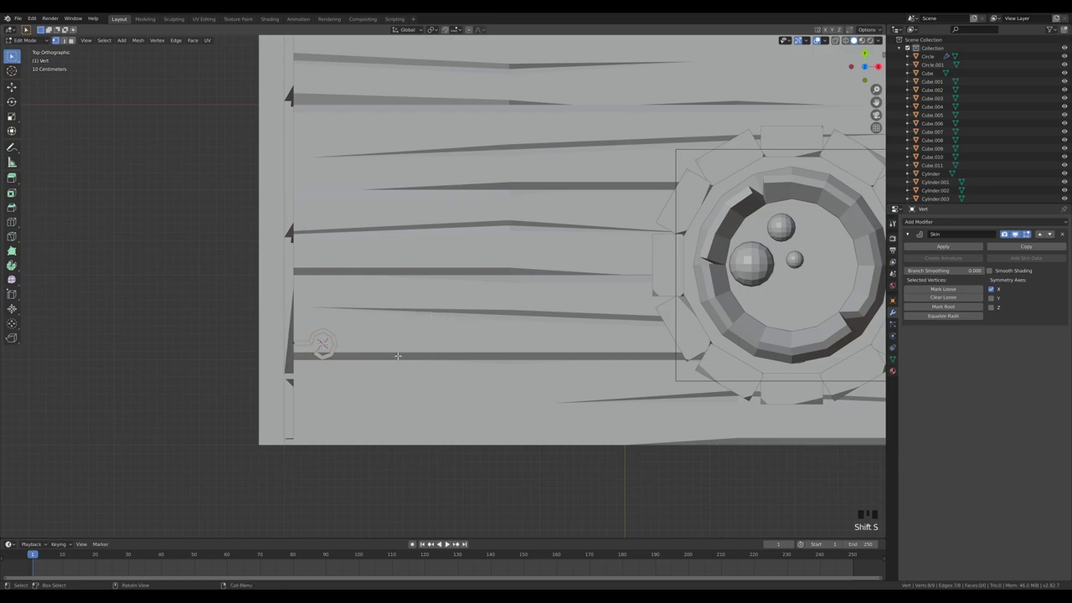
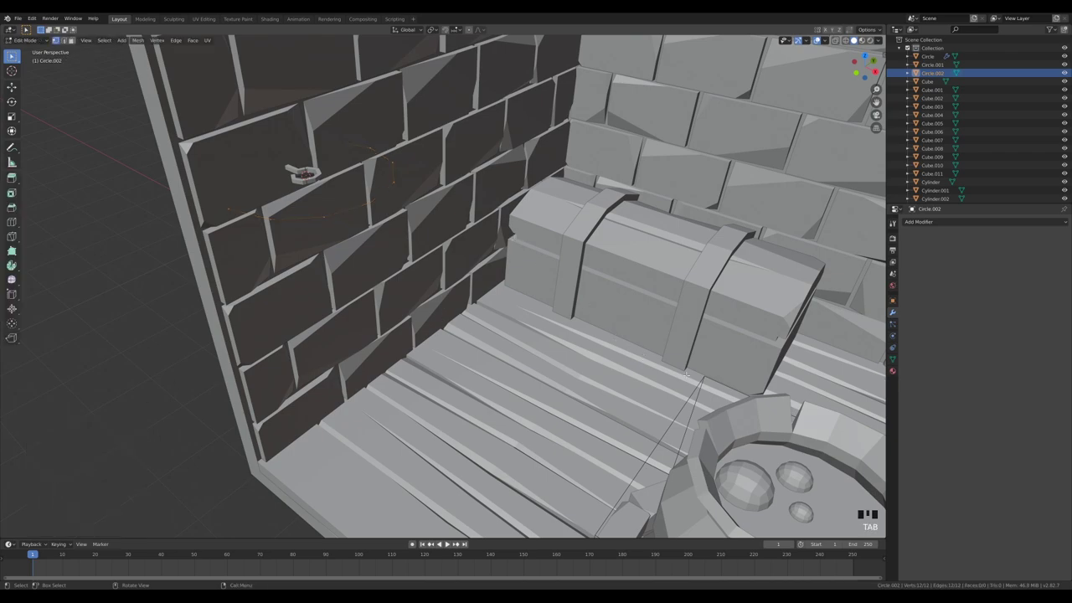
Step: Shrink the circle to bracket size and extrude it downward in front view into a tapered handle
key("s")
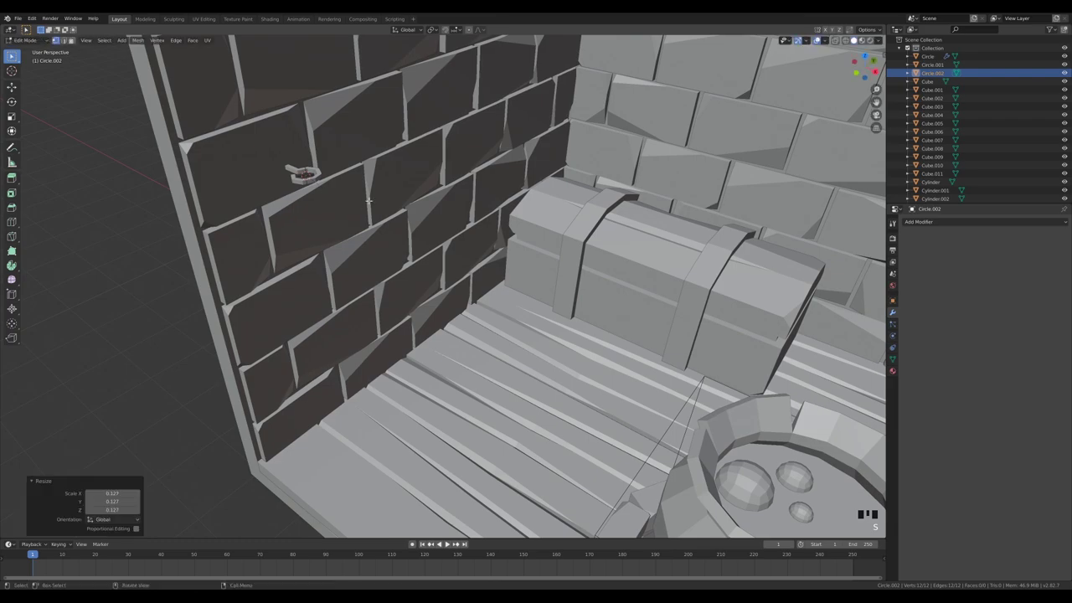
key("KP_1")
key("e")
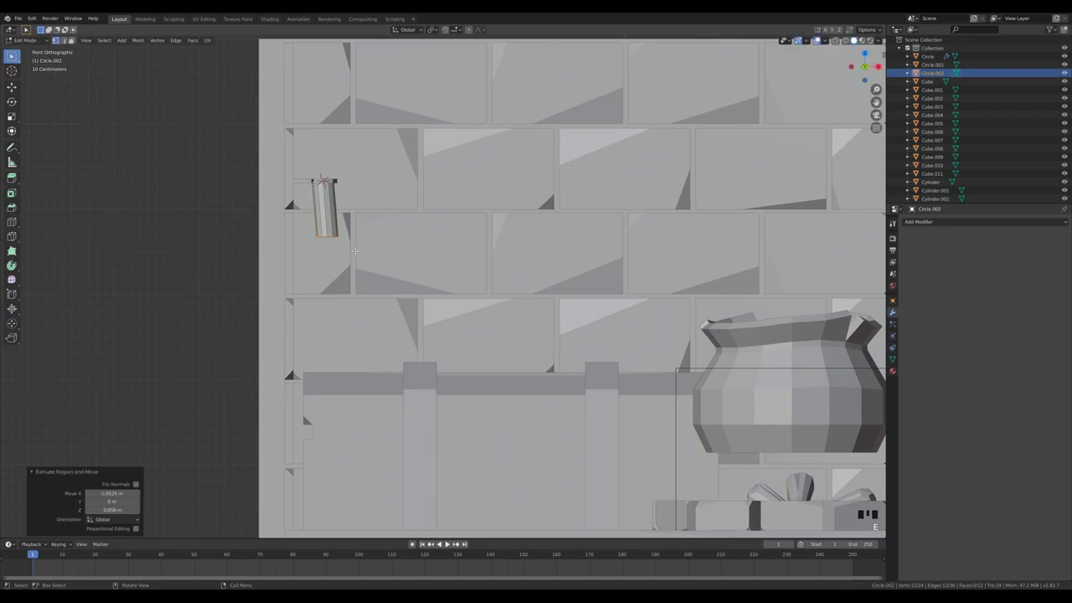
key("s")
key("e")
key("s")
key("g")
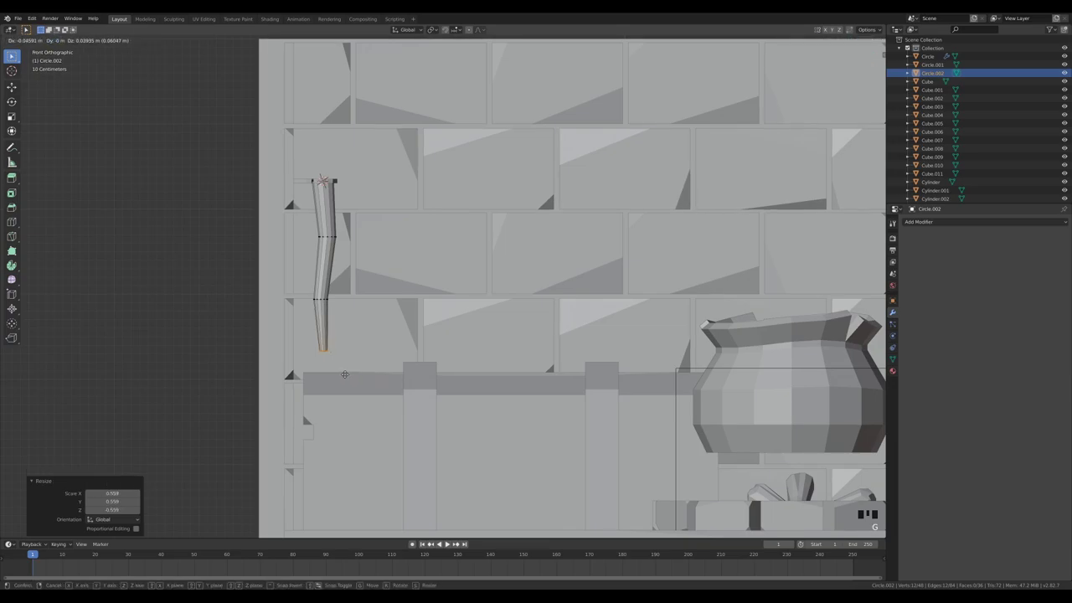
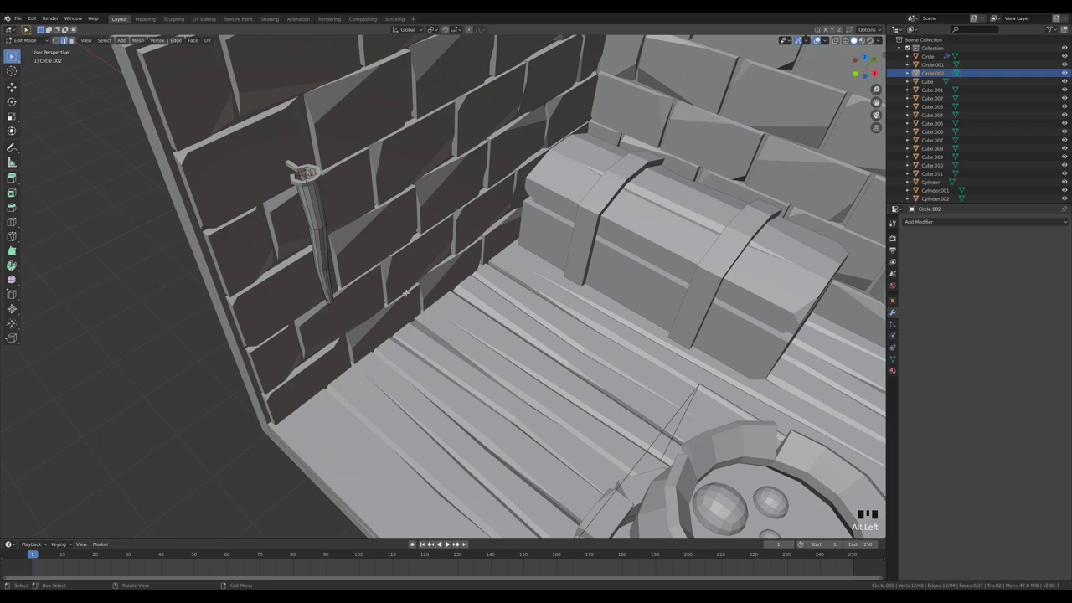
Step: Extrude the top ring up into a flared cup and give the torch holder a Solidify modifier
key("e")
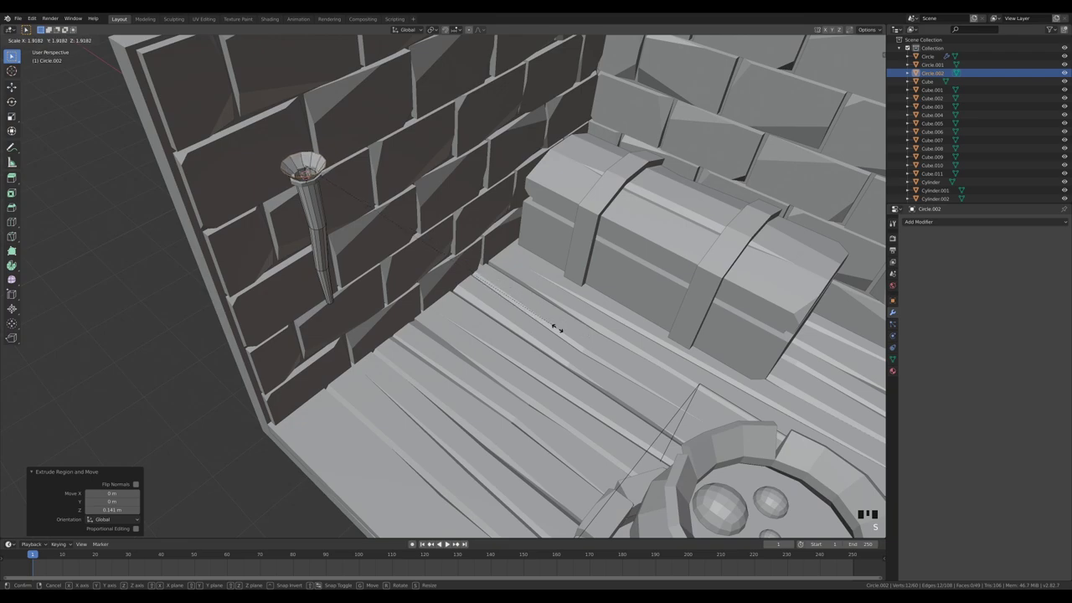
key("g")
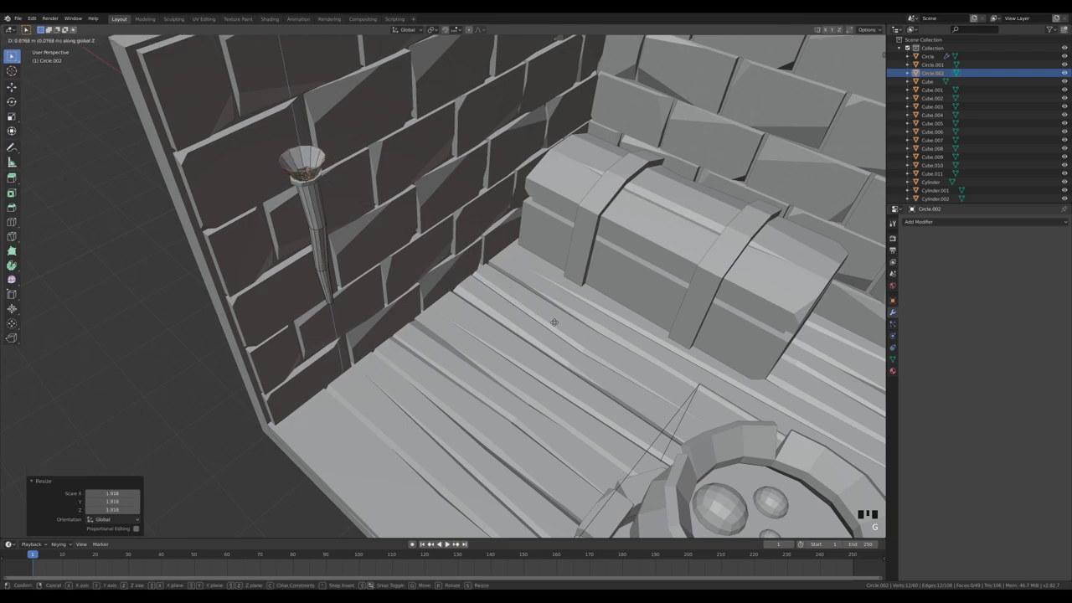
key("Tab")
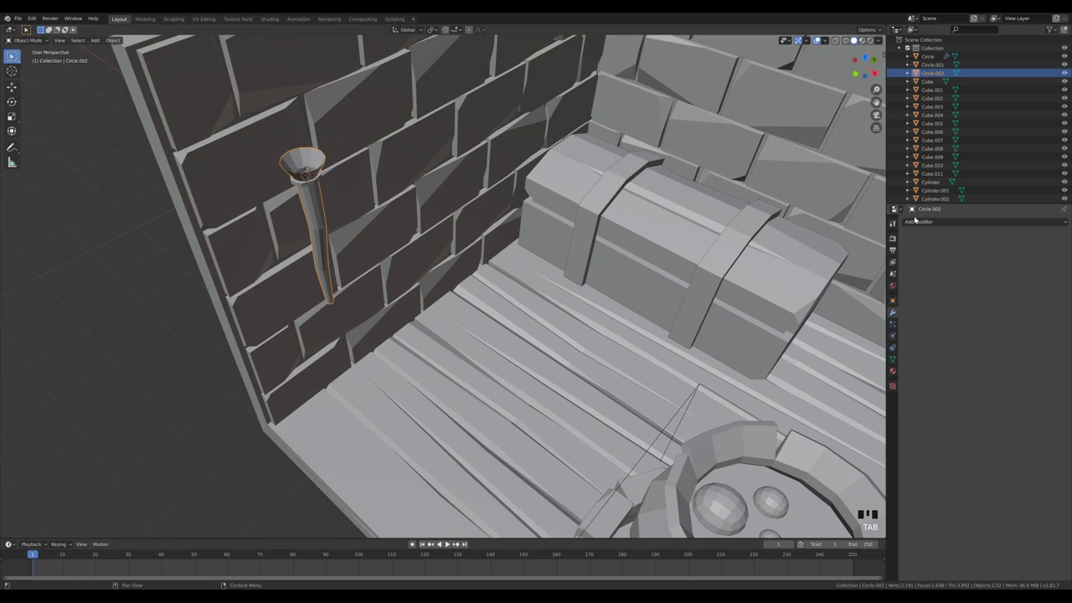
left_click_drag(912, 354, 497, 221)
left_click_drag(497, 221, 434, 252)
Step: Shrink the icosphere to flame size and move it into the torch cup
scroll("up", 3)
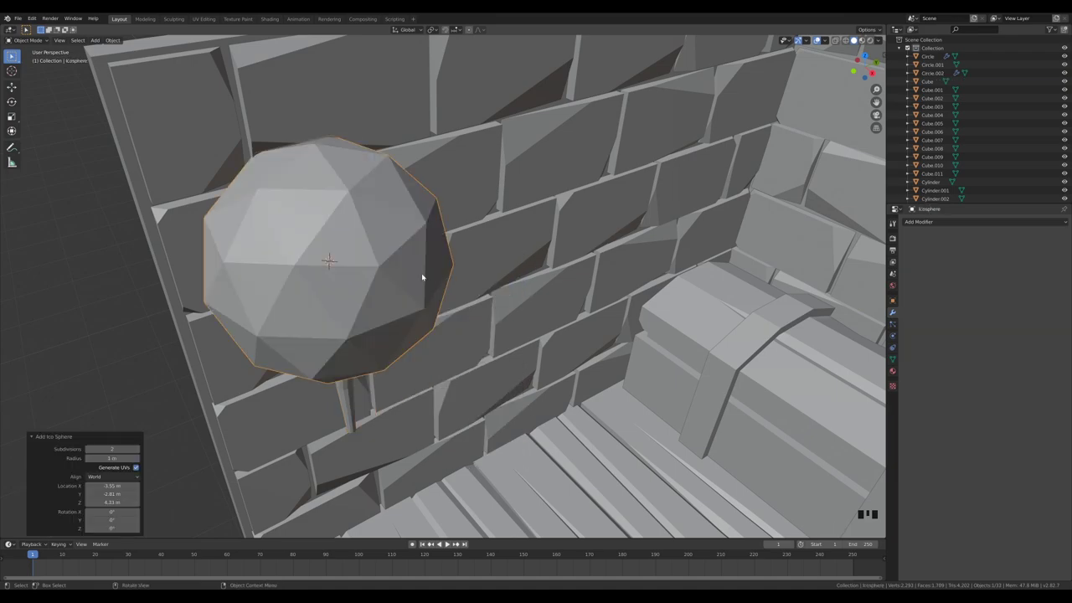
left_click(438, 330)
key("Tab")
key("s")
key("Tab")
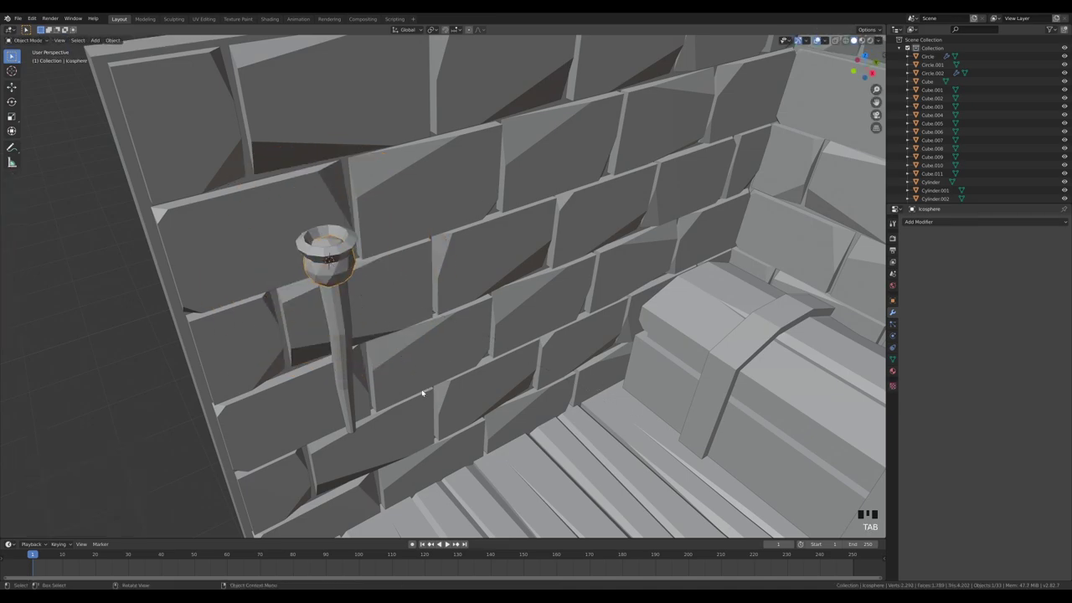
key("g")
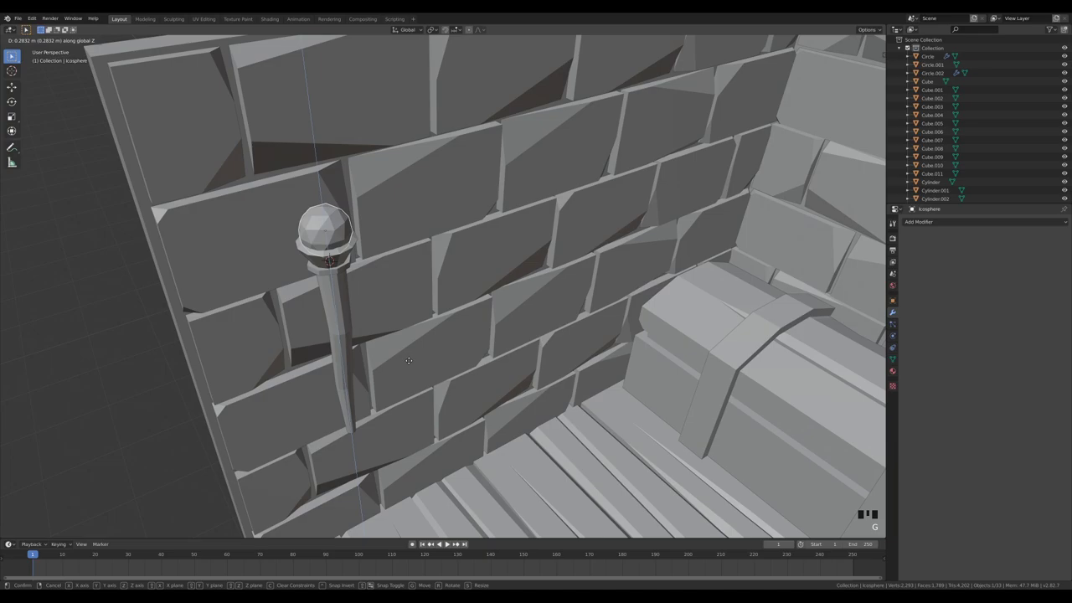
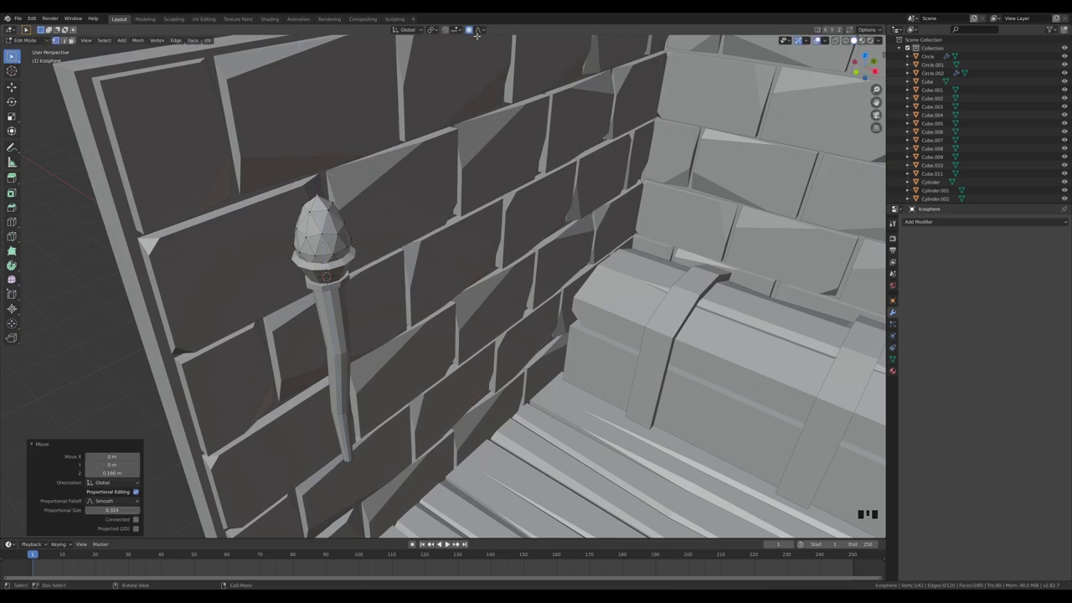
Step: Pull the sphere's top vertex up with random proportional falloff into a jagged pointed flame
left_click(476, 125)
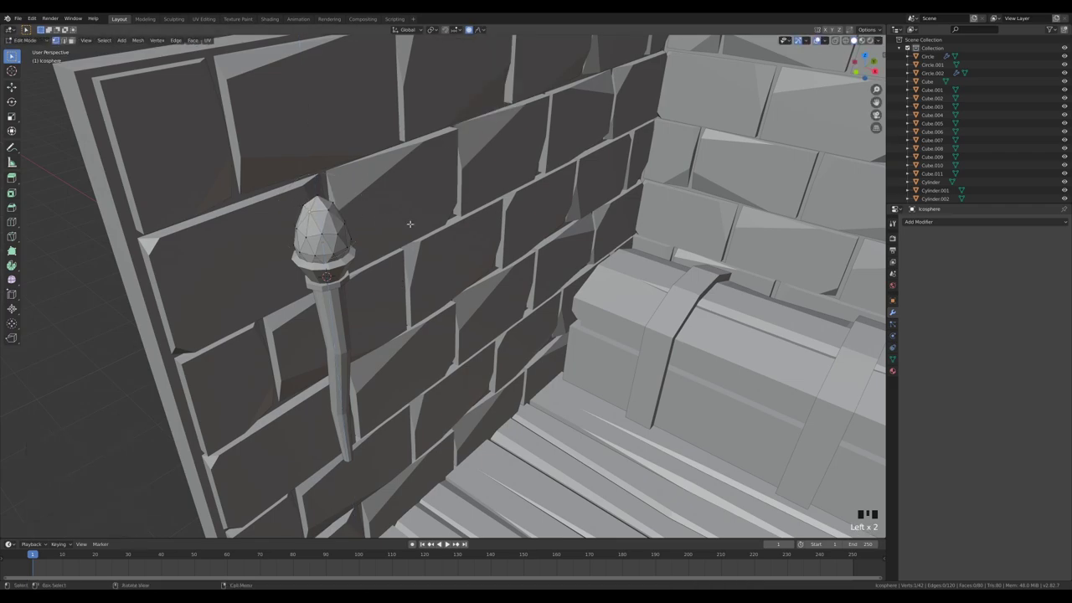
key("g")
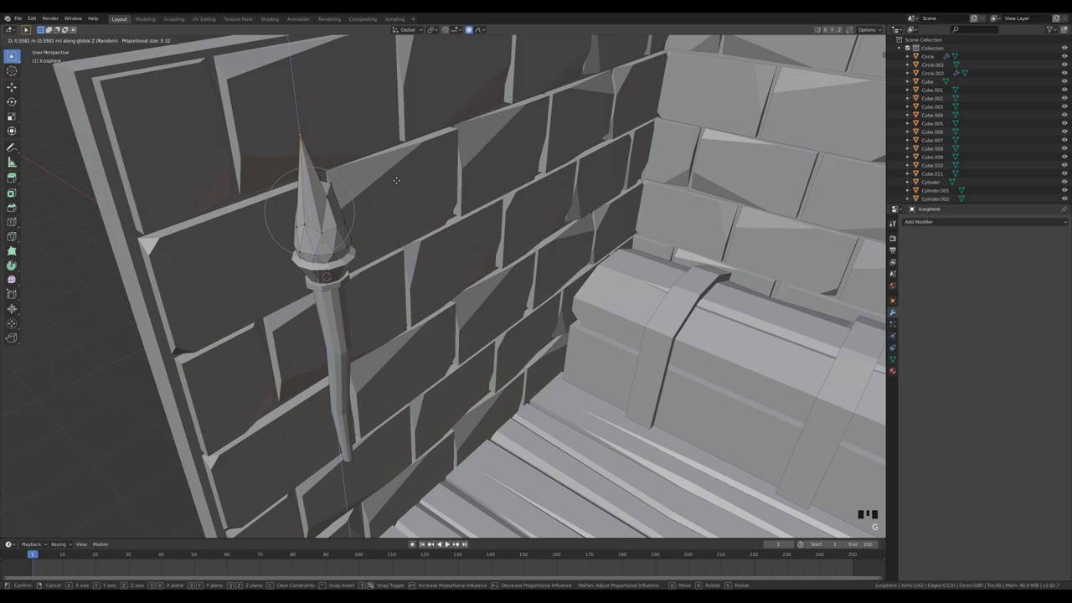
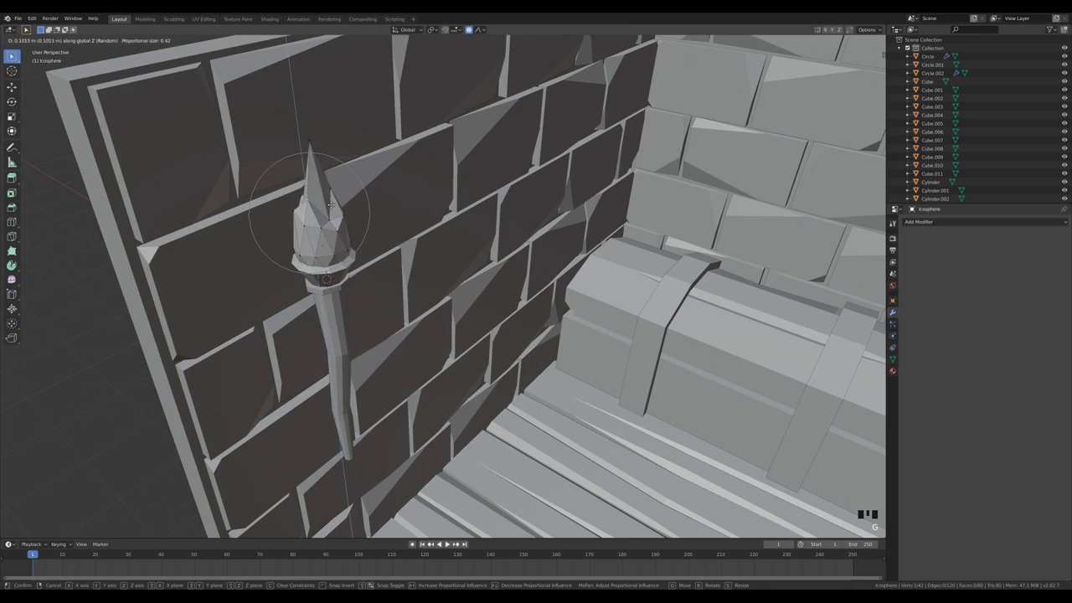
key("Tab")
key("r")
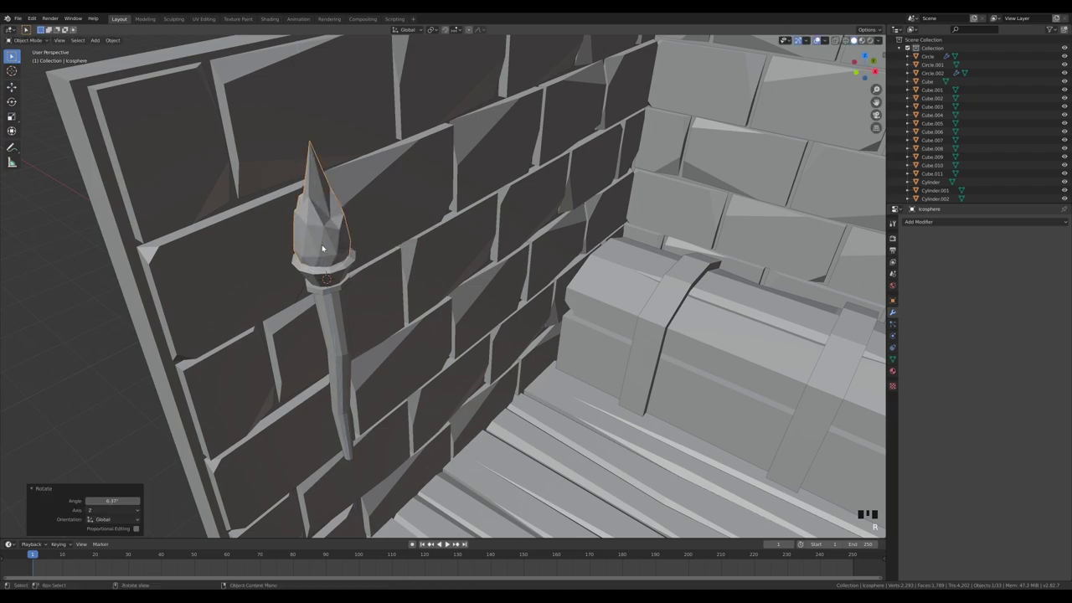
Step: Rotate, scale and lower the flame so it sits in the cup
key("g")
key("s")
key("g")
scroll("down", 3)
key("s")
key("g")
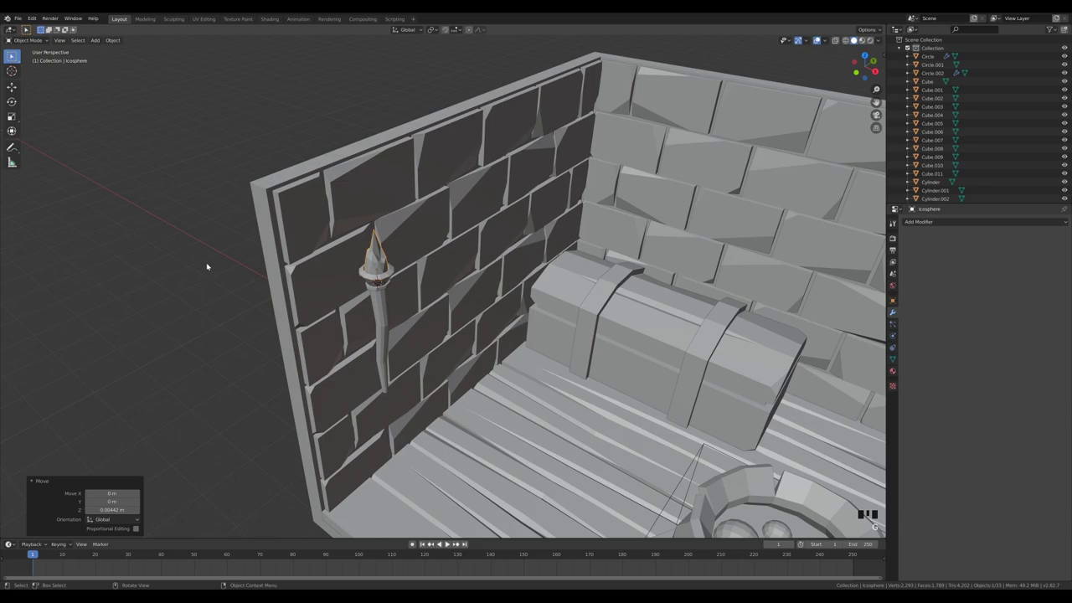
Step: Parent the flame and torch holder to the bracket keeping transforms, with proportional editing enabled for jittering
left_click(230, 319)
left_click_drag(641, 392, 267, 226)
left_click(267, 227)
left_click(275, 211)
left_click(281, 216)
left_click(288, 251)
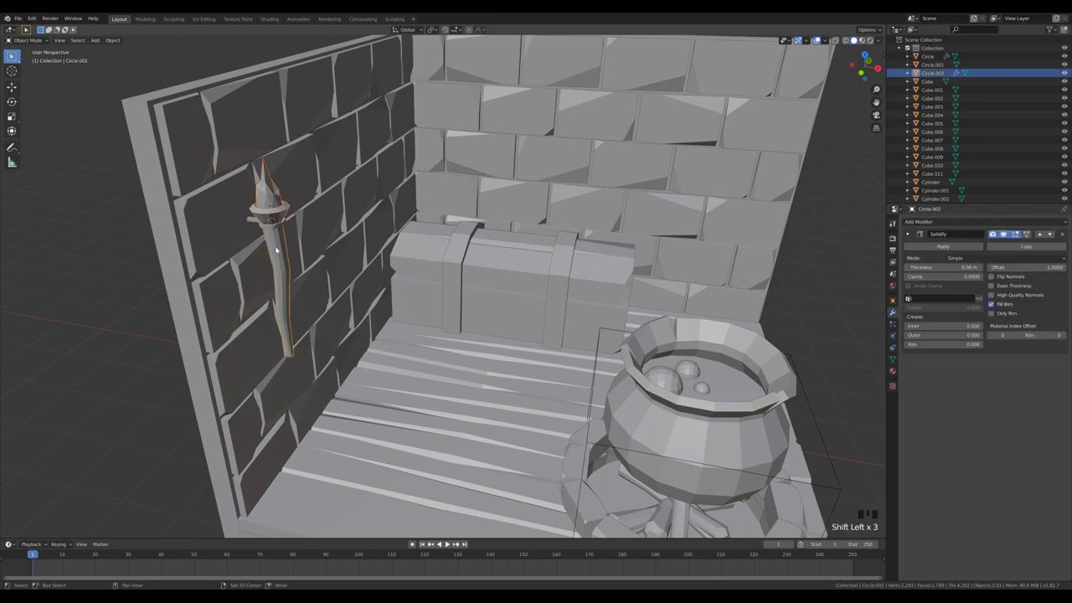
left_click(275, 228)
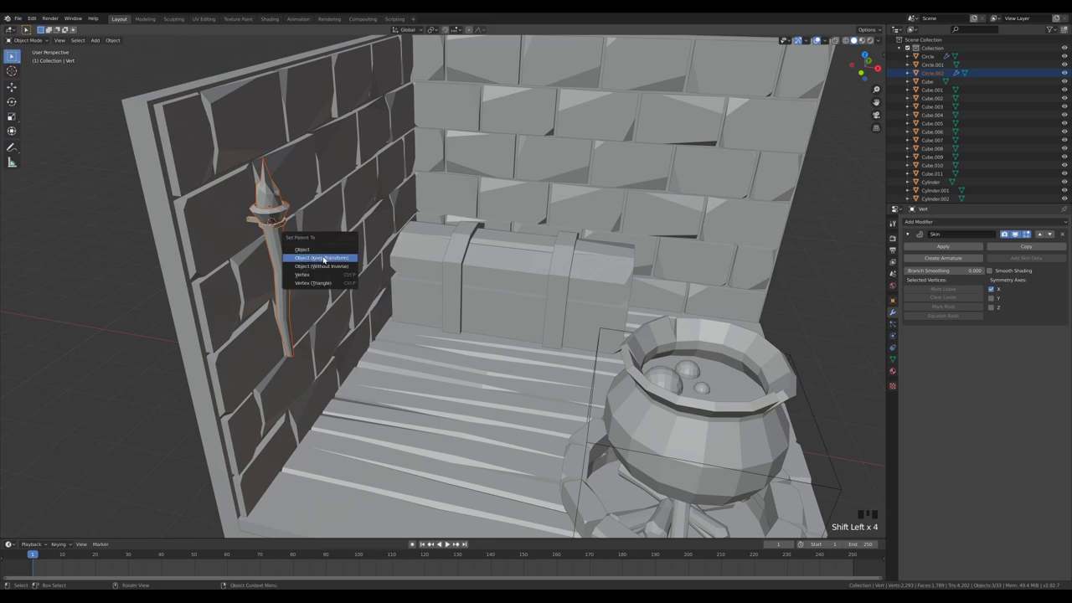
key("ctrl+p")
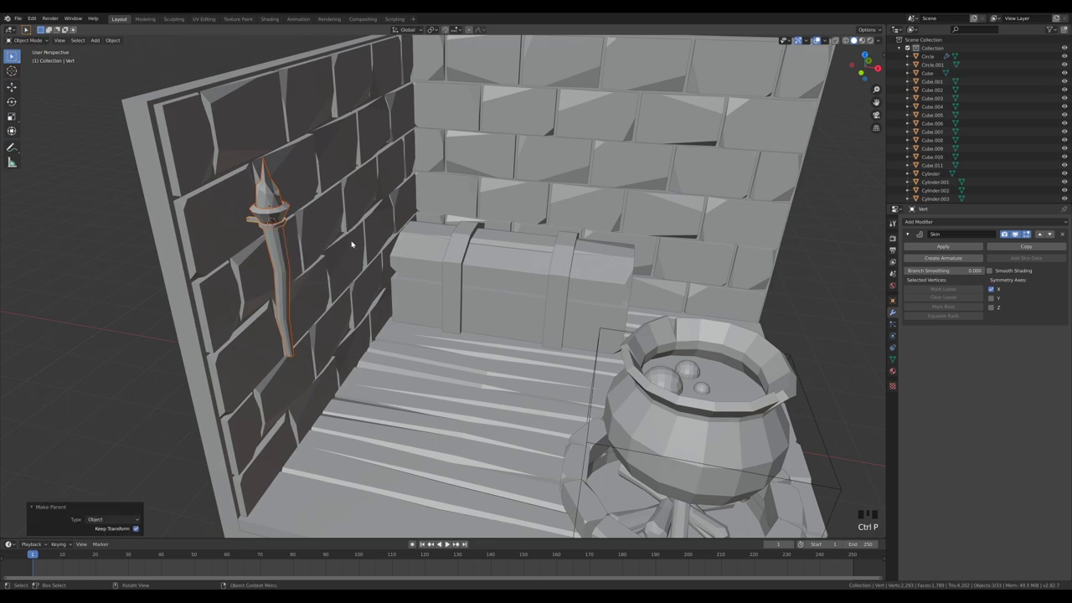
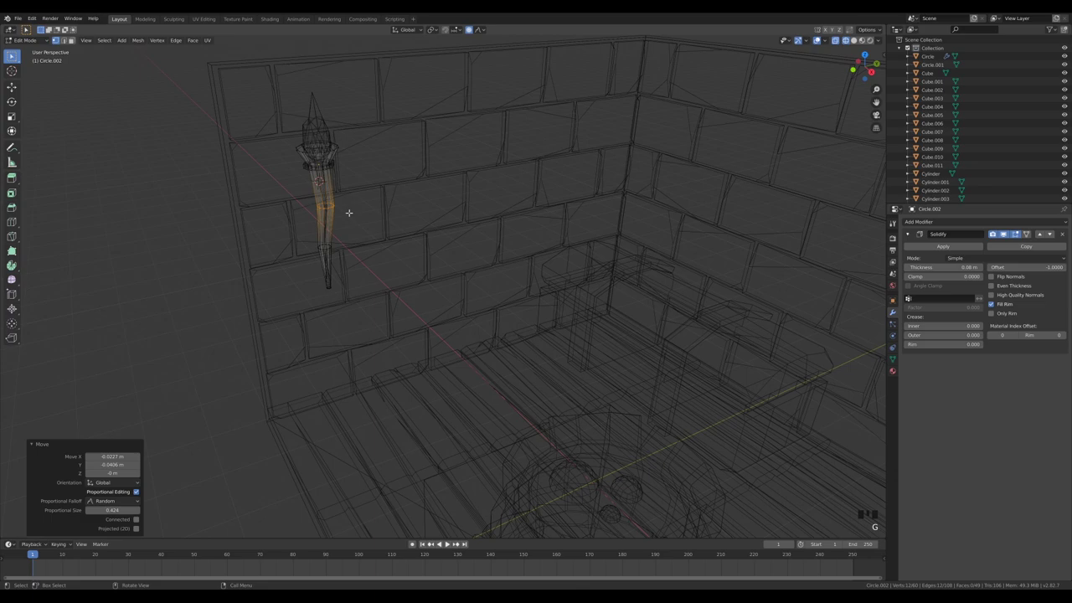
key("o")
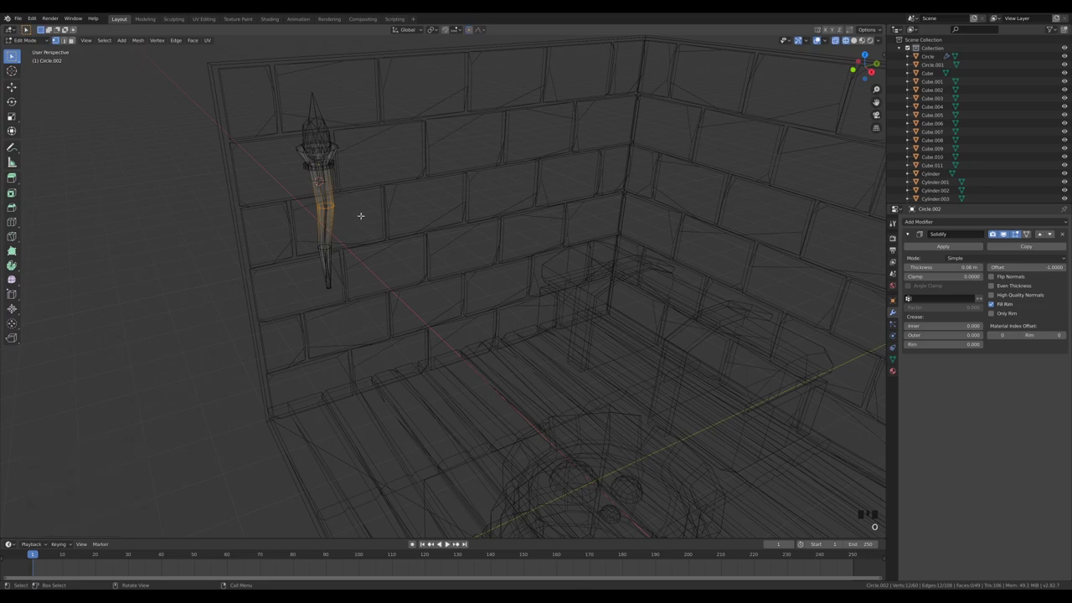
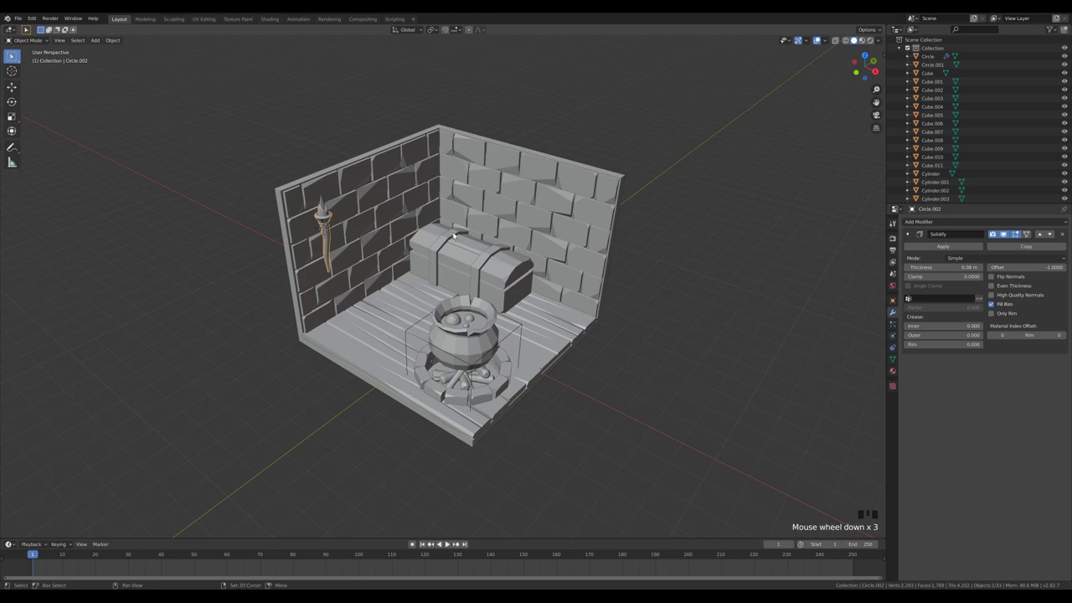
Step: Add a new cube, subdivide it into a four-by-four grid and switch to vertex select
key("shift+s")
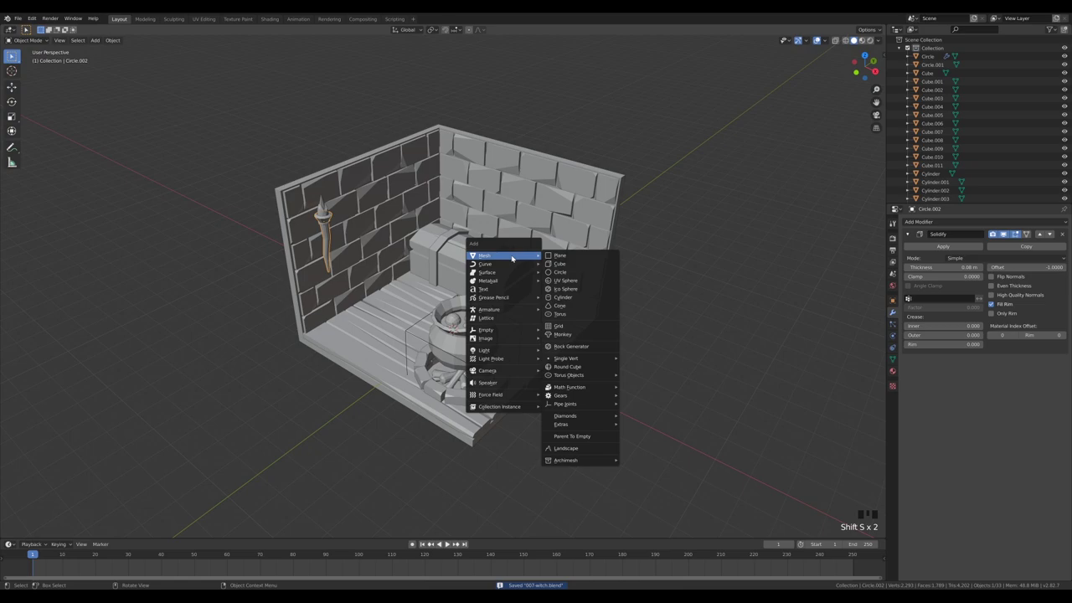
key("shift+a")
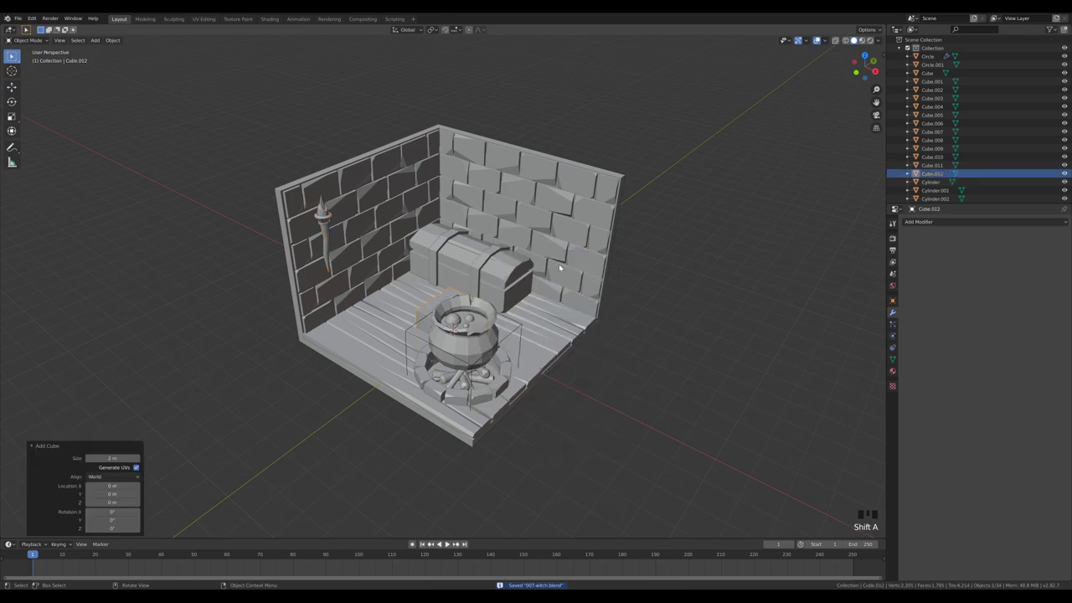
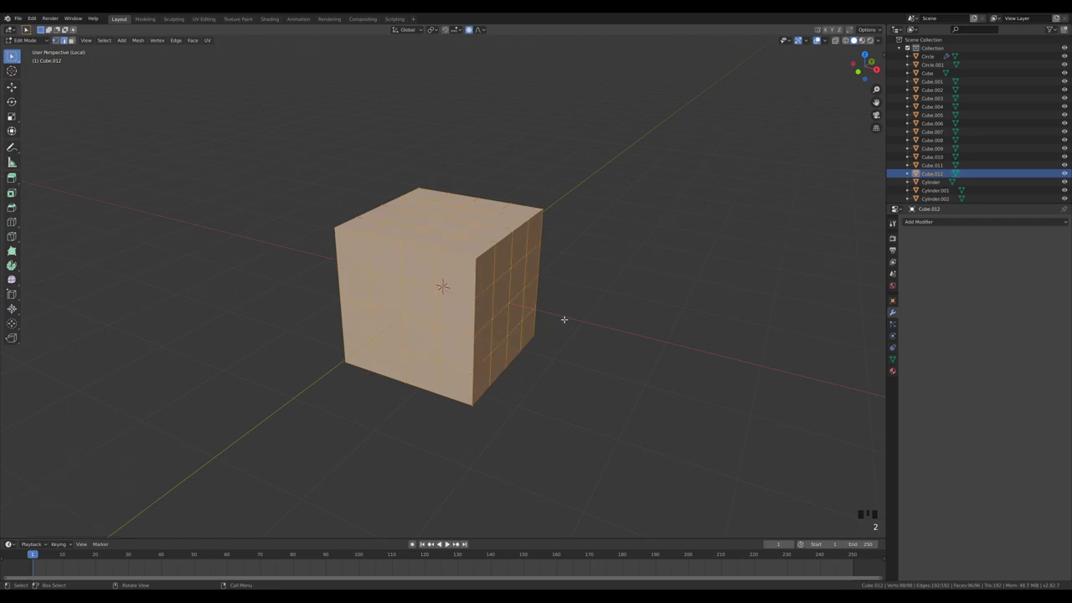
key("1")
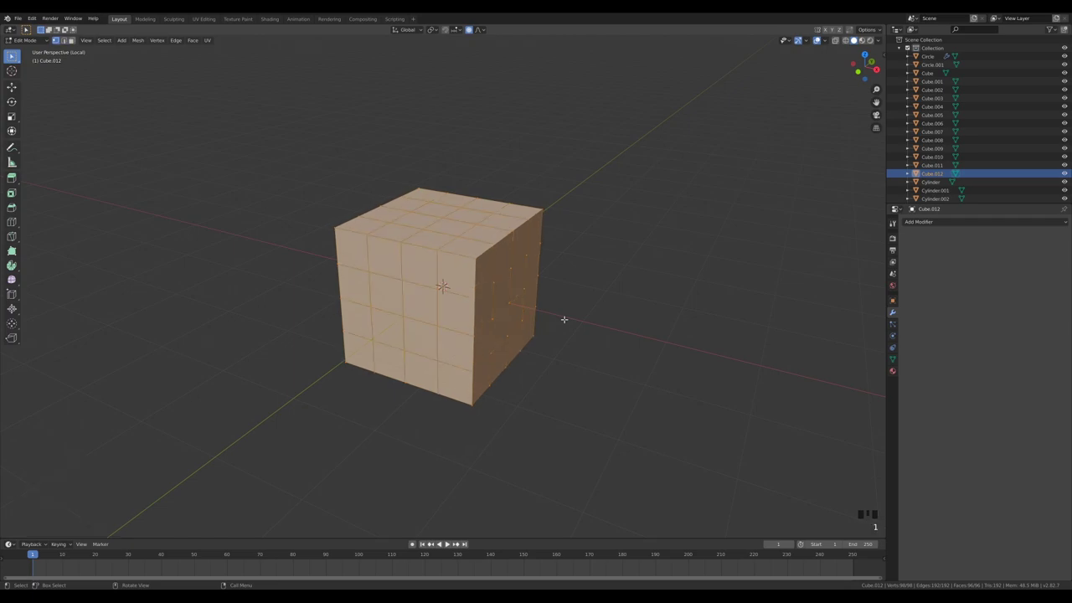
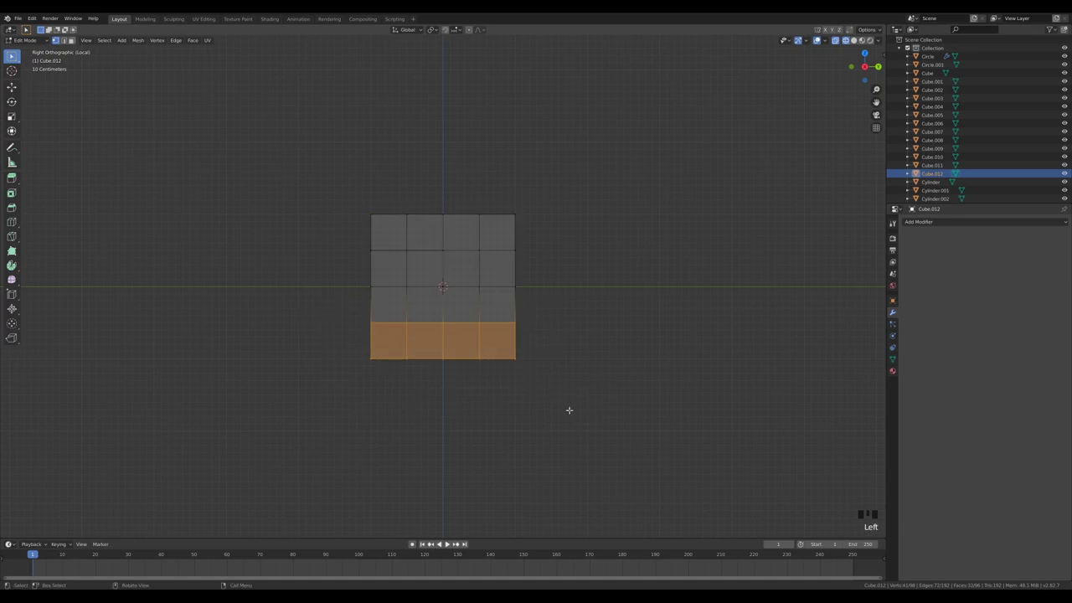
Step: Shear the cube's bottom face row into a slant and raise it slightly along Z
key("ctrl+shift+alt+s")
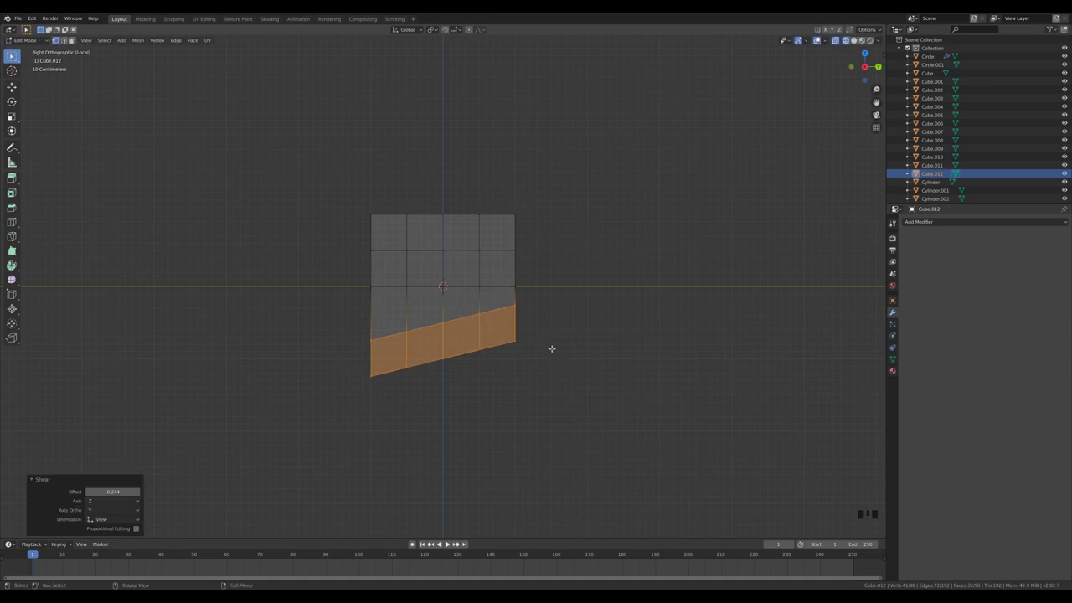
key("g")
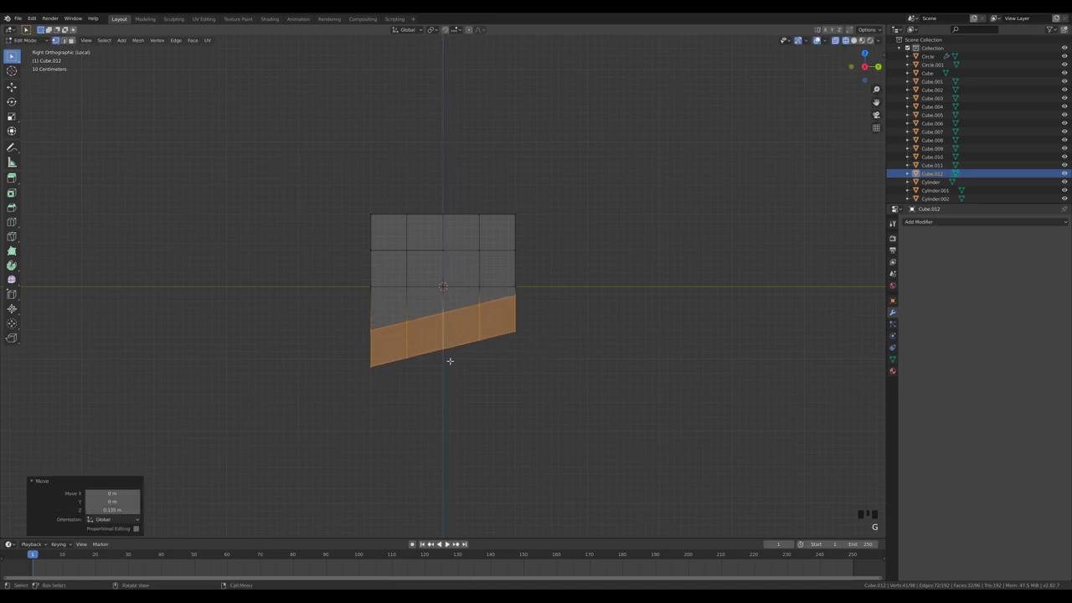
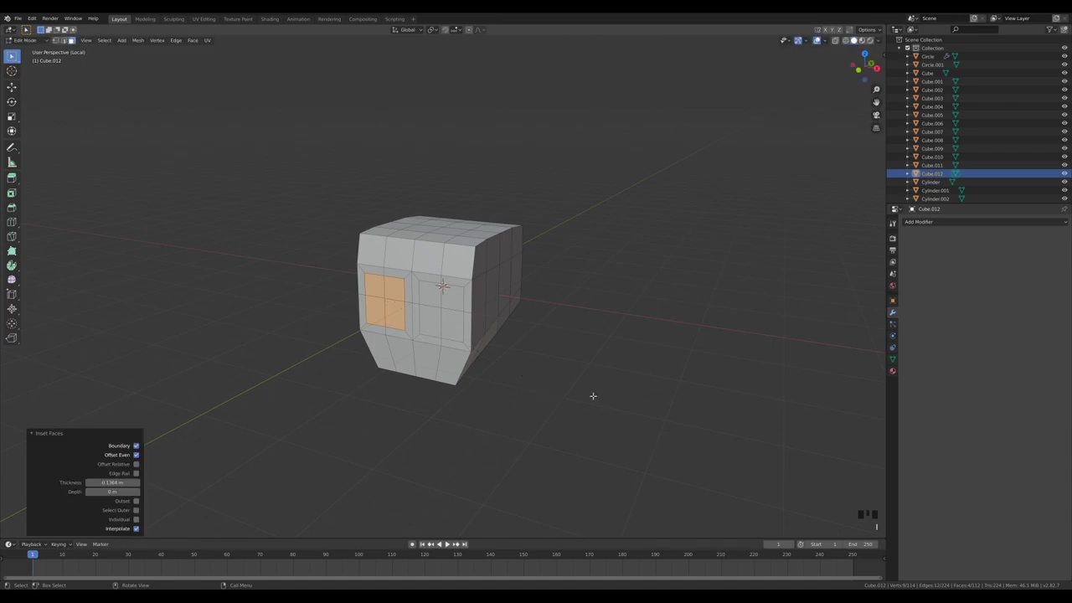
Step: Squash the selected front inset panel shorter along Z
key("s")
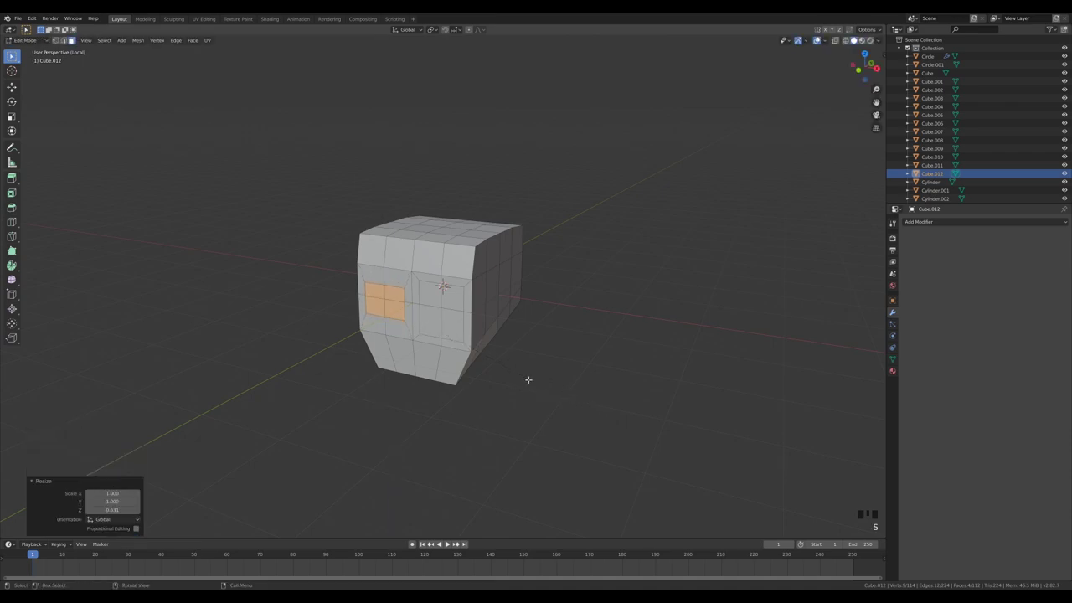
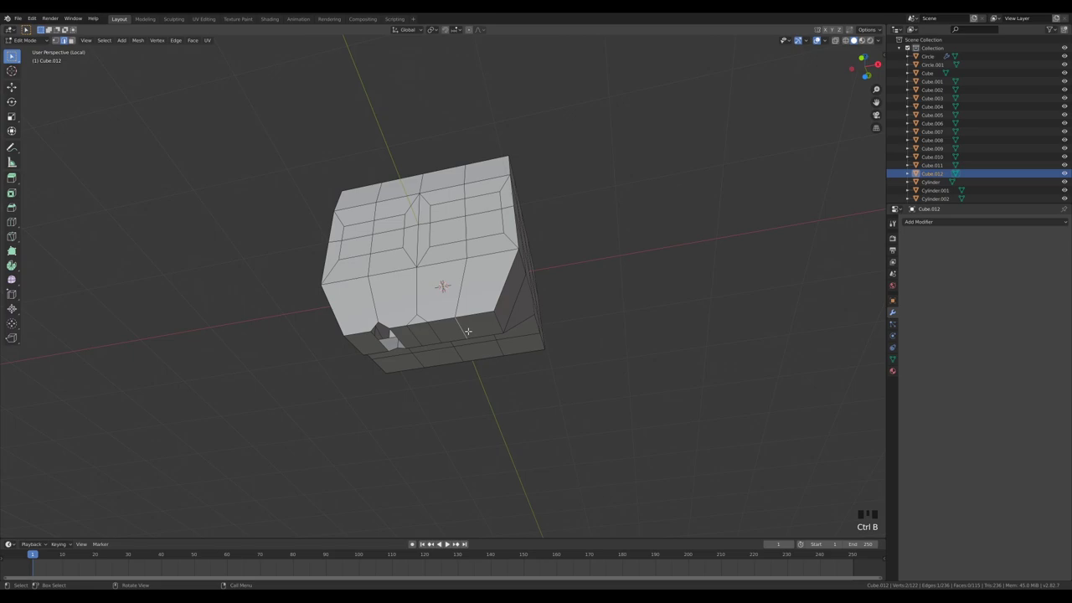
Step: Push a second lower-rim face inward to cut another tooth notch beside the first
key("ctrl+b")
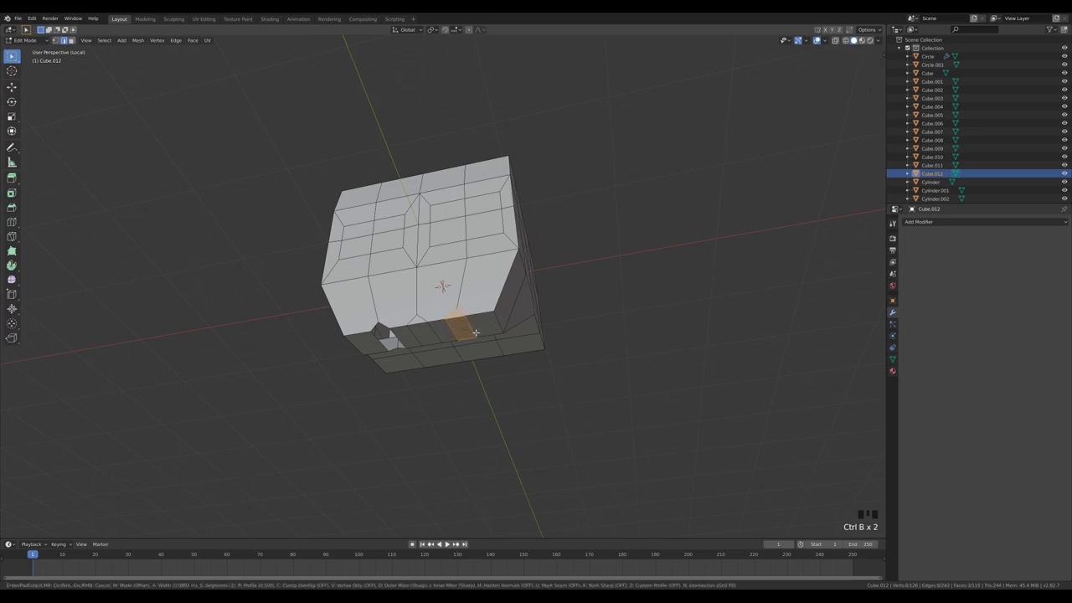
key("x")
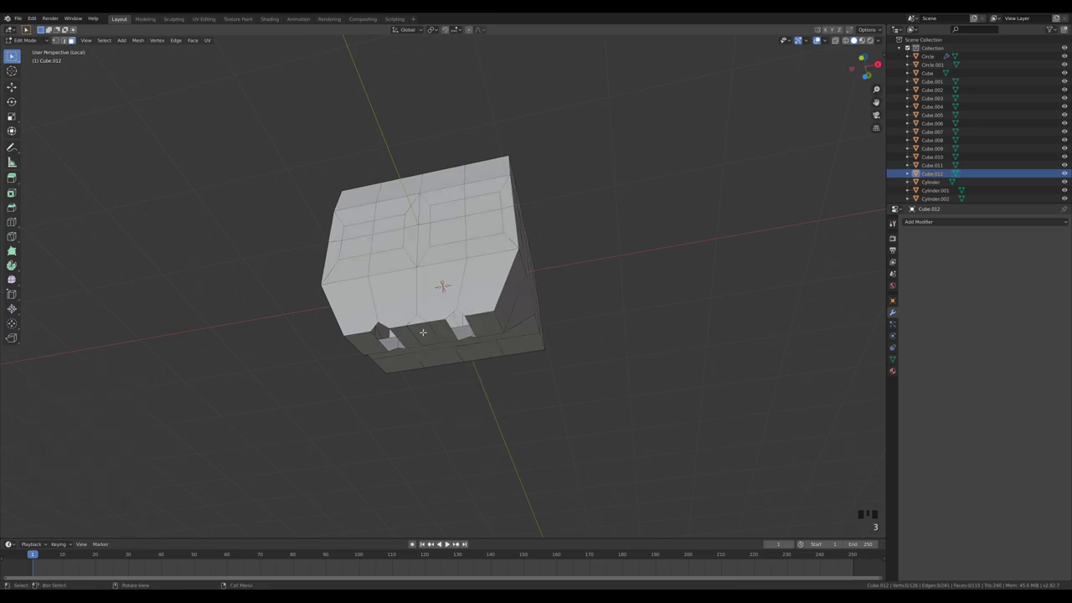
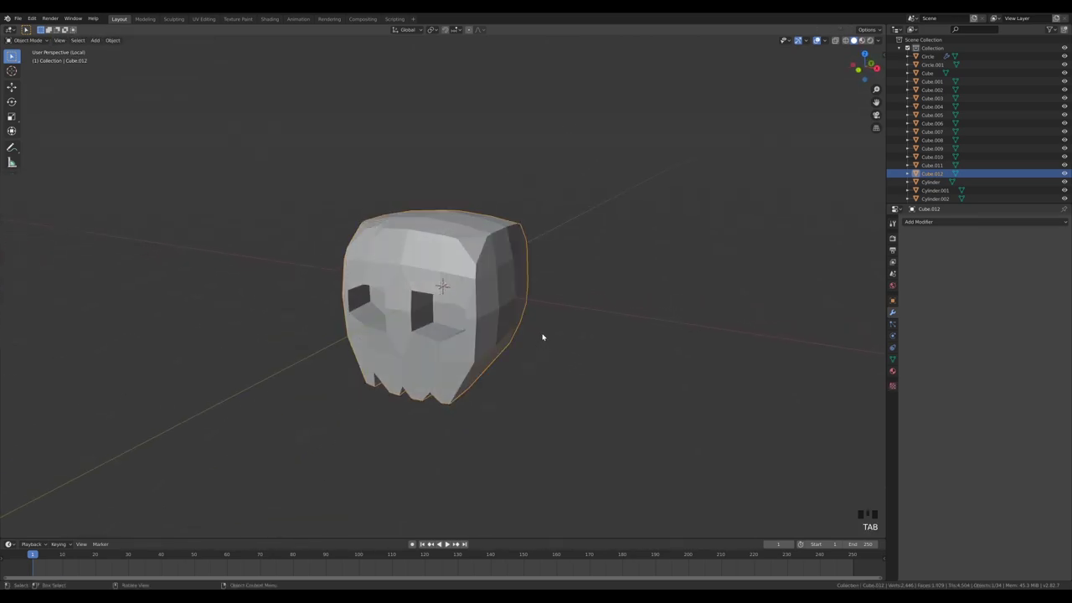
Step: Back in the full room, lift the skull onto the chest and shrink it to a small prop
key("KP_Divide")
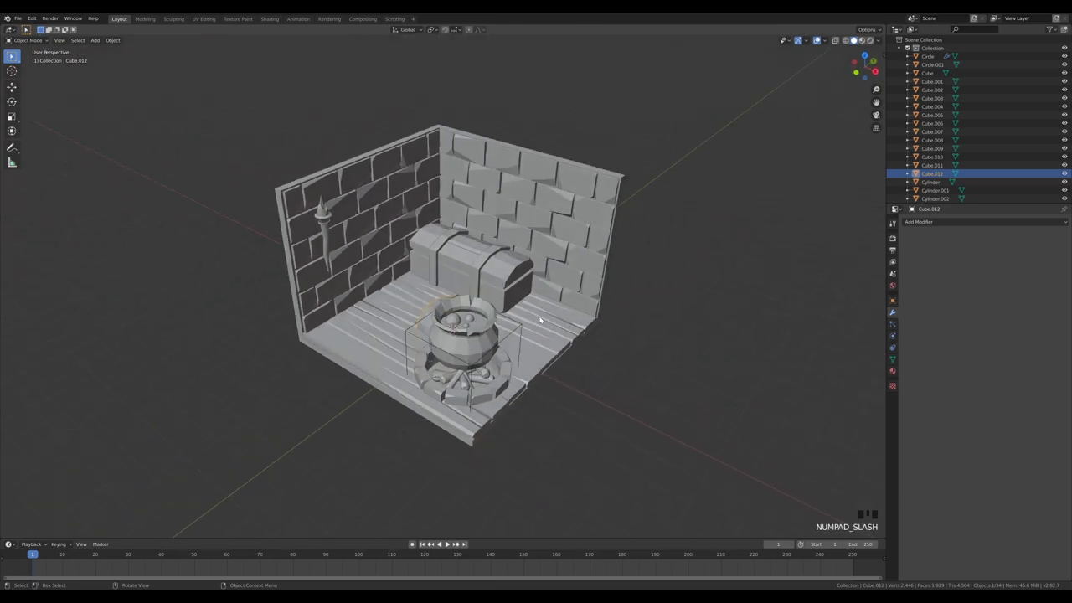
key("g")
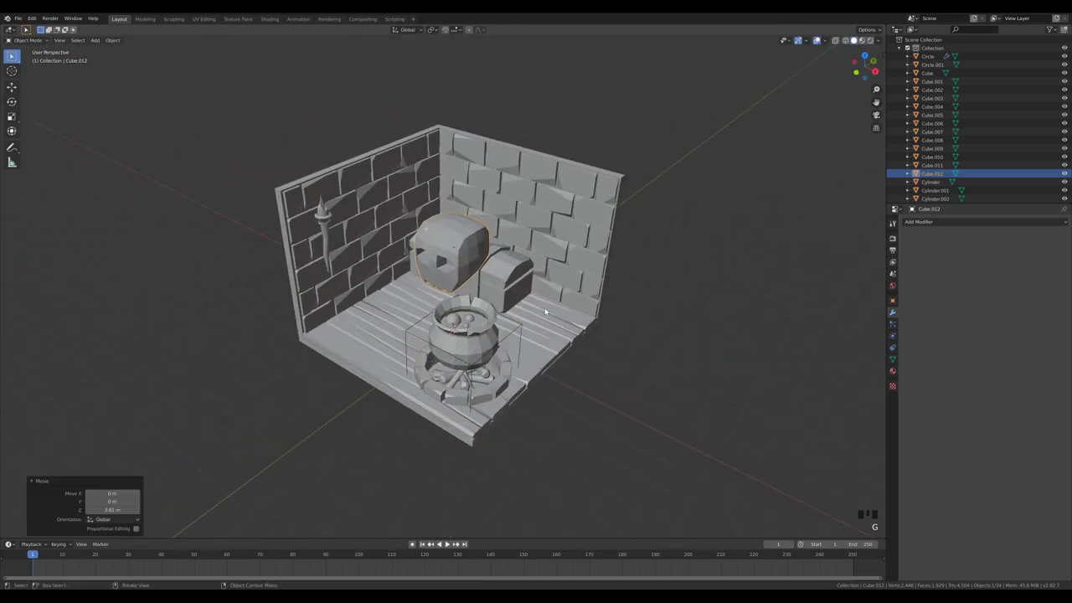
key("s")
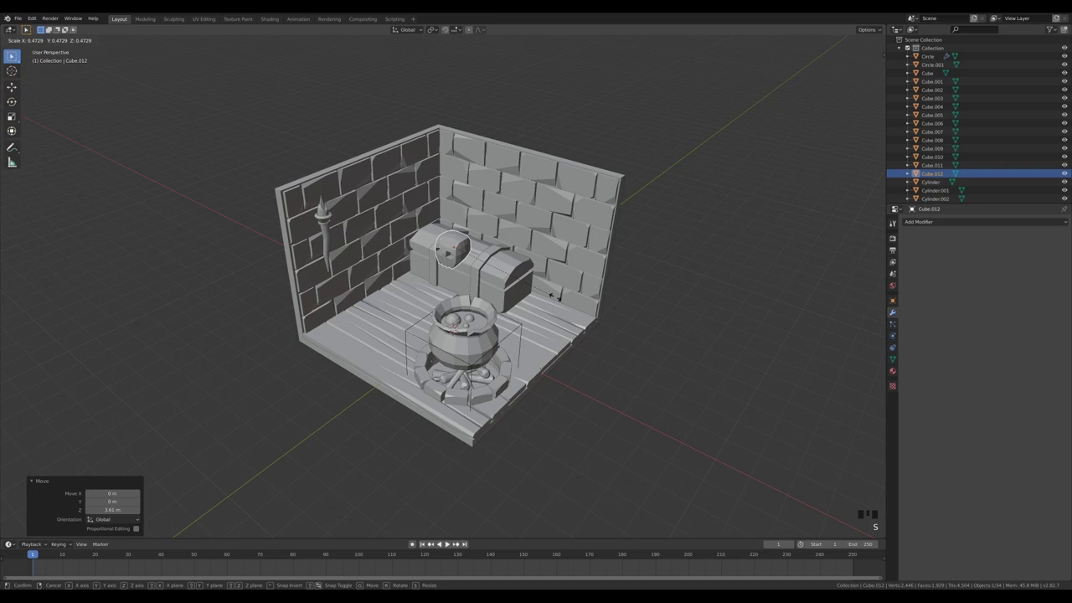
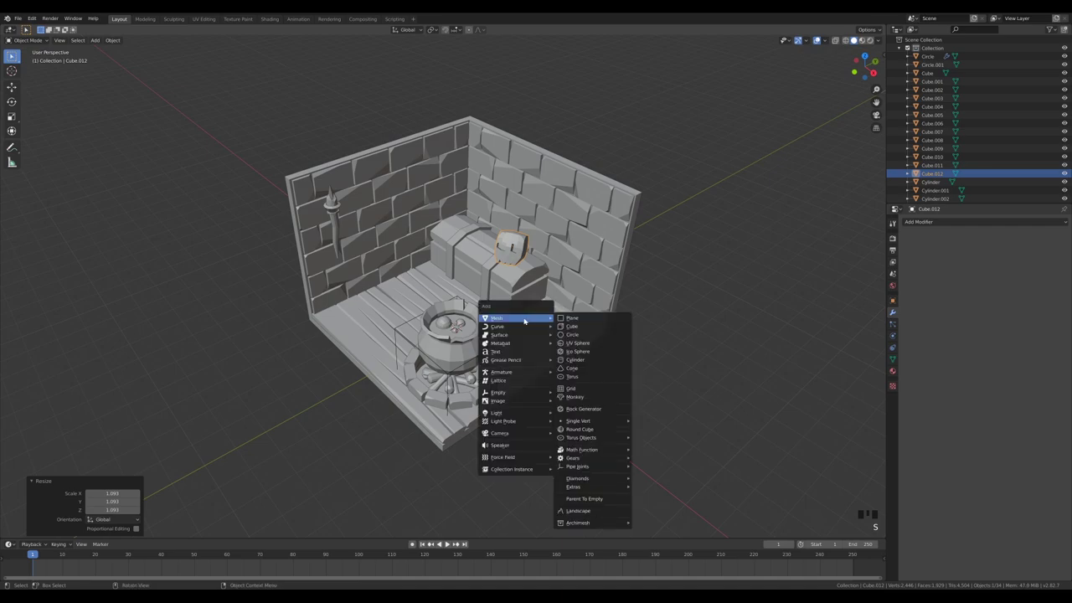
Step: Add a plane, isolate it and stretch it along one axis into a blade strip
key("shift+a")
key("KP_Divide")
key("Tab")
key("s")
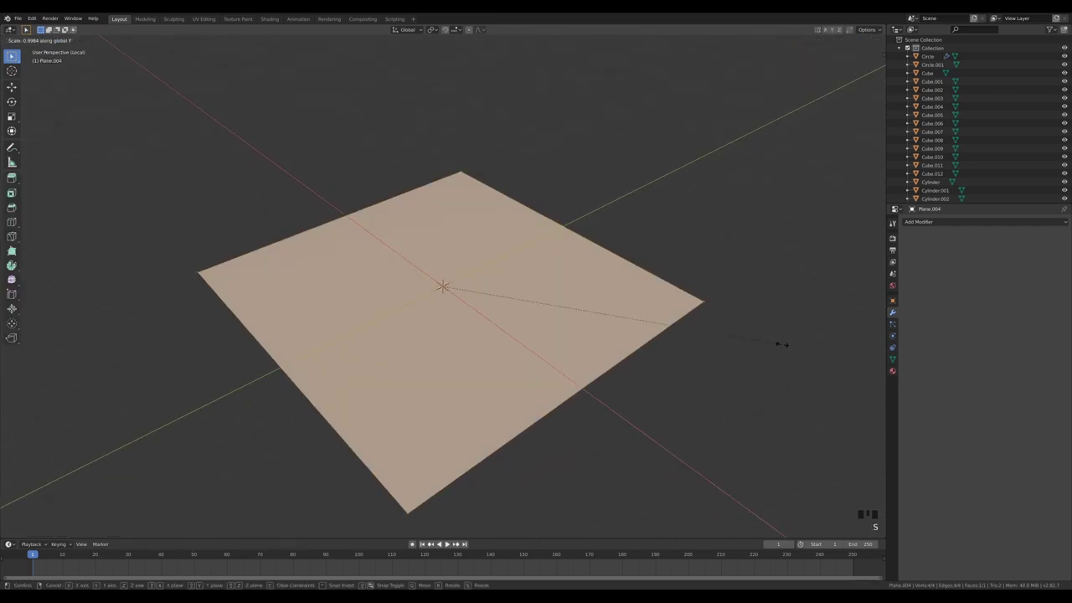
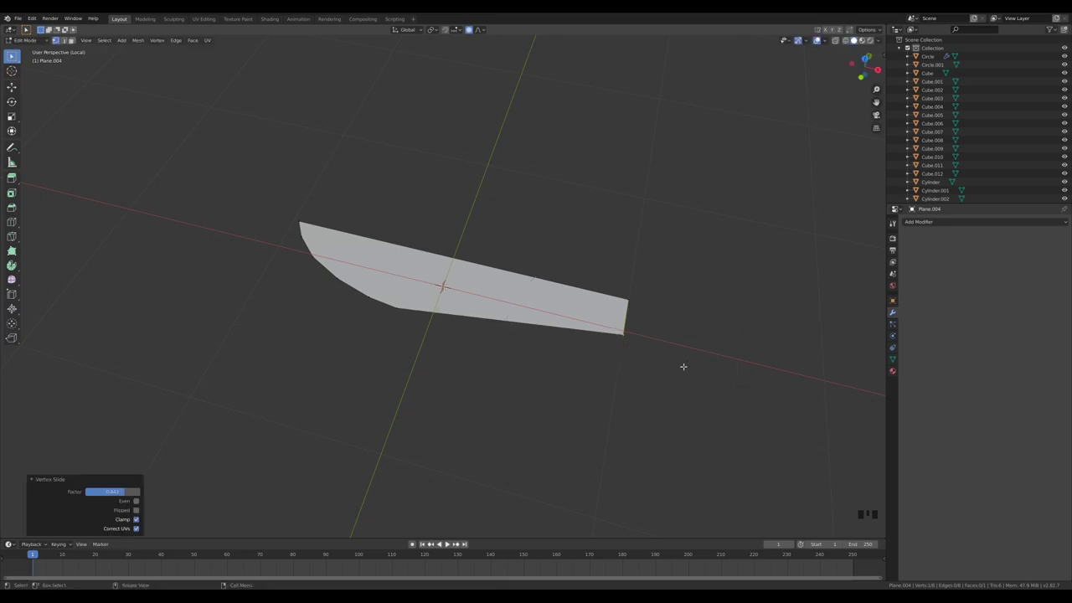
Step: Slide the tip vertices into a curved blade point, then add a cylinder for the handle
key("a")
key("g")
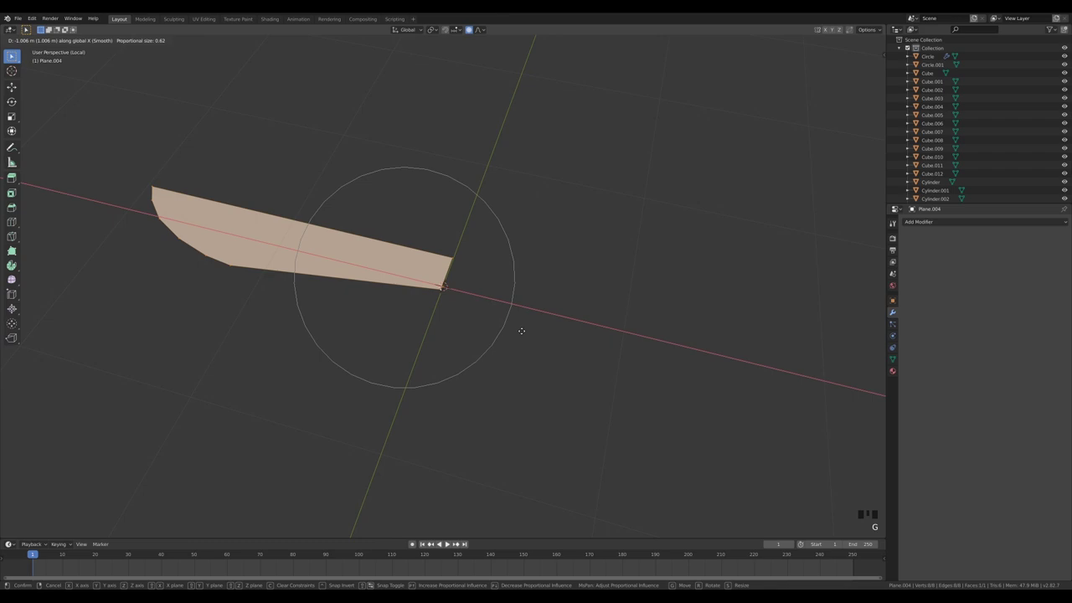
key("g")
key("Tab")
key("Tab")
key("x")
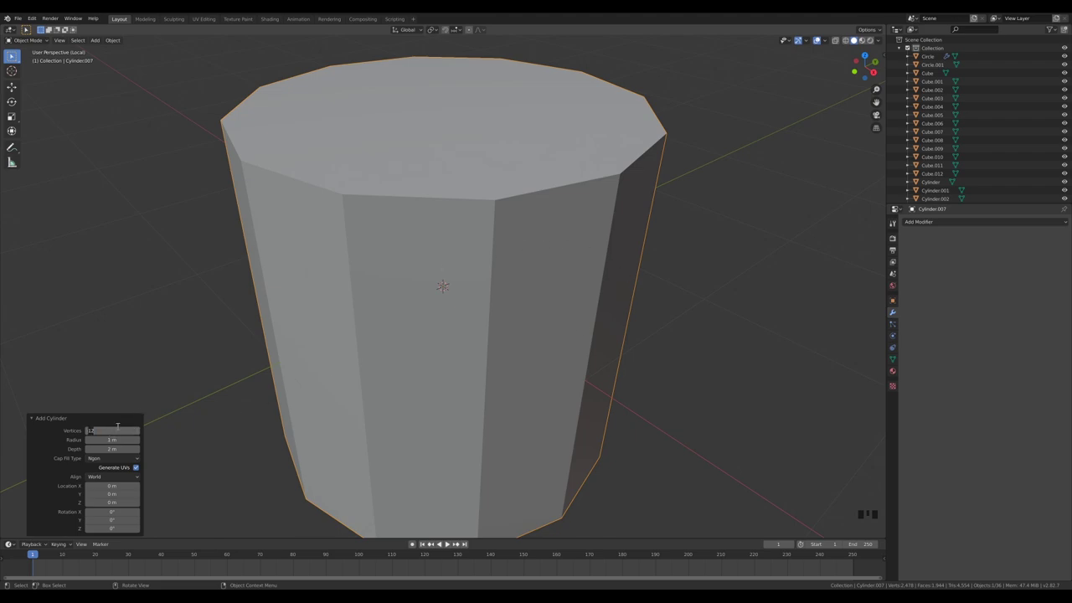
Step: Reduce the cylinder's sides, turn it sideways and slim and lengthen it into a handle
left_click_drag(133, 344, 675, 381)
key("Tab")
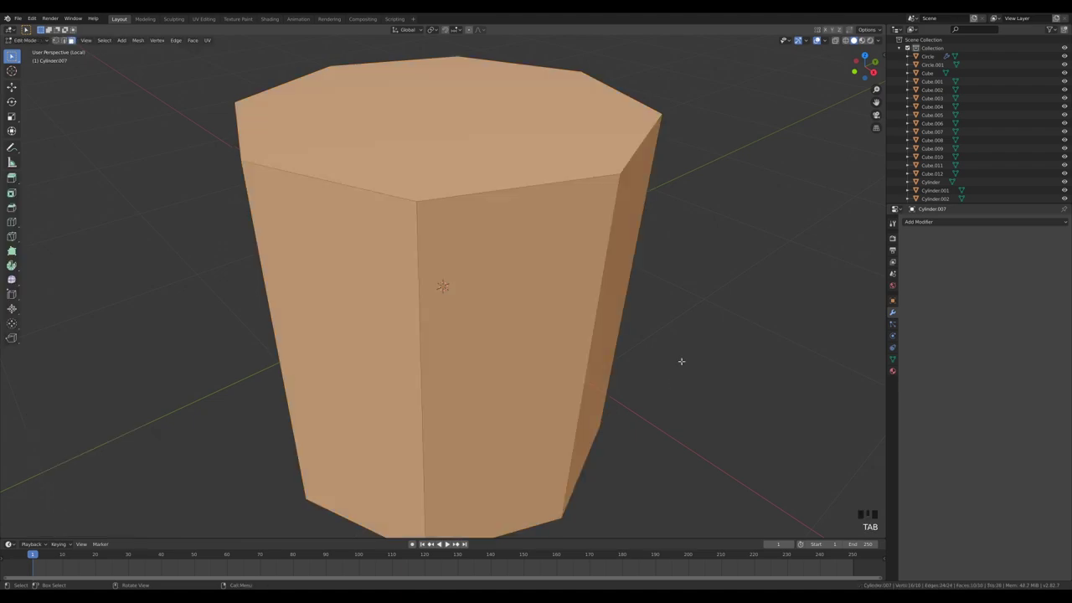
key("r")
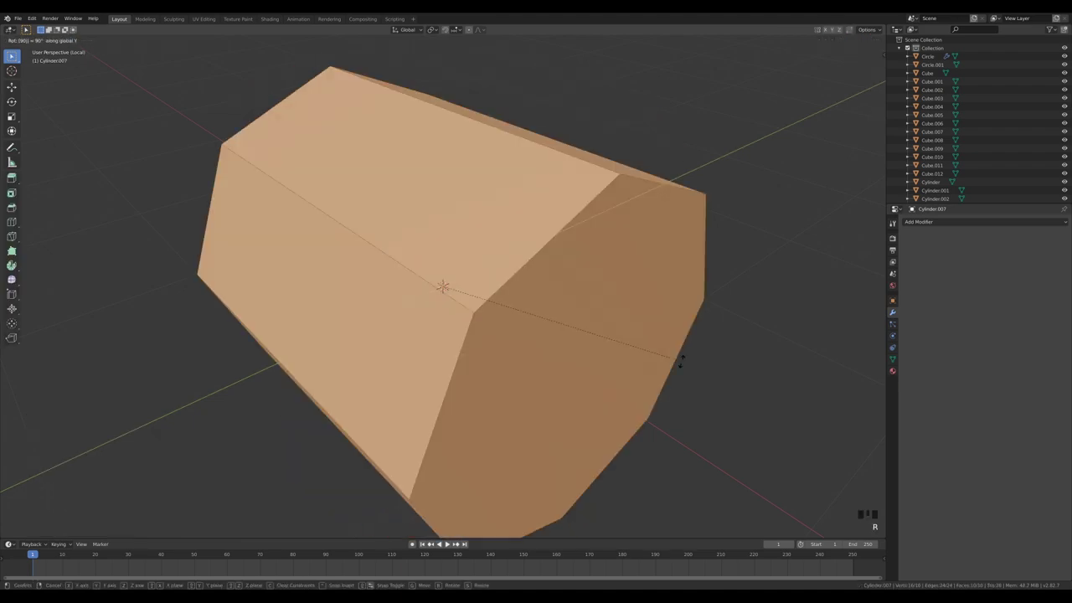
key("s")
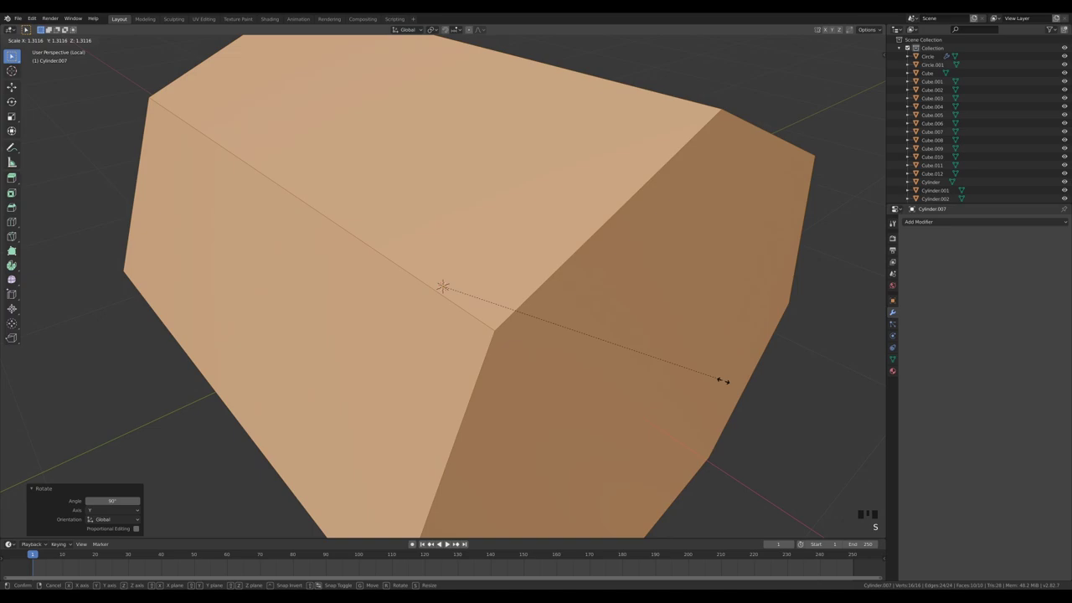
key("s")
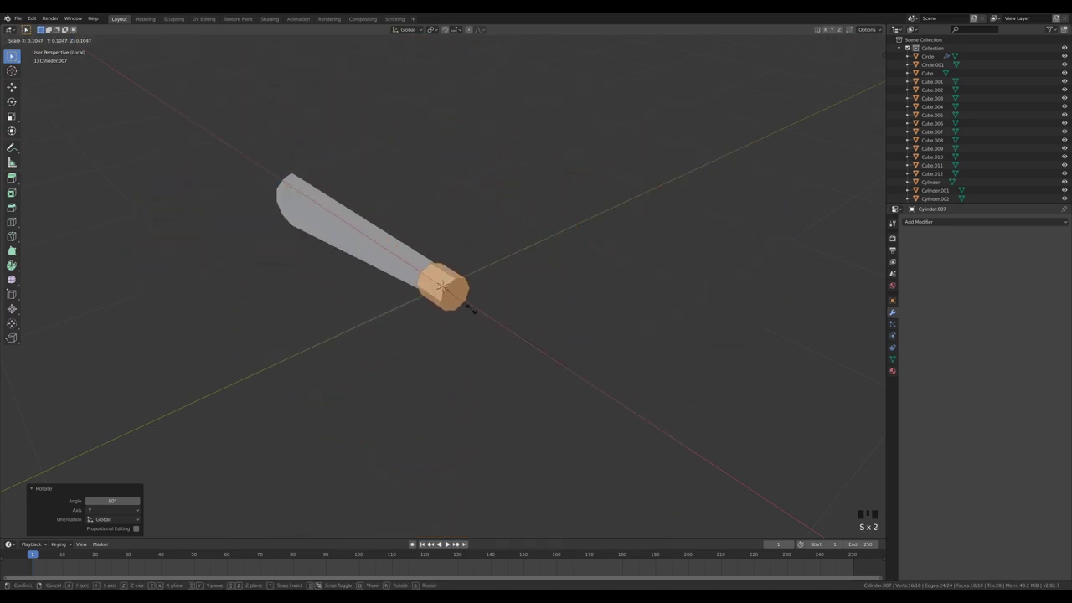
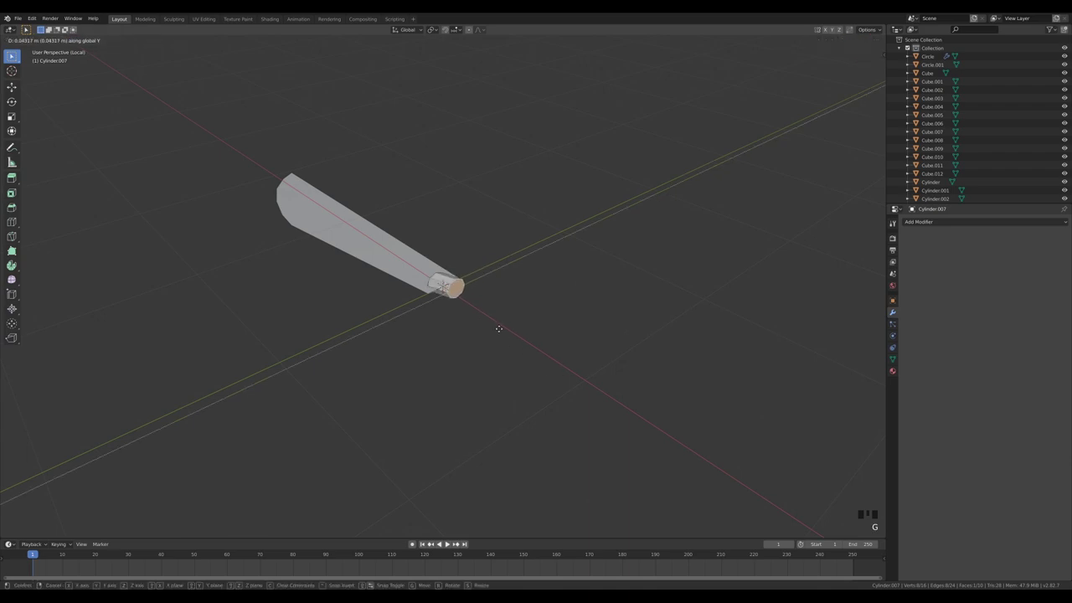
key("g")
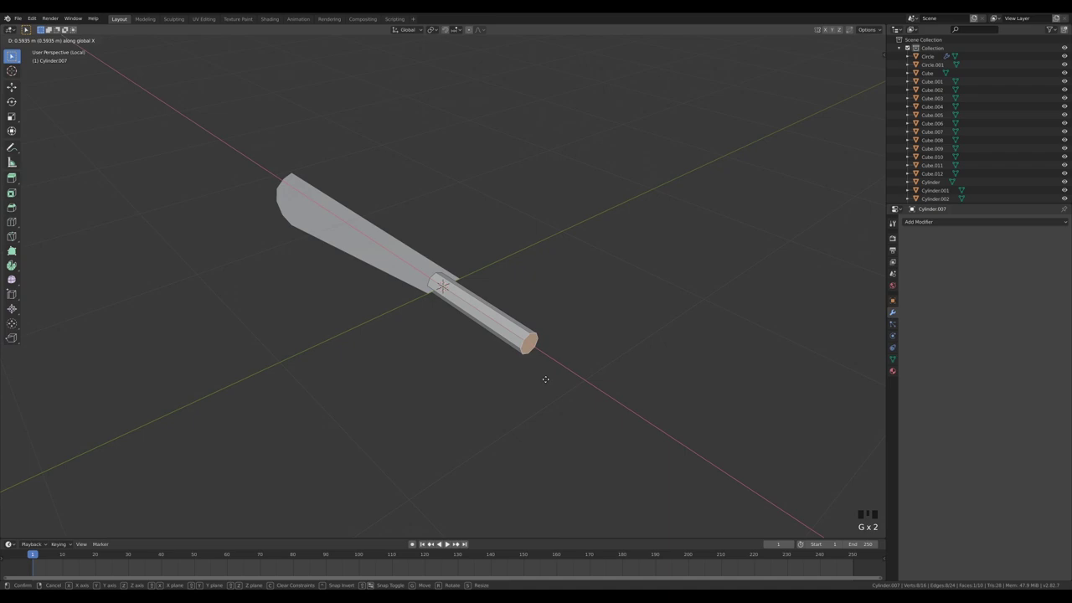
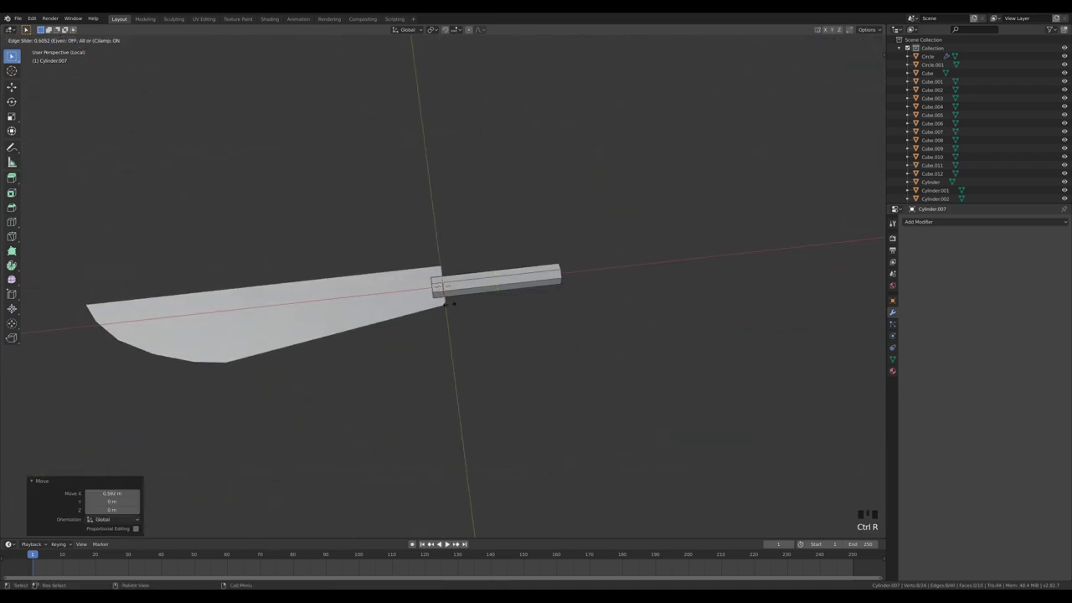
Step: Loop-cut and widen a guard at the blade, extrude a thicker pommel, then return to the whole room
key("ctrl+r")
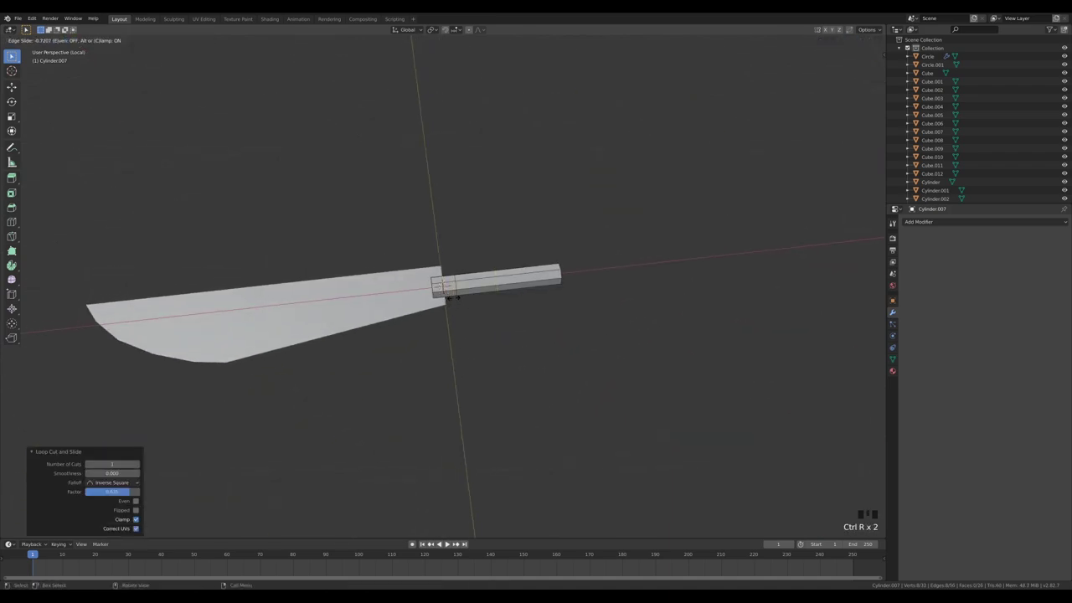
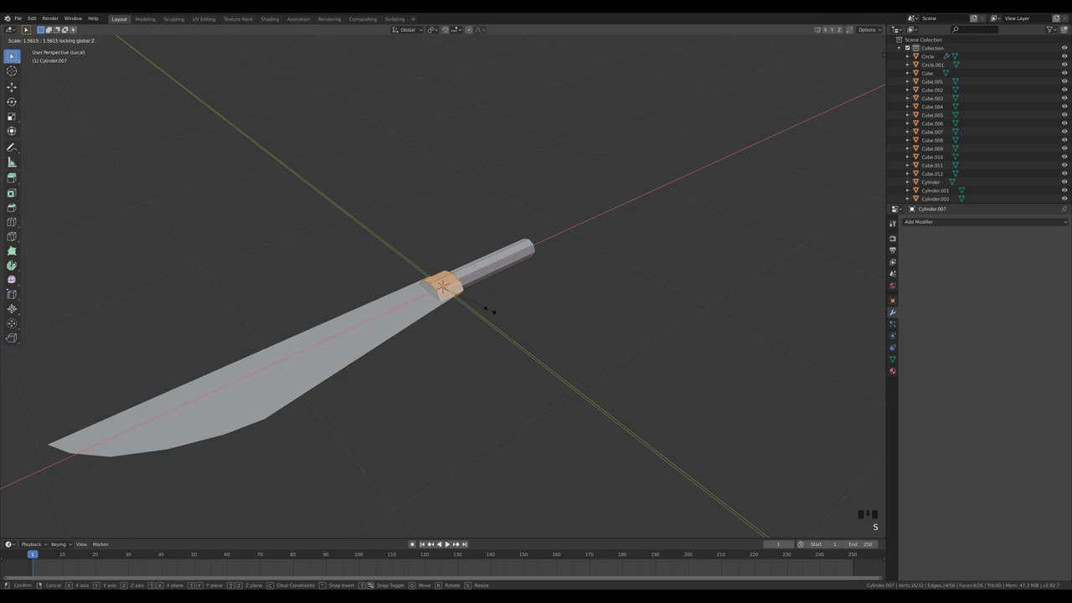
key("s")
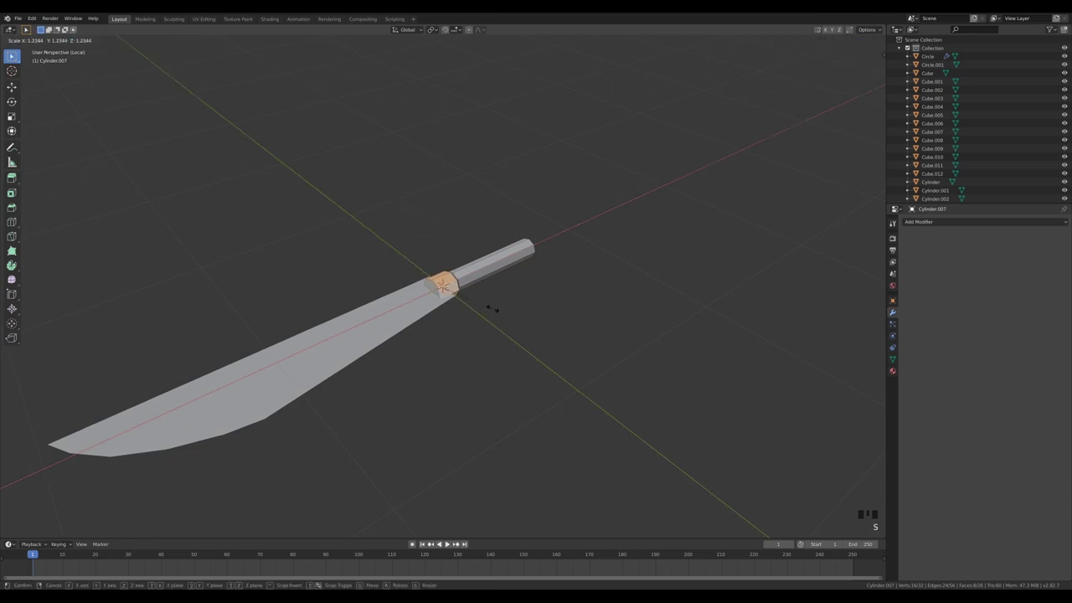
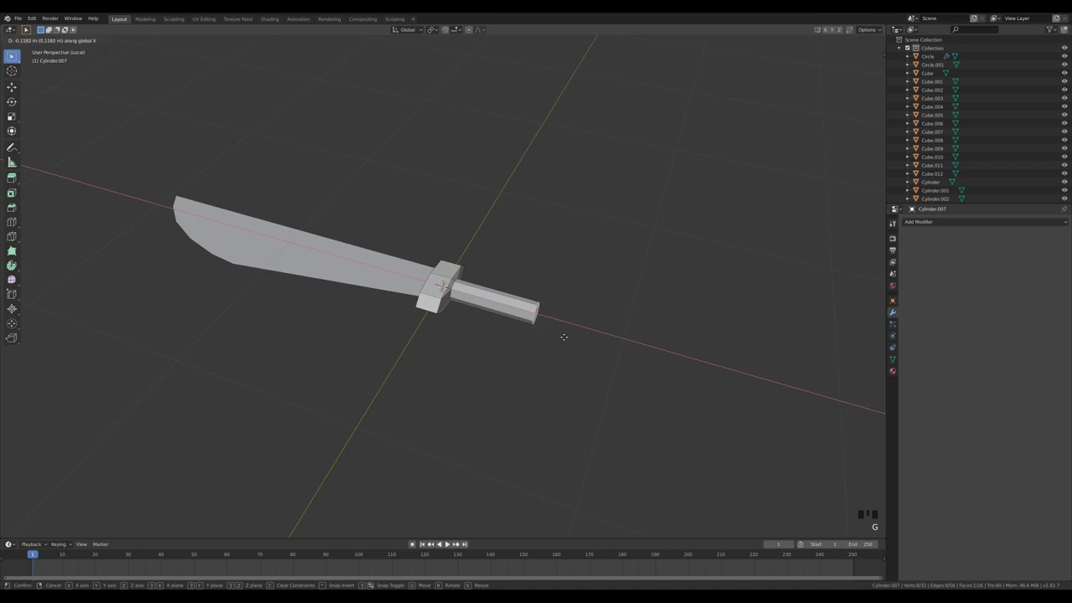
key("e")
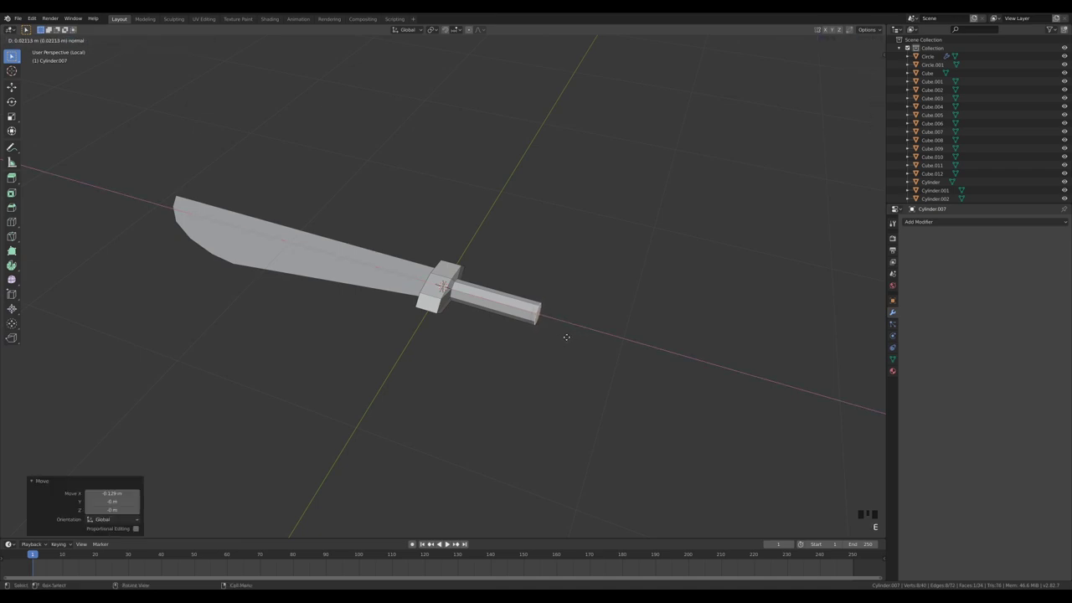
key("s")
key("e")
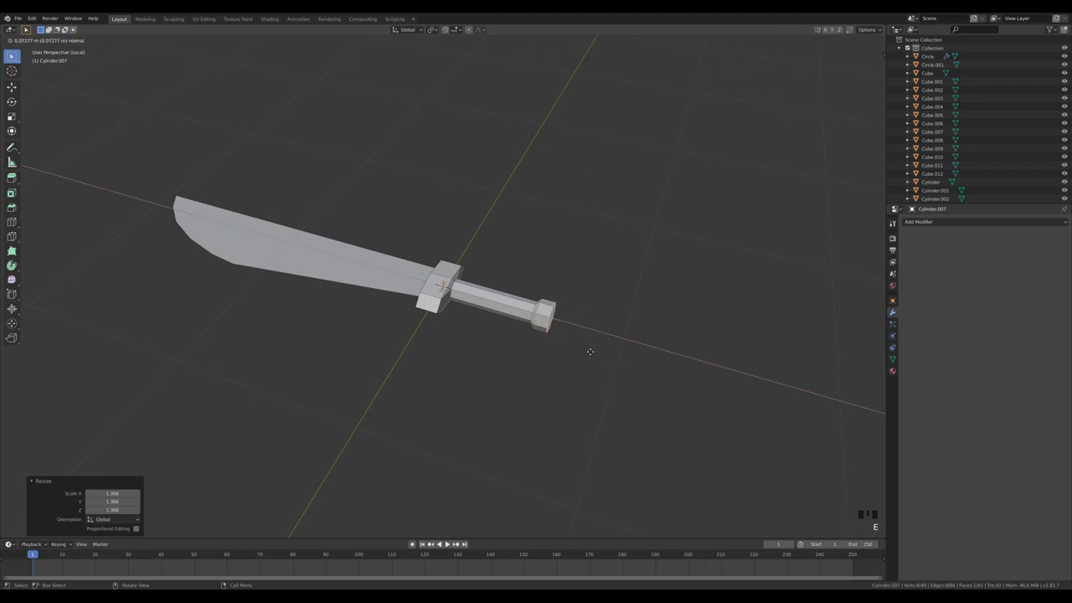
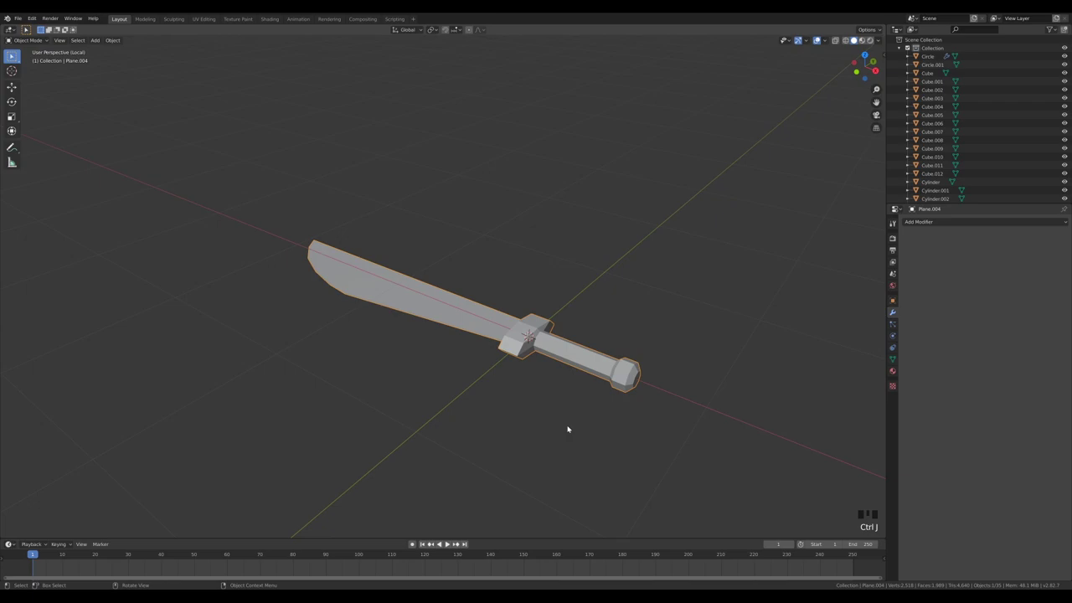
key("KP_Divide")
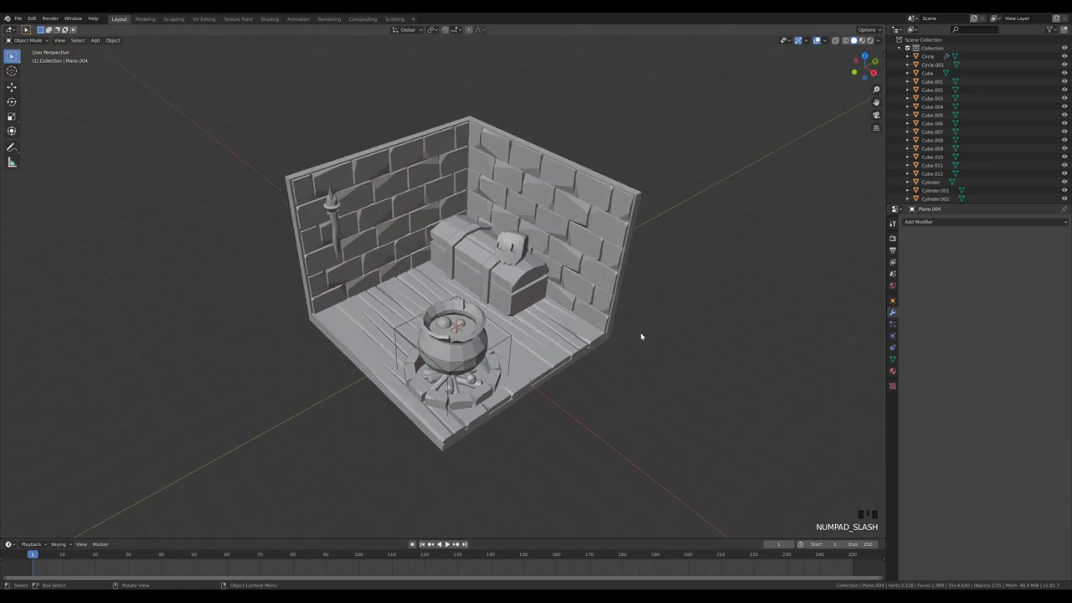
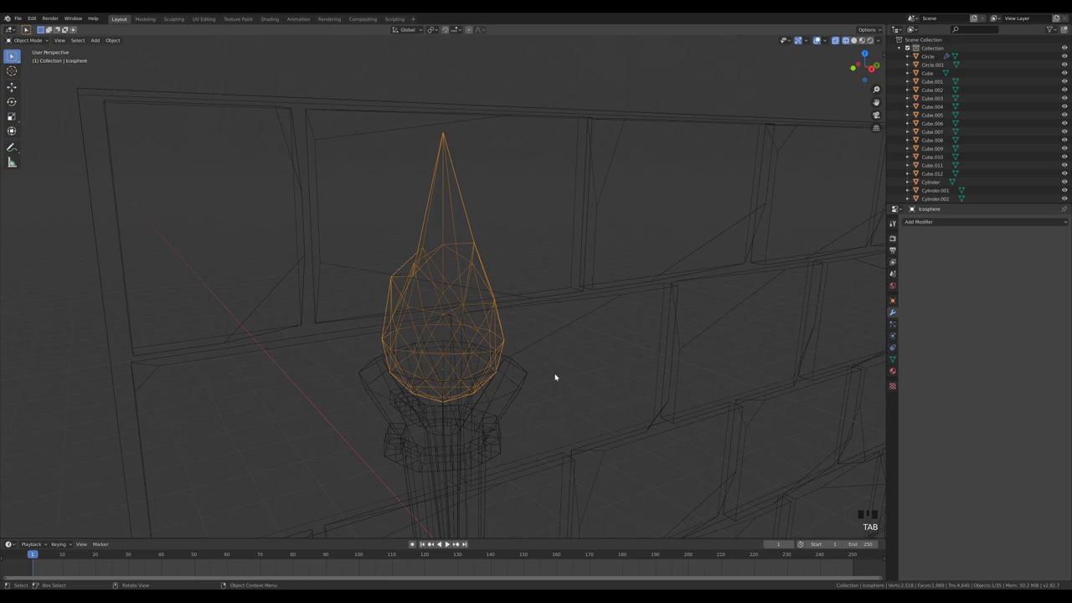
Step: Scale the knife and stand it on the chest beside the skull
key("z")
key("s")
key("g")
key("s")
Step: Select the cauldron objects in the Outliner to scale them up over the fire pit
scroll("down", 3)
left_click_drag(617, 286, 614, 304)
scroll("down", 3)
left_click_drag(614, 332, 450, 374)
left_click(450, 375)
left_click(441, 386)
left_click(419, 368)
left_click(449, 405)
left_click(486, 370)
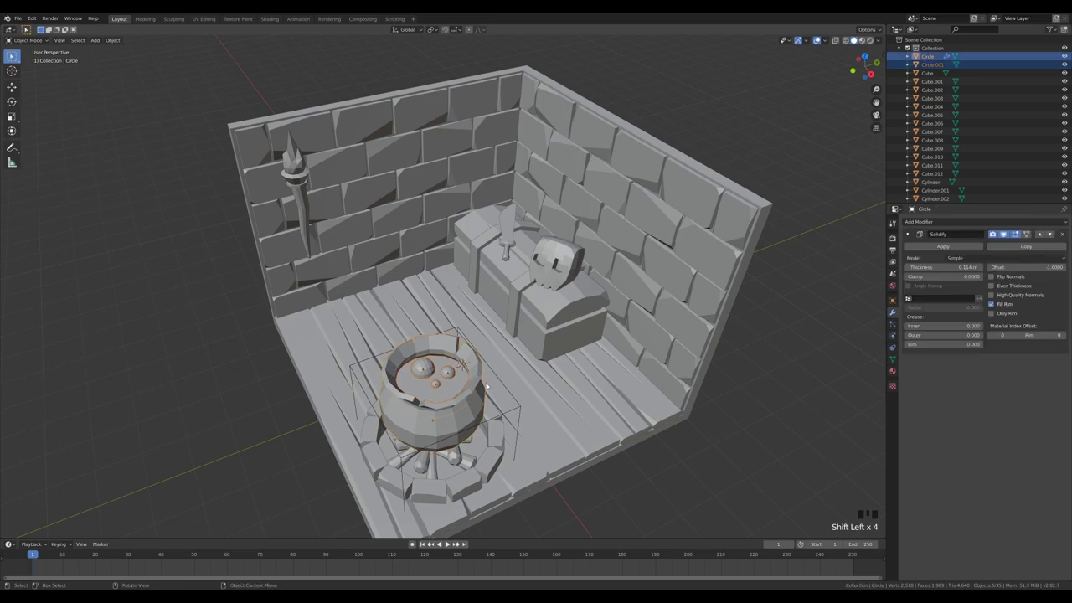
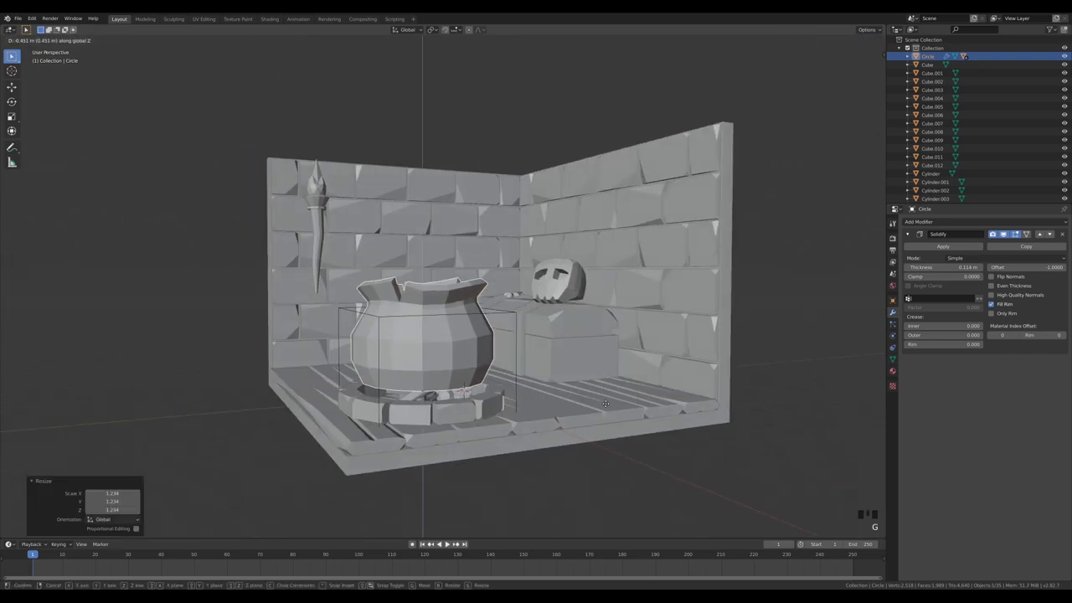
Step: Select all the fire-pit stones and parent them to the base cylinder, keeping transforms
left_click_drag(525, 342, 538, 366)
scroll("down", 3)
scroll("up", 3)
key("h")
left_click_drag(534, 408, 410, 384)
left_click(410, 384)
left_click(423, 377)
left_click(448, 377)
double_click(454, 374)
left_click(493, 381)
left_click(515, 396)
left_click(519, 414)
left_click(506, 424)
left_click(481, 433)
left_click(446, 433)
left_click(421, 425)
left_click(406, 407)
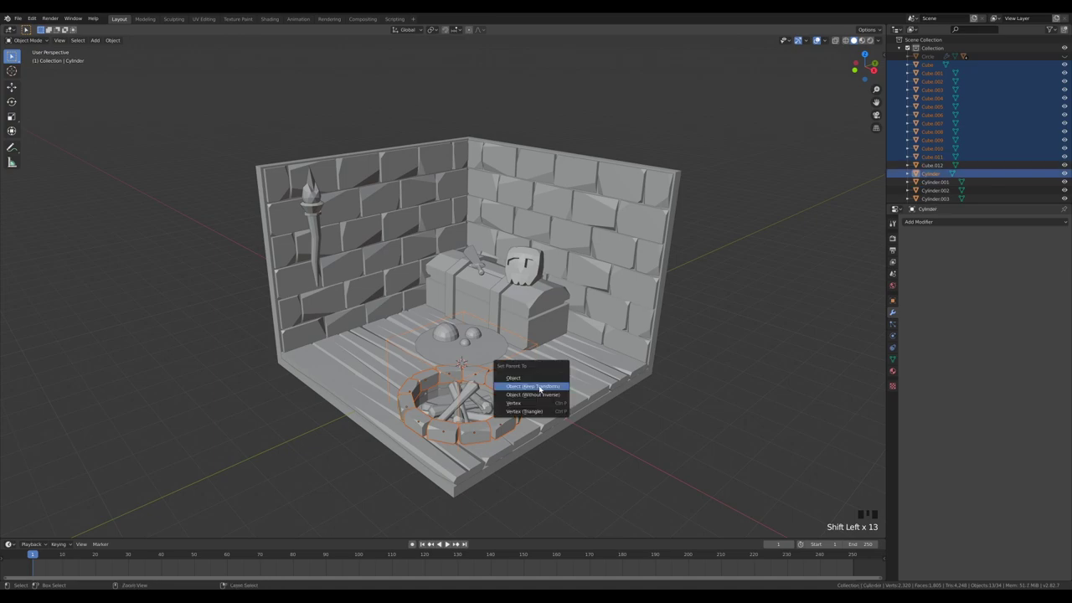
key("ctrl+p")
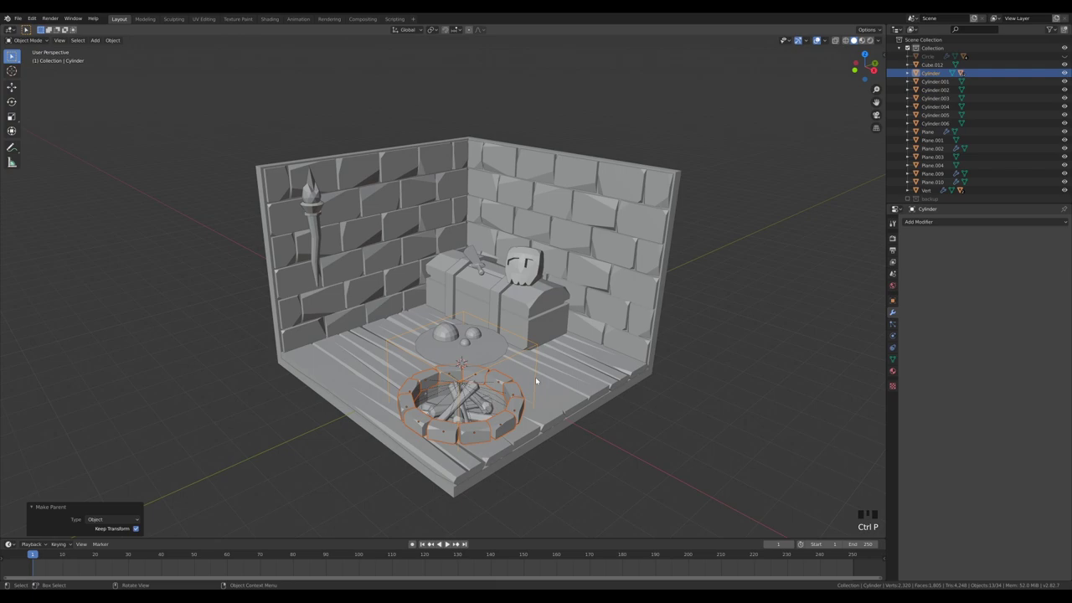
Step: Select the fire-pit logs and parent them to the base as well
left_click(538, 378)
left_click(538, 386)
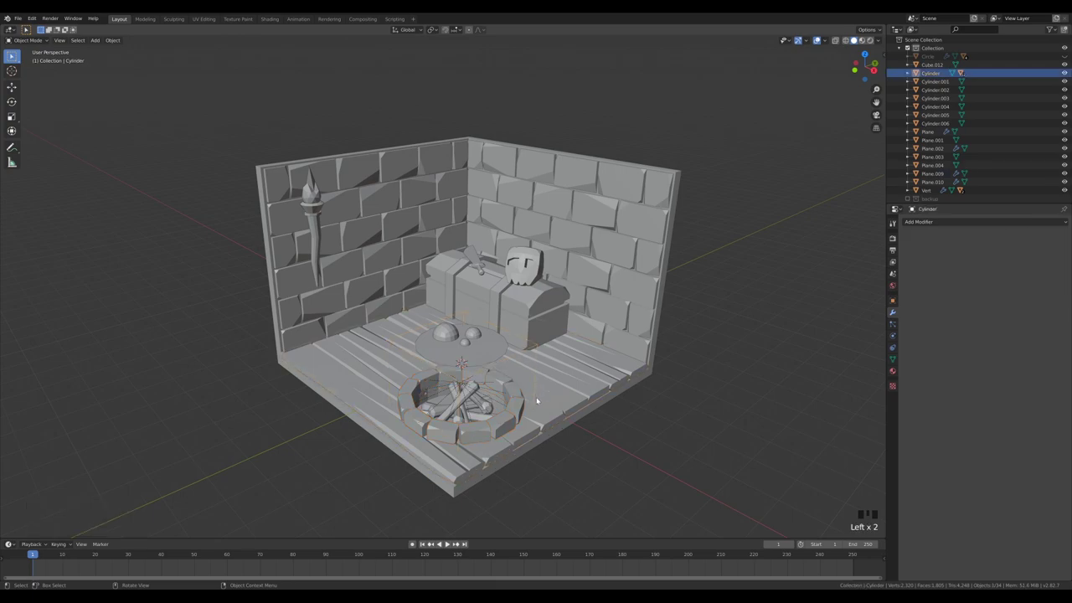
key("g")
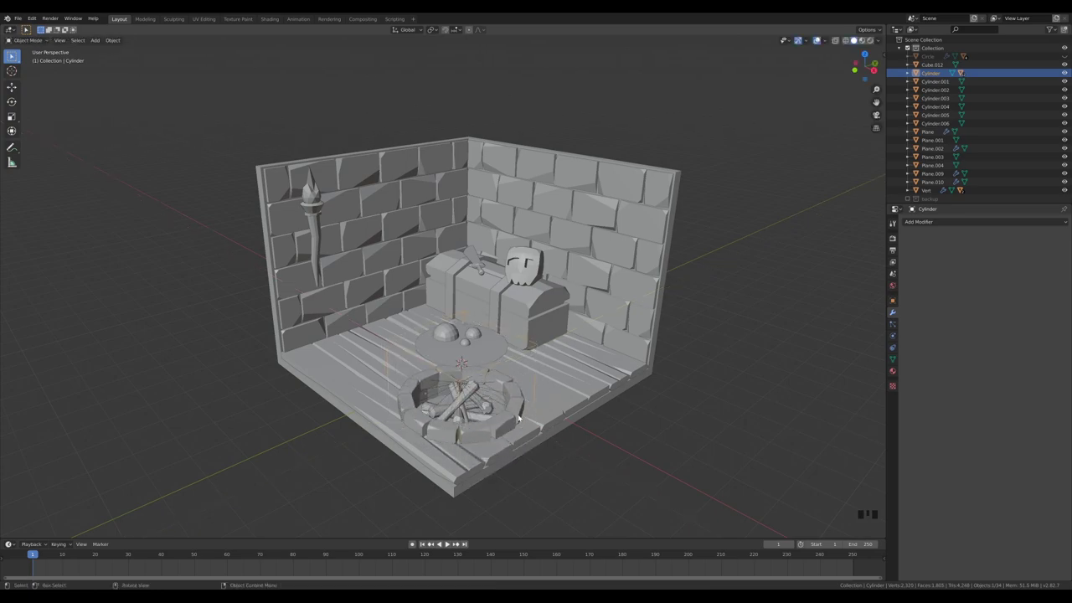
left_click_drag(549, 383, 508, 422)
left_click(507, 421)
left_click(643, 475)
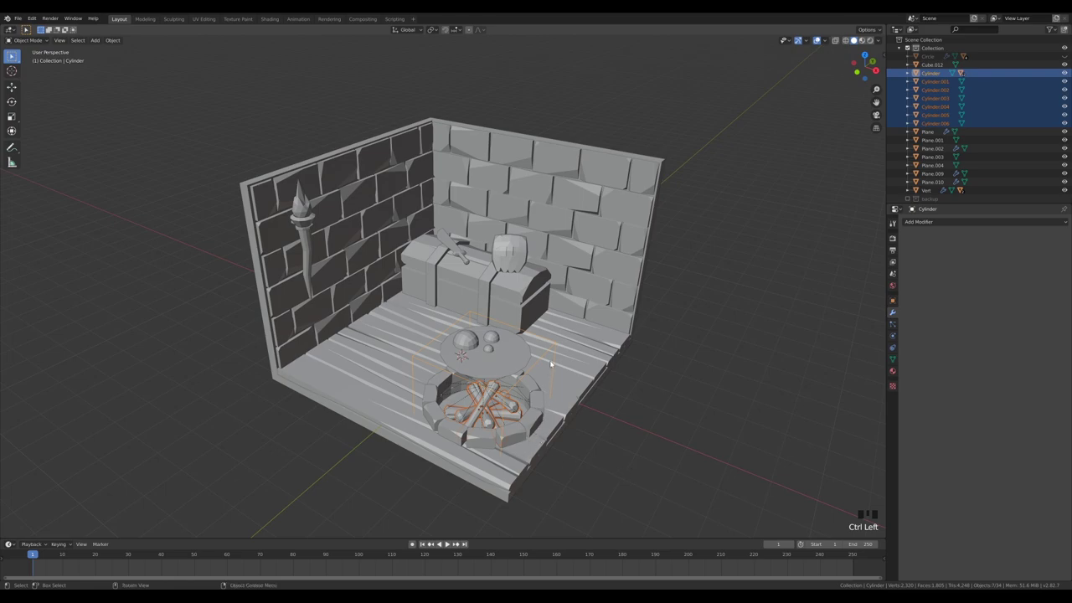
key("ctrl+p")
Step: Unhide everything, then move the cauldron vertically over the fire and shrink it slightly
left_click(509, 392)
left_click(512, 391)
key("alt+h")
left_click(634, 412)
left_click(501, 378)
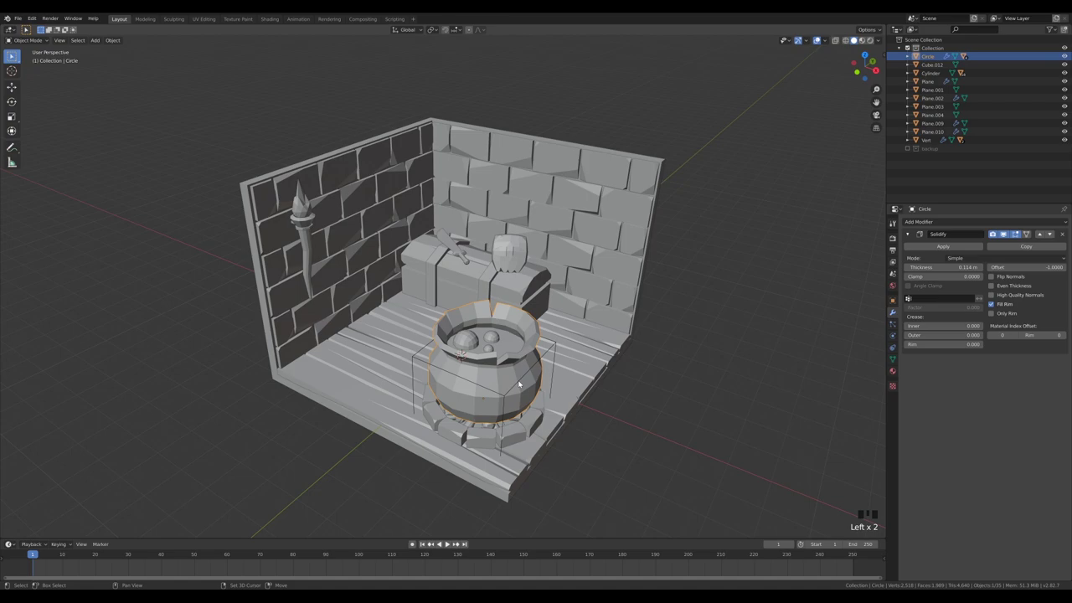
left_click(522, 382)
key("ctrl+p")
left_click(605, 408)
left_click(527, 377)
key("g")
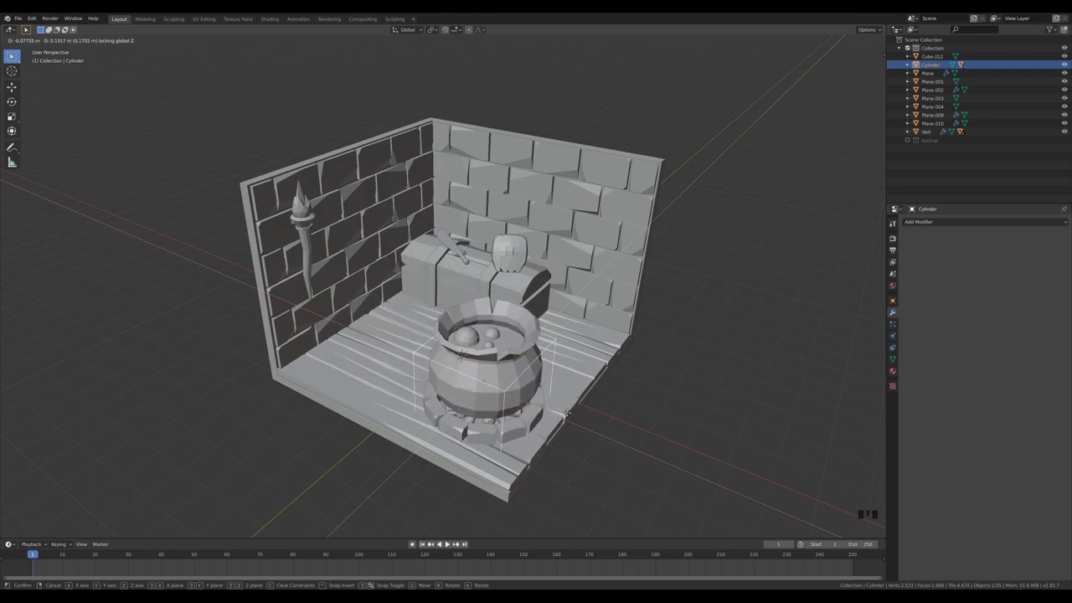
left_click_drag(741, 127, 823, 208)
key("n")
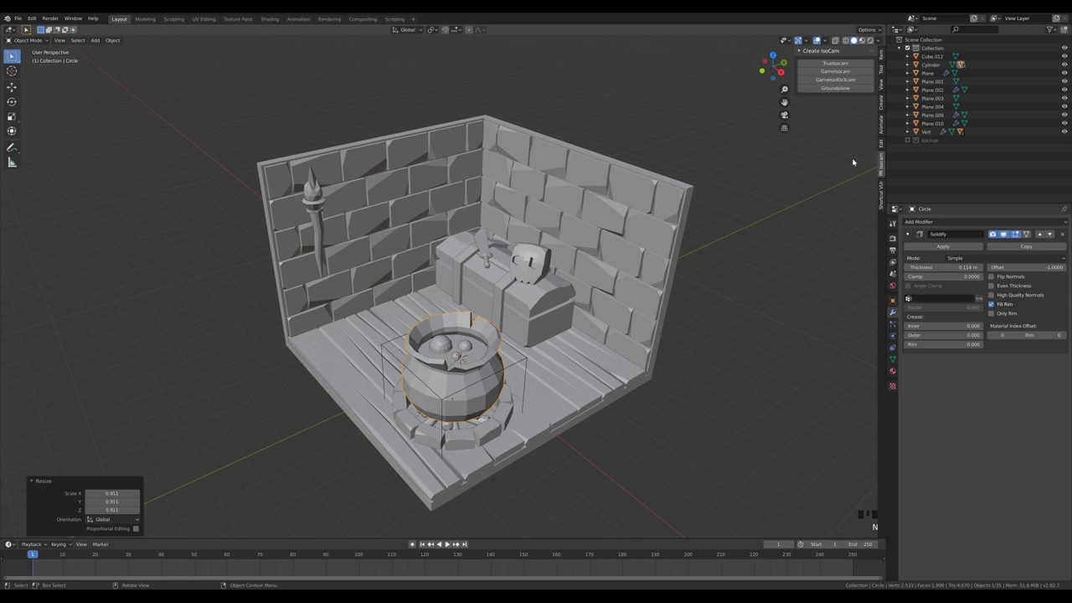
Step: Add an IsoCam Gameboxcam at 1600×1200 resolution and raise it along Z to frame the room
key("h")
key("ctrl+z")
key("ctrl+x")
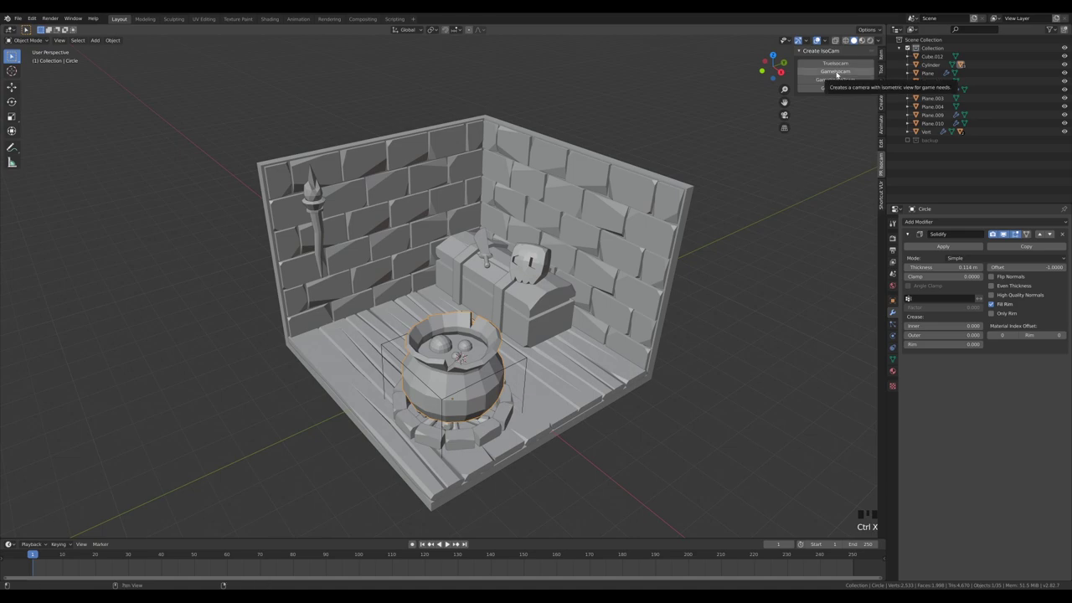
left_click(839, 74)
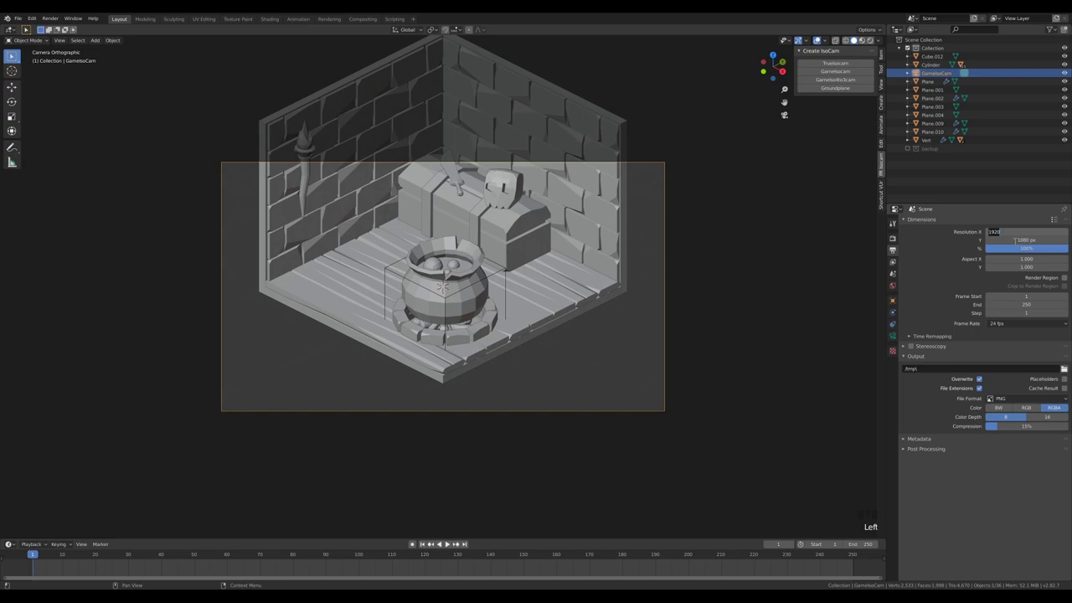
key("KP_0")
key("KP_0")
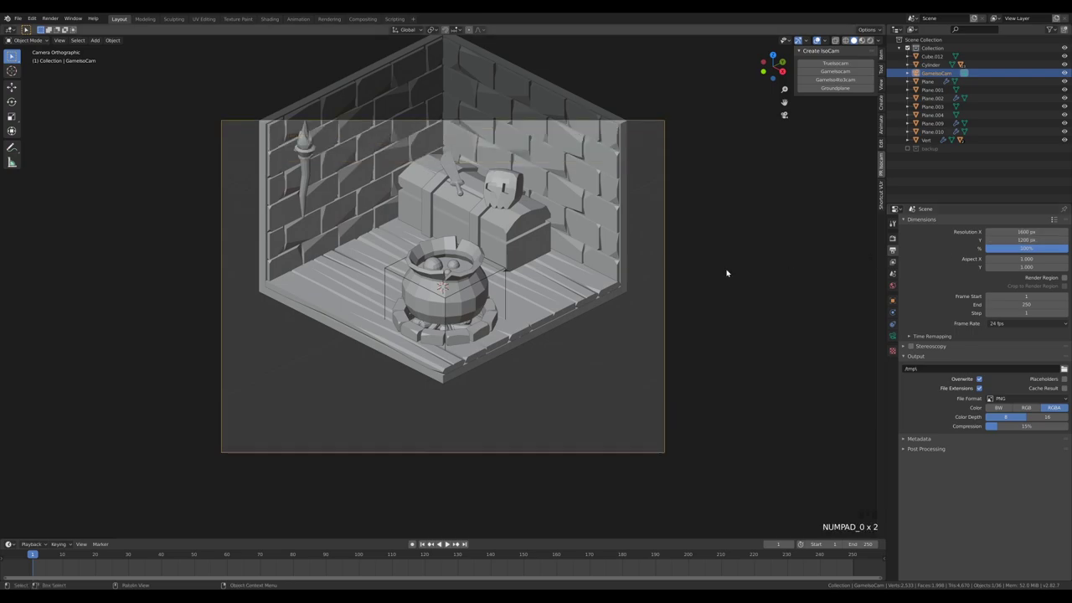
key("g")
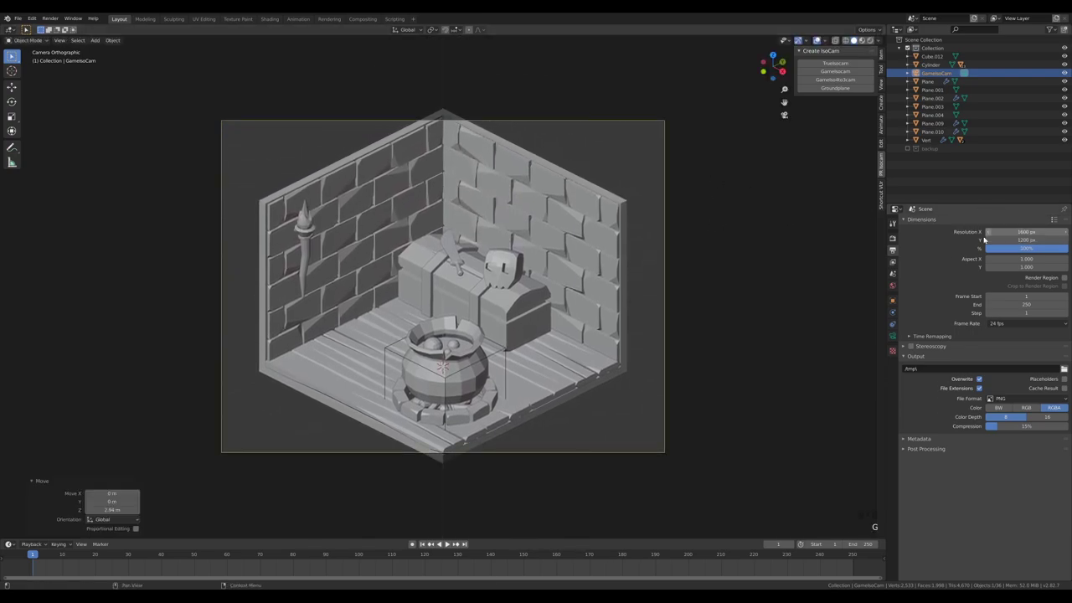
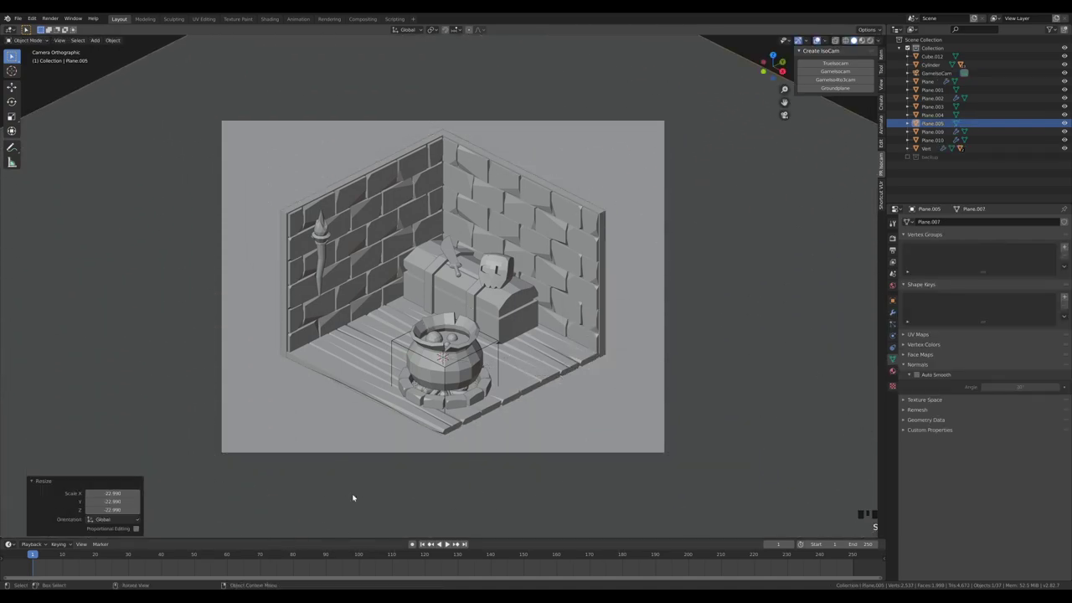
Step: Lower the backdrop plane below the room, then through the camera enlarge and reposition the left-wall torch
key("g")
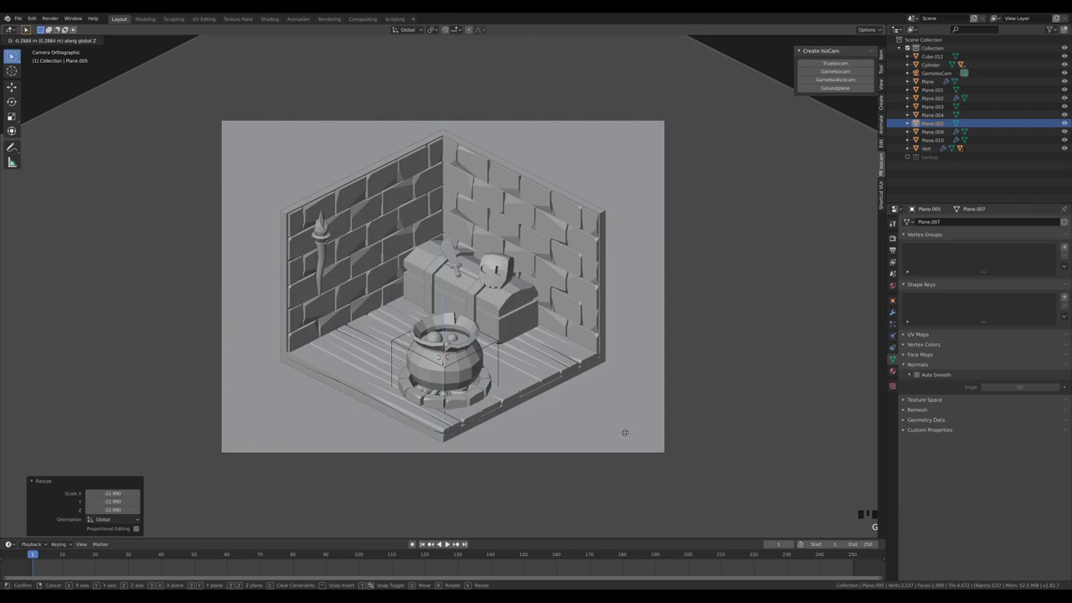
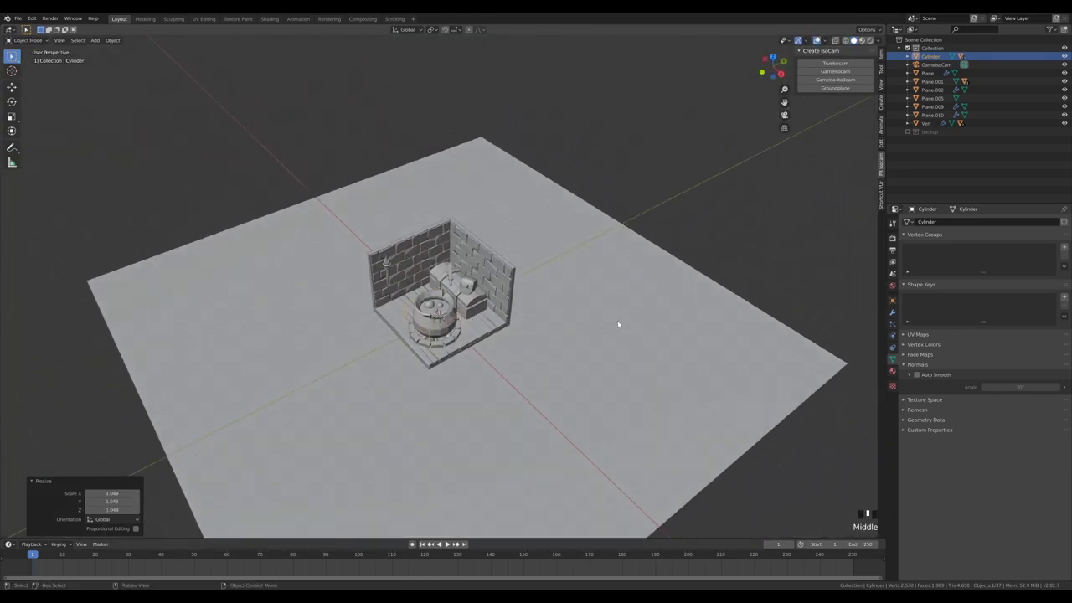
key("KP_0")
scroll("up", 3)
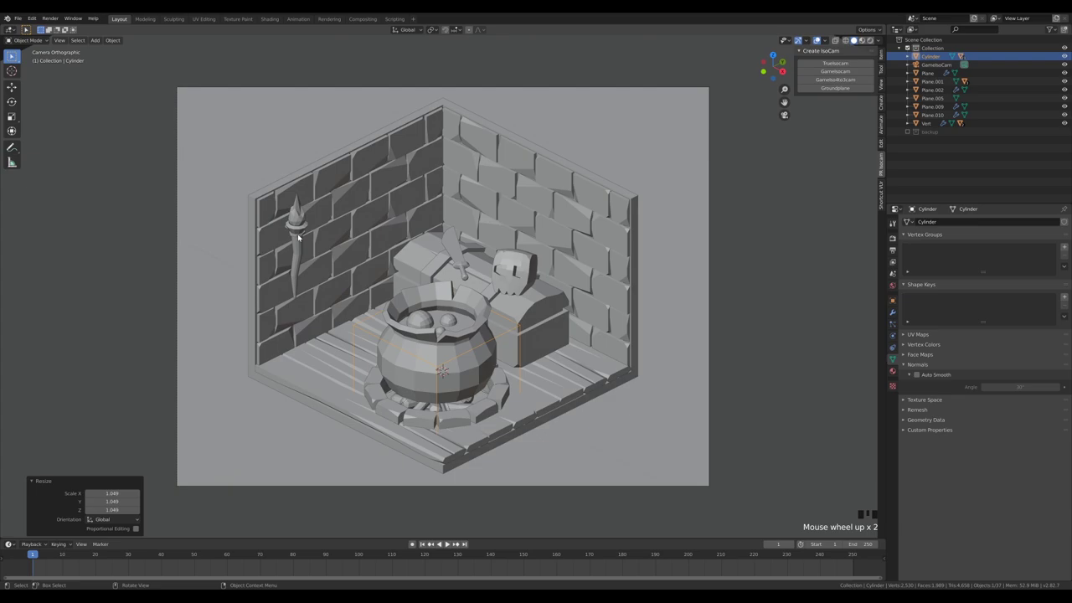
left_click(301, 235)
key("s")
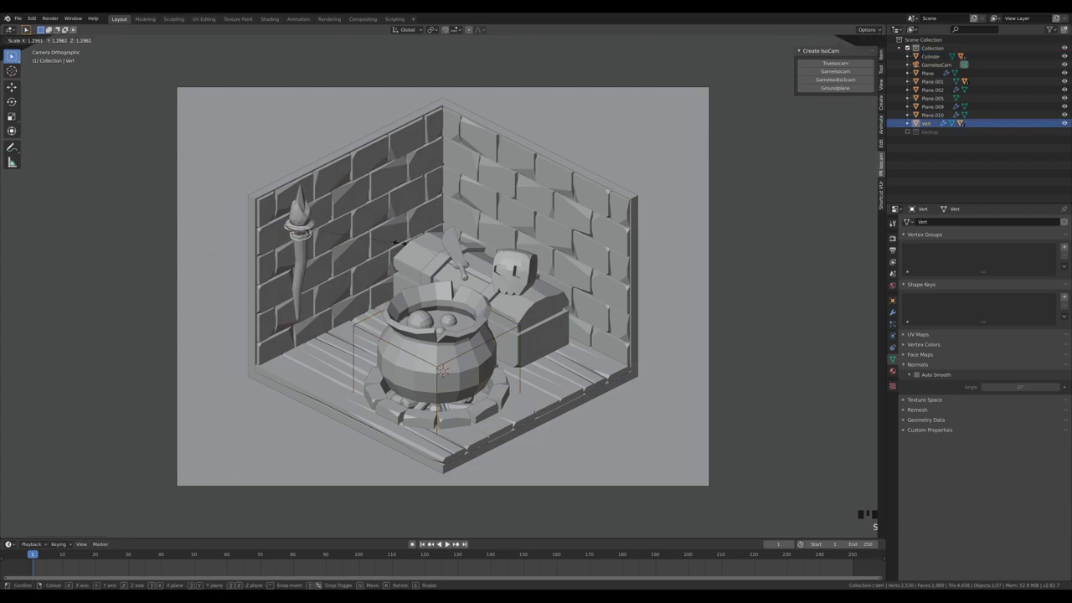
key("g")
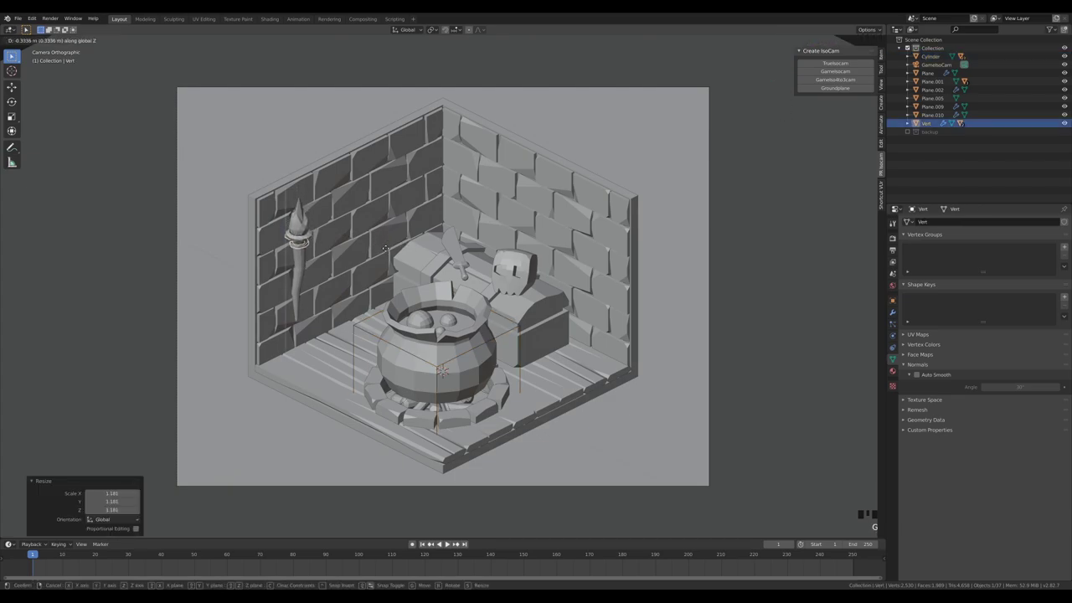
scroll("down", 3)
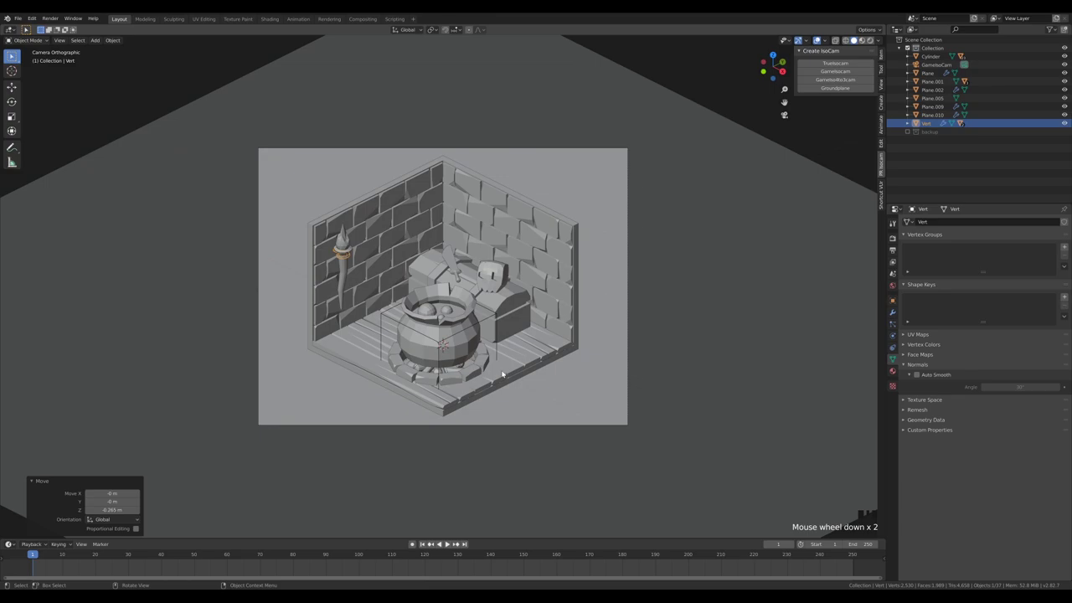
key("g")
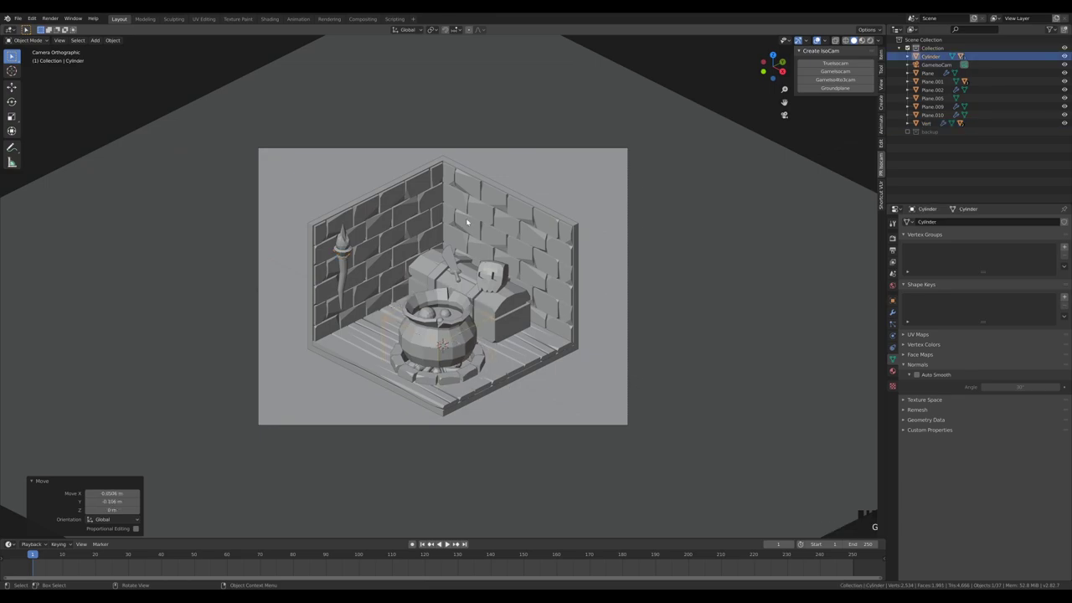
Step: Orbit toward the back wall and add a new plane there for the shelf
left_click_drag(504, 189, 524, 236)
scroll("up", 3)
left_click_drag(462, 179, 663, 187)
left_click_drag(663, 187, 715, 184)
key("shift+a")
Step: Stretch the plane into a long plank shelf, shrink it to size, and slide the torch along the wall
key("Tab")
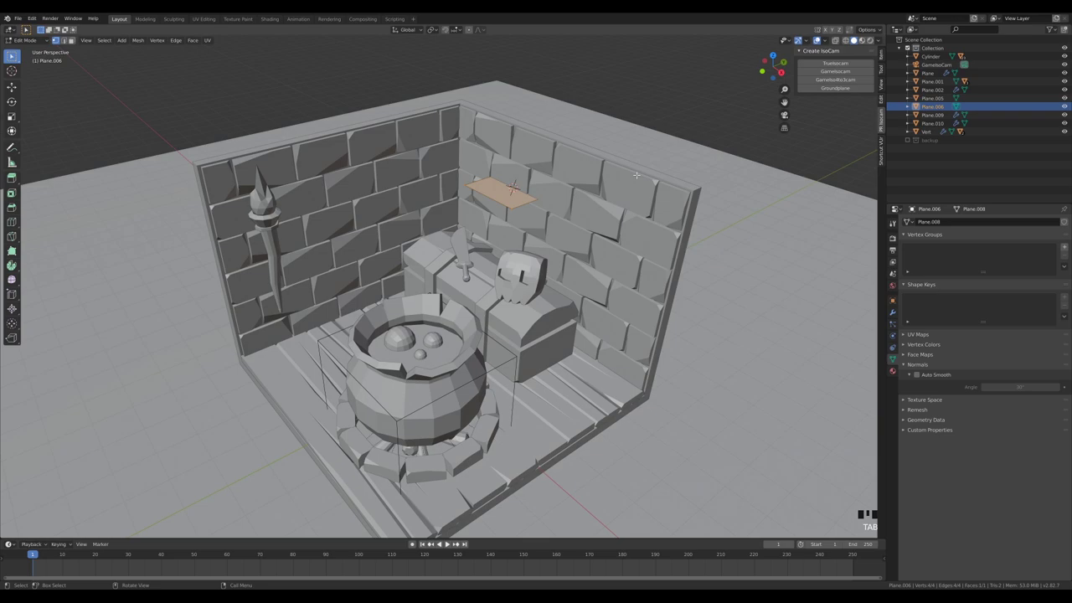
key("g")
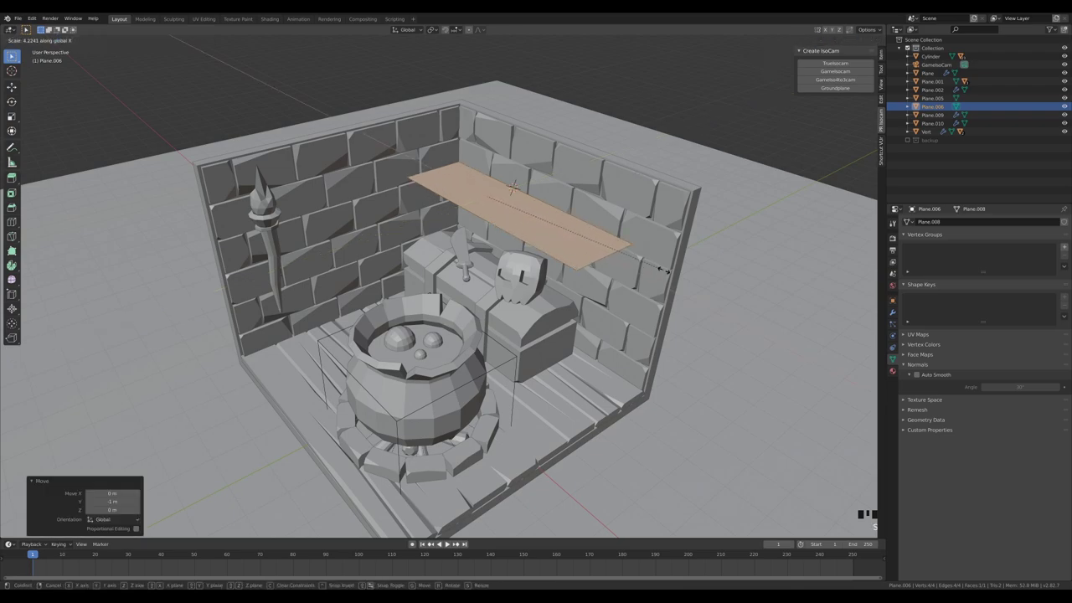
key("Tab")
key("s")
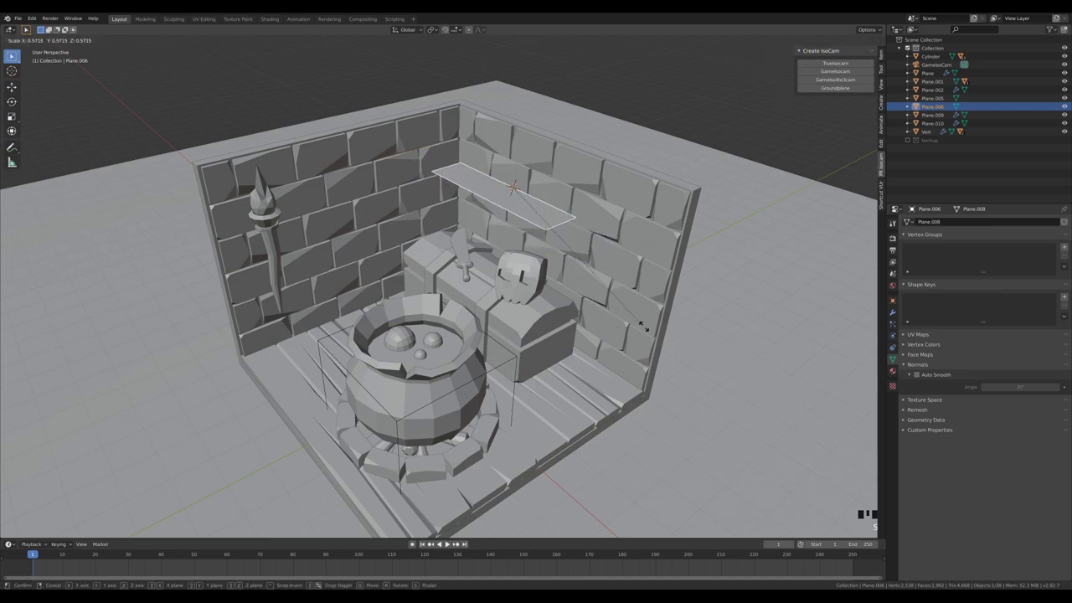
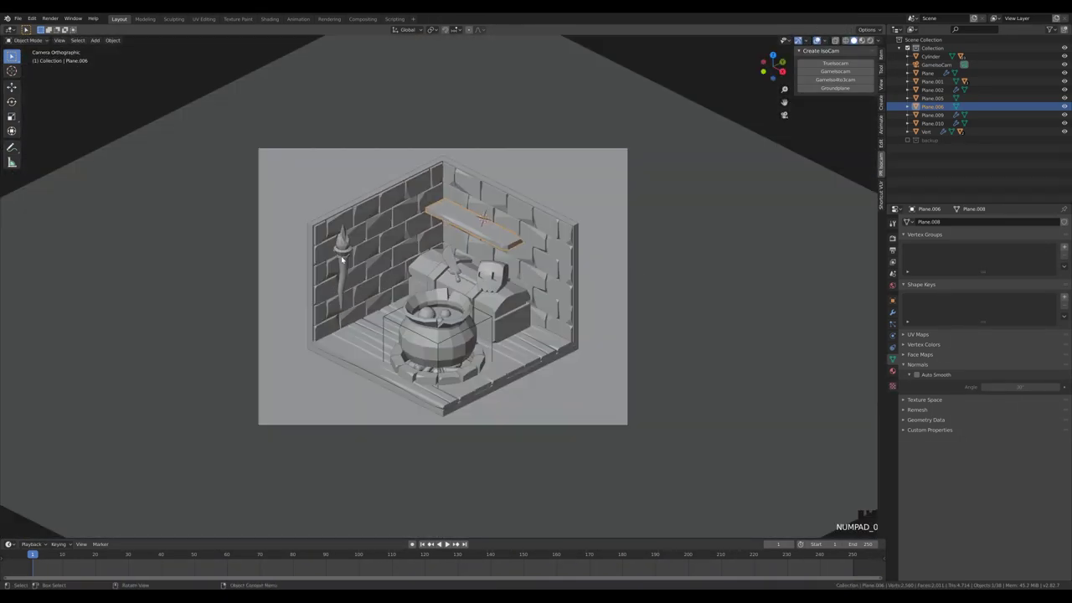
left_click(347, 258)
key("g")
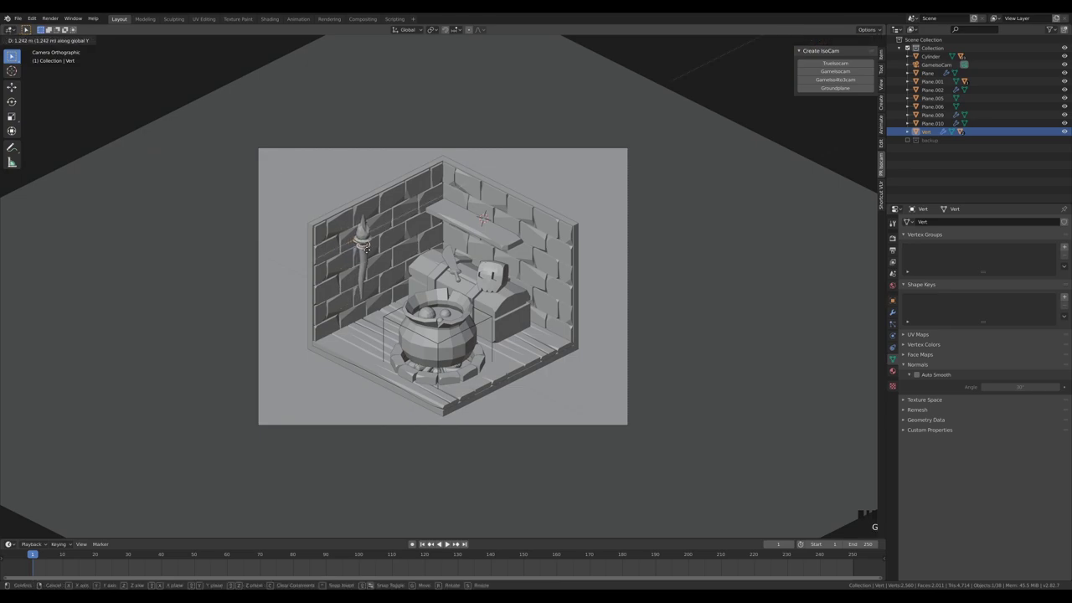
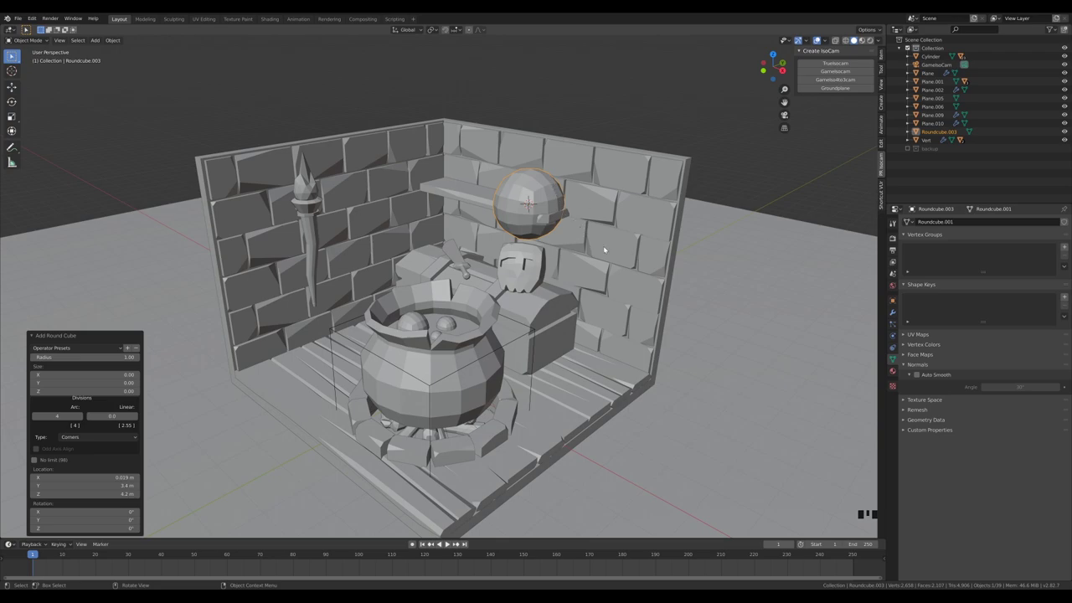
Step: Flatten and bevel the sphere's base, inset a narrow neck and loop-cut a wider rim to form a potion flask
key("Tab")
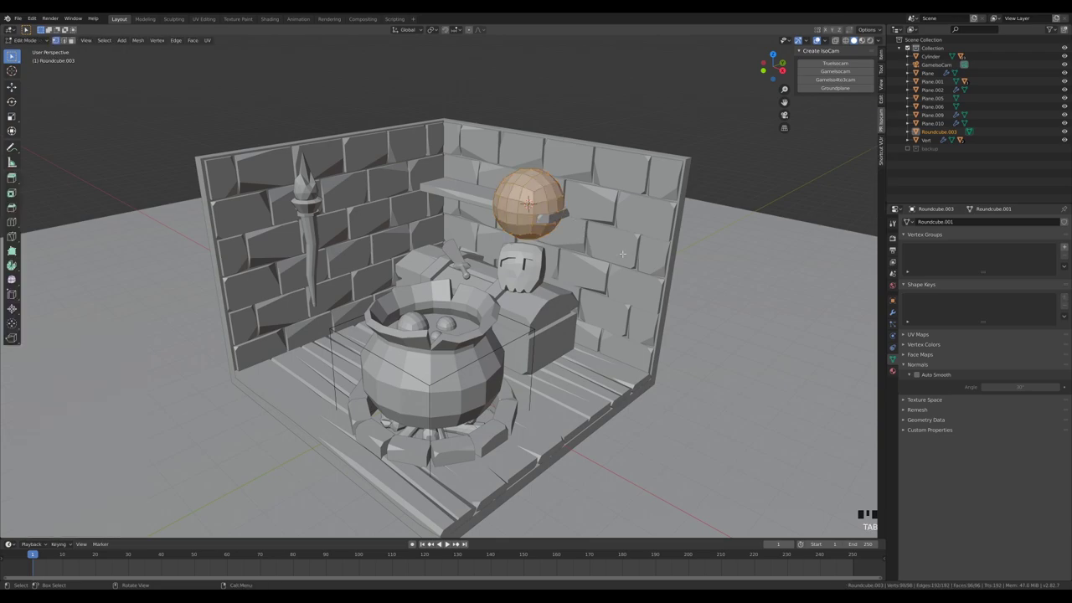
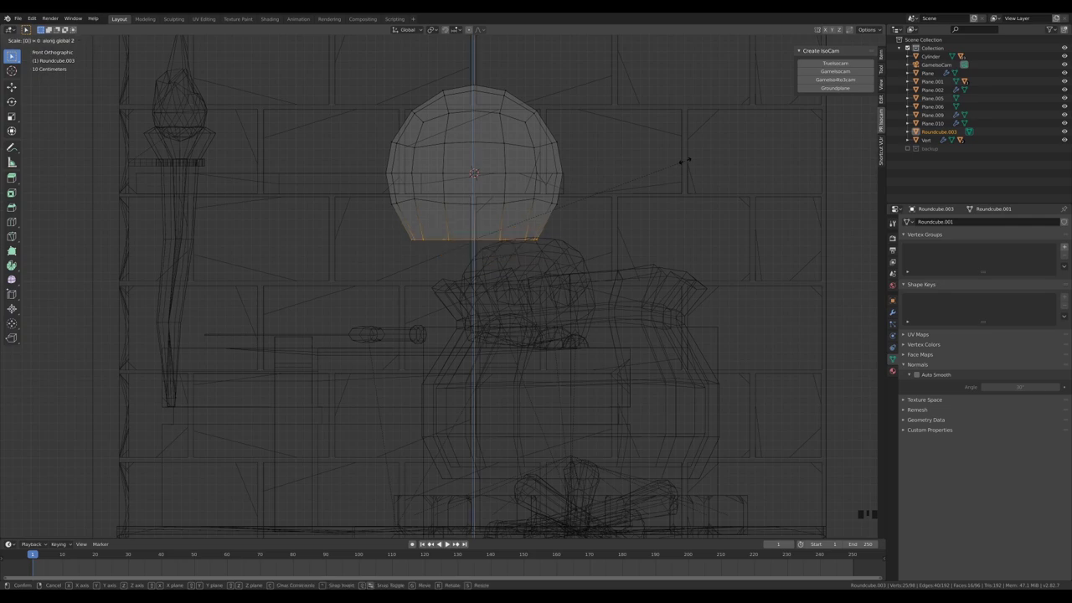
key("KP_1")
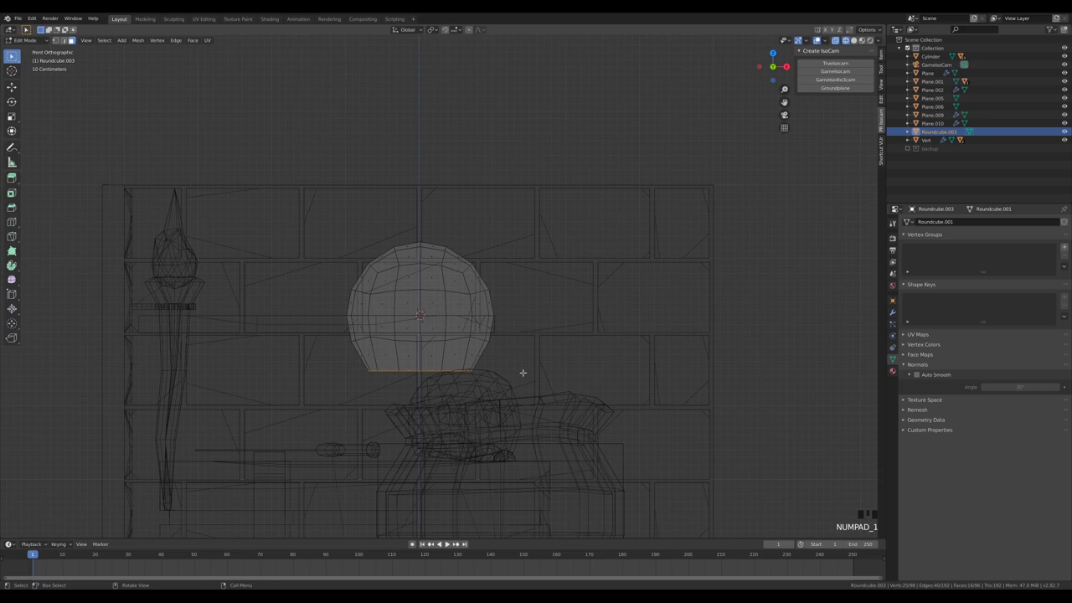
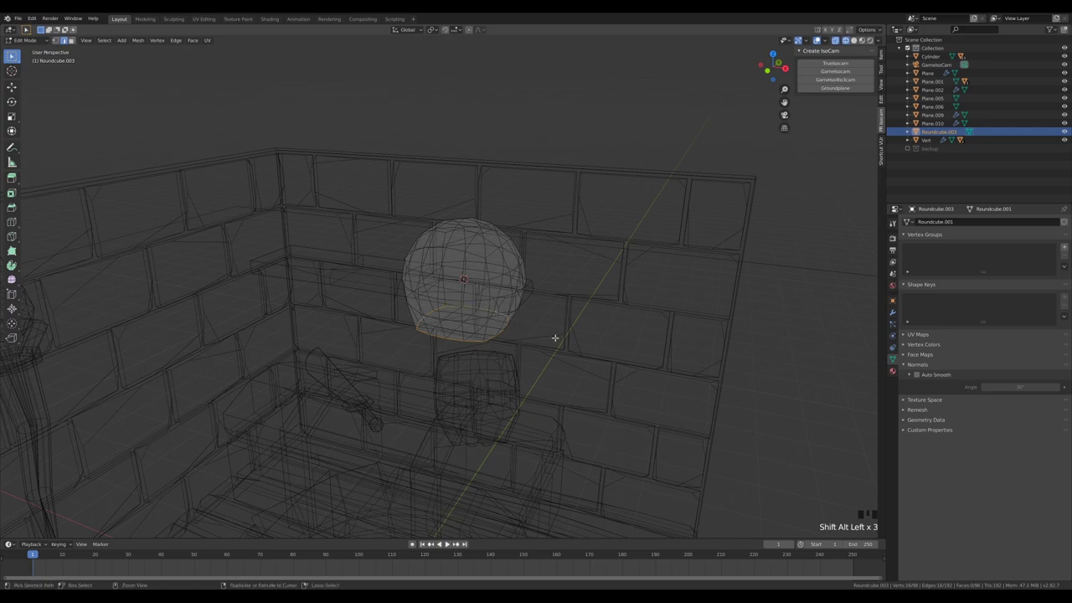
key("ctrl+b")
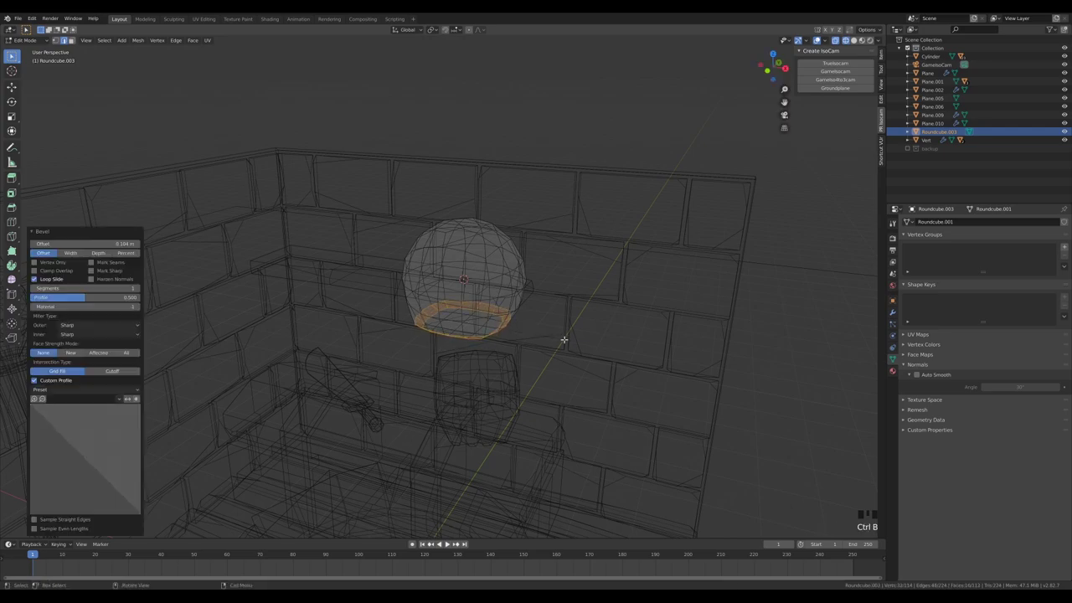
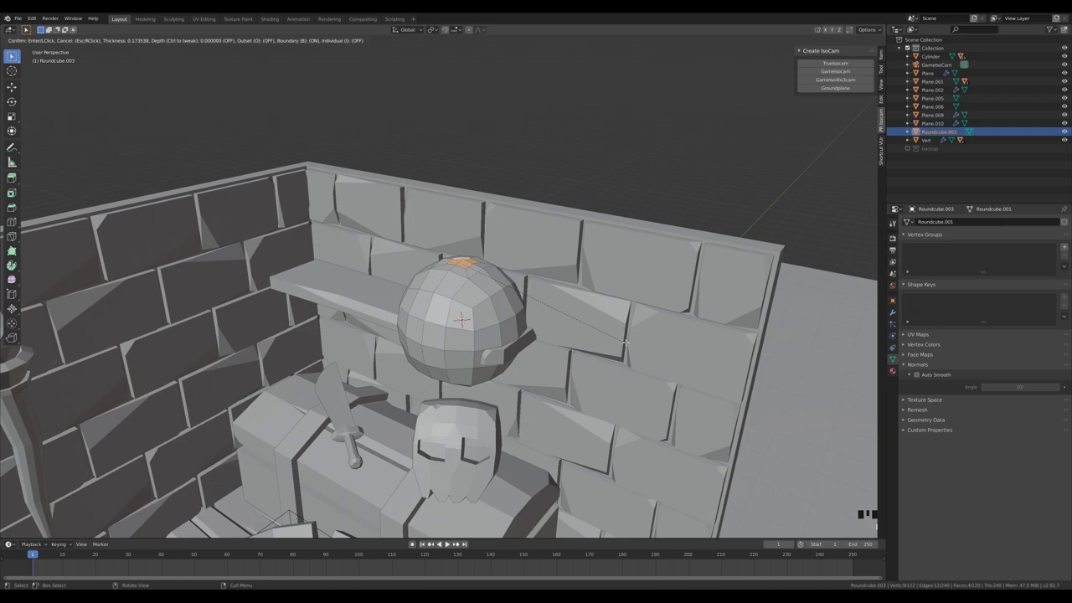
key("g")
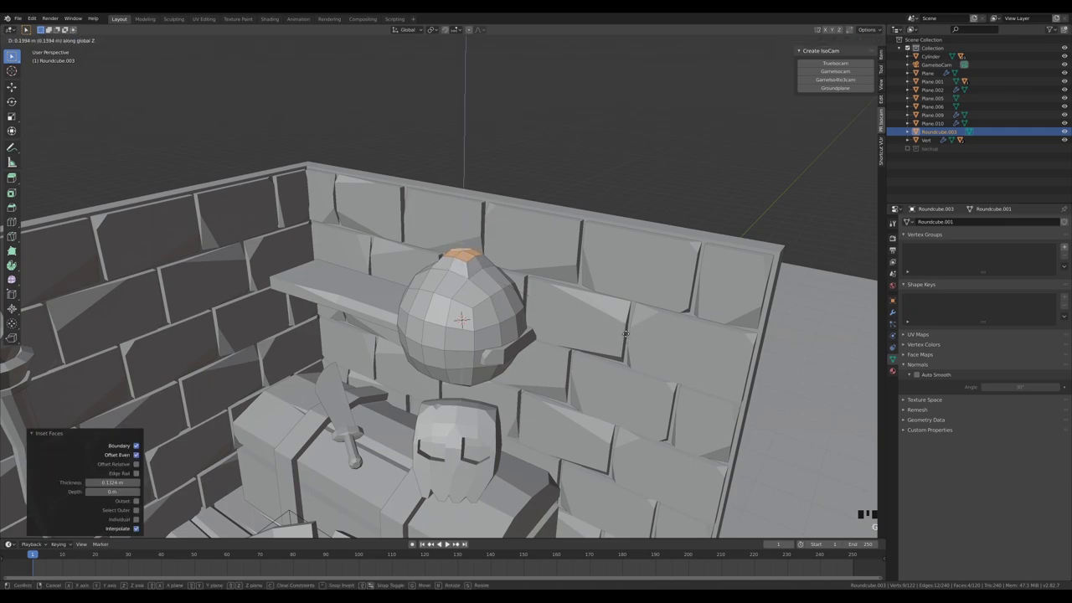
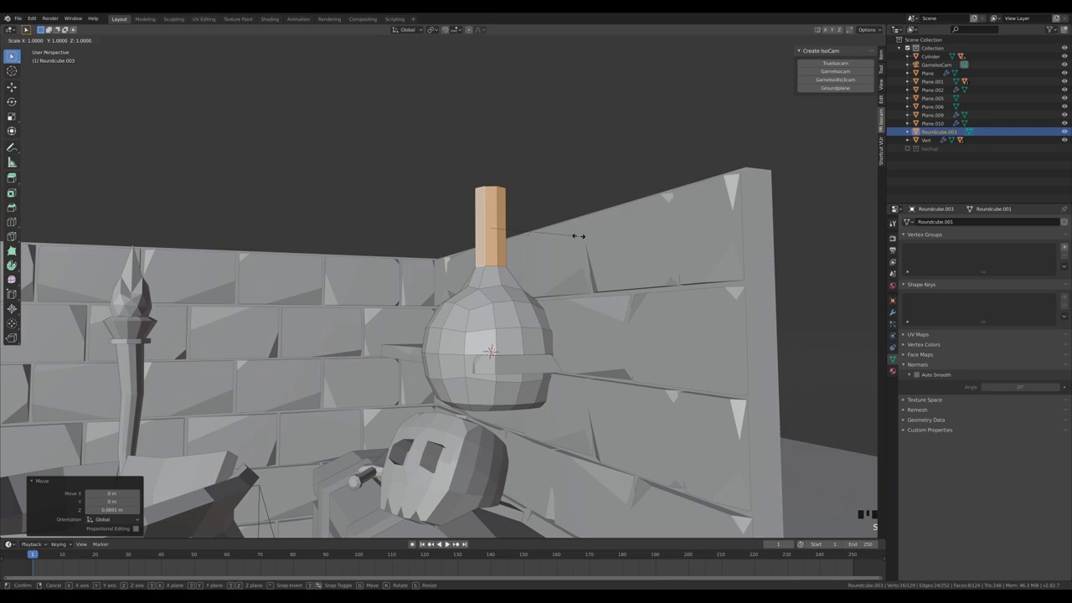
key("g")
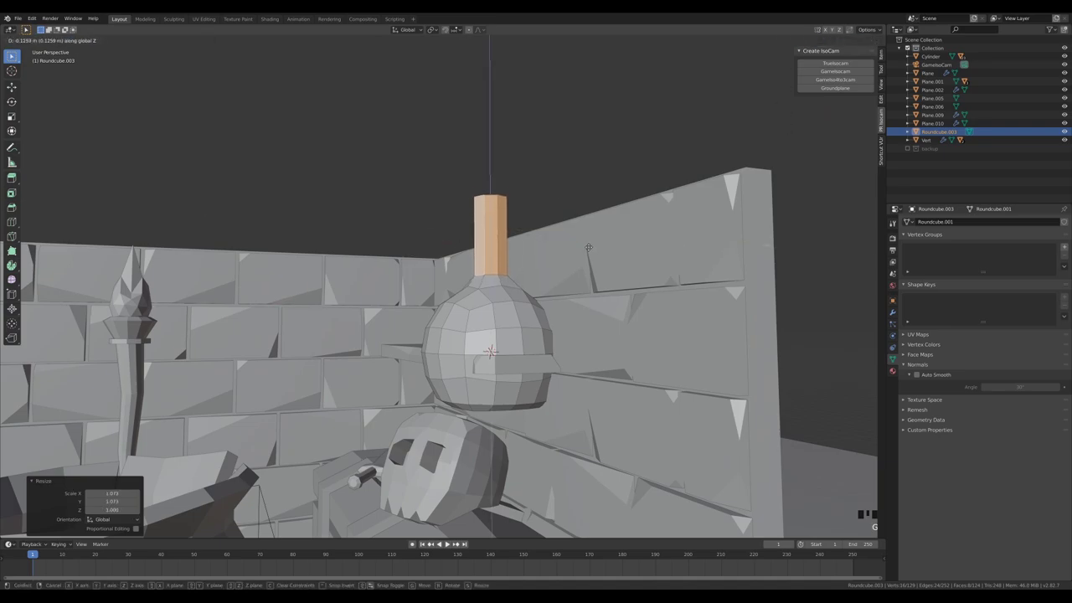
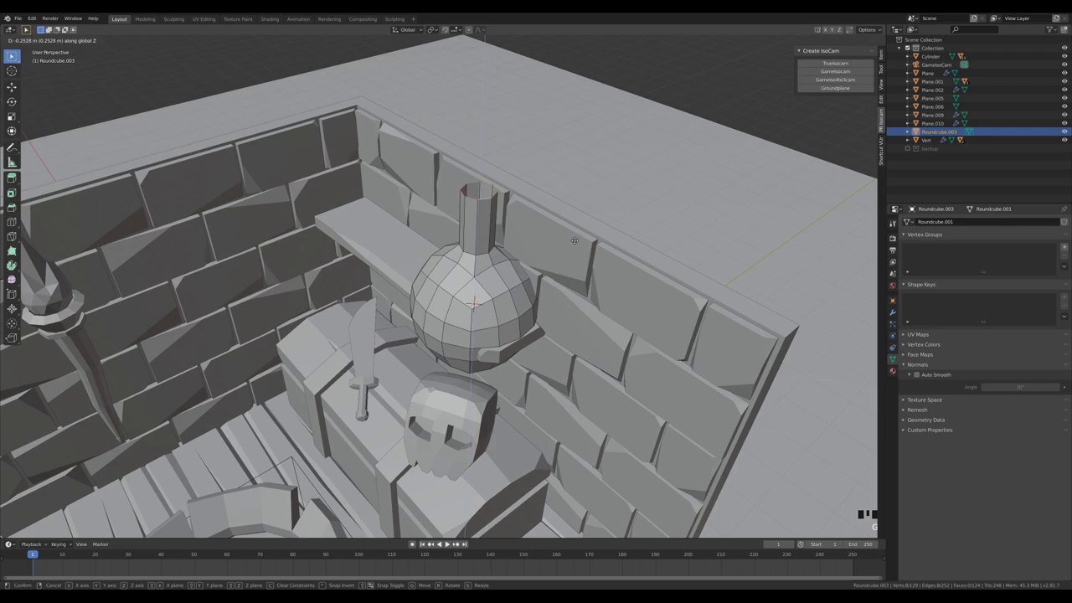
key("ctrl+r")
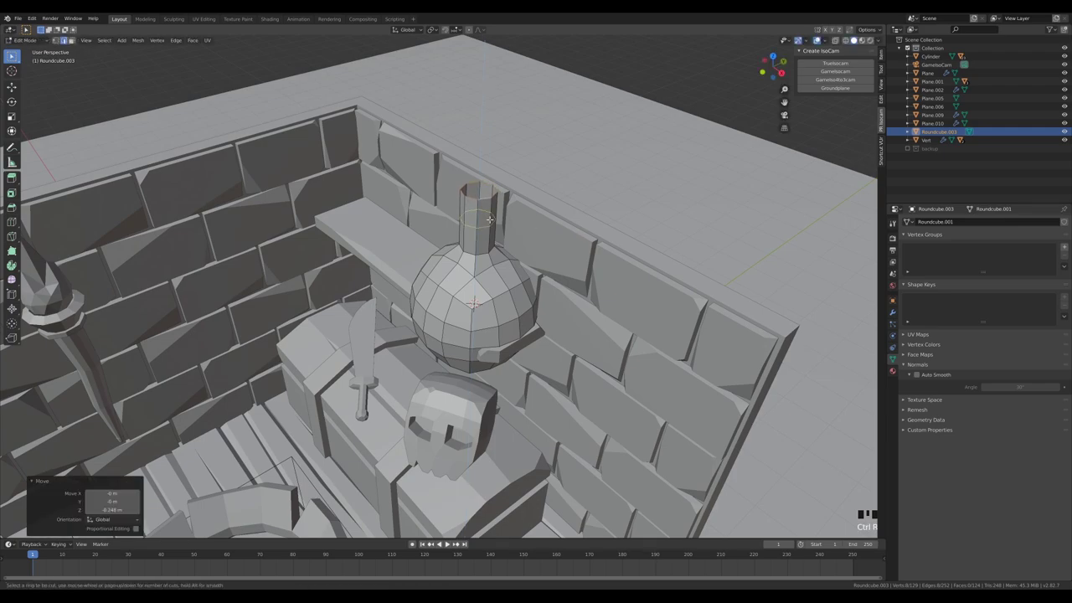
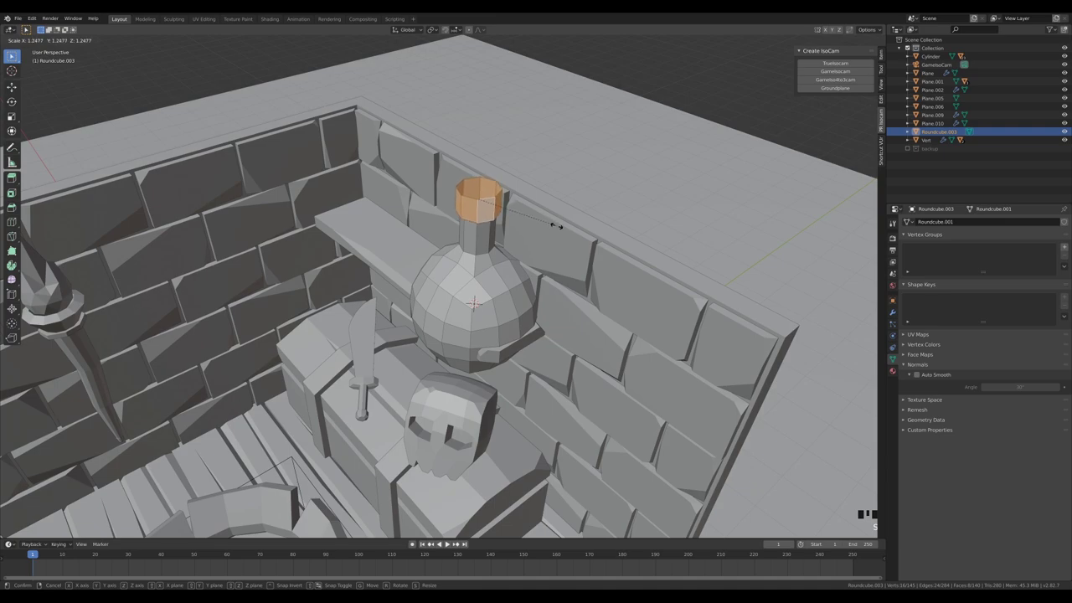
key("g")
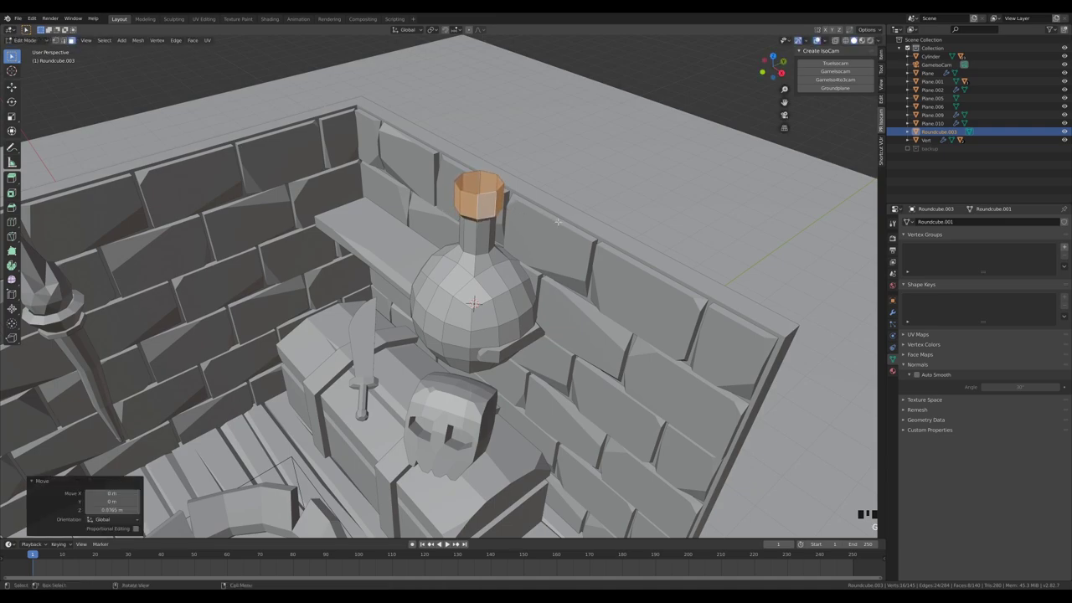
key("Tab")
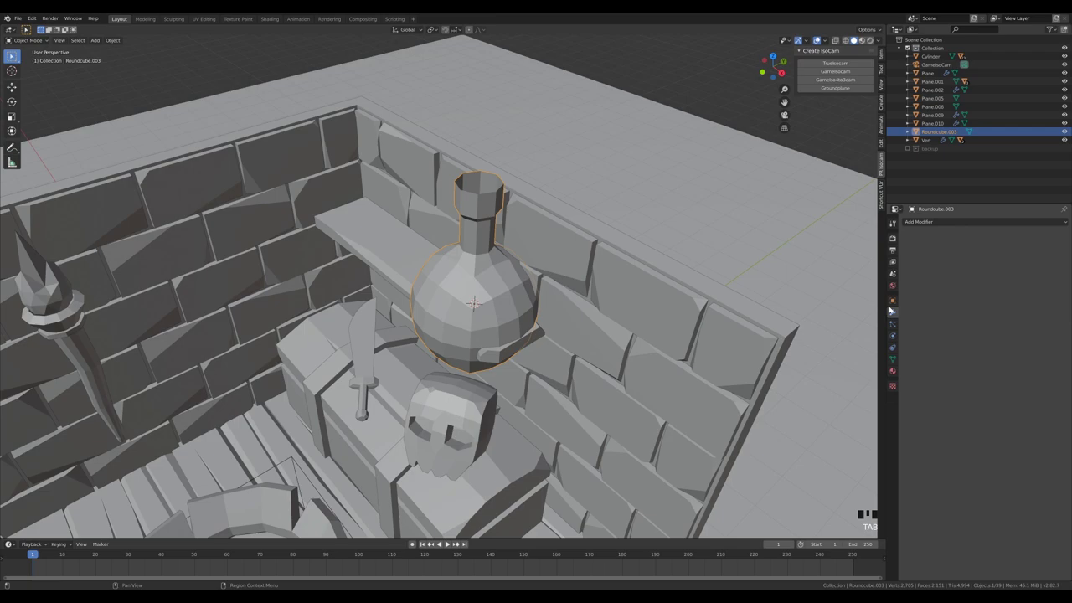
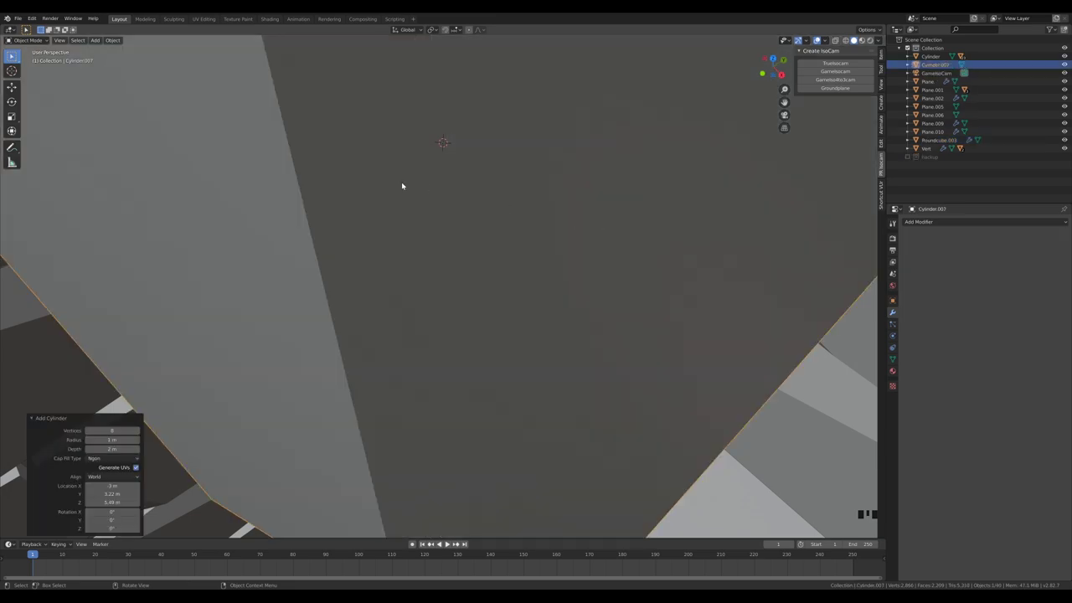
Step: Shrink the new cylinder into a cork stopper sitting in the flask's neck
key("Tab")
key("s")
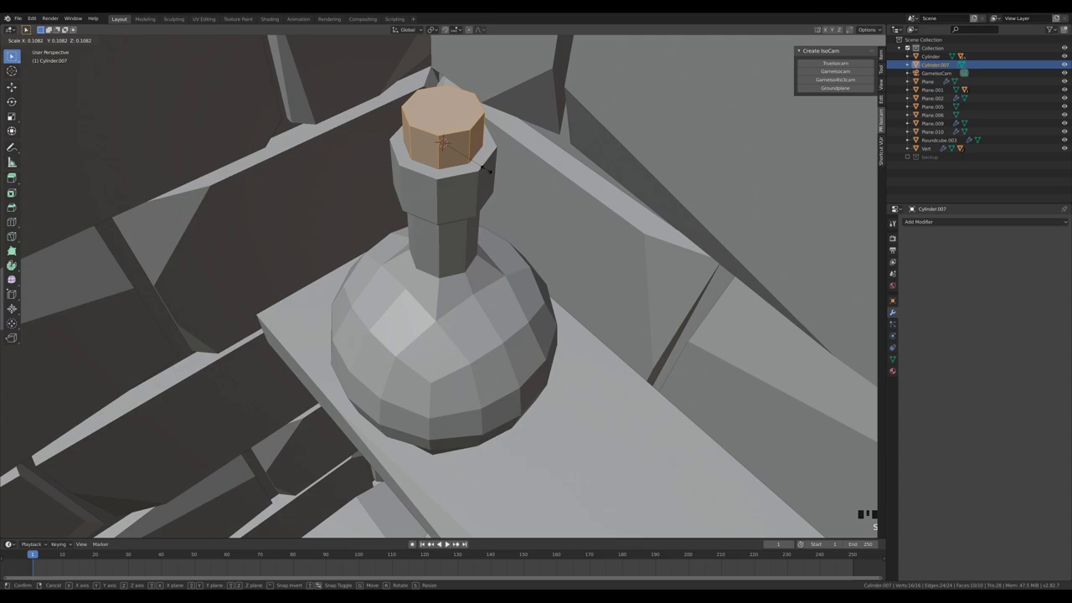
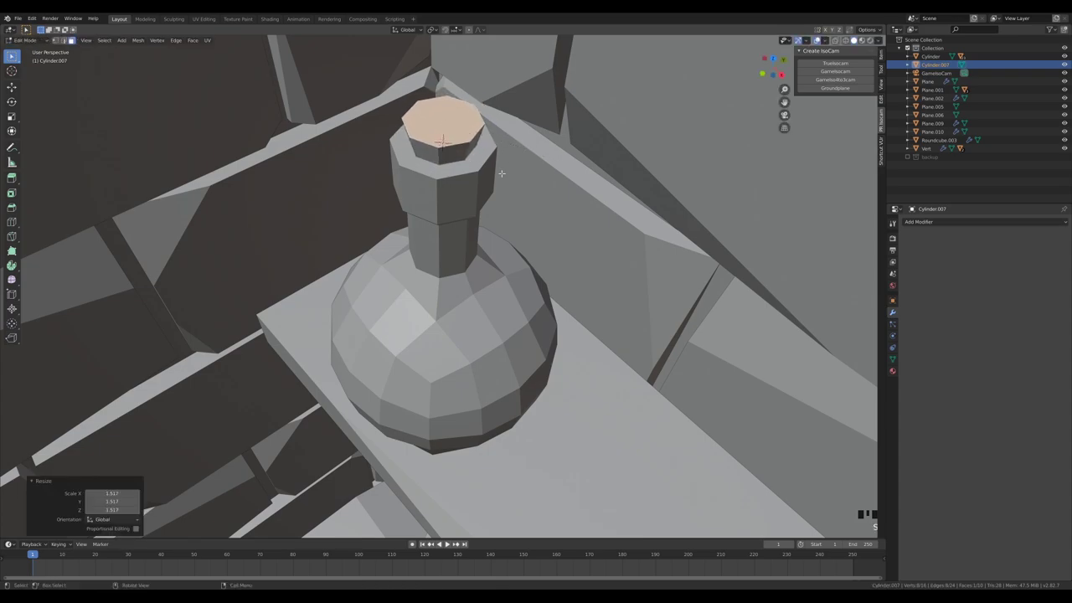
key("Tab")
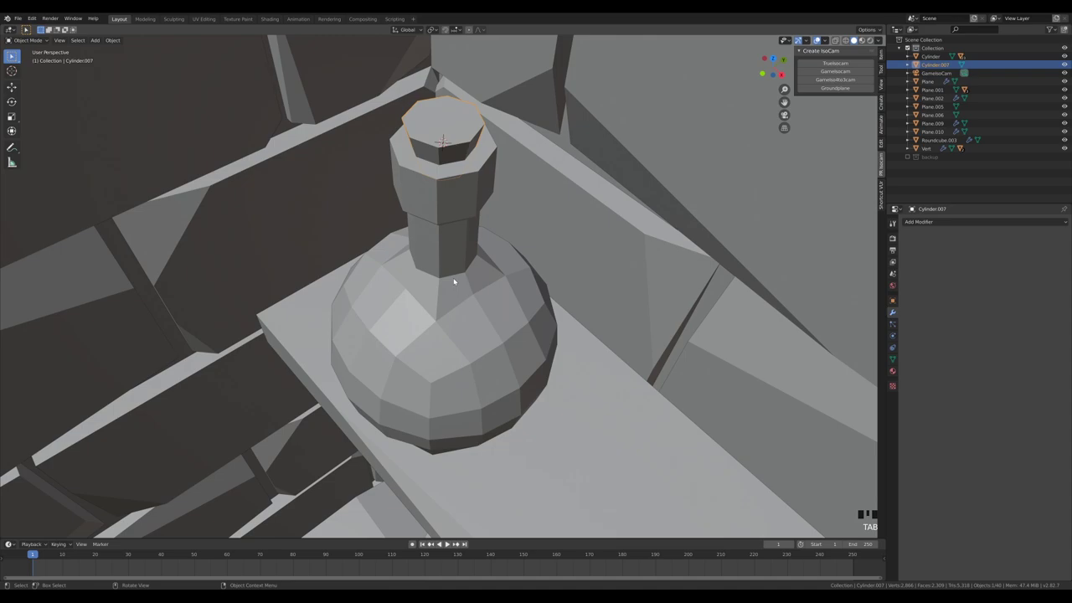
left_click_drag(593, 279, 562, 269)
scroll("down", 3)
left_click_drag(431, 257, 465, 331)
Step: Add a Solidify modifier to the flask and parent the cork to the bottle
left_click(464, 332)
left_click(448, 123)
left_click(450, 203)
key("ctrl+p")
scroll("down", 3)
left_click(444, 293)
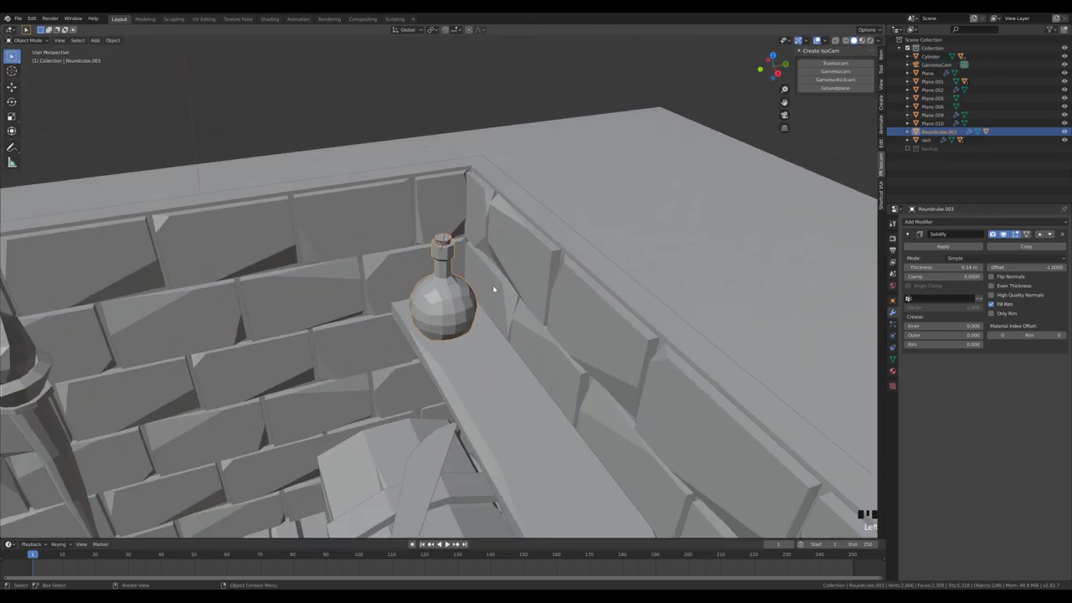
Step: Make linked duplicates of the flask along the shelf, scaling each copy differently
key("shift+]")
scroll("down", 3)
left_click_drag(540, 361, 488, 319)
key("alt+d")
key("s")
key("g")
key("alt+d")
key("s")
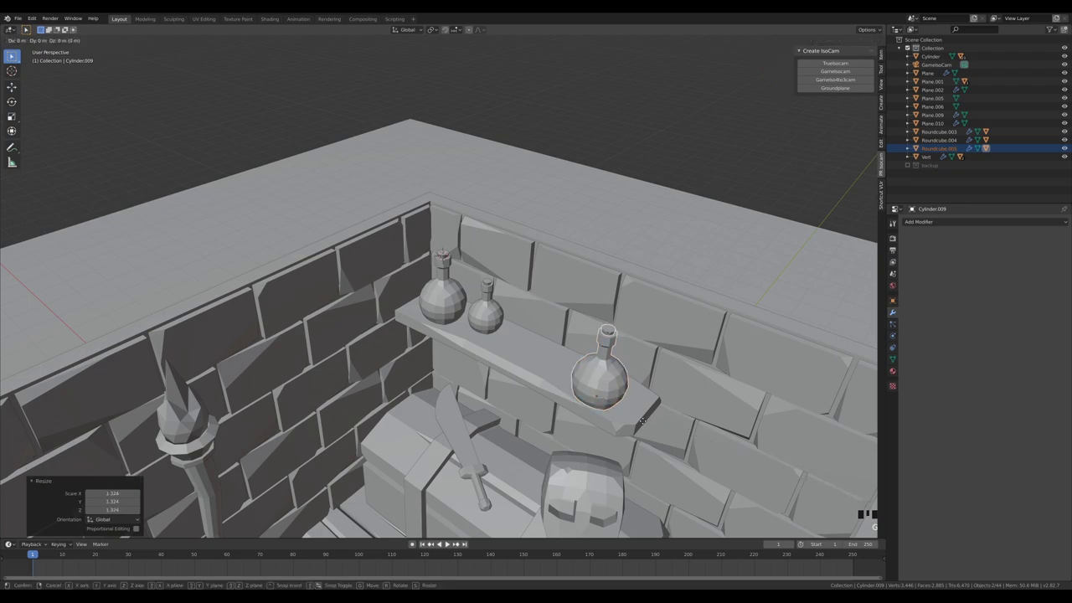
scroll("down", 3)
Step: With surface snapping on, duplicate a bottle with its cork onto the floor beside the cauldron and start resizing it
left_click_drag(540, 377, 609, 203)
left_click(609, 203)
left_click(449, 29)
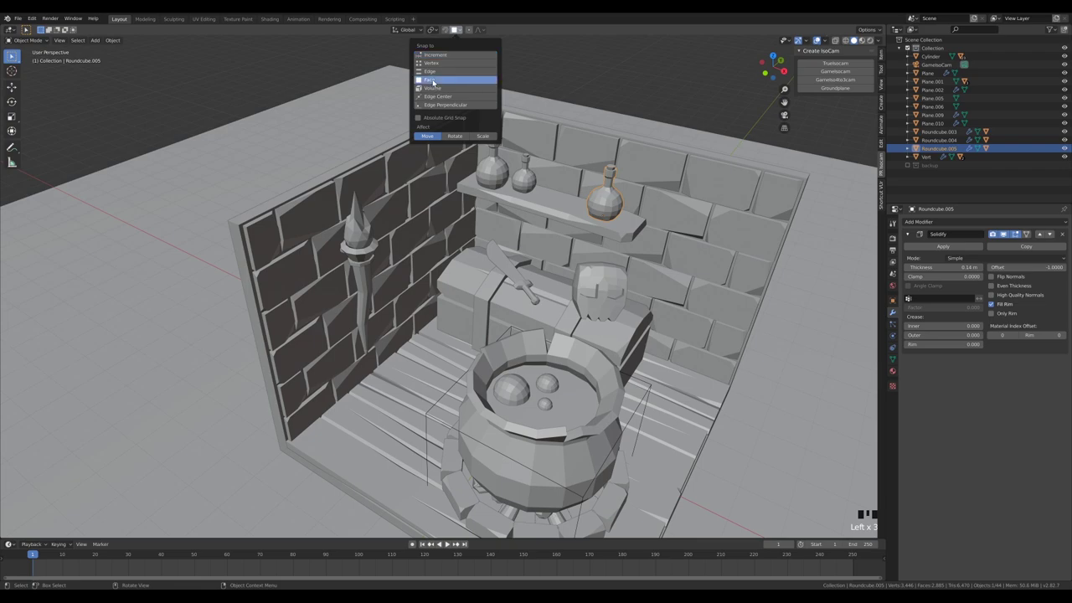
key("g")
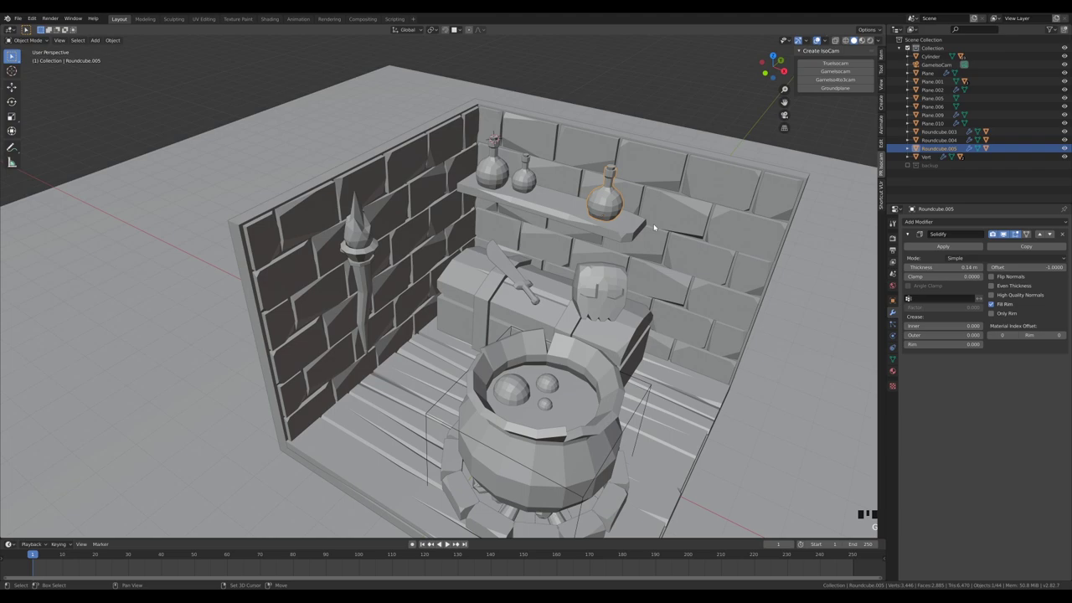
key("shift+]")
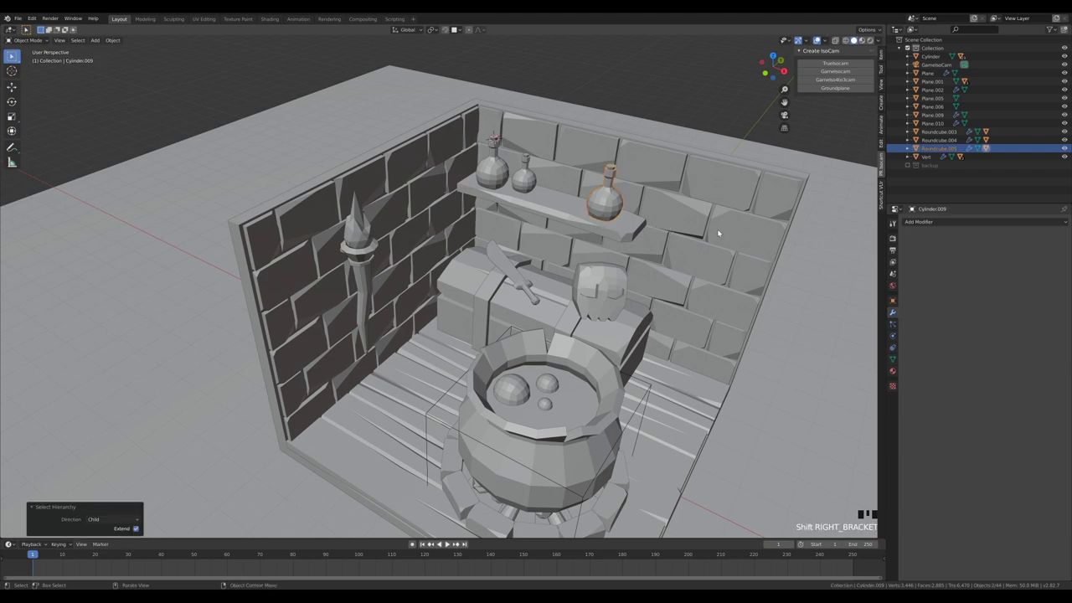
key("alt+d")
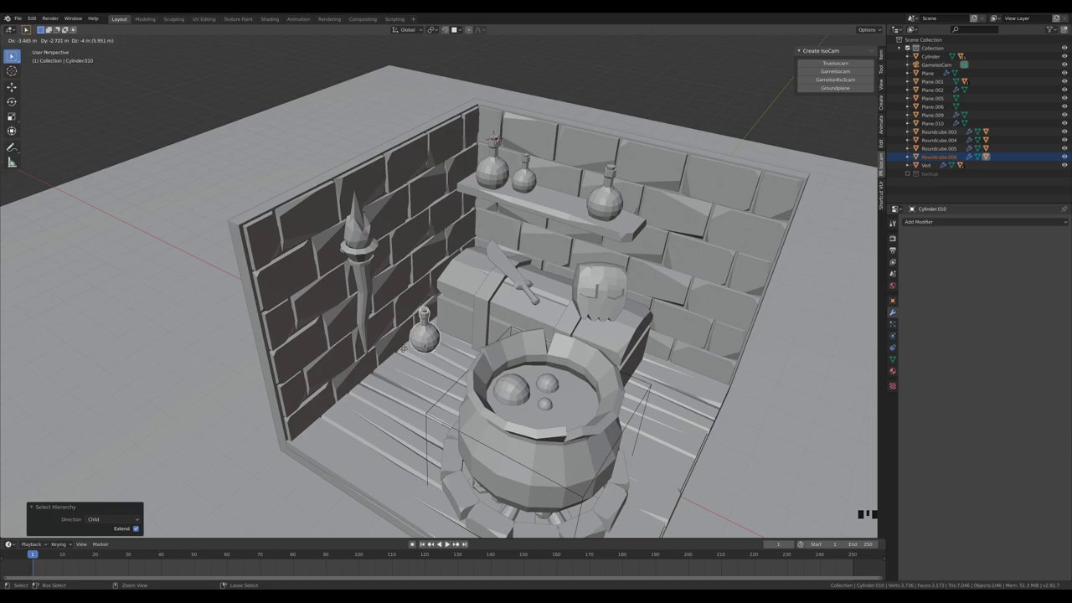
left_click_drag(689, 309, 683, 308)
scroll("down", 3)
key("KP_0")
scroll("down", 3)
left_click(393, 303)
key("s")
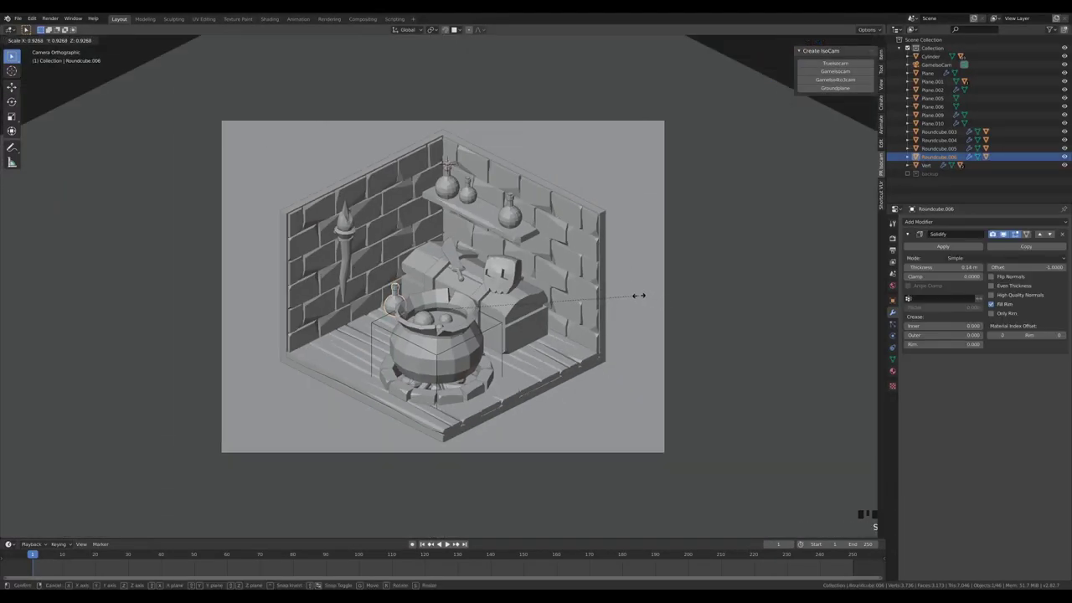
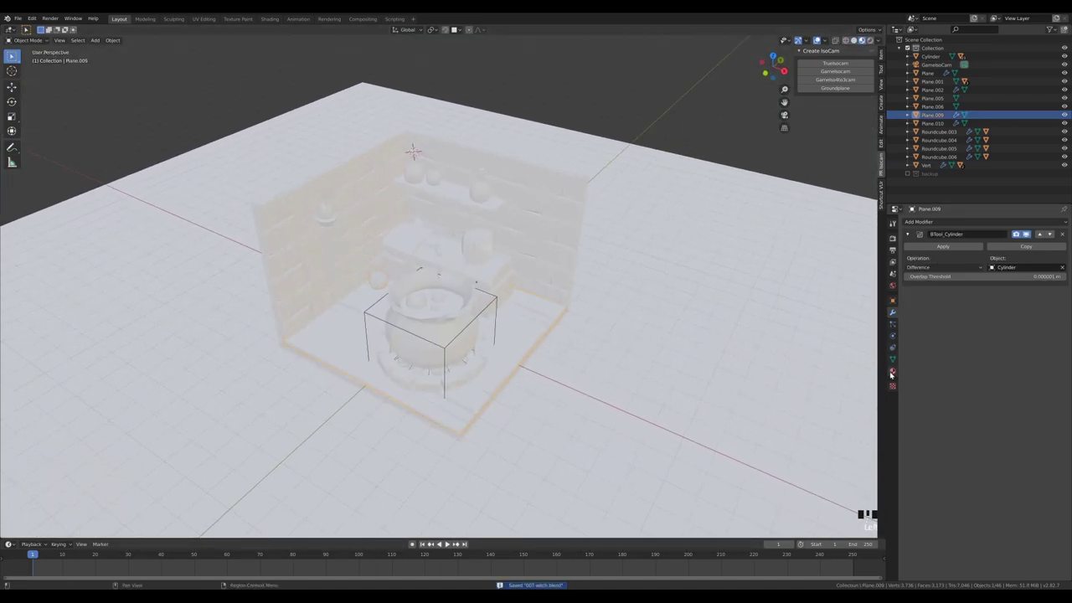
Step: Assign the existing Wood material to the floor and create a new, renamed material for the walls
left_click(932, 240)
left_click(928, 224)
left_click(914, 205)
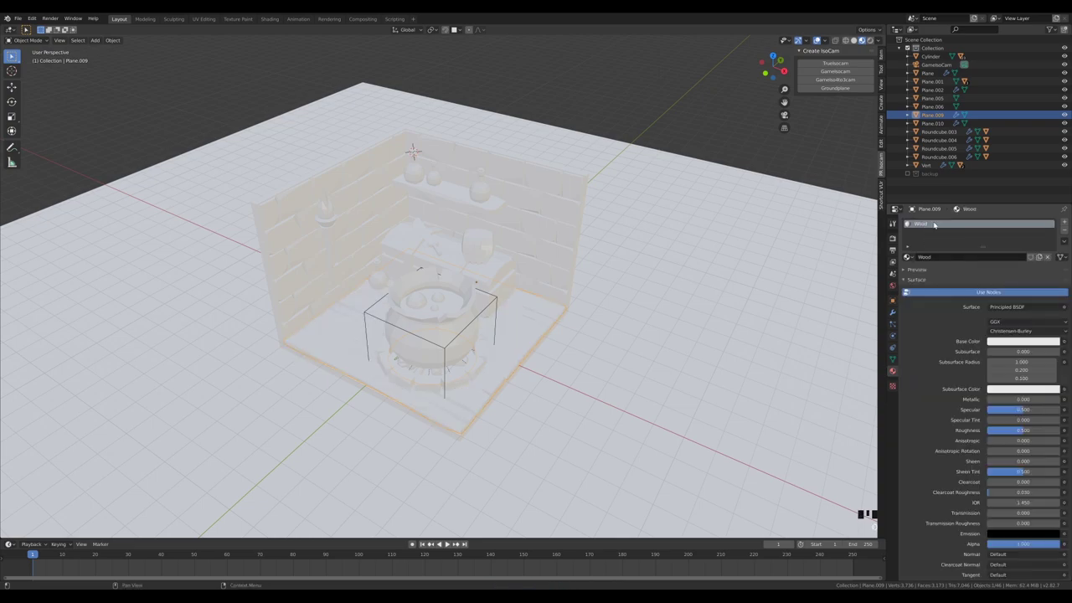
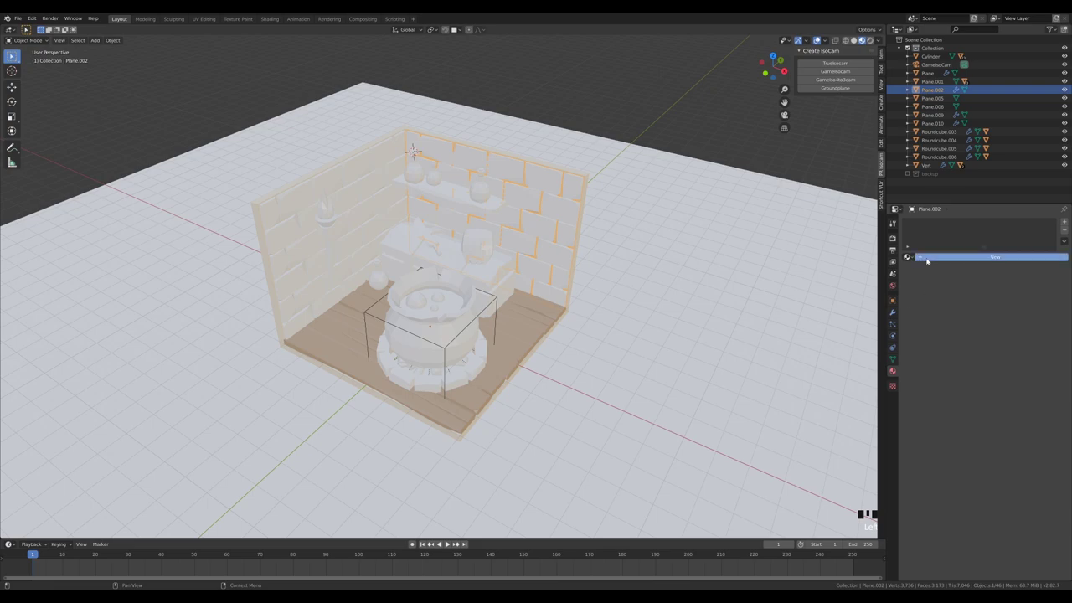
left_click(922, 227)
left_click(923, 226)
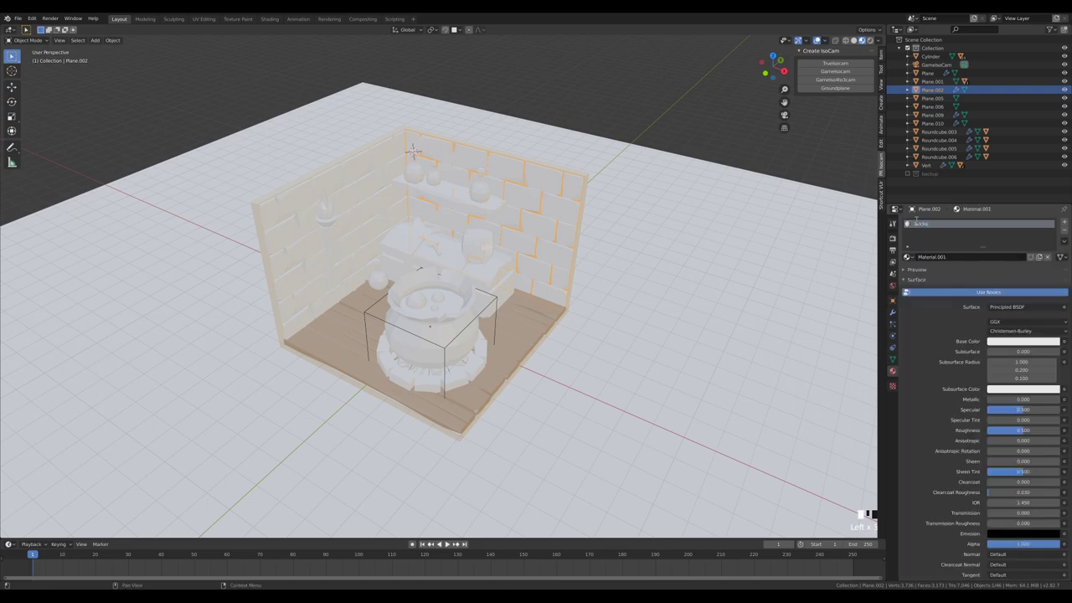
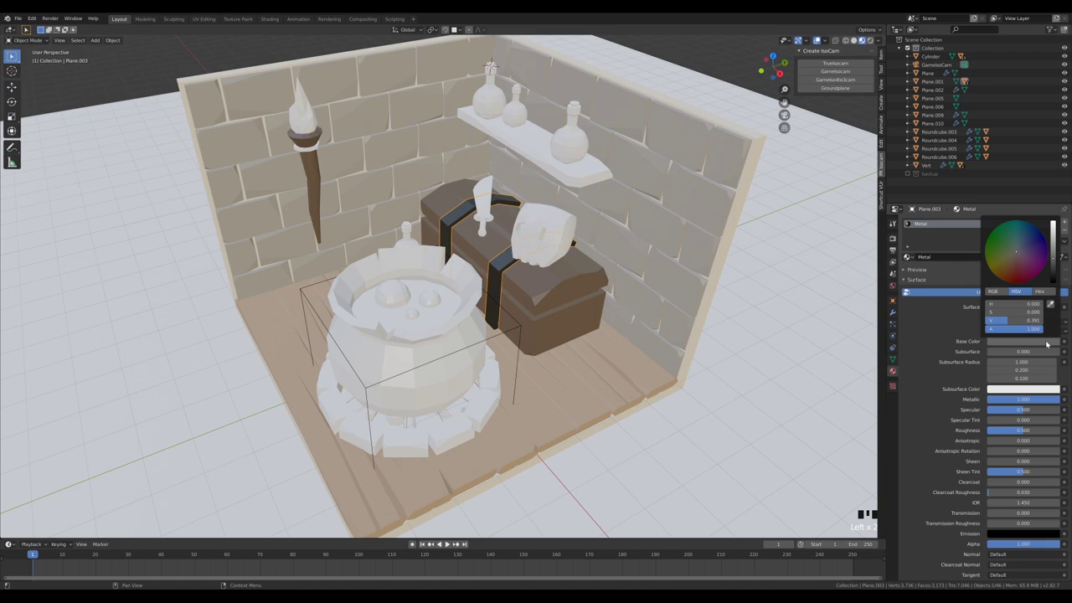
Step: Adjust the Metal material's base colour values in the colour picker
double_click(1057, 258)
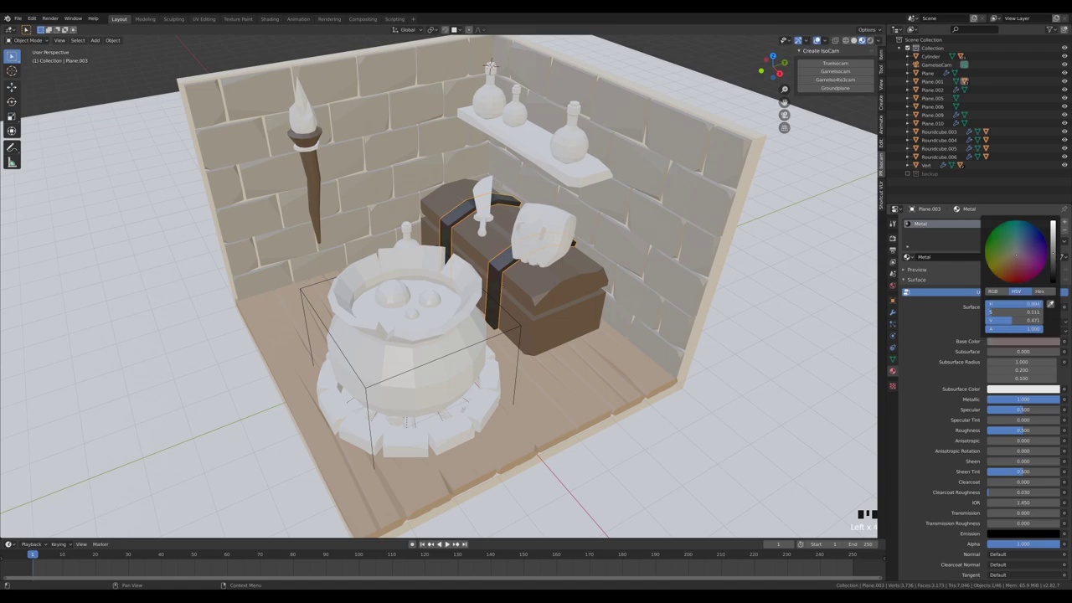
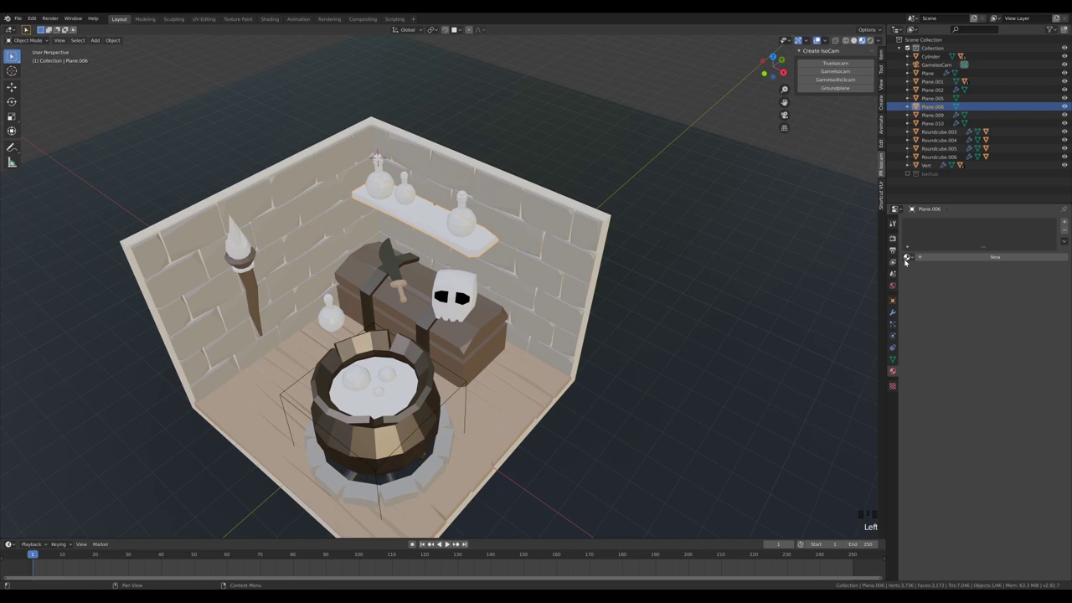
Step: Save the file, select the cauldron and browse the existing materials for it
left_click_drag(942, 323, 371, 304)
key("ctrl+s")
left_click(249, 271)
left_click_drag(375, 249, 317, 237)
left_click(317, 237)
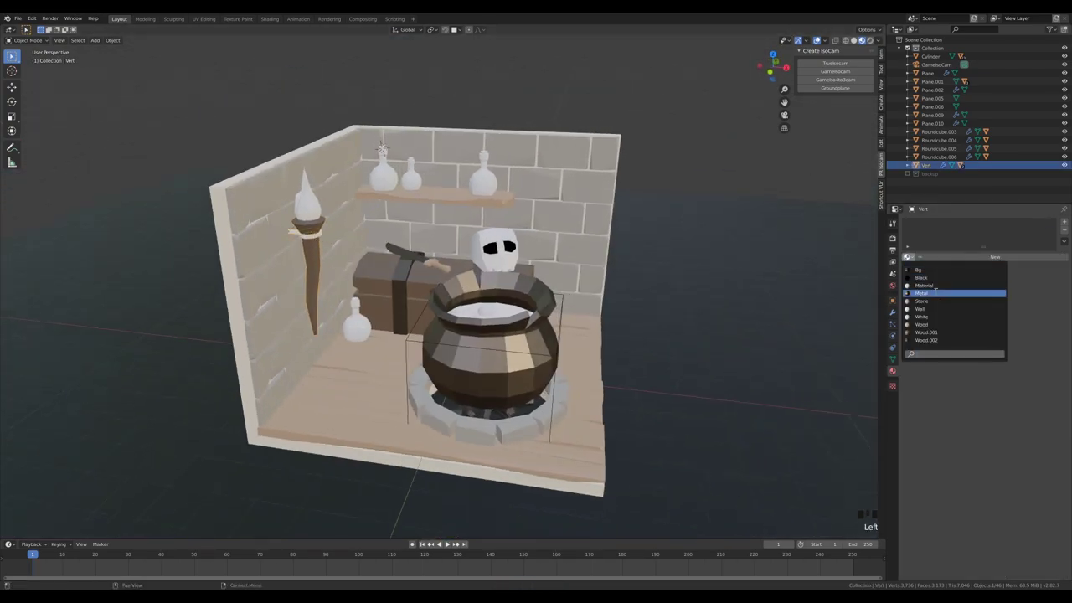
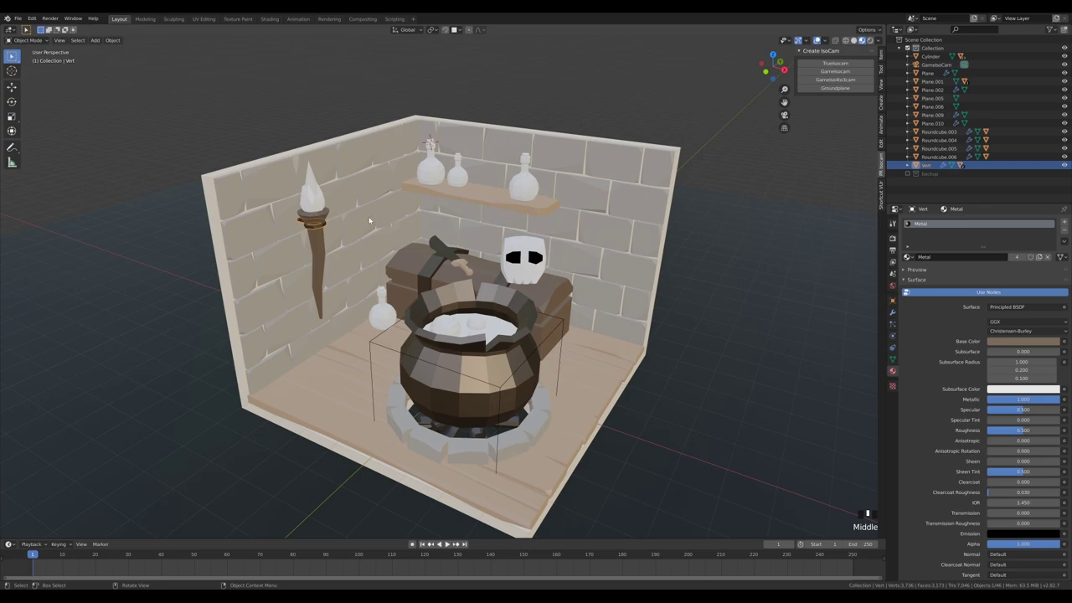
Step: Assign a wood material to the bottle part, then undo the change
scroll("down", 3)
scroll("up", 3)
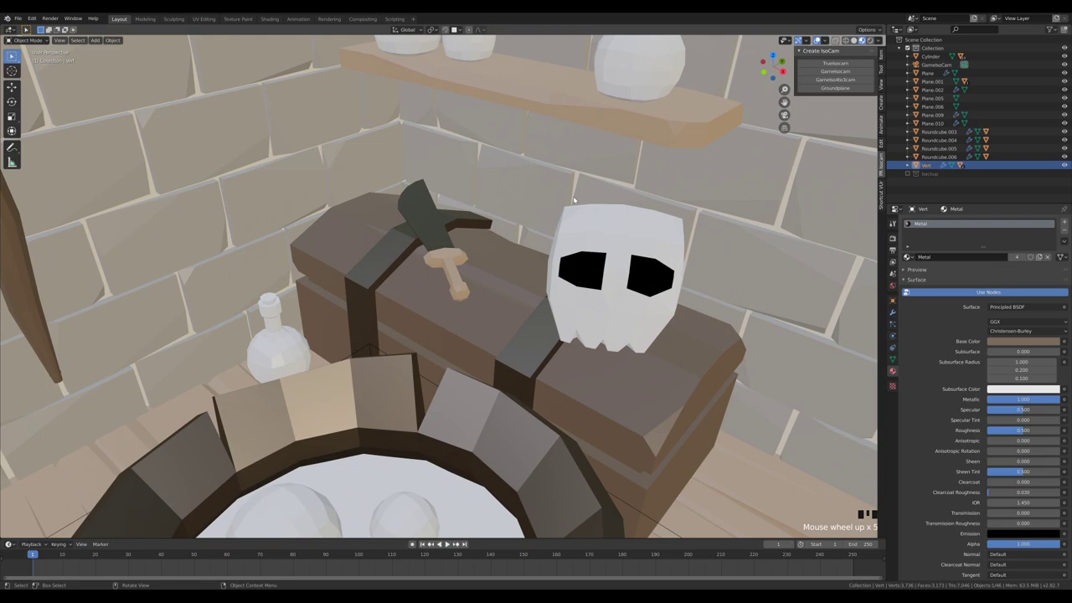
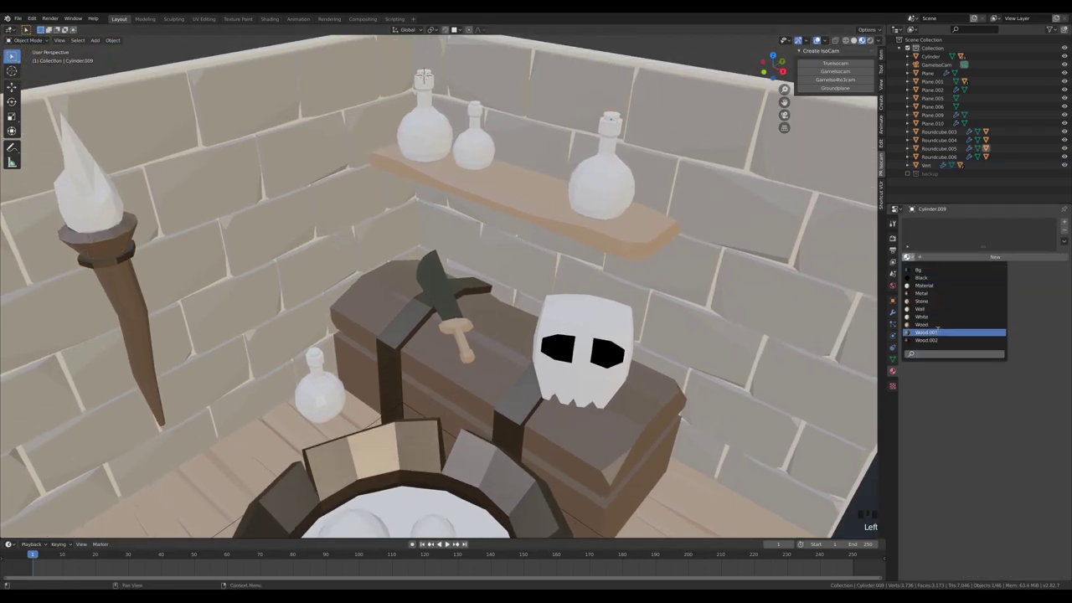
left_click_drag(937, 328, 776, 285)
key("ctrl+z")
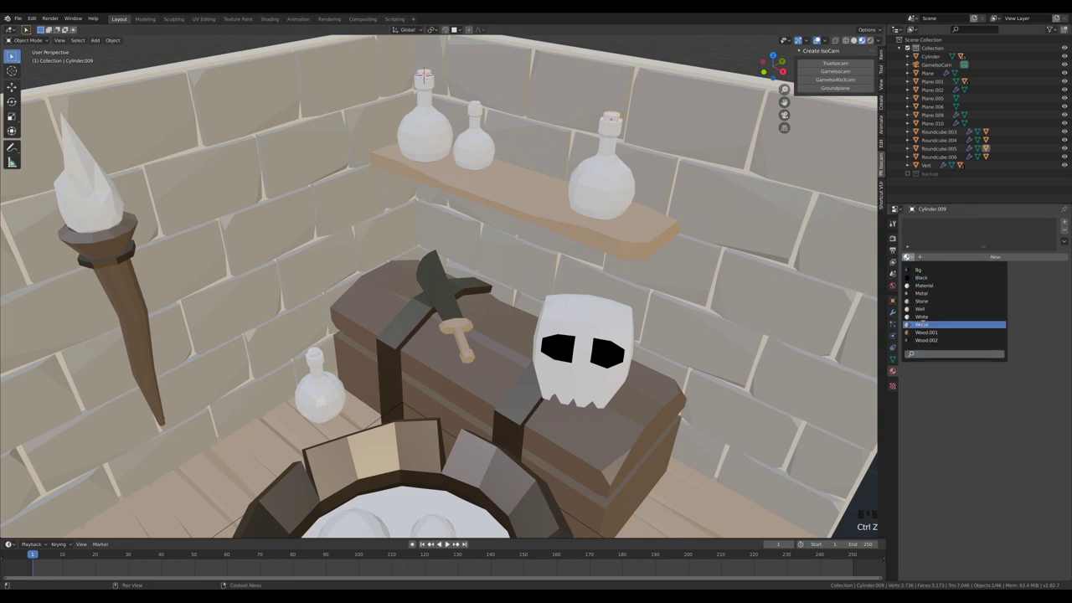
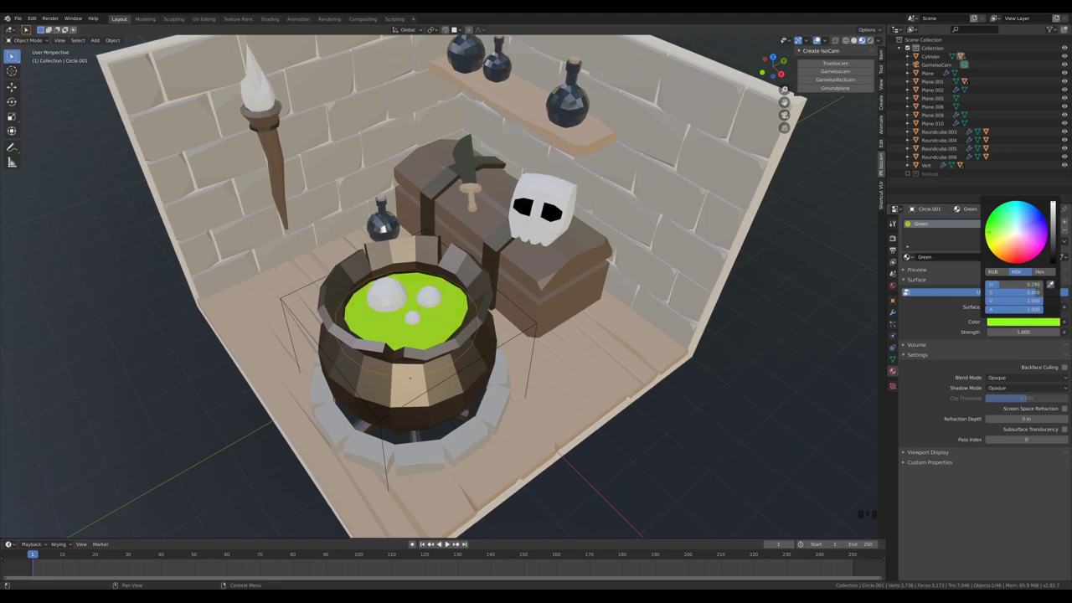
Step: Switch the cauldron liquid's surface to Emission with strength 10
left_click(913, 205)
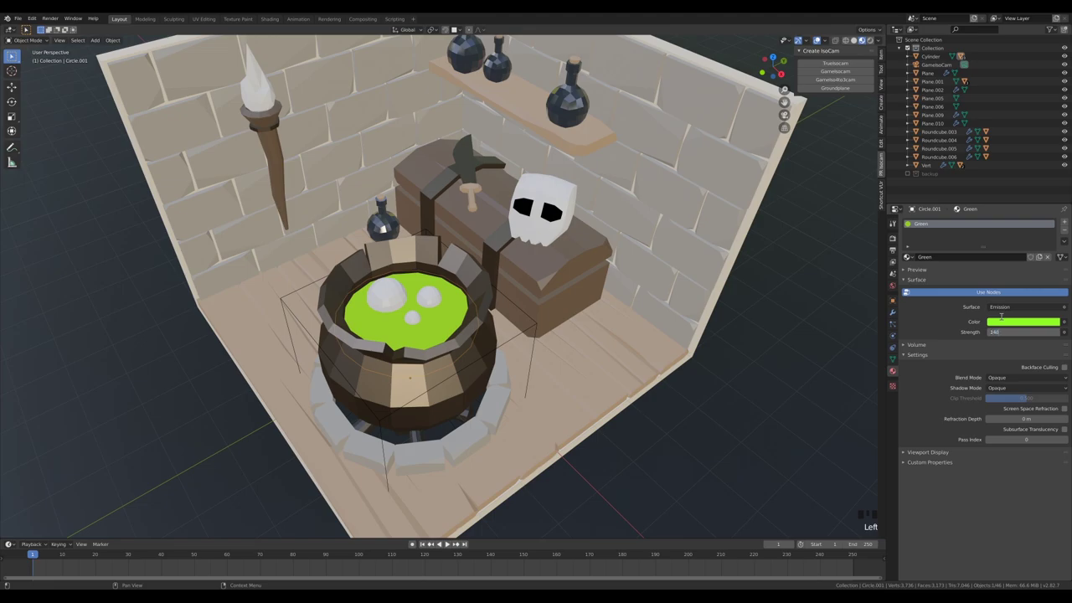
key("BackSpace")
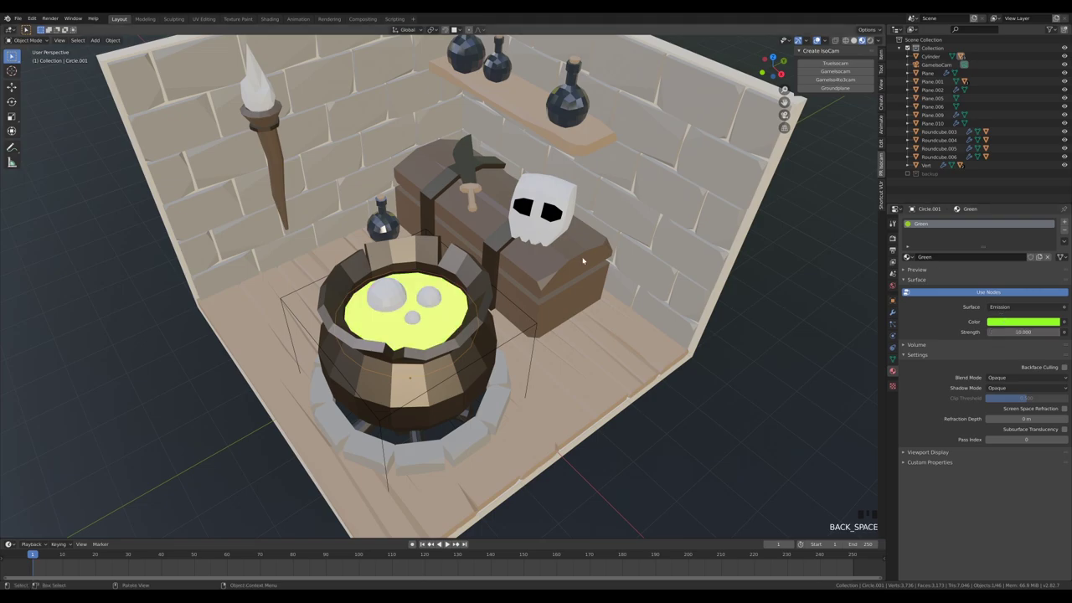
scroll("down", 3)
Step: Enable Ambient Occlusion, Bloom and Screen Space Reflections with Refraction in the Eevee render settings
scroll("up", 3)
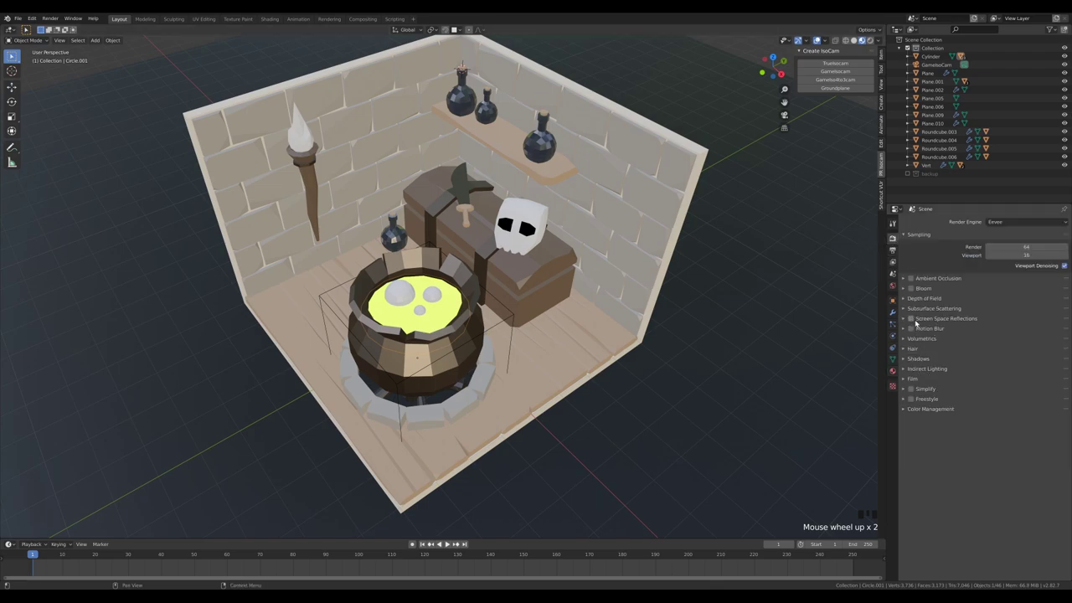
left_click(913, 278)
left_click(915, 288)
left_click(913, 318)
left_click_drag(565, 272, 946, 373)
double_click(946, 373)
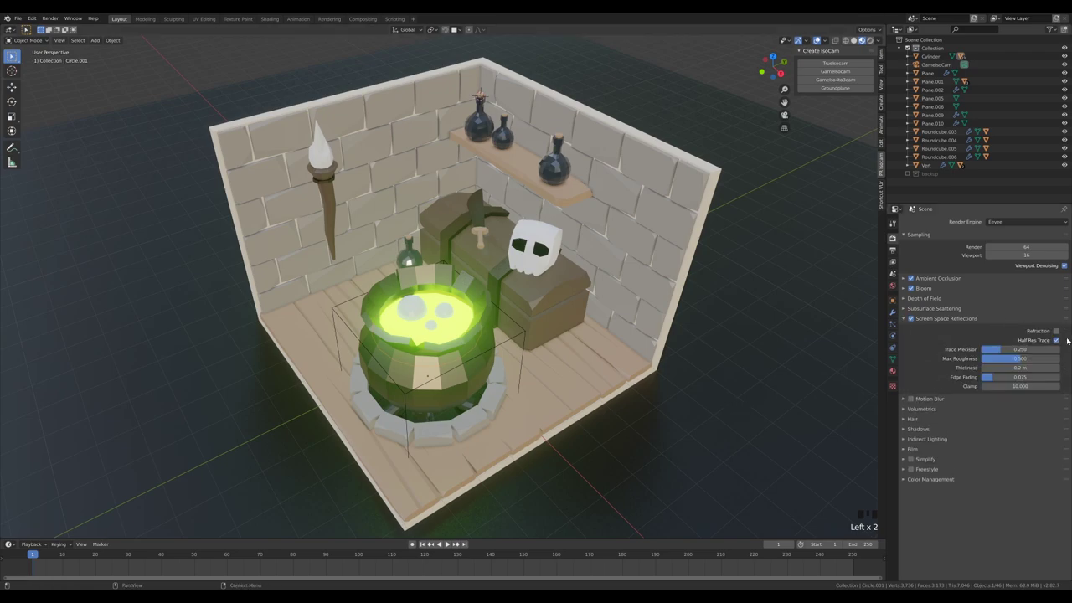
left_click(1058, 331)
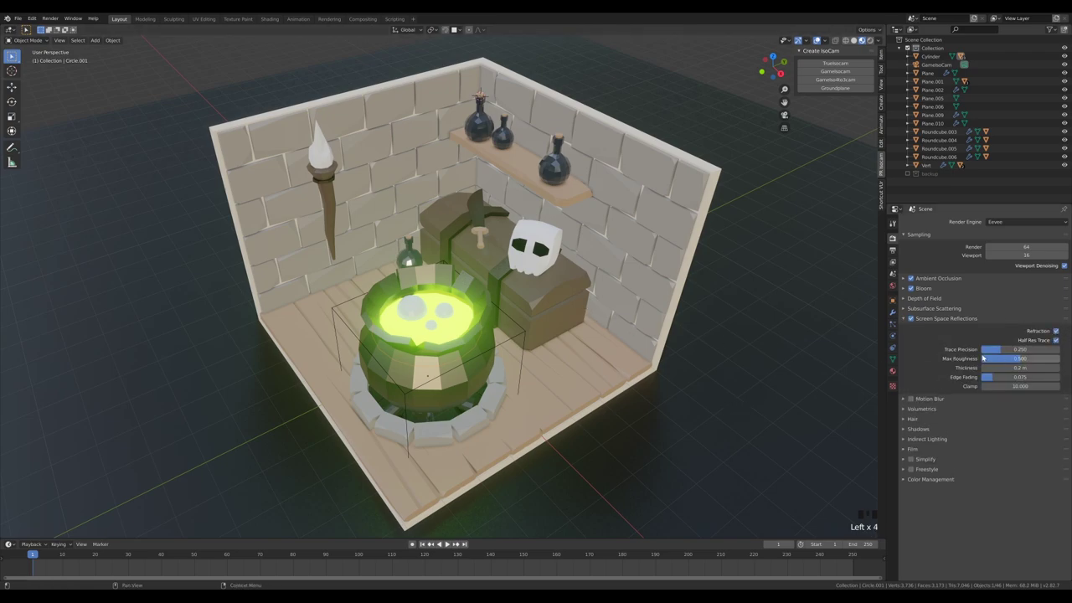
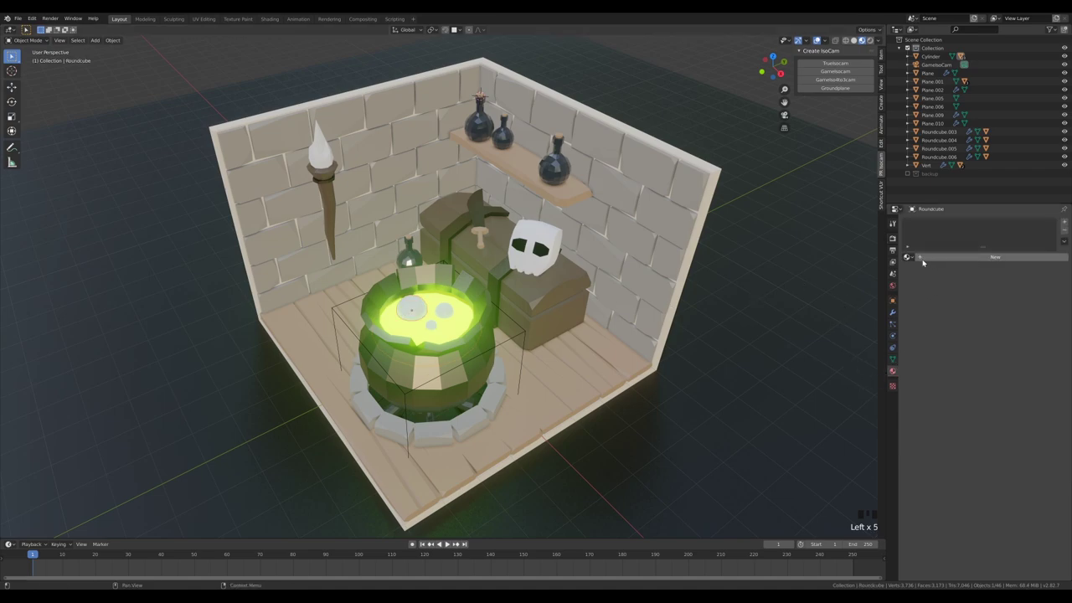
Step: Create a new material on a cauldron bubble and name it Bubble
left_click(938, 255)
left_click(930, 225)
left_click(909, 222)
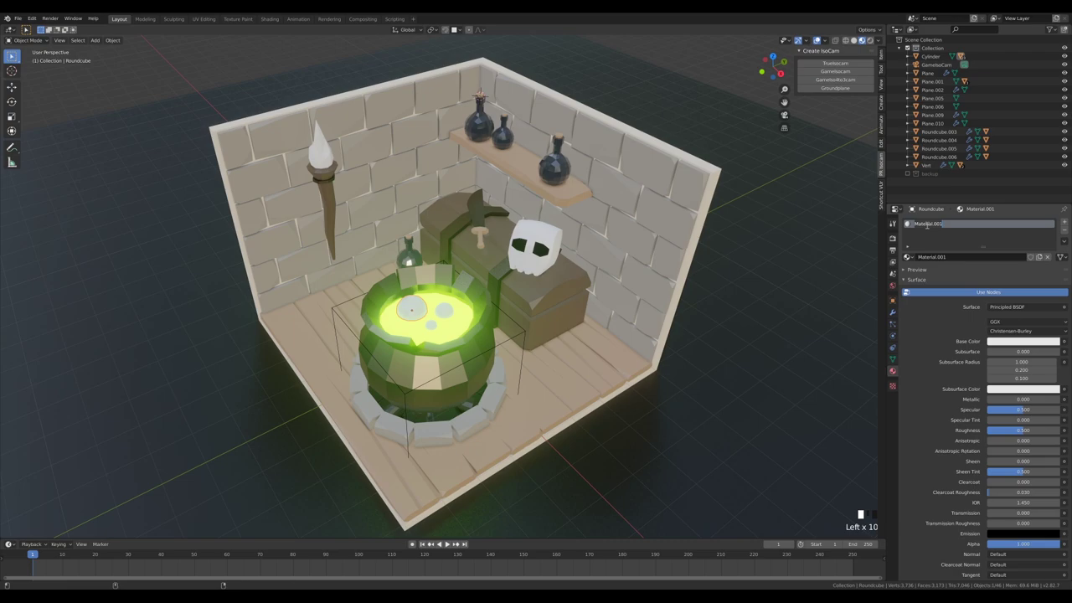
key("b")
Step: Give the bubble a Solidify shell and tune its thickness while viewing in wireframe
scroll("down", 3)
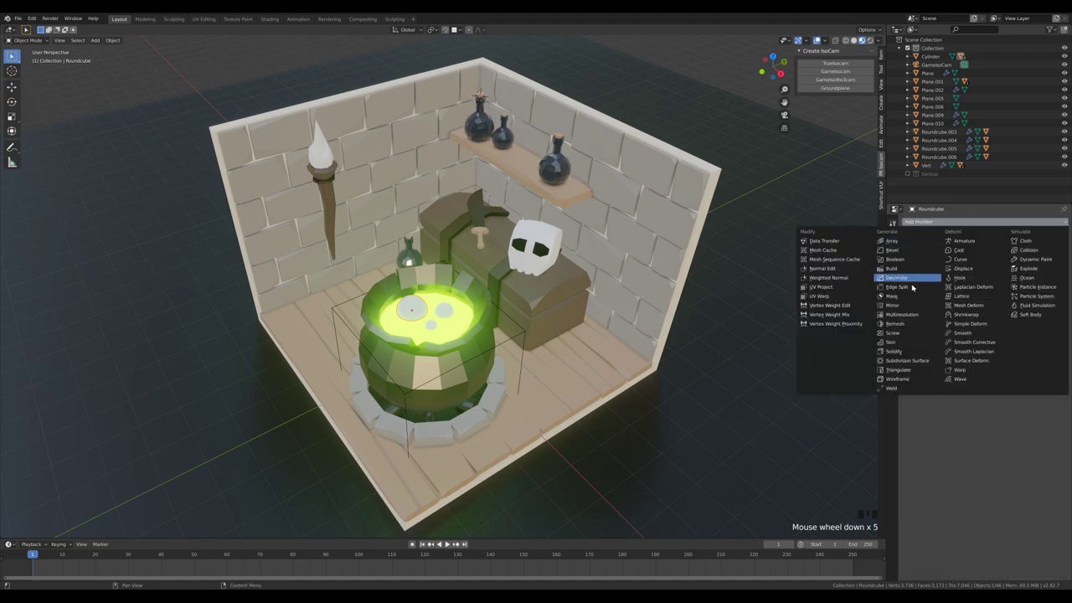
left_click_drag(909, 350, 986, 271)
key("z")
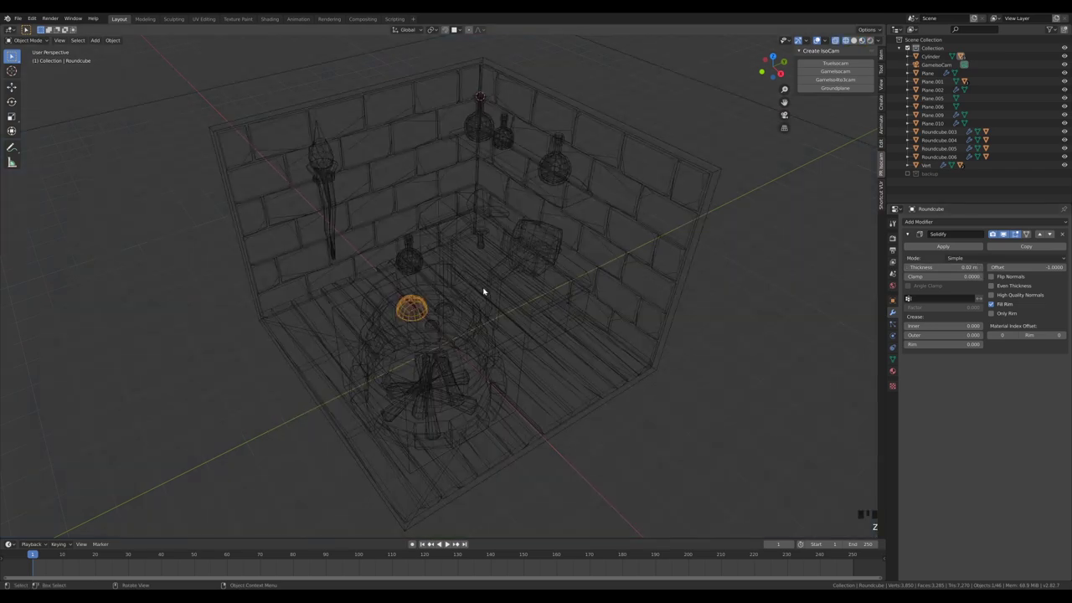
key("KP_1")
scroll("up", 3)
left_click_drag(749, 78, 514, 351)
scroll("up", 3)
left_click_drag(984, 266, 696, 320)
left_click_drag(696, 320, 663, 344)
scroll("down", 3)
key("z")
scroll("down", 3)
Step: Select all the cauldron bubbles and link the Bubble material to them
left_click(372, 378)
left_click(361, 397)
left_click(362, 398)
left_click_drag(397, 397, 426, 337)
left_click(426, 338)
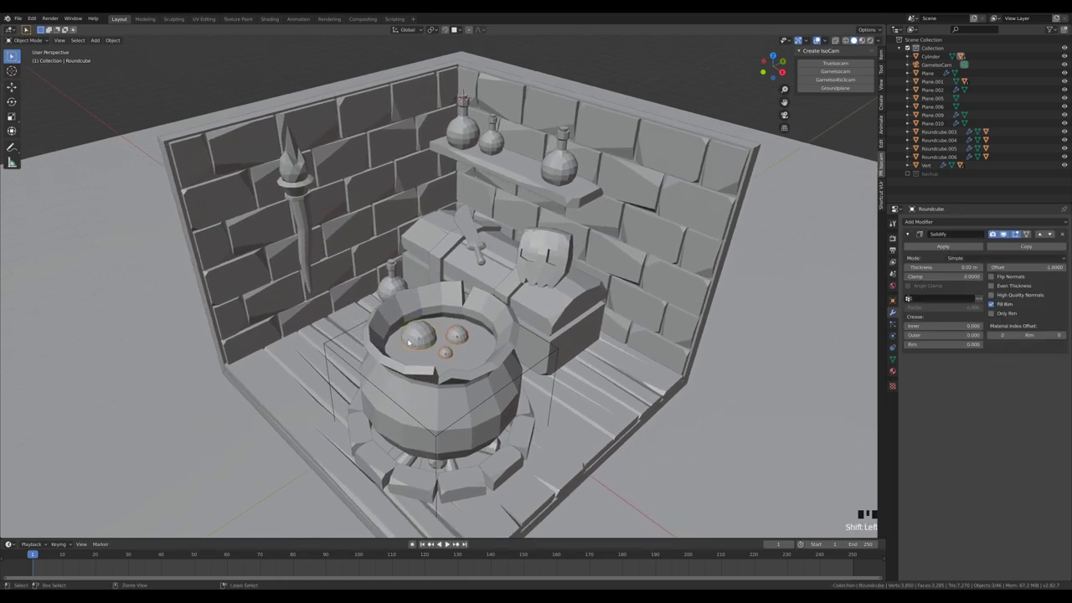
left_click(424, 337)
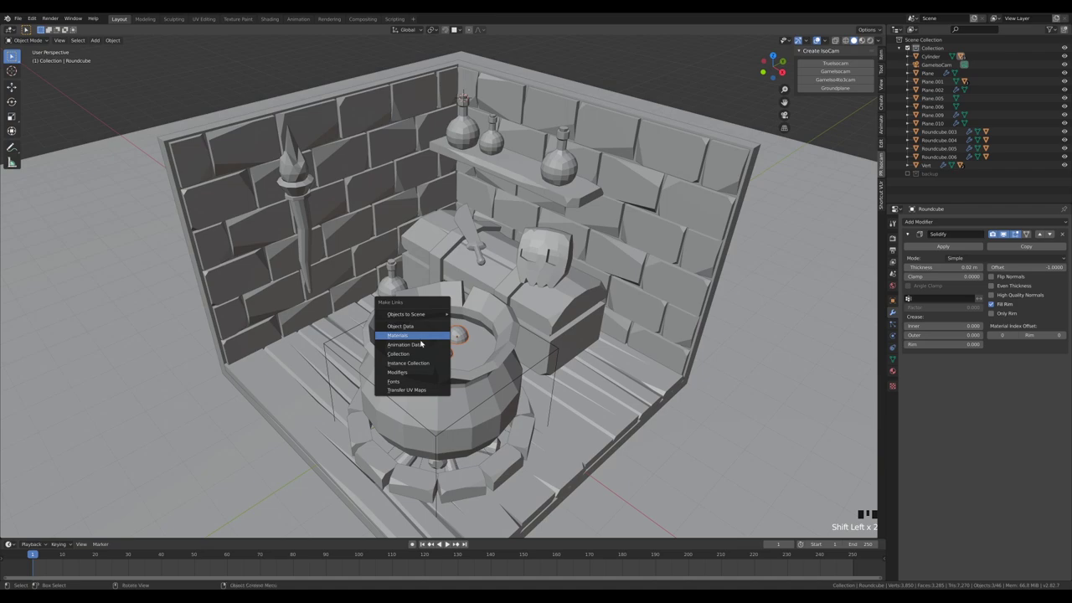
key("ctrl+l")
Step: Edit the Bubble material's transparency value
left_click(460, 338)
left_click(450, 354)
double_click(441, 349)
left_click_drag(909, 268, 418, 344)
key("z")
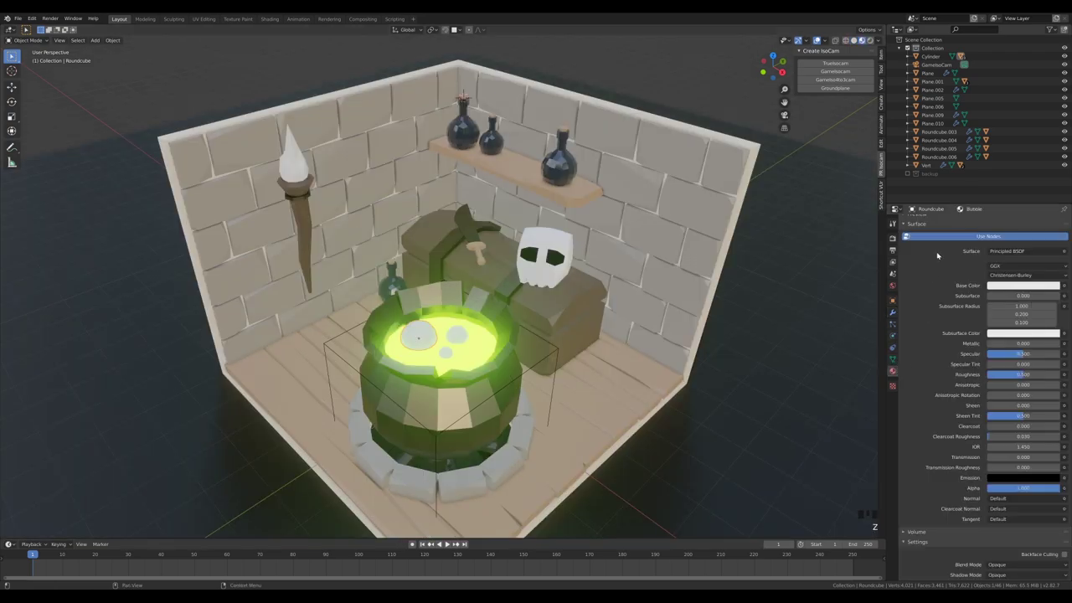
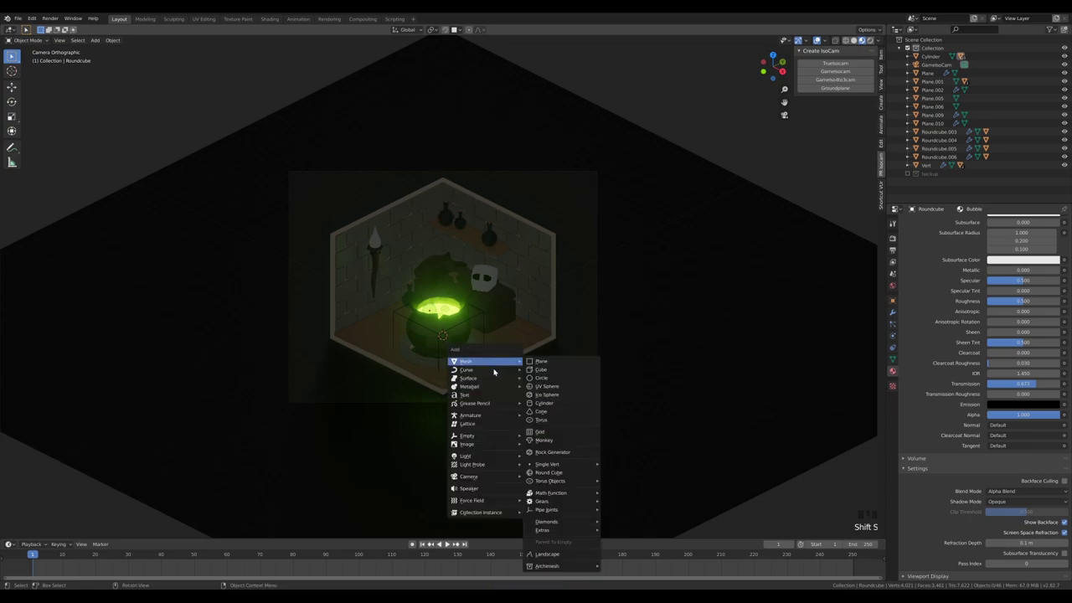
Step: Add an area light and lift it above the room, checking it through the camera
key("shift+a")
key("g")
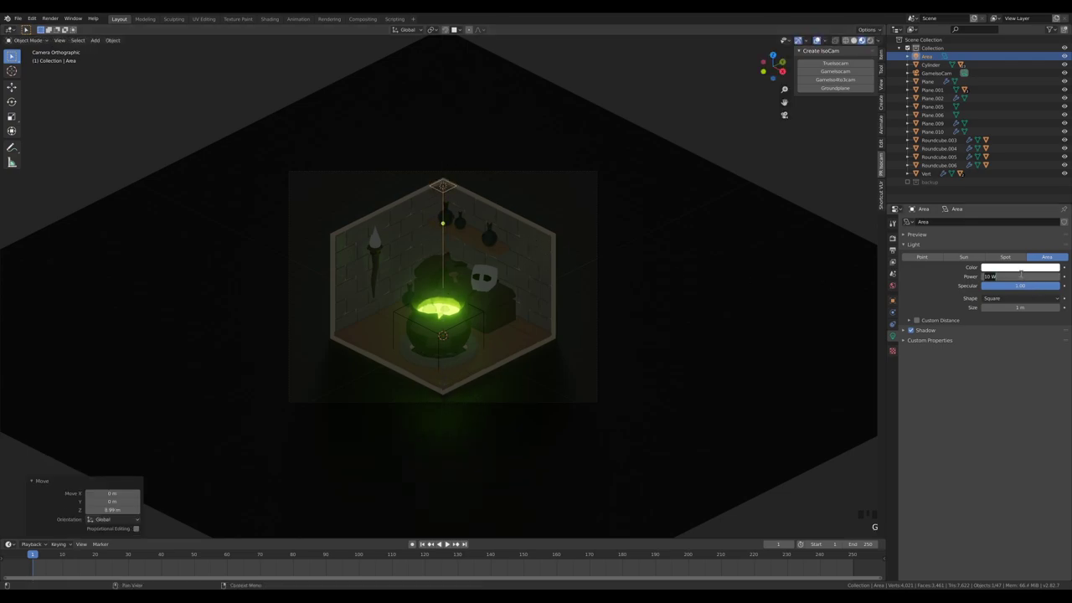
key("KP_0")
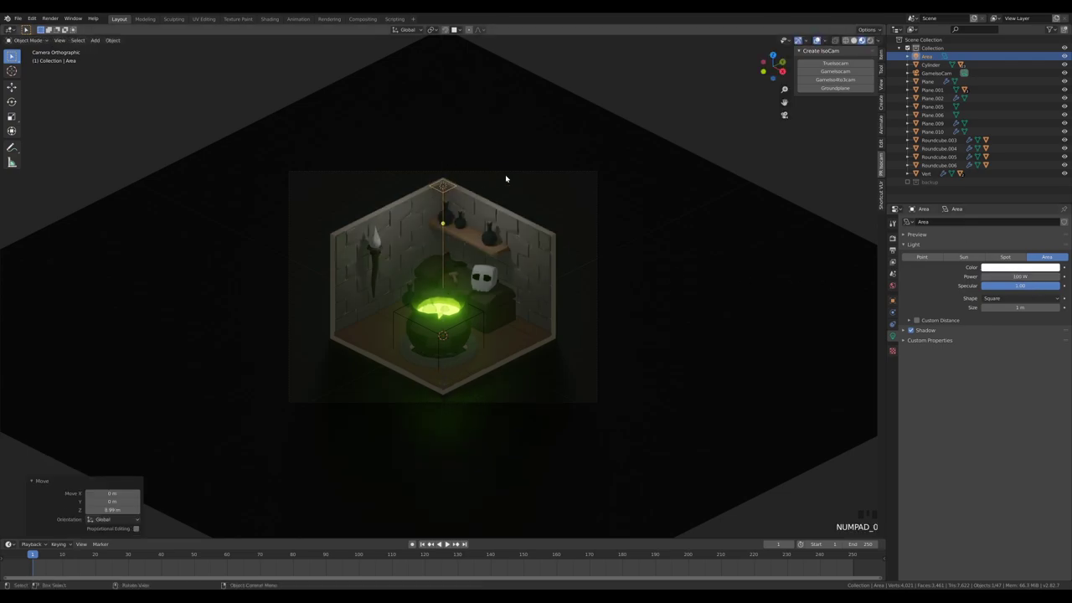
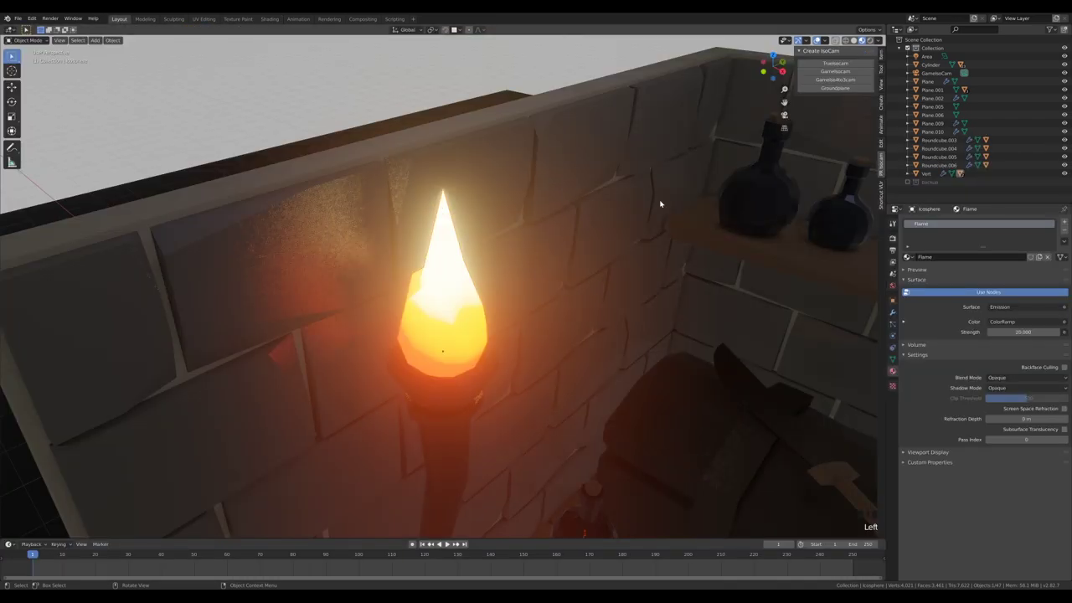
Step: Return to the isometric camera view, fit the frame and bring up the list of objects to add
scroll("down", 3)
key("KP_0")
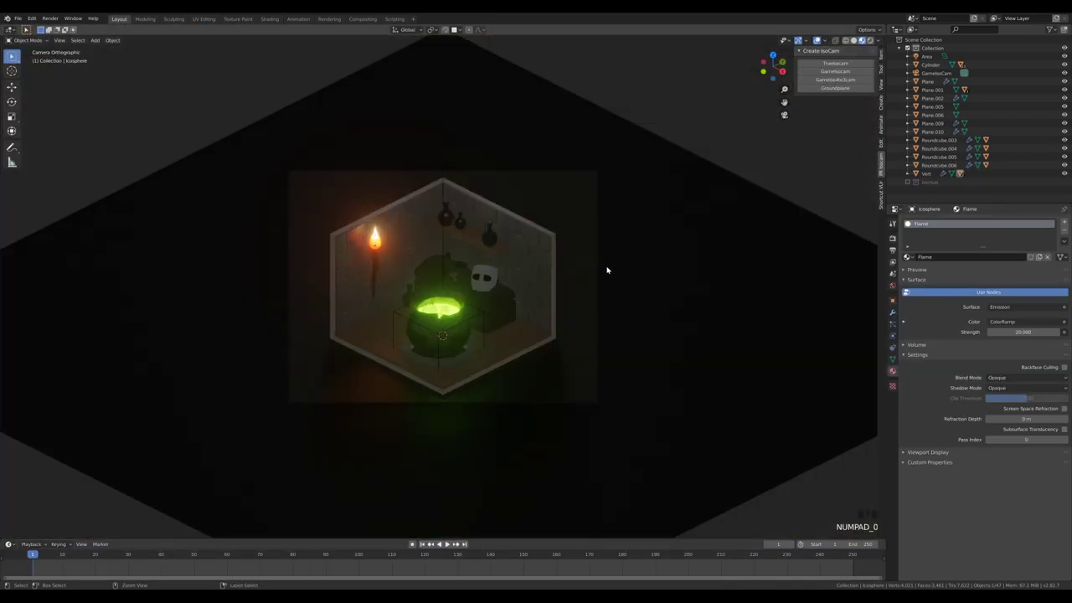
scroll("up", 3)
key("ctrl+z")
key("shift+s")
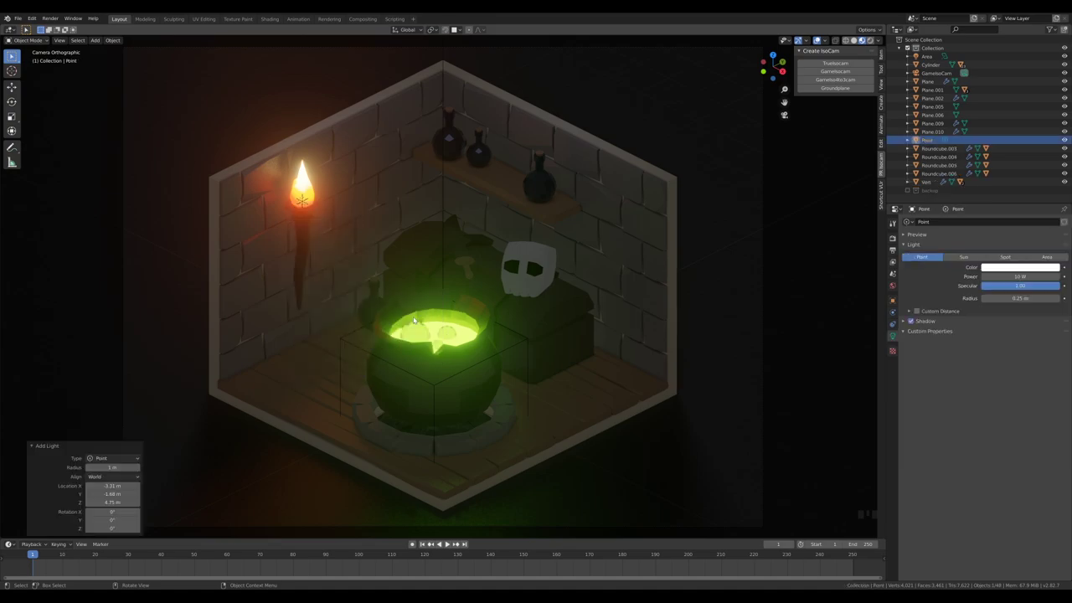
Step: Move the new point light beside the torch flame and orbit out to view the whole ground plane
key("g")
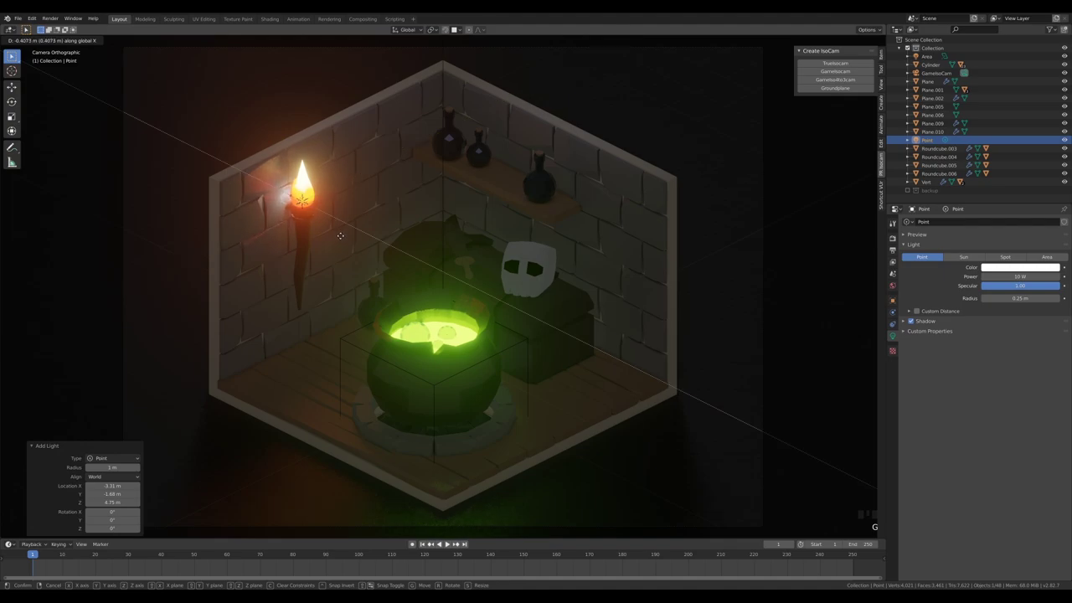
key("g")
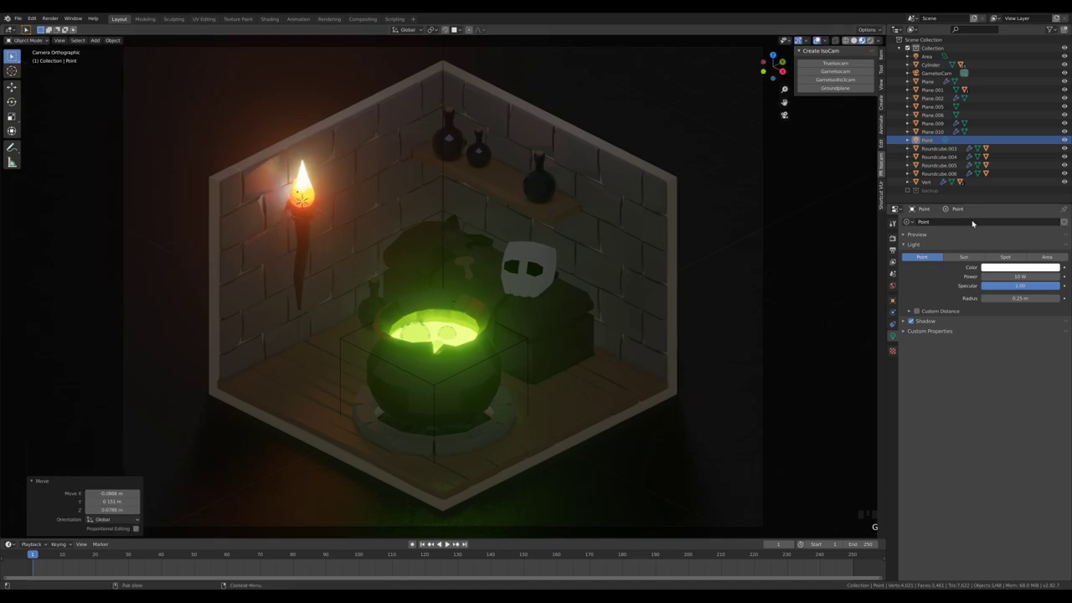
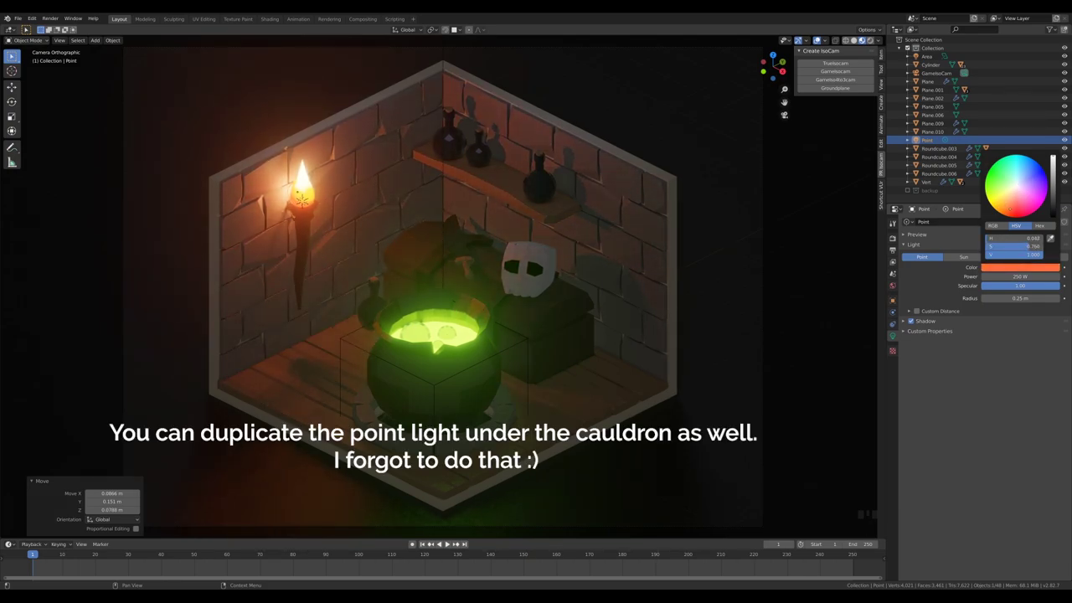
scroll("down", 3)
scroll("up", 3)
left_click_drag(430, 193, 328, 317)
Step: Add a second point light outside the room and raise it off the ground
right_click(328, 317)
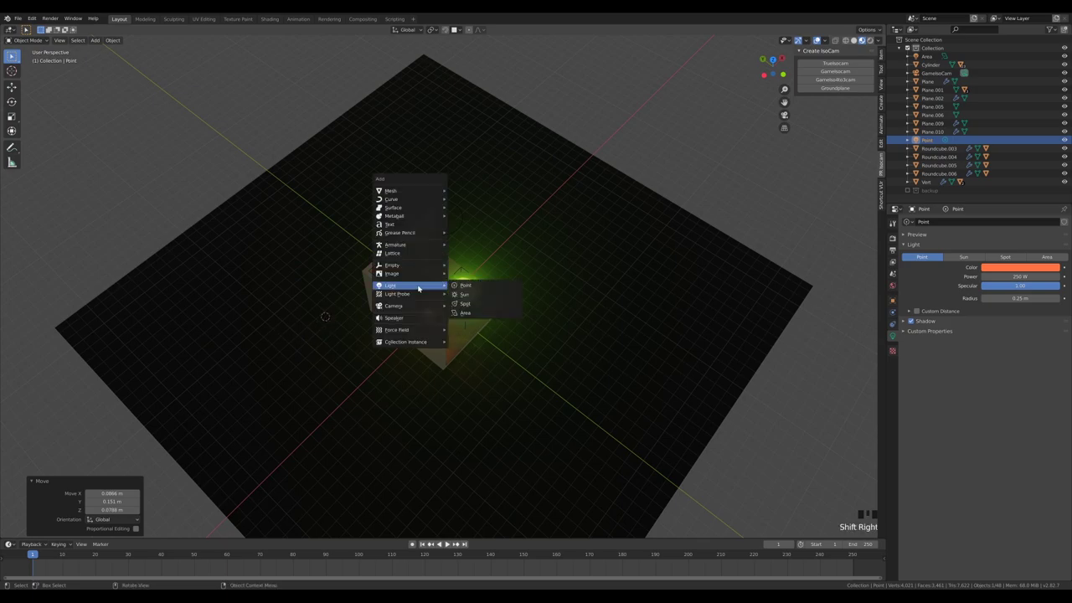
key("shift+a")
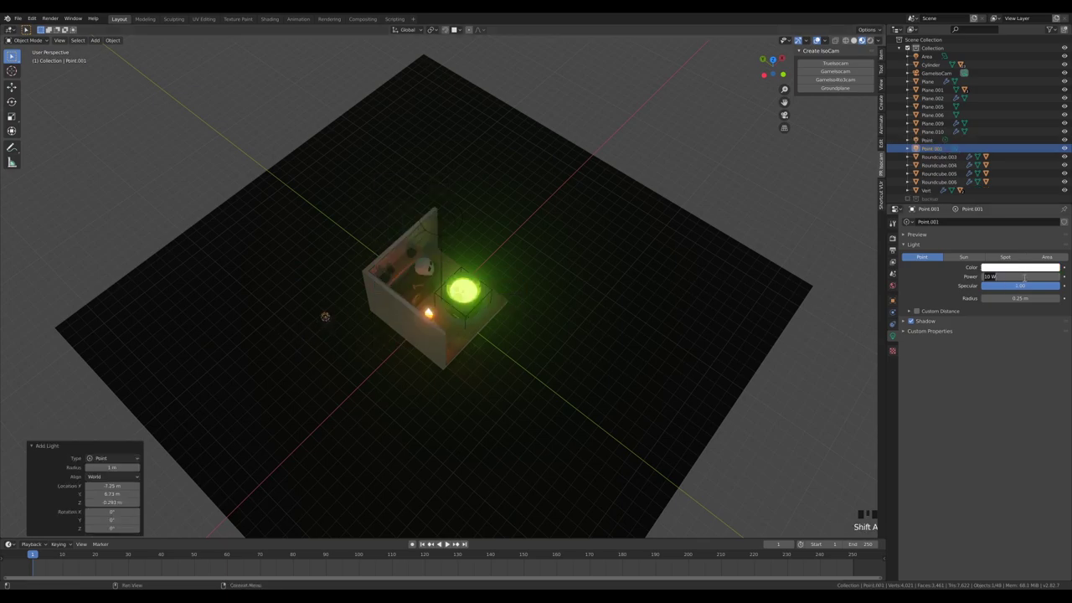
key("KP_0")
key("g")
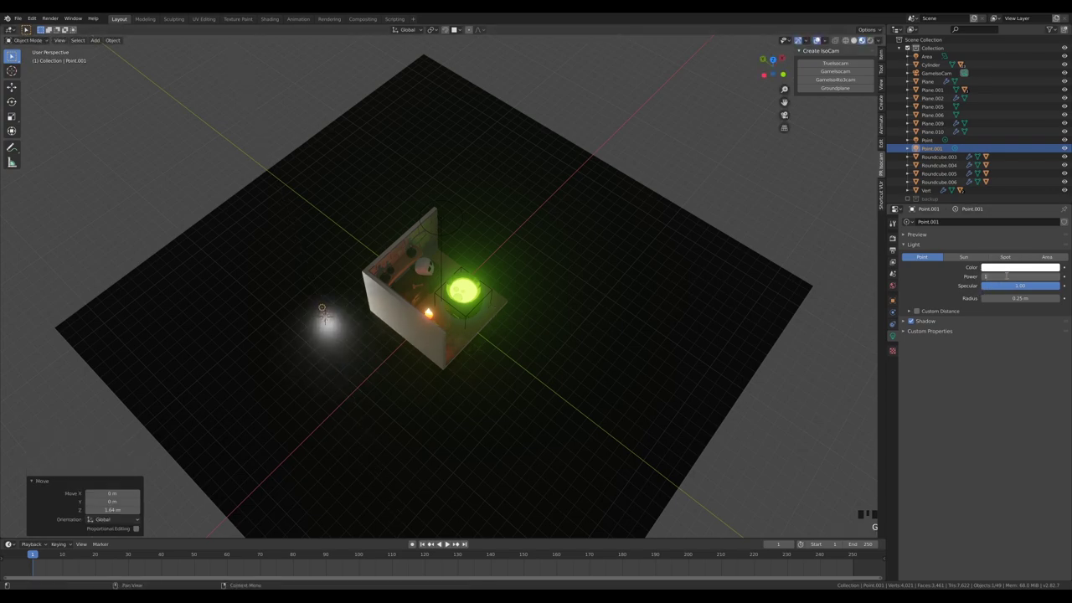
Step: Set the outside light to cyan at 5000 W with 1.56 m radius, checking from the isometric camera
key("KP_0")
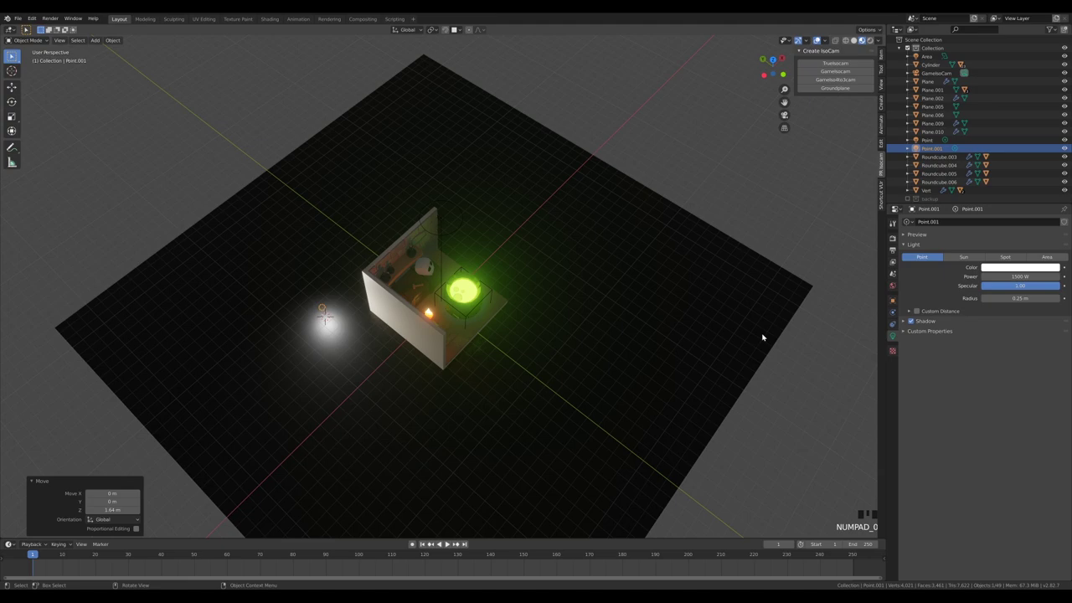
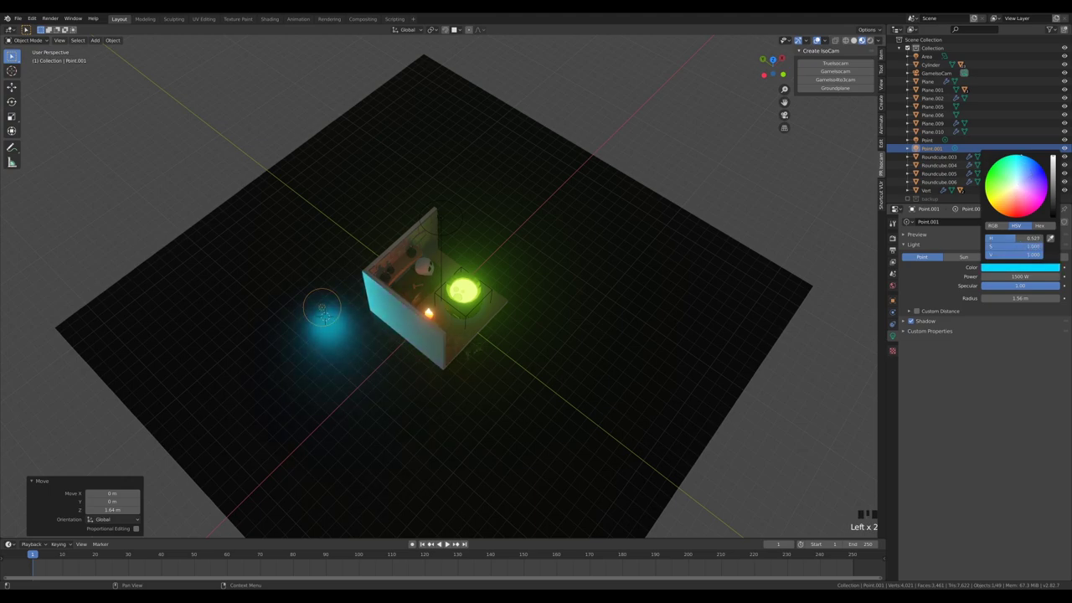
key("KP_0")
scroll("down", 3)
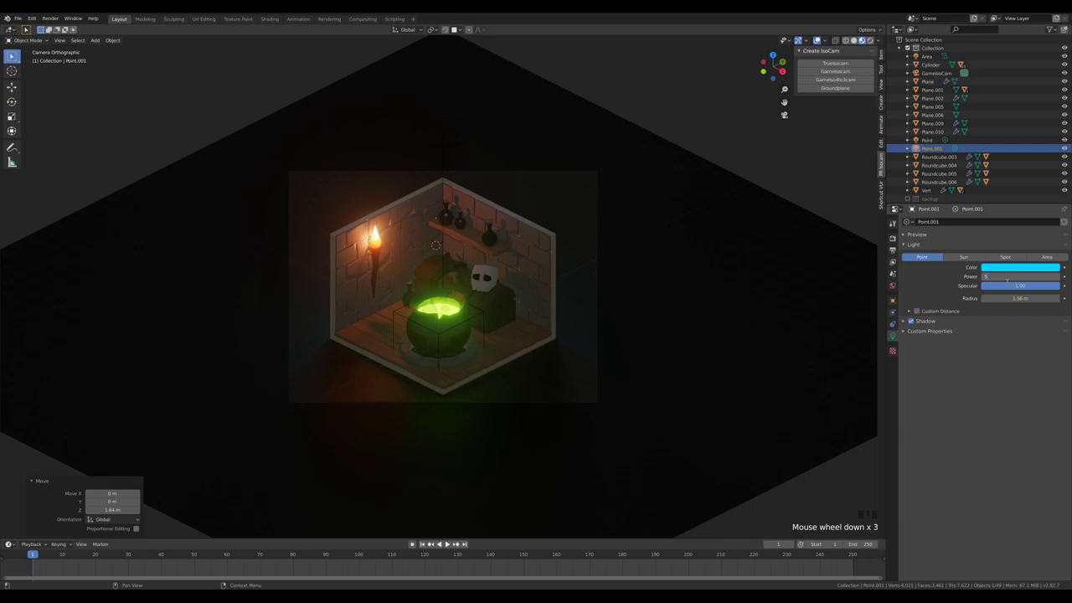
key("KP_0")
Step: Reposition the blue light, then make the world background colour dark blue
key("g")
key("g")
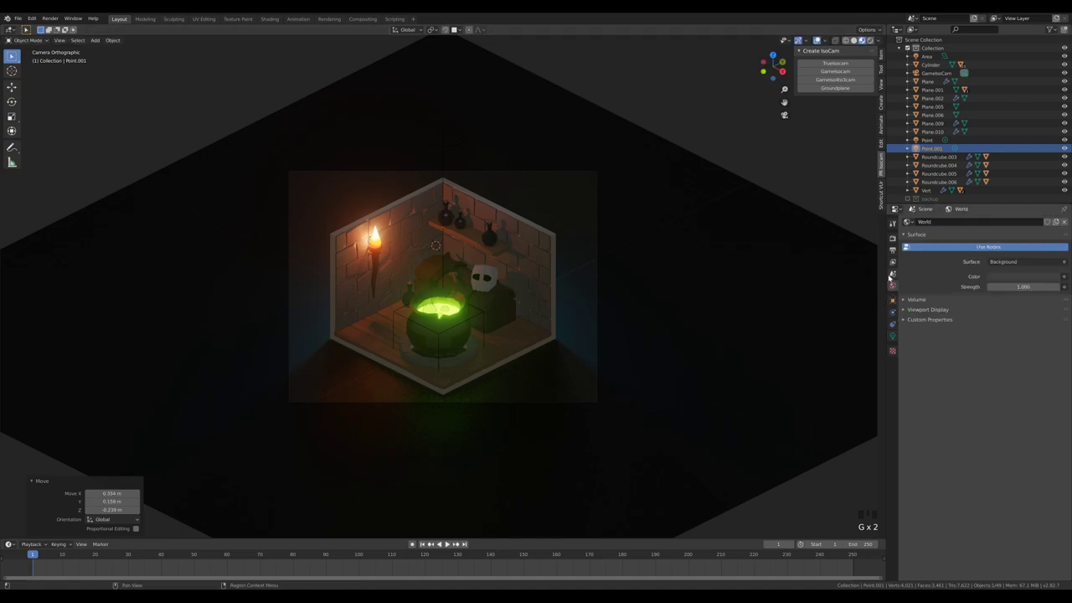
key("ctrl+z")
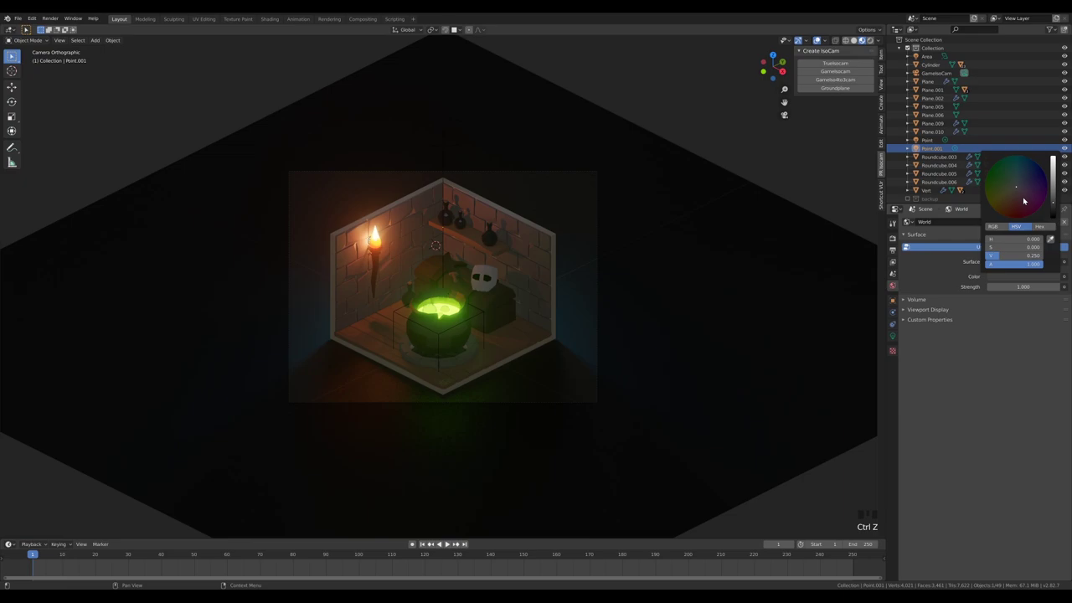
left_click(1027, 182)
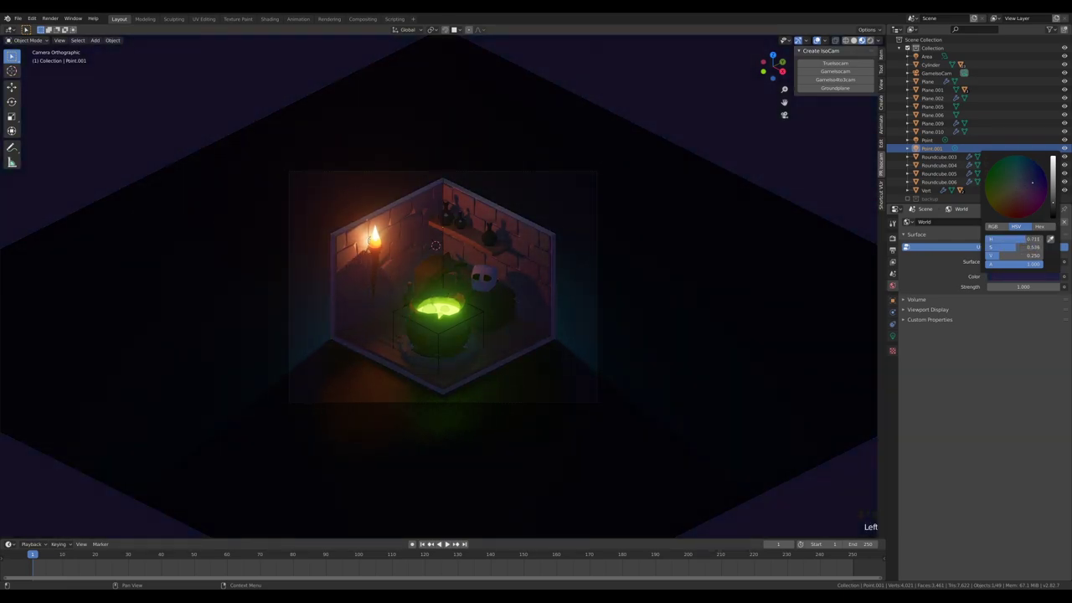
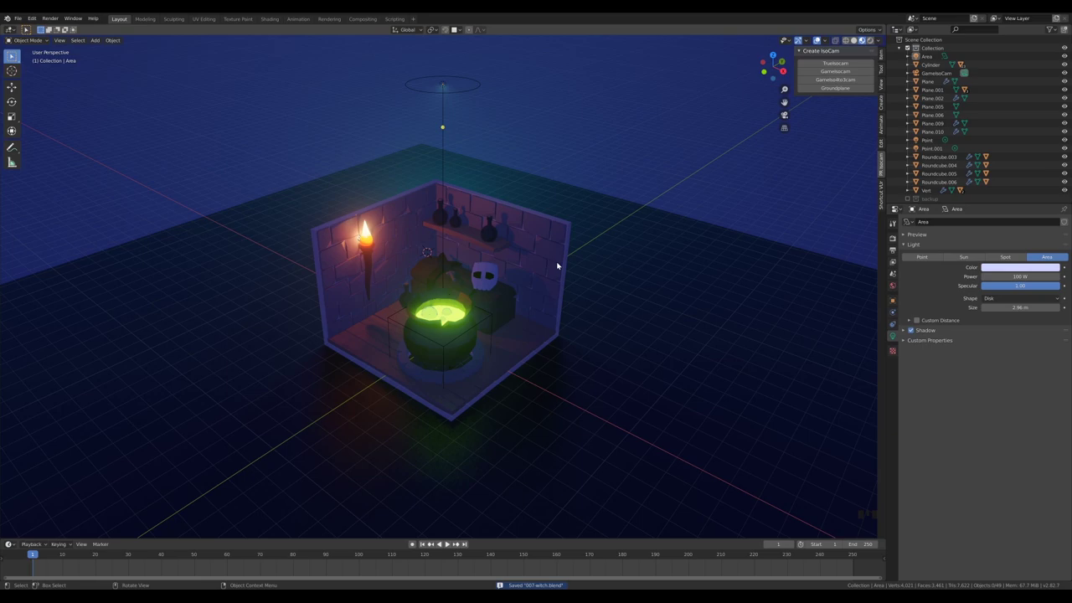
Step: Make the area light a stronger blue at 350 W and select the orange torch light
left_click(447, 89)
left_click(1030, 170)
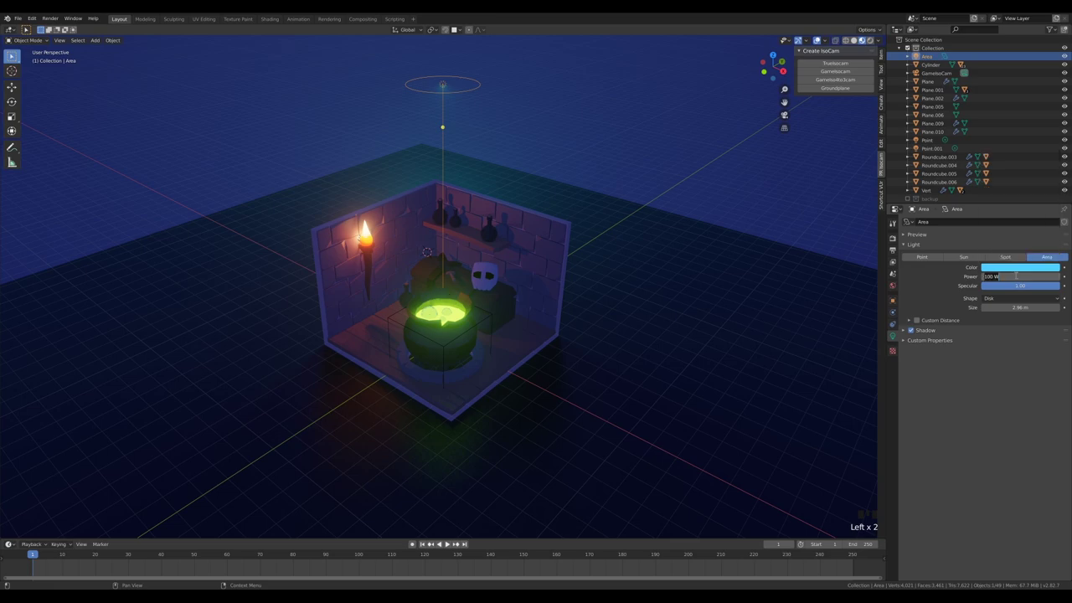
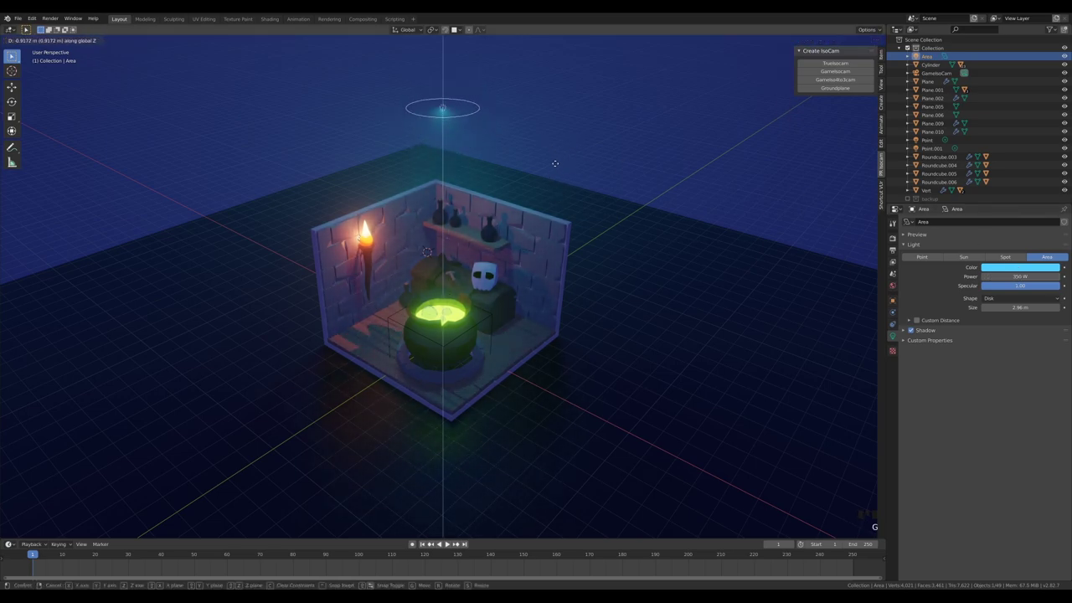
left_click(361, 237)
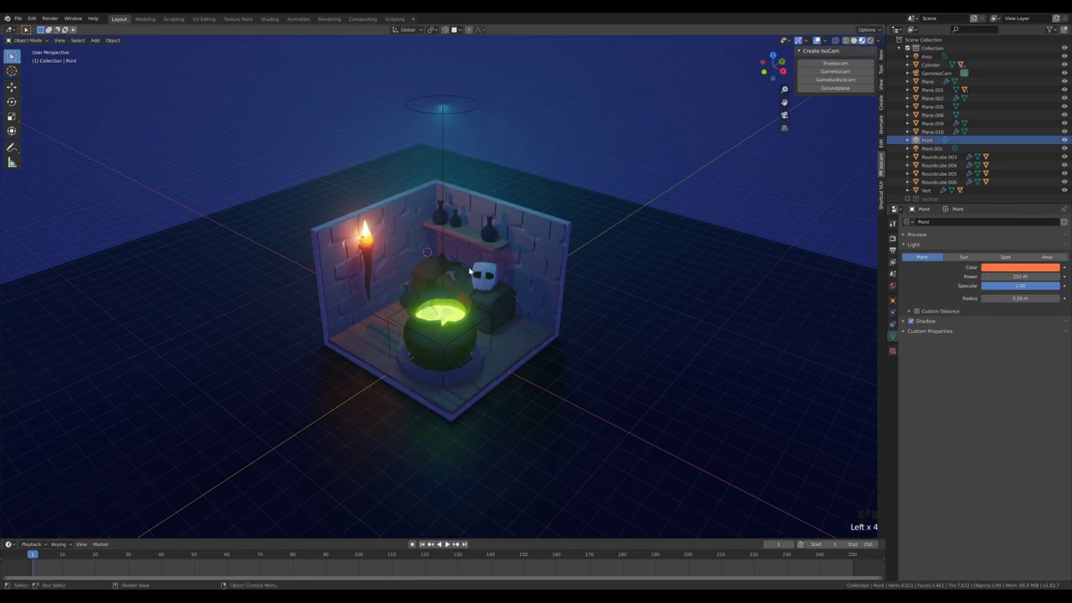
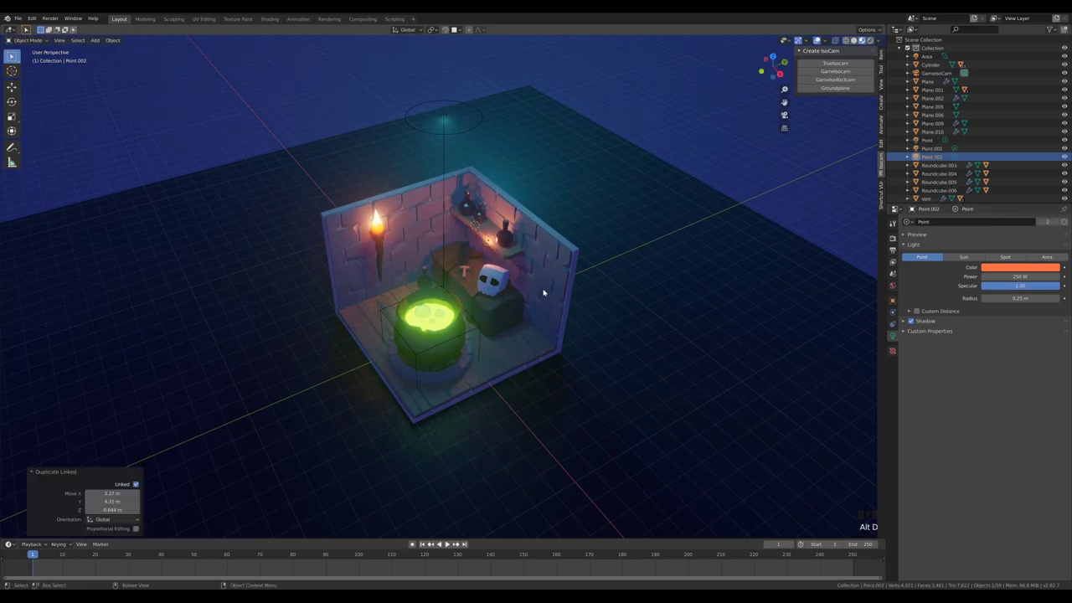
left_click_drag(551, 286, 580, 267)
Step: Move a linked copy of the orange point light over beside the shelf bottles
key("g")
middle_click(592, 262)
key("g")
key("KP_0")
key("g")
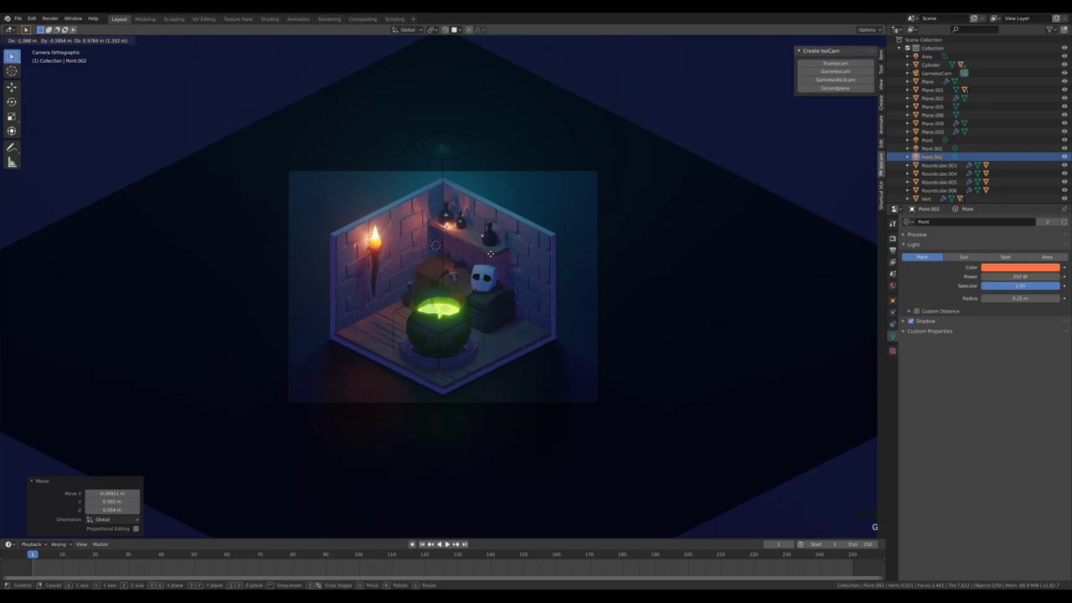
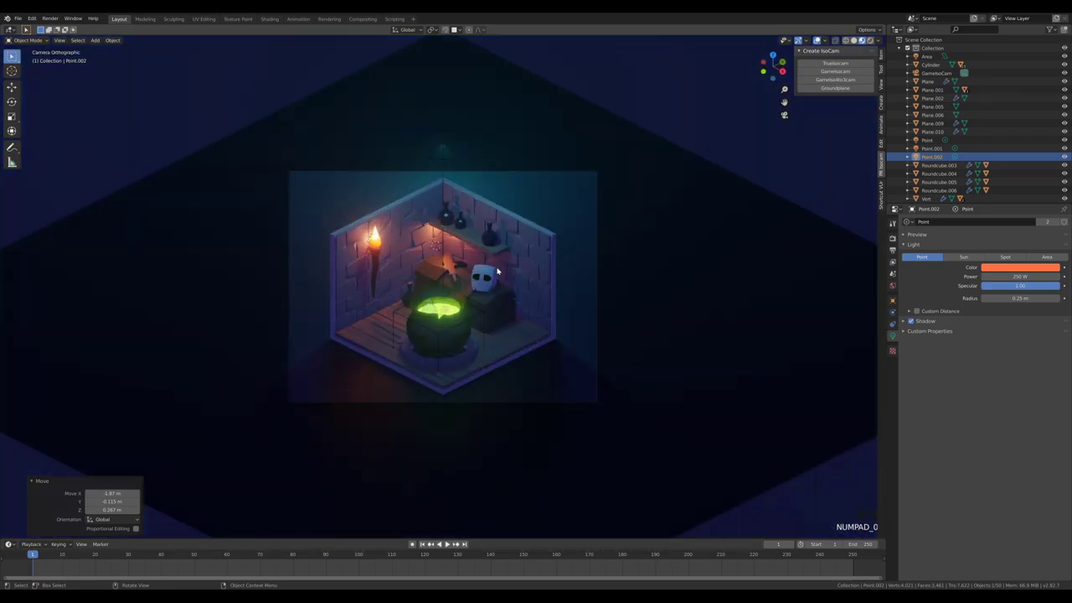
key("g")
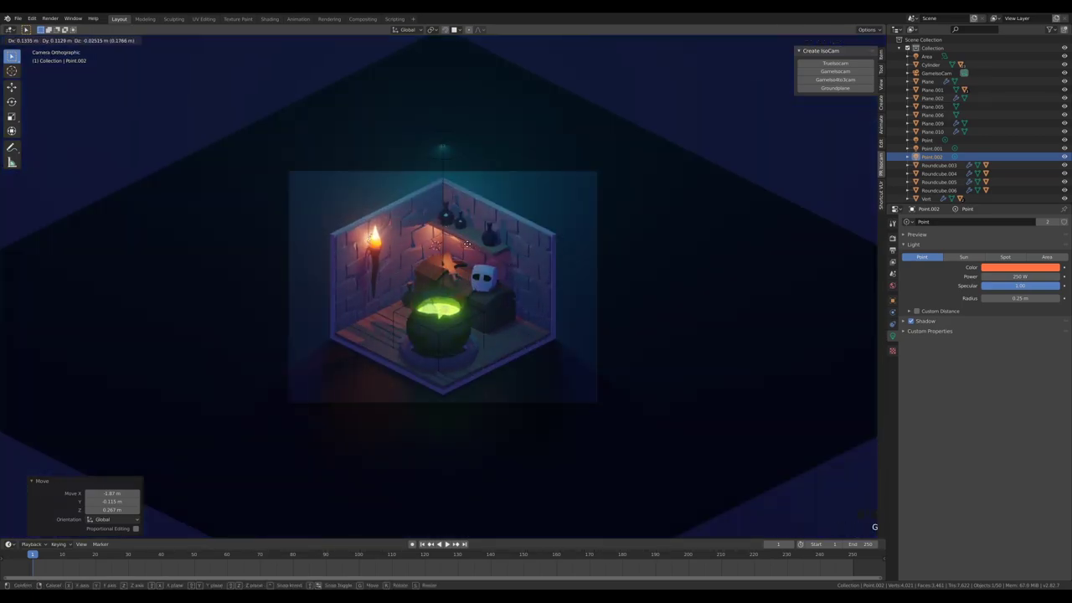